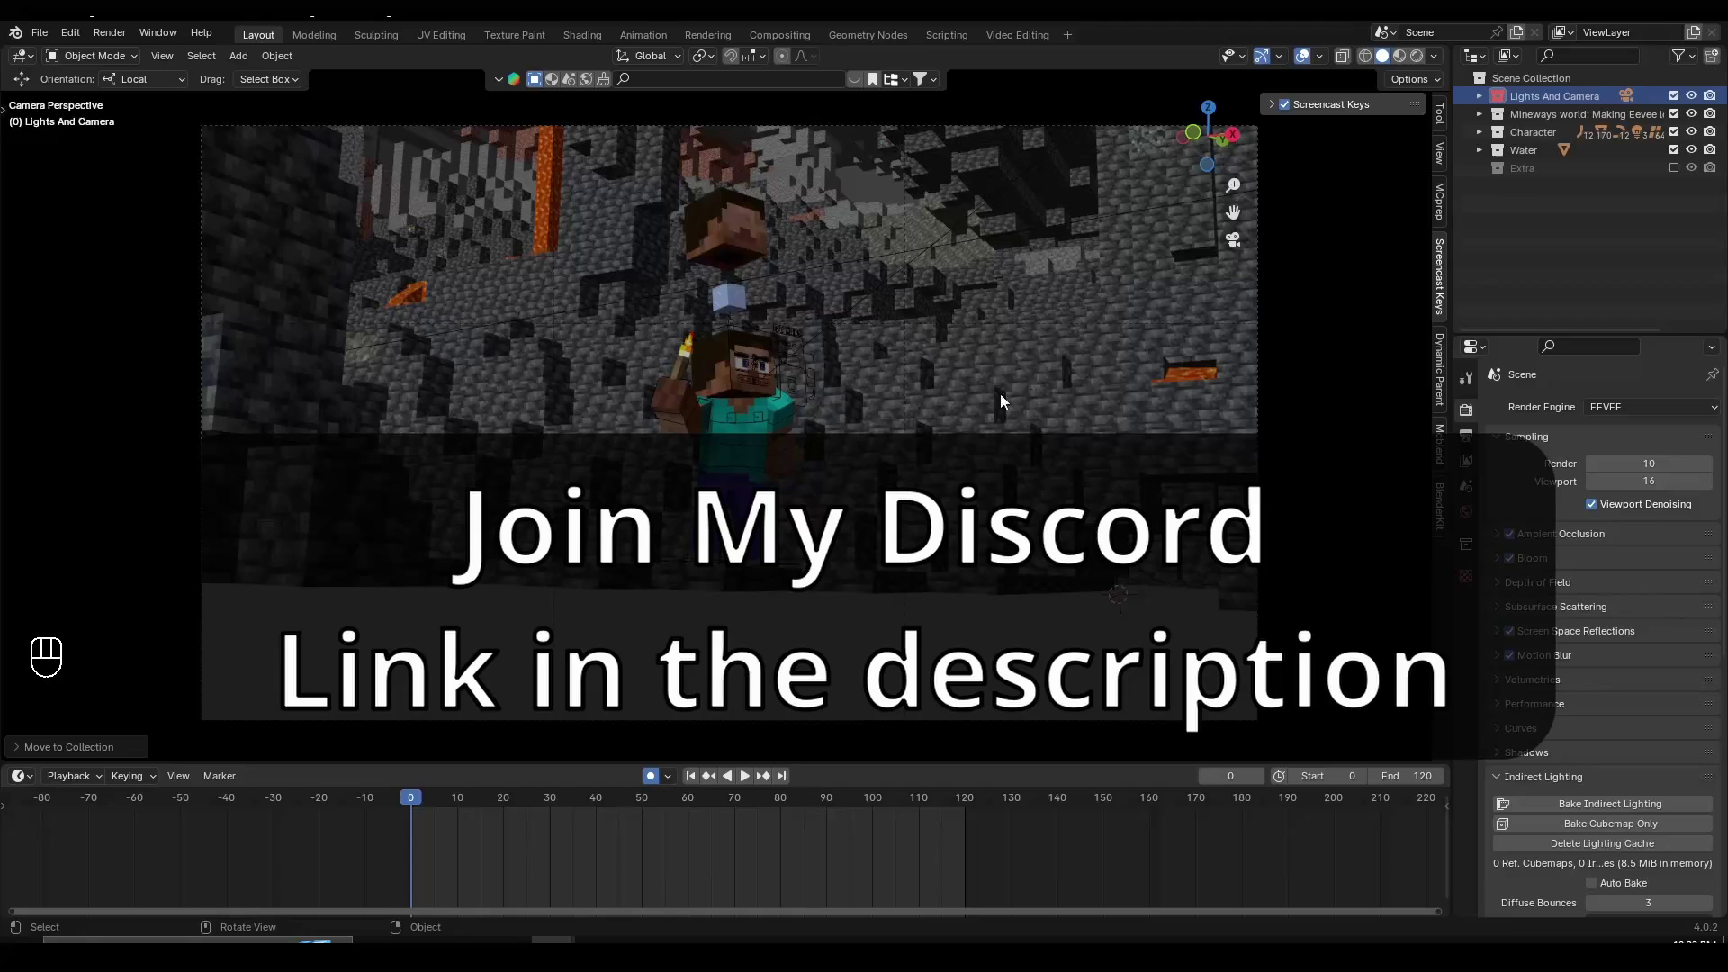
- Switch the 3D viewport shading to Rendered to show the Nether scene with full lighting
{"action": "left_click", "coordinate": [1402, 69]}
{"action": "left_click", "coordinate": [763, 430]}
{"action": "left_click_drag", "start_coordinate": [805, 498], "coordinate": [794, 578]}
{"action": "left_click_drag", "start_coordinate": [795, 578], "coordinate": [625, 582]}
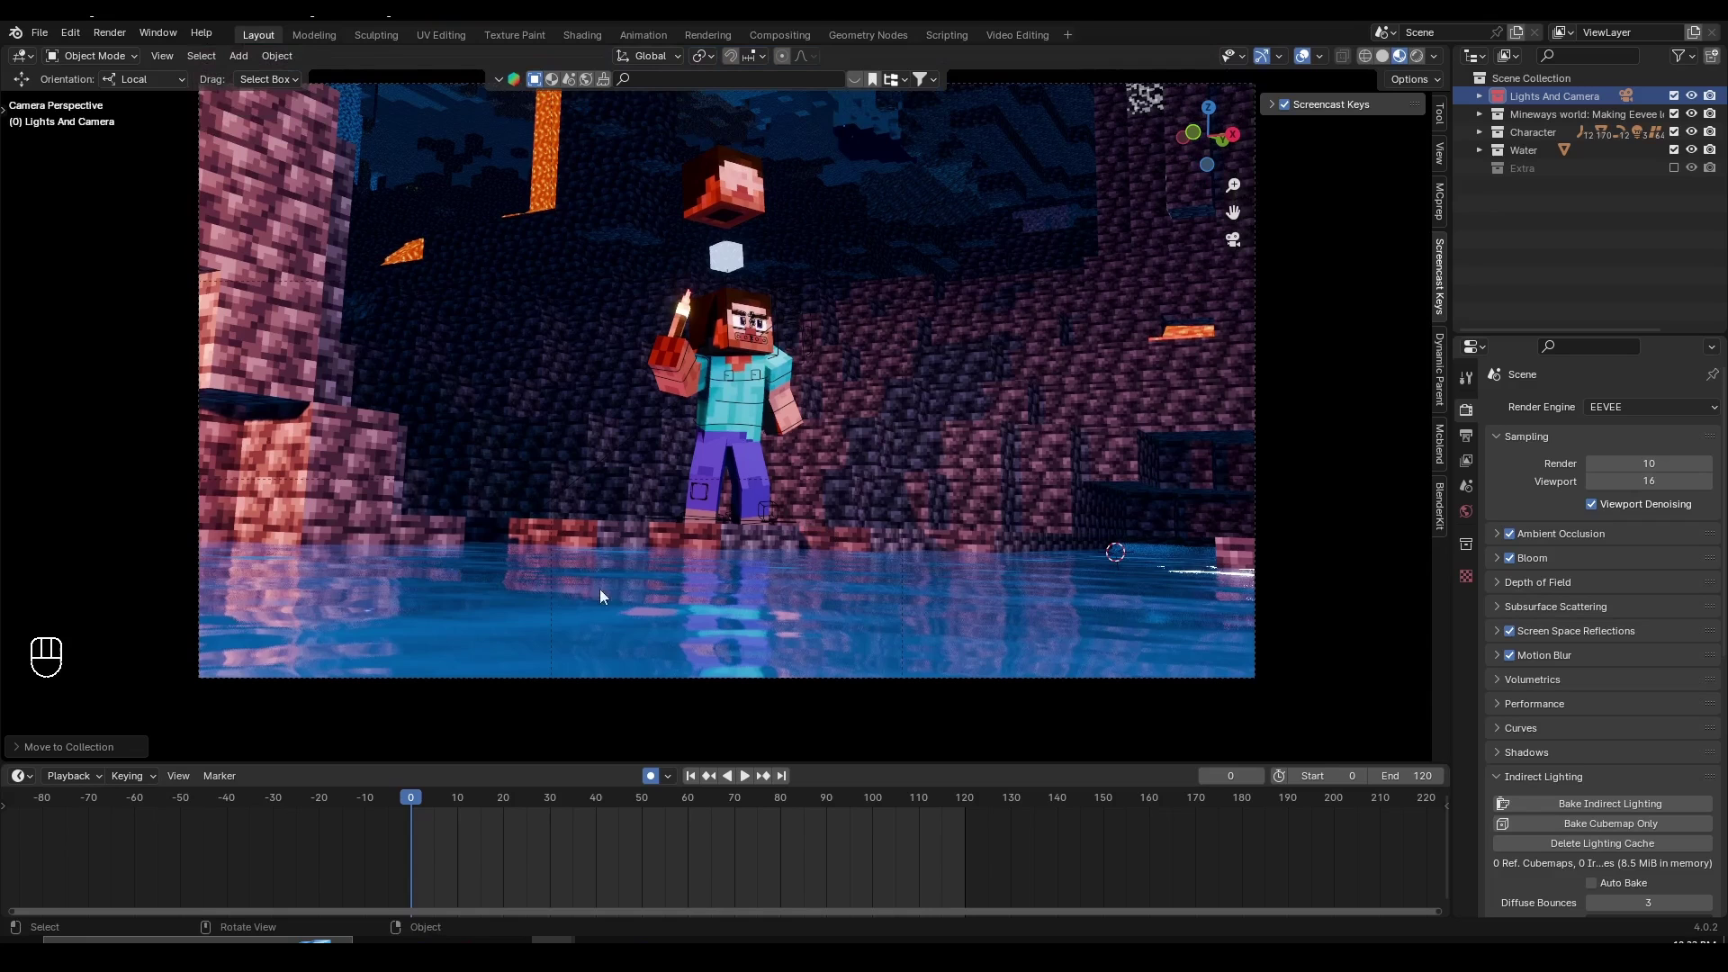
- Orbit the view around the character, lava and water to frame the scene
{"action": "middle_click", "coordinate": [894, 433]}
{"action": "left_click_drag", "start_coordinate": [884, 454], "coordinate": [676, 394]}
{"action": "middle_click", "coordinate": [676, 393]}
{"action": "left_click_drag", "start_coordinate": [680, 348], "coordinate": [783, 386]}
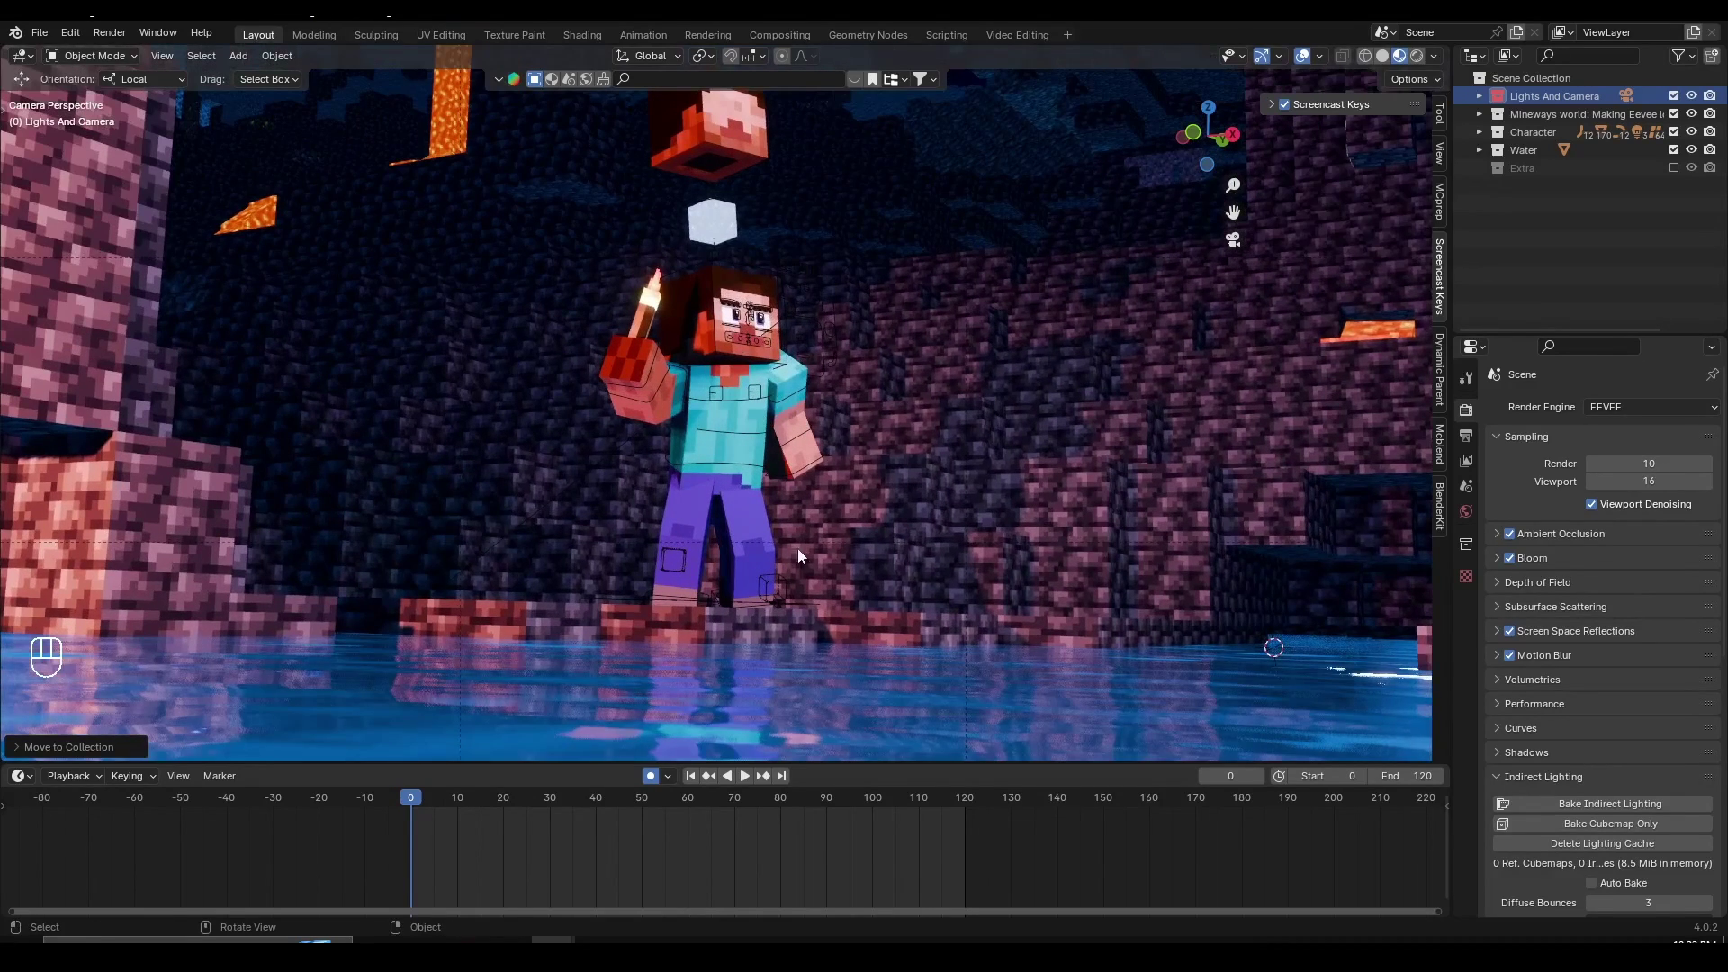
{"action": "middle_click", "coordinate": [706, 360]}
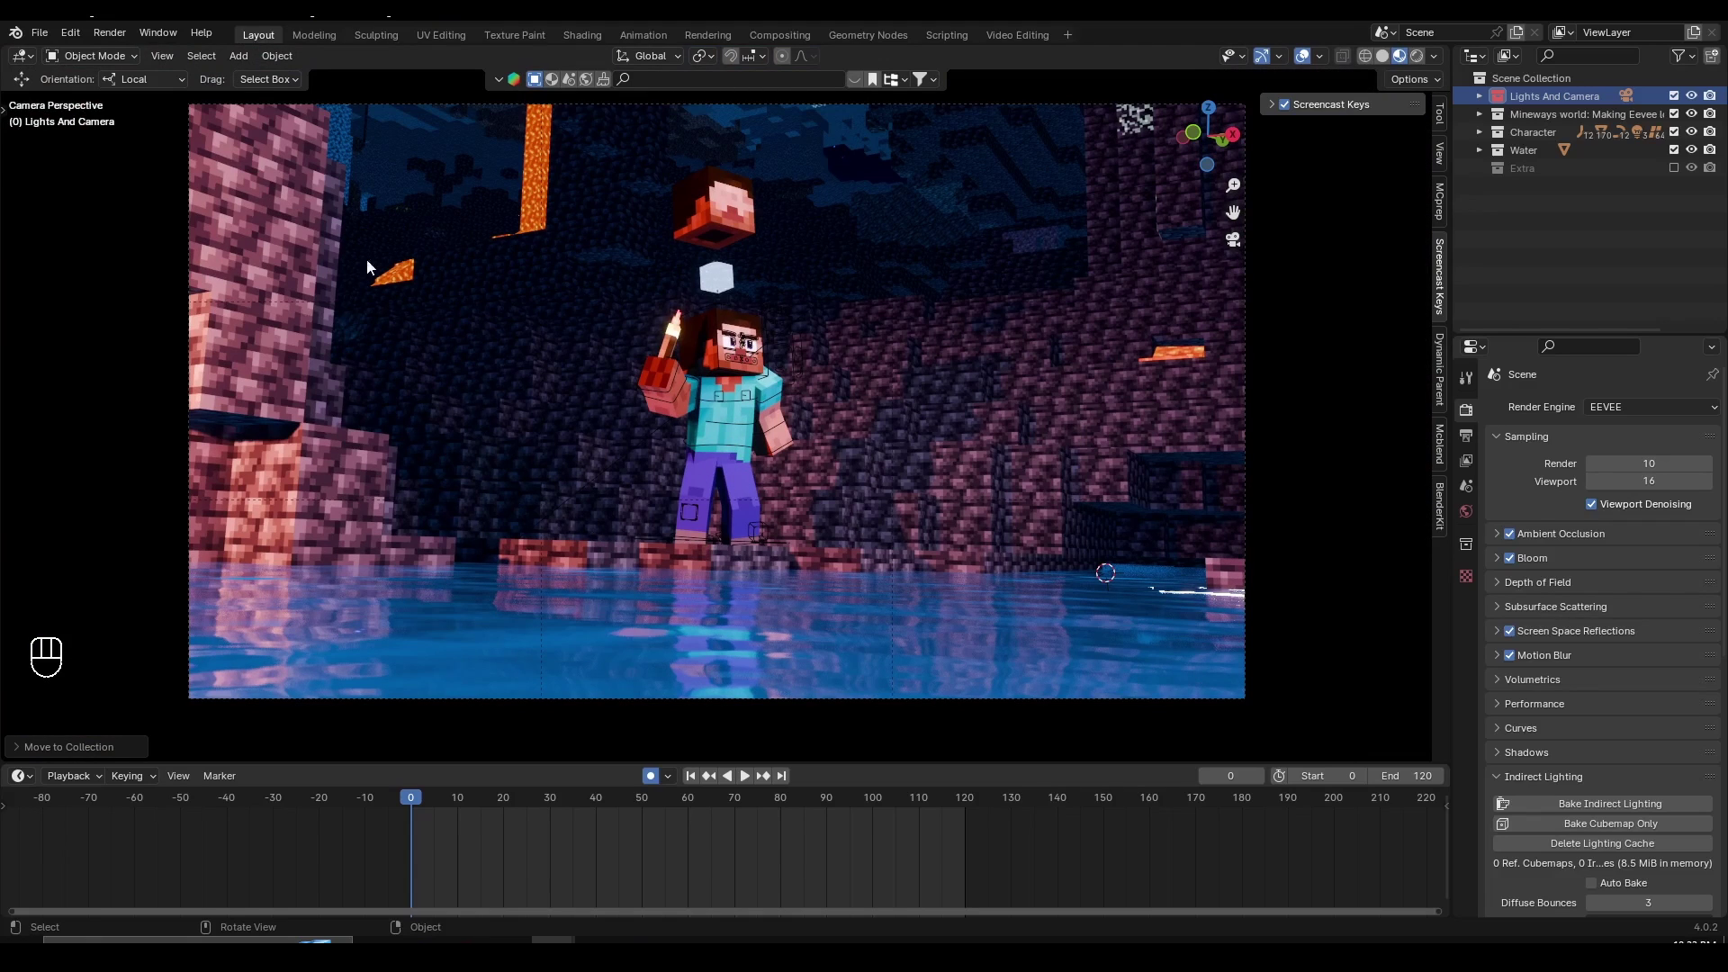
{"action": "left_click_drag", "start_coordinate": [784, 385], "coordinate": [776, 407]}
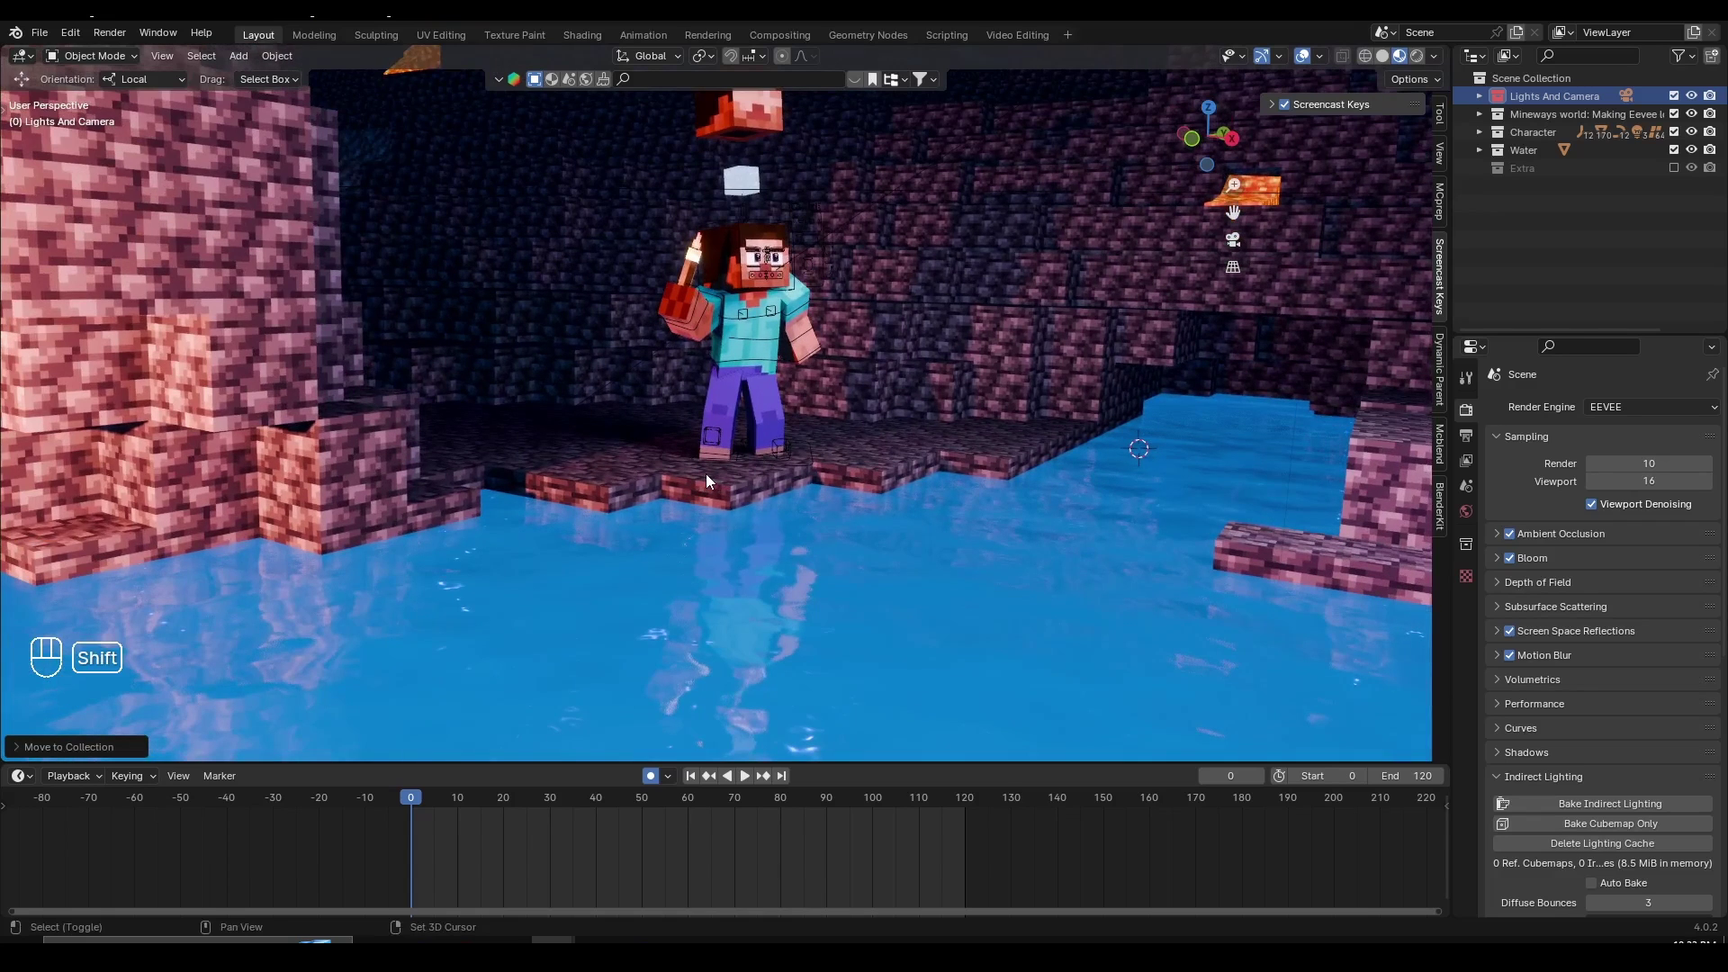
- Add a mesh cube via Shift+A and scale it up large in the scene
{"action": "key", "text": "shift+a"}
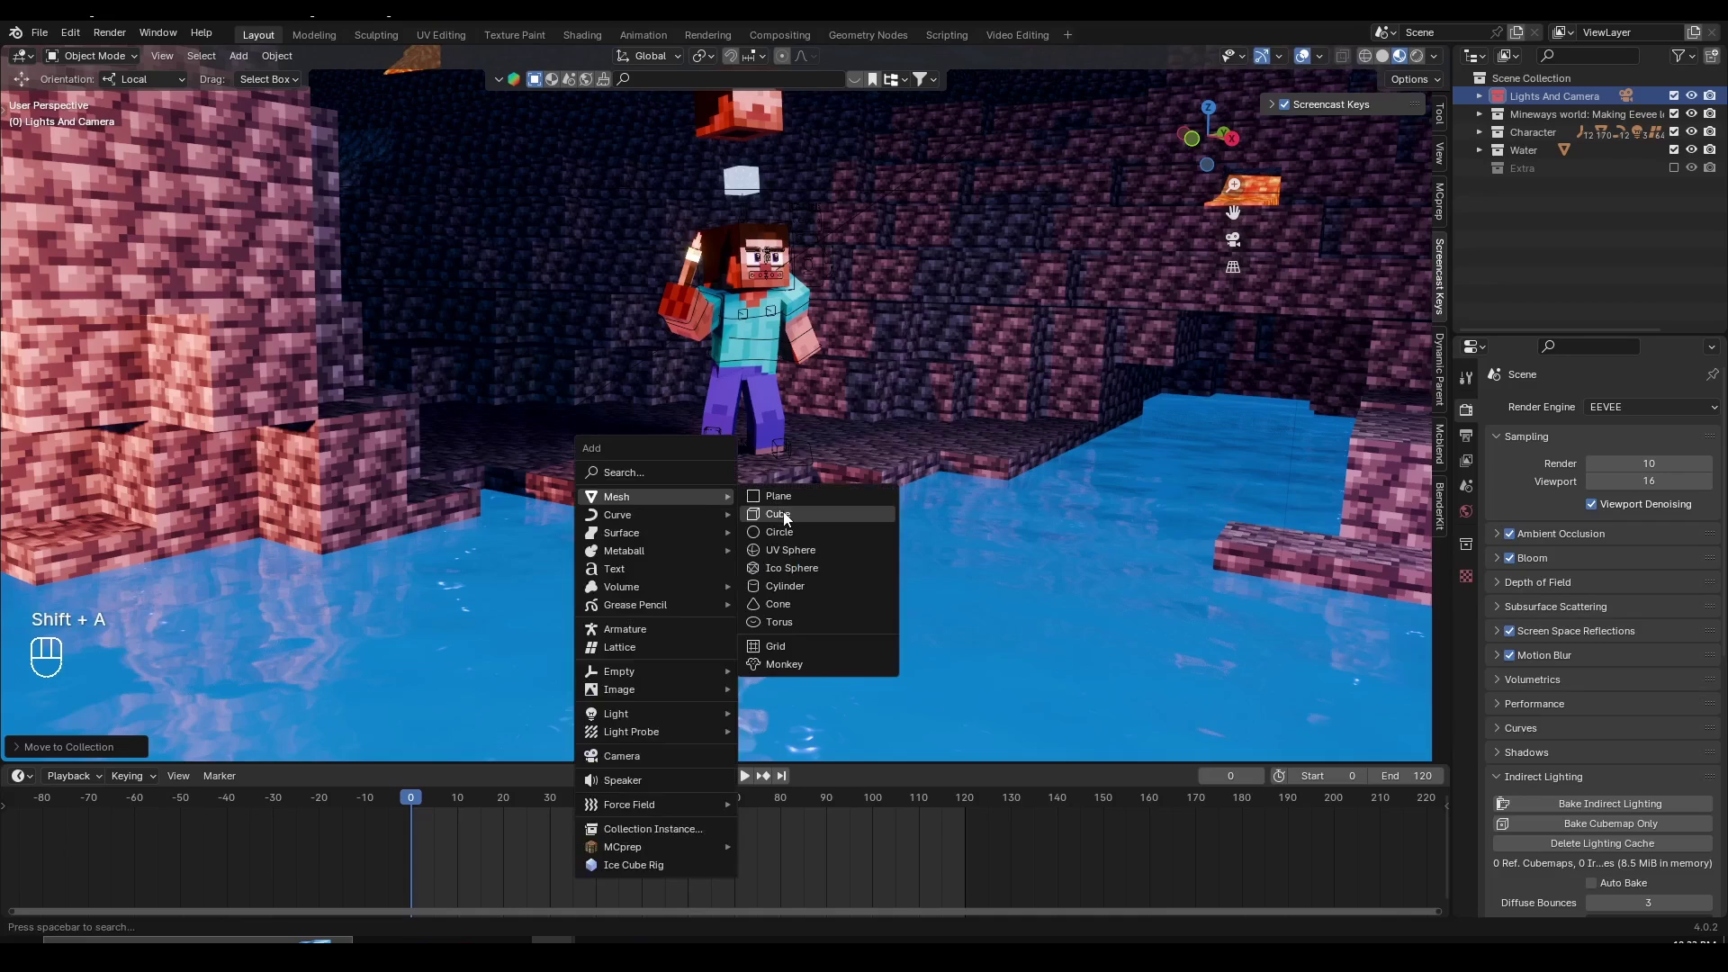
{"action": "left_click", "coordinate": [793, 449]}
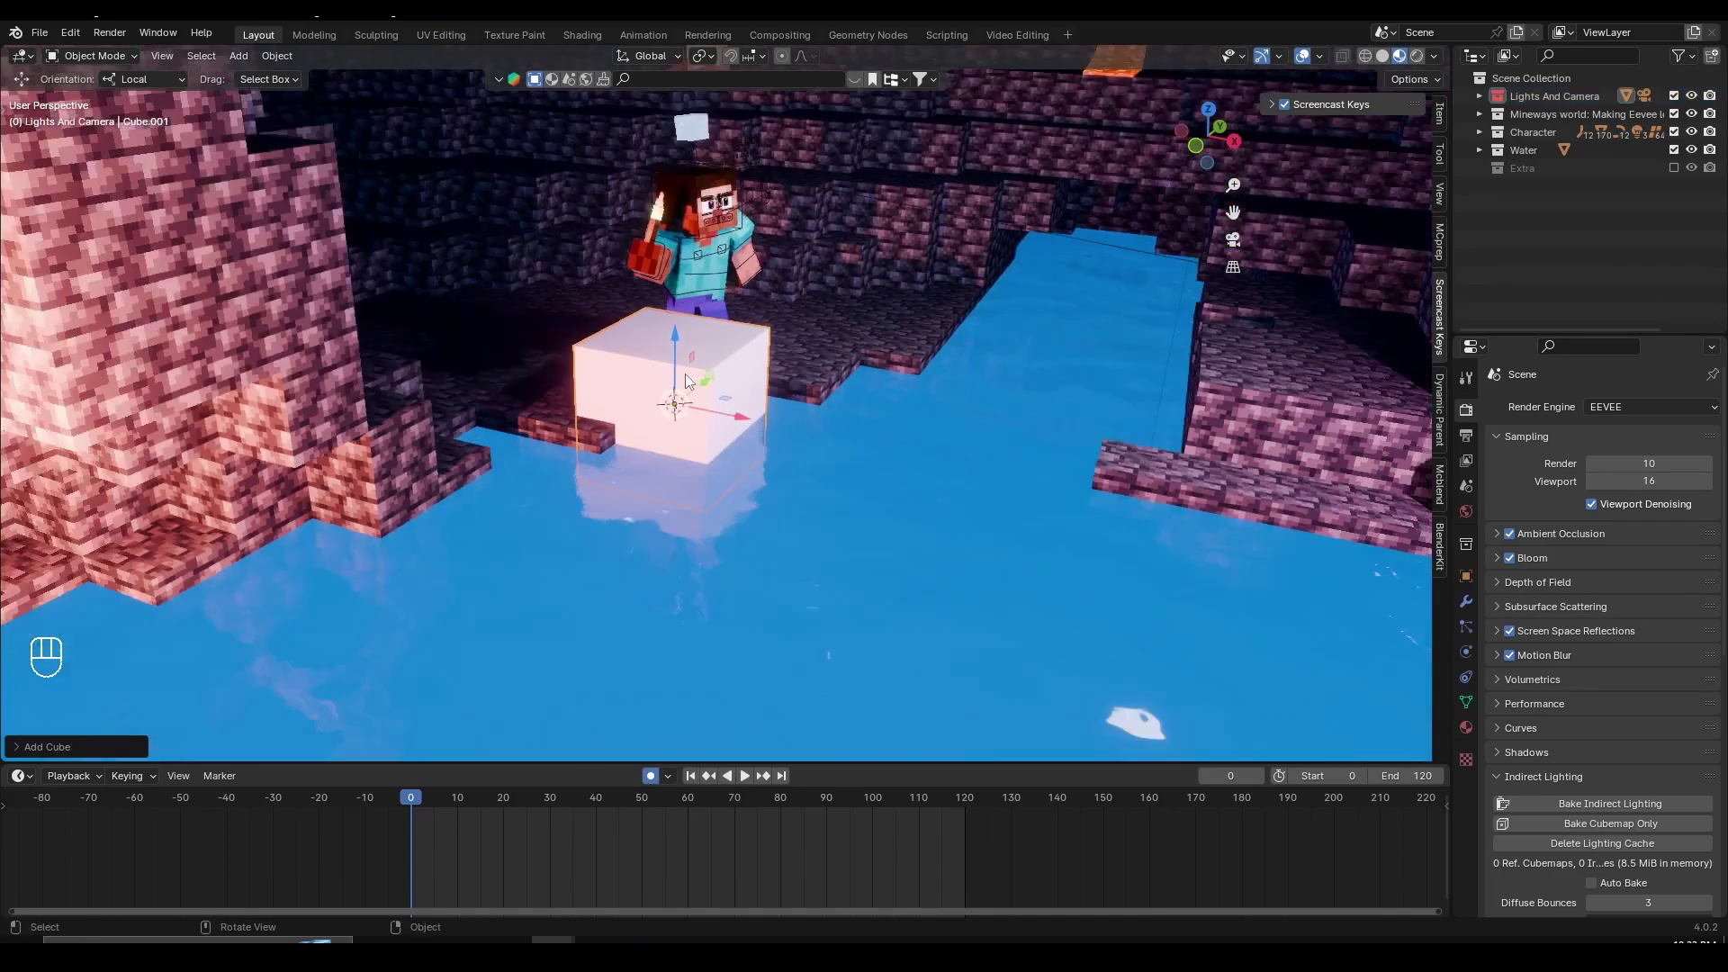
{"action": "left_click_drag", "start_coordinate": [718, 399], "coordinate": [695, 401]}
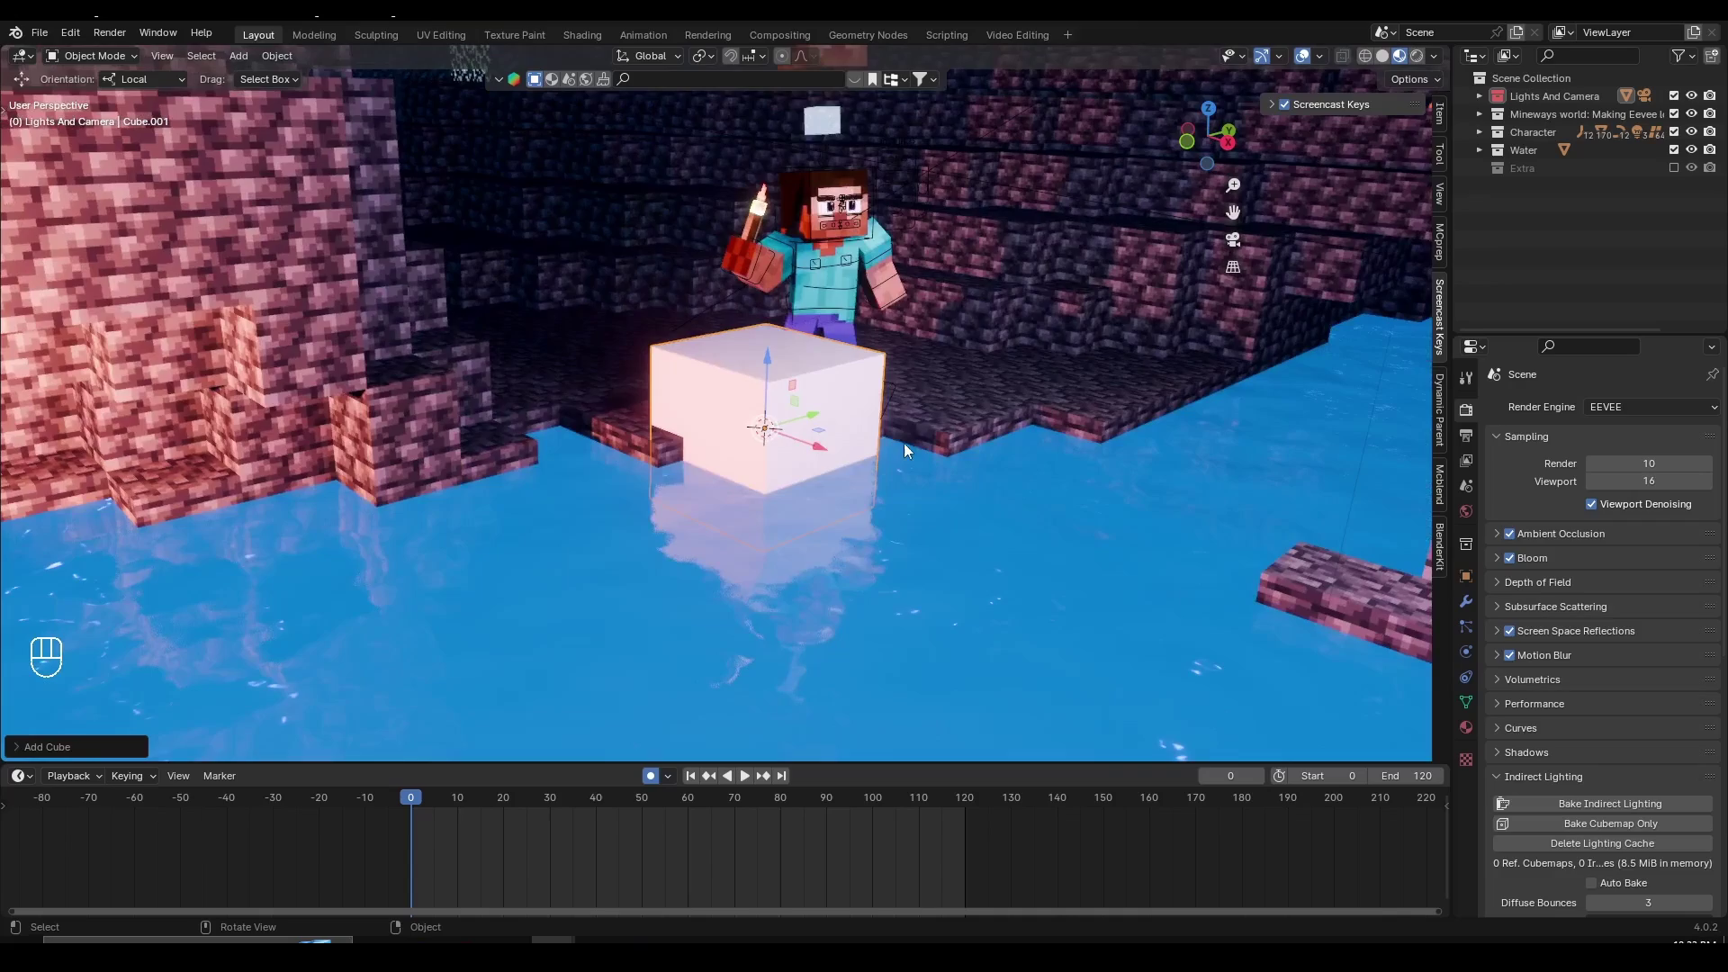
{"action": "key", "text": "s"}
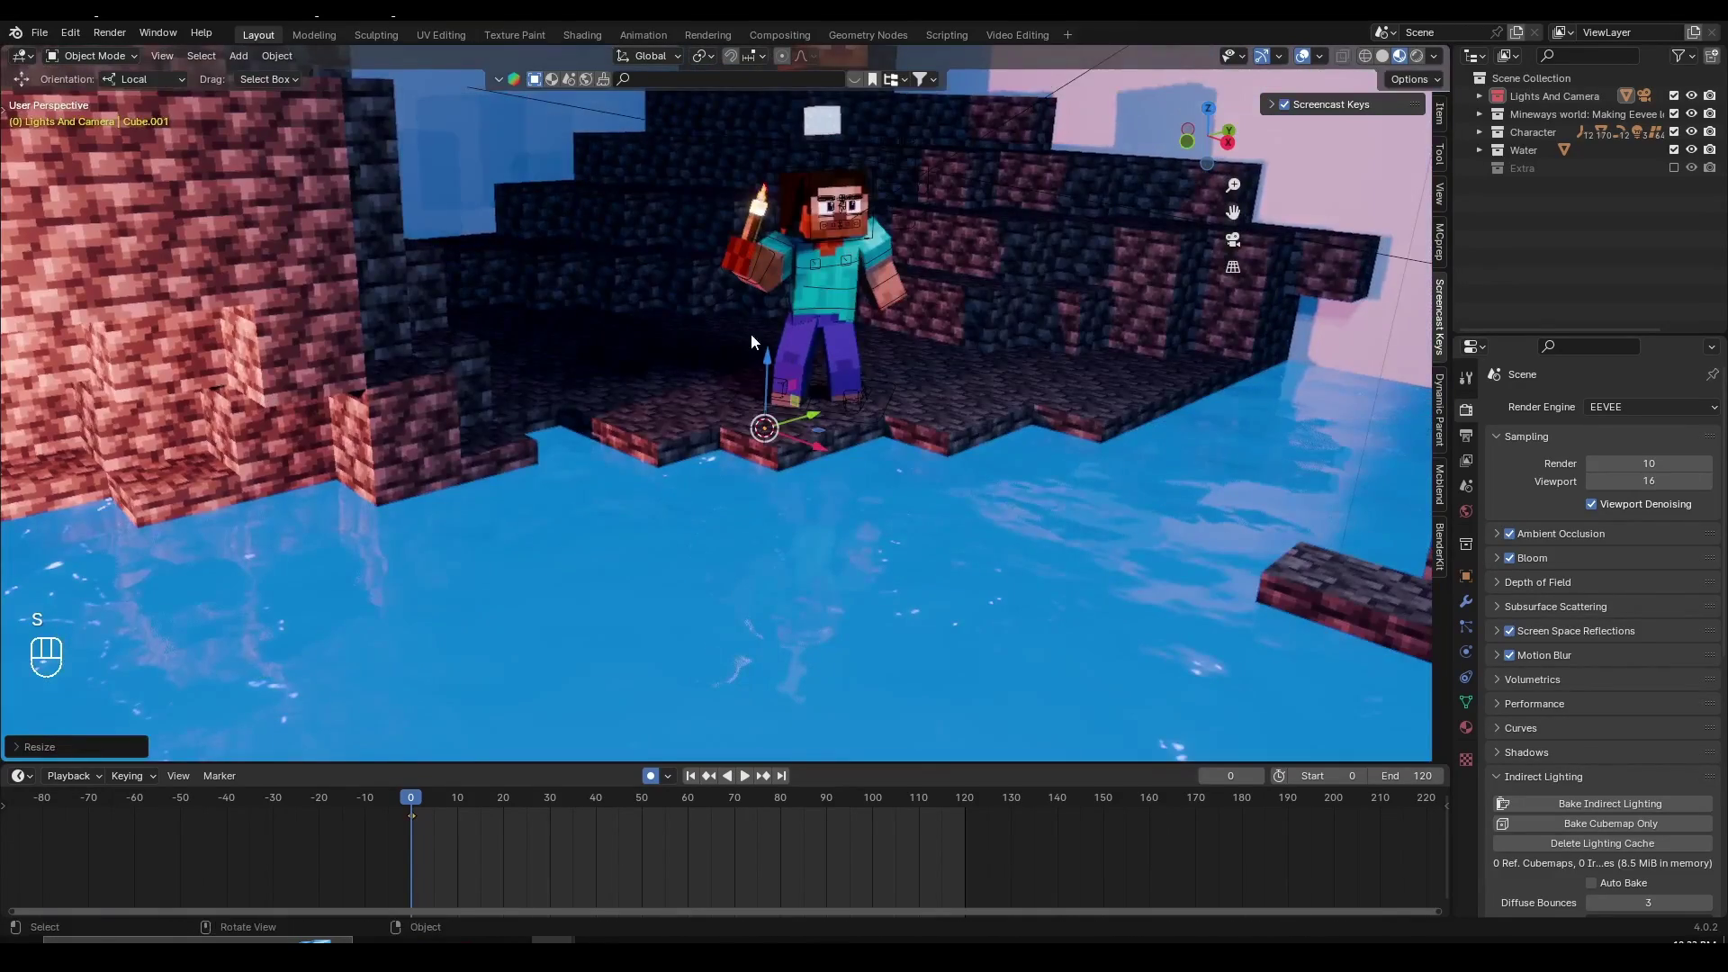
{"action": "key", "text": "ctrl+s"}
{"action": "key", "text": "s"}
{"action": "left_click", "coordinate": [899, 379]}
{"action": "key", "text": "s"}
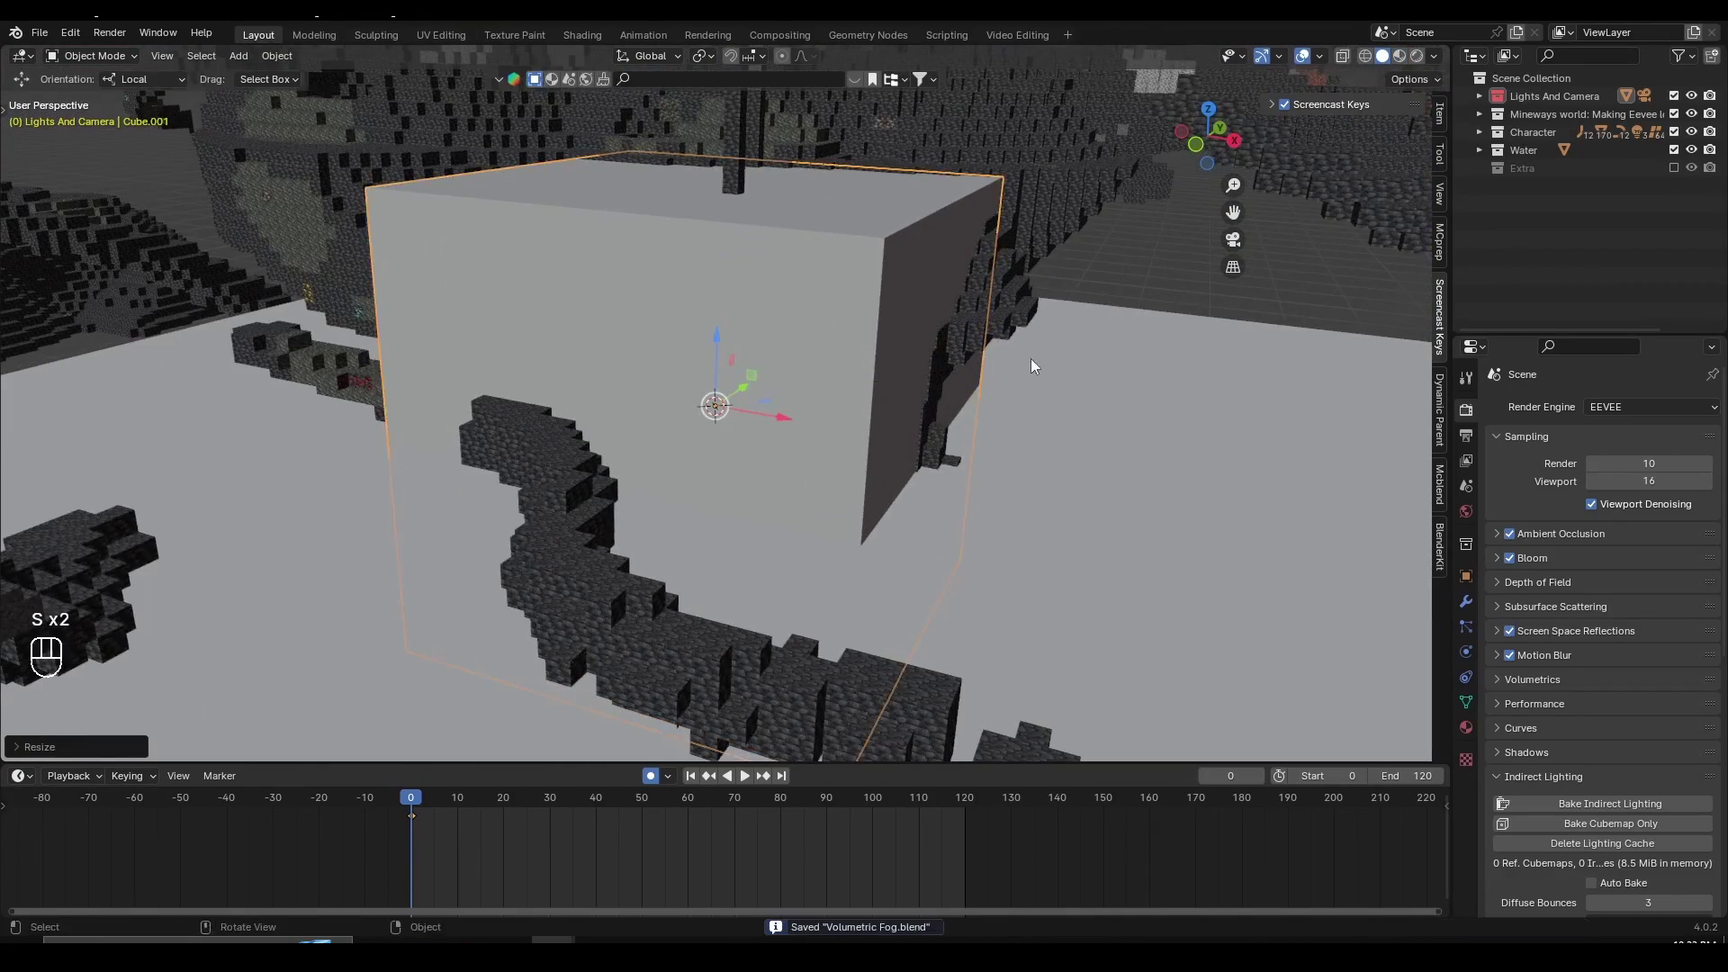
{"action": "key", "text": "s"}
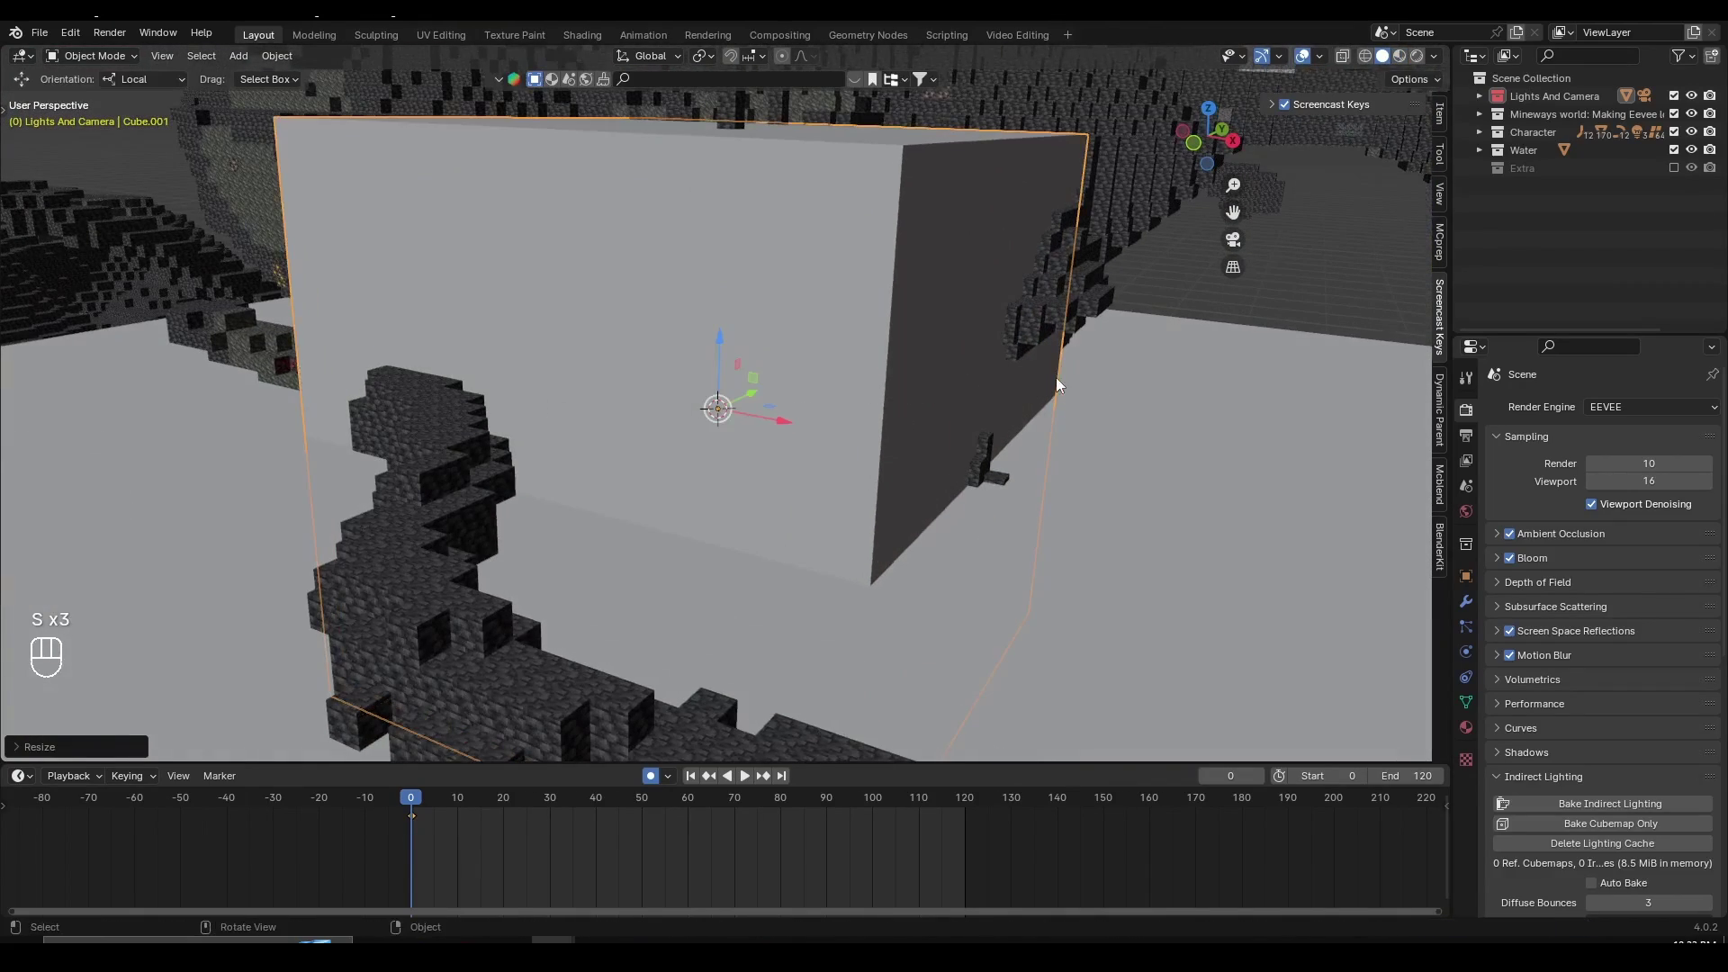
- Look through the scene camera and scale the cube until it covers the whole camera frame
{"action": "key", "text": "KP_0"}
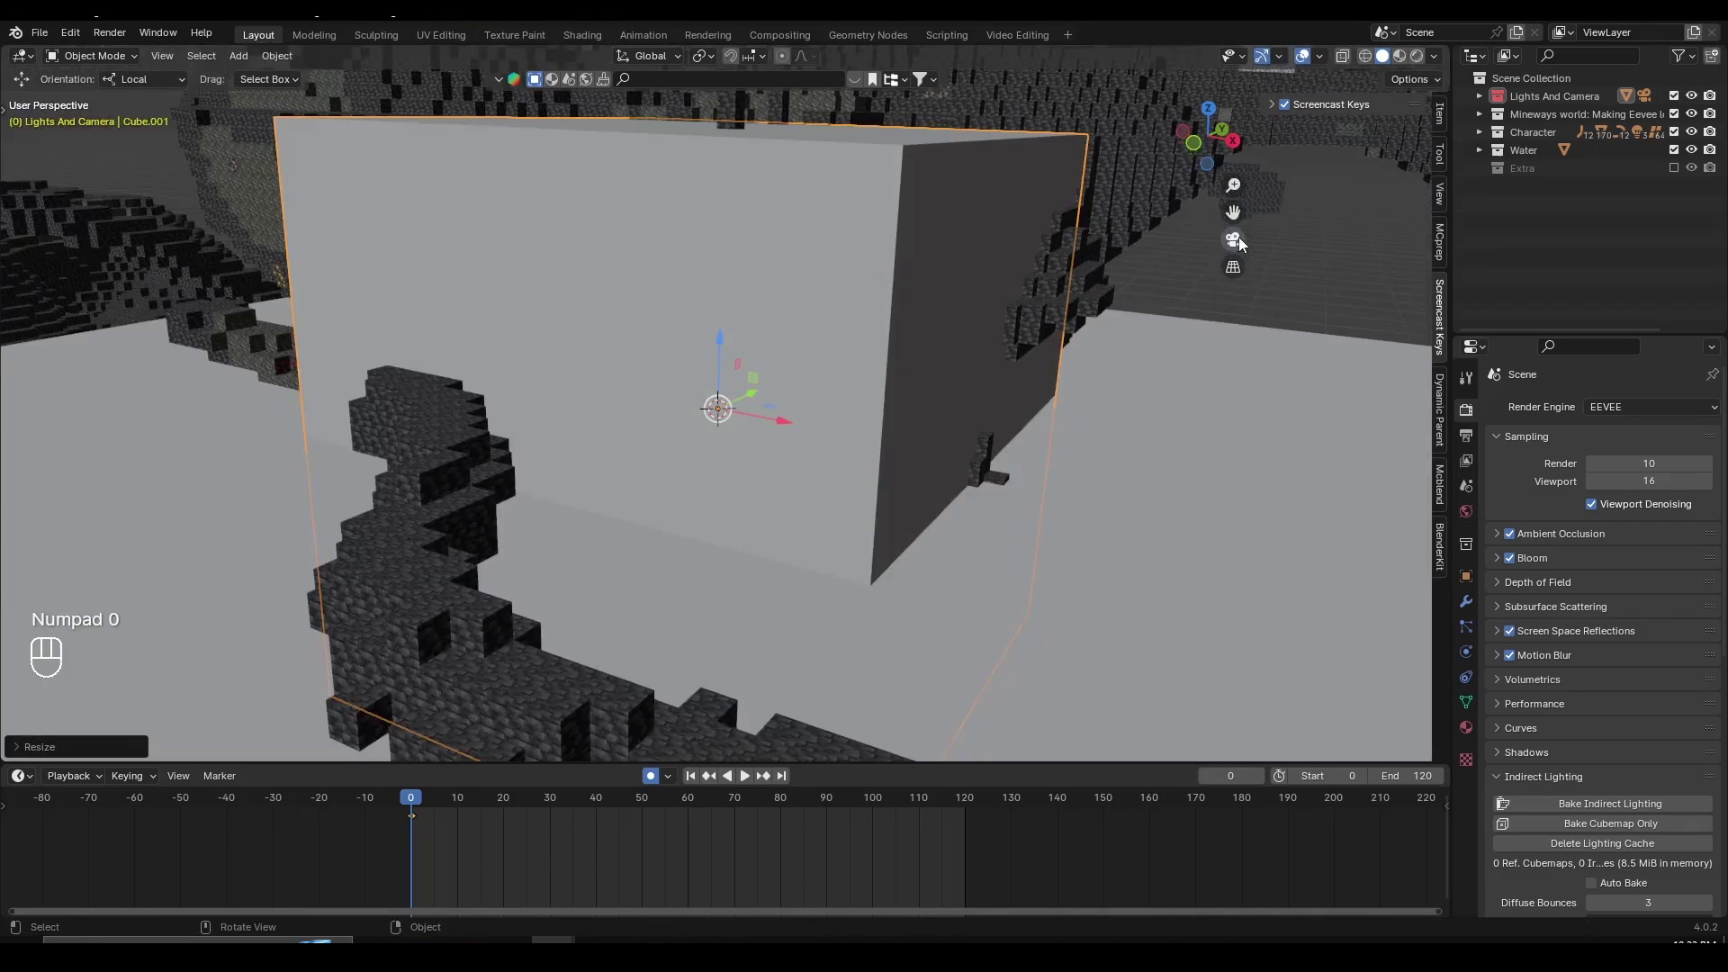
{"action": "left_click", "coordinate": [1241, 239]}
{"action": "key", "text": "s"}
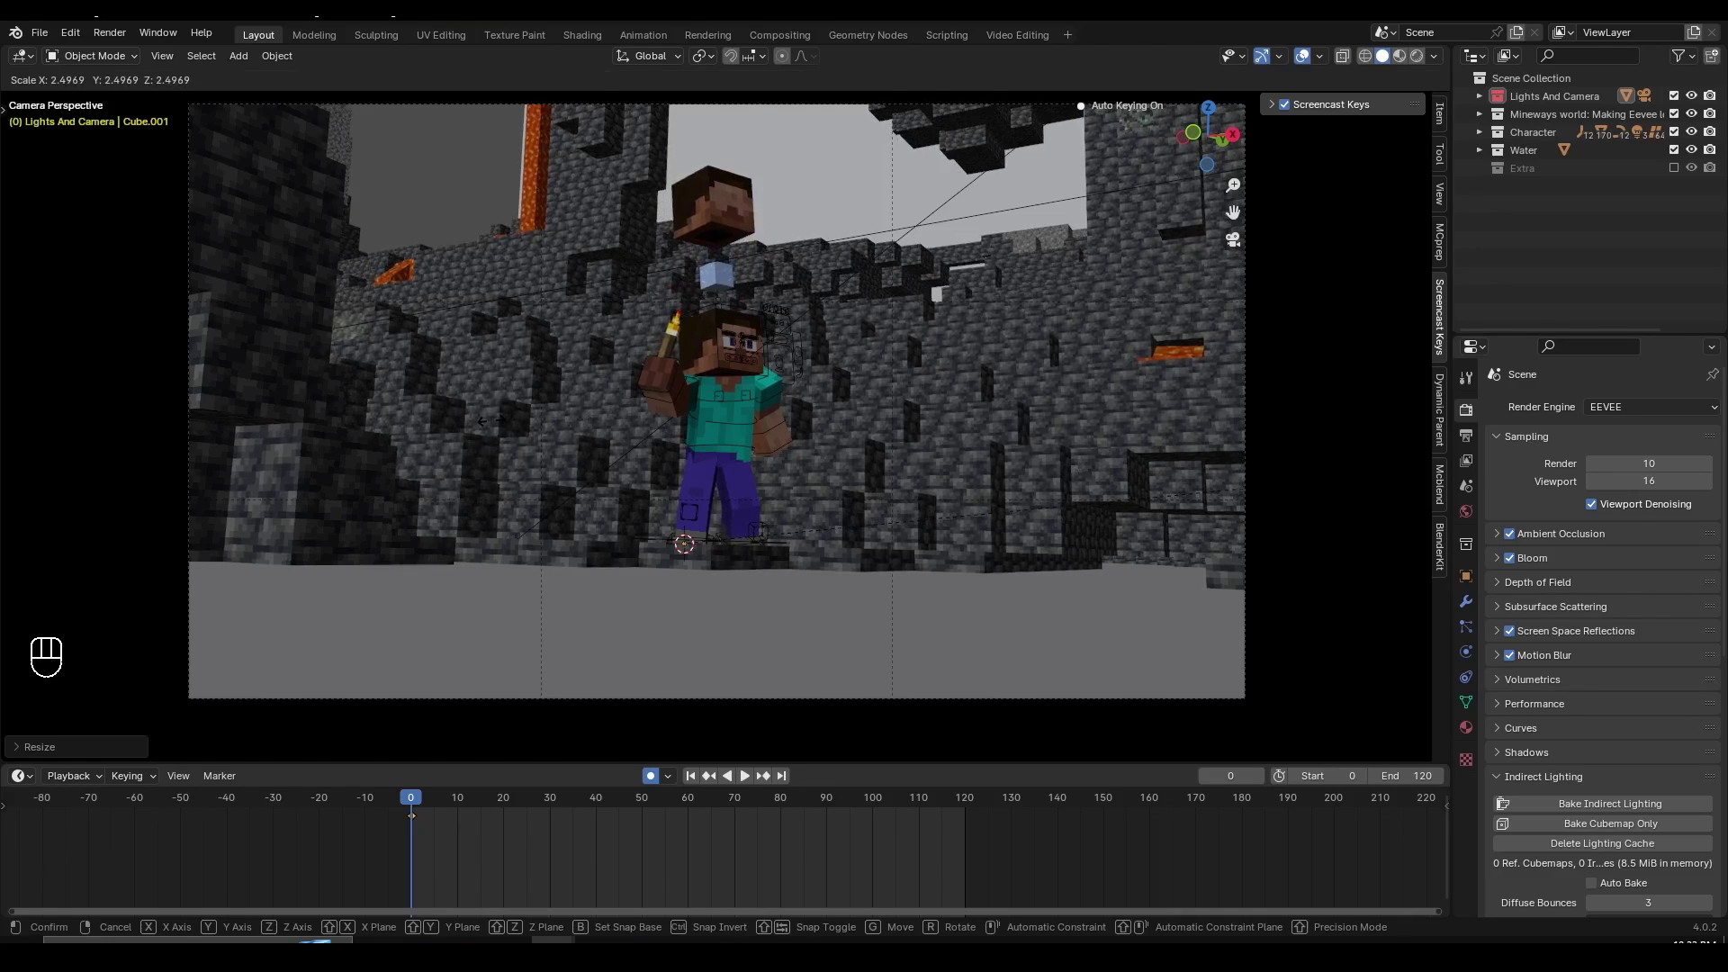
{"action": "key", "text": "g"}
{"action": "left_click_drag", "start_coordinate": [794, 377], "coordinate": [998, 378]}
{"action": "key", "text": "s"}
{"action": "key", "text": "g"}
{"action": "left_click_drag", "start_coordinate": [859, 346], "coordinate": [784, 389]}
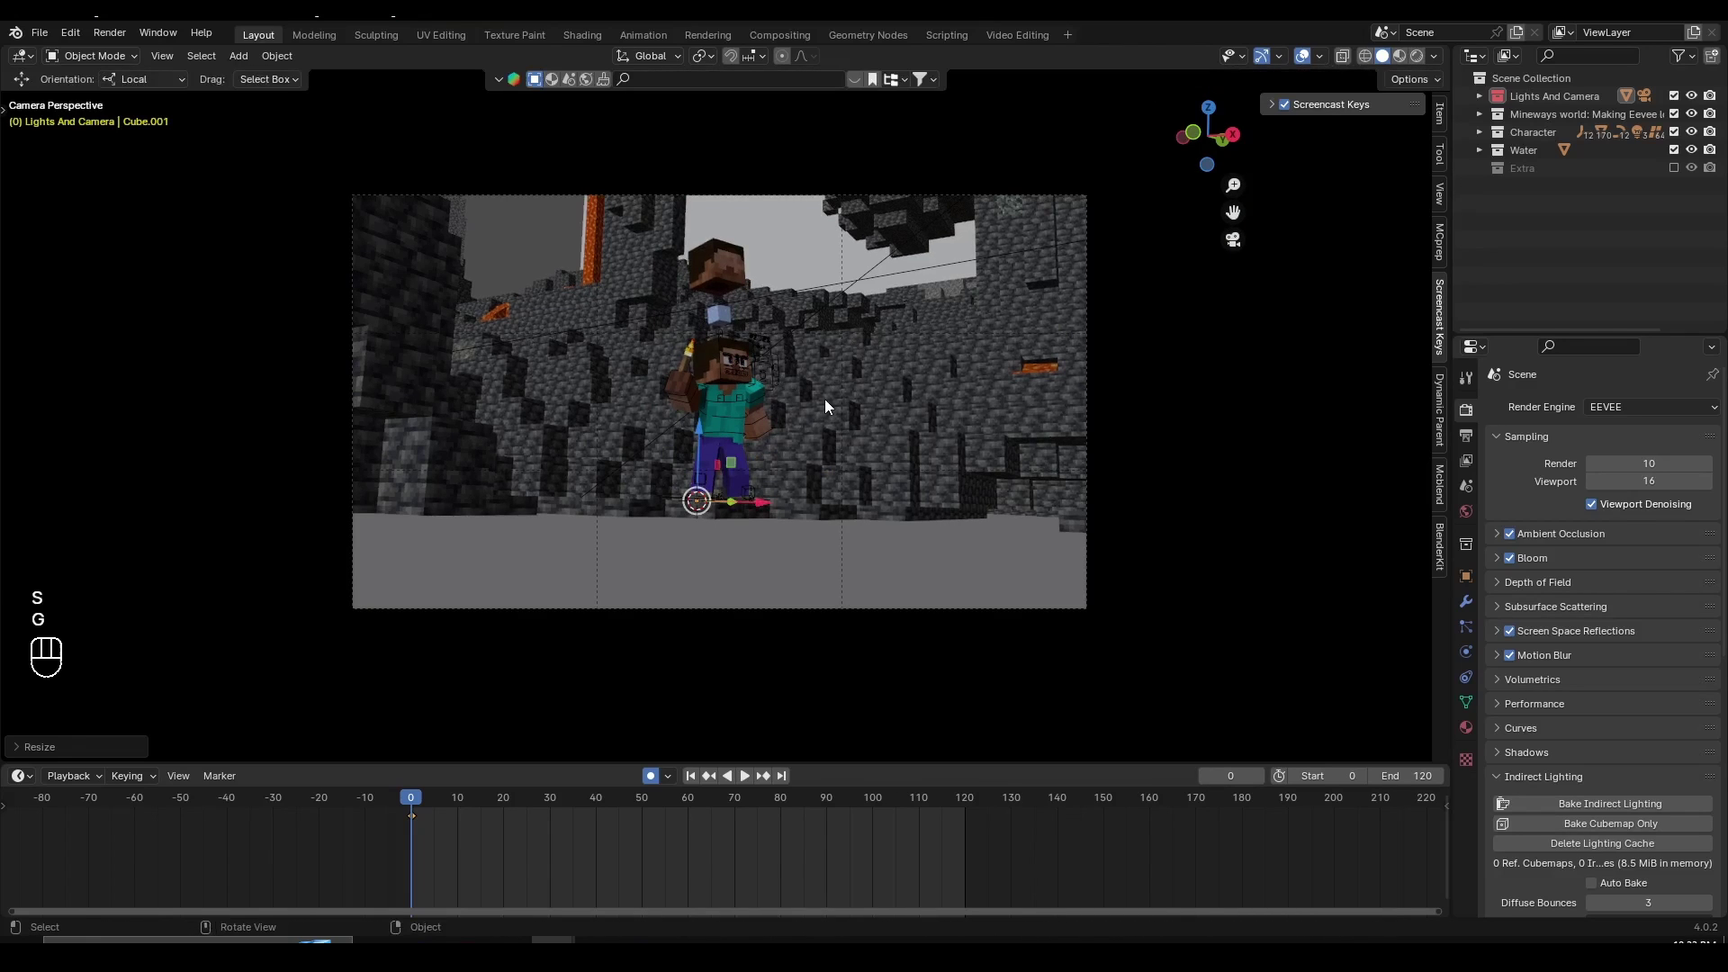
- Move the big cube into a new collection named Fog and fill the viewport with the camera view
{"action": "key", "text": "m"}
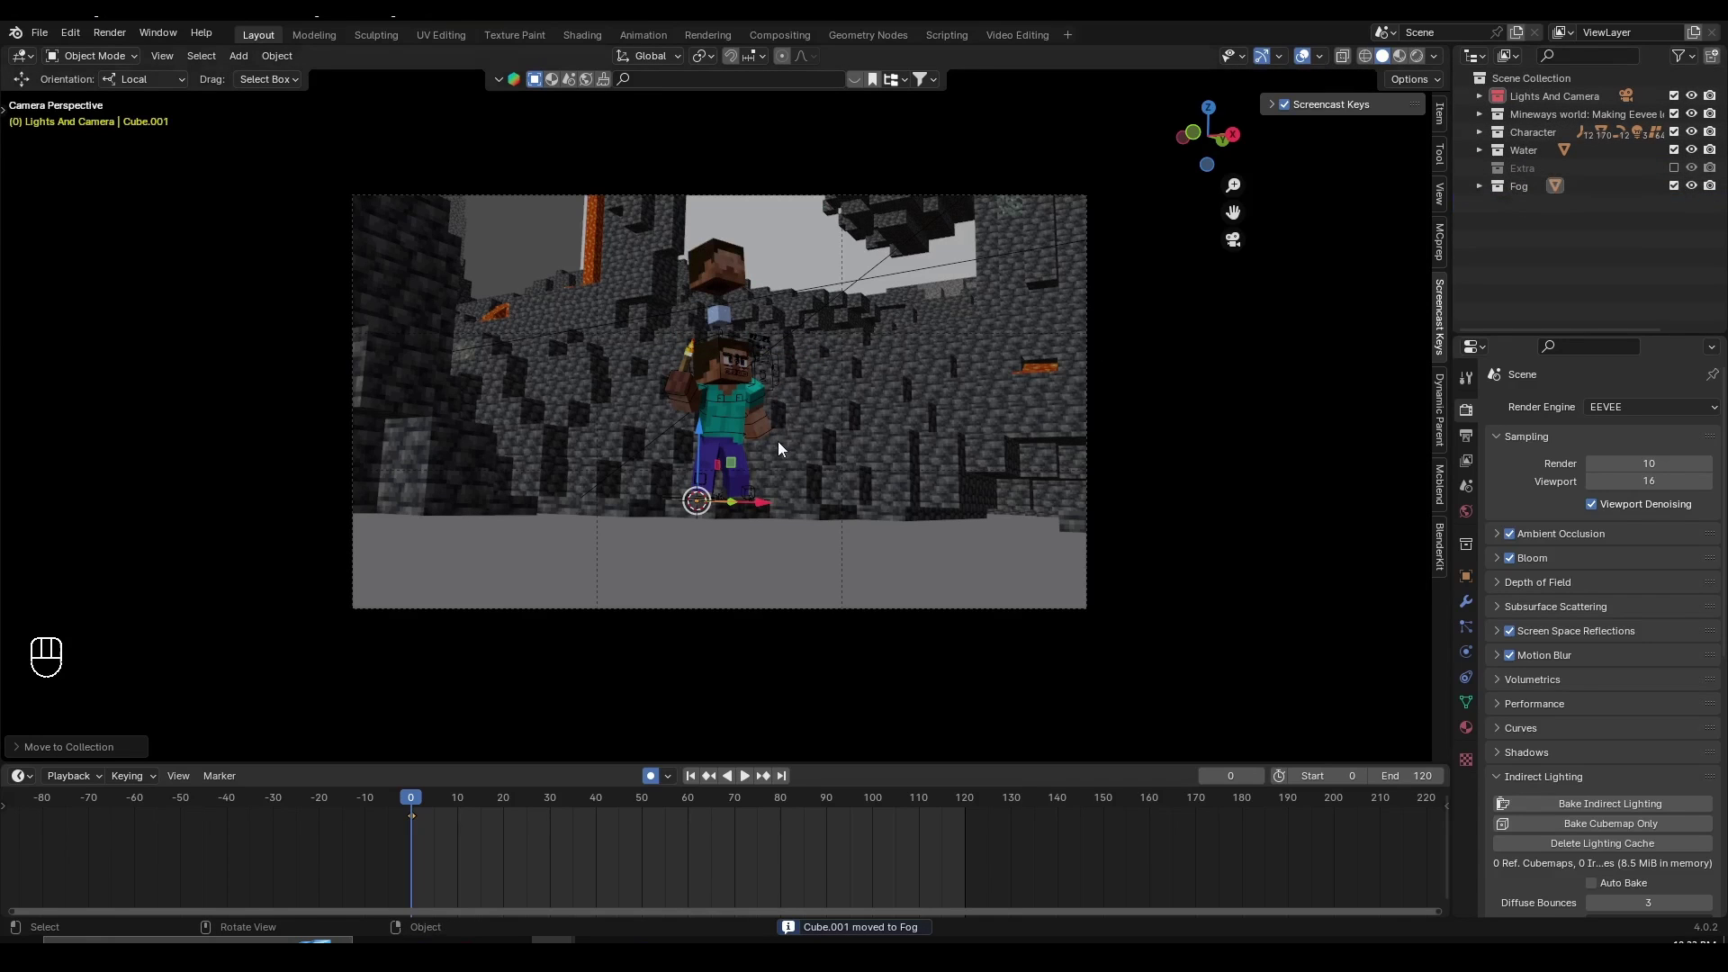
{"action": "key", "text": "g"}
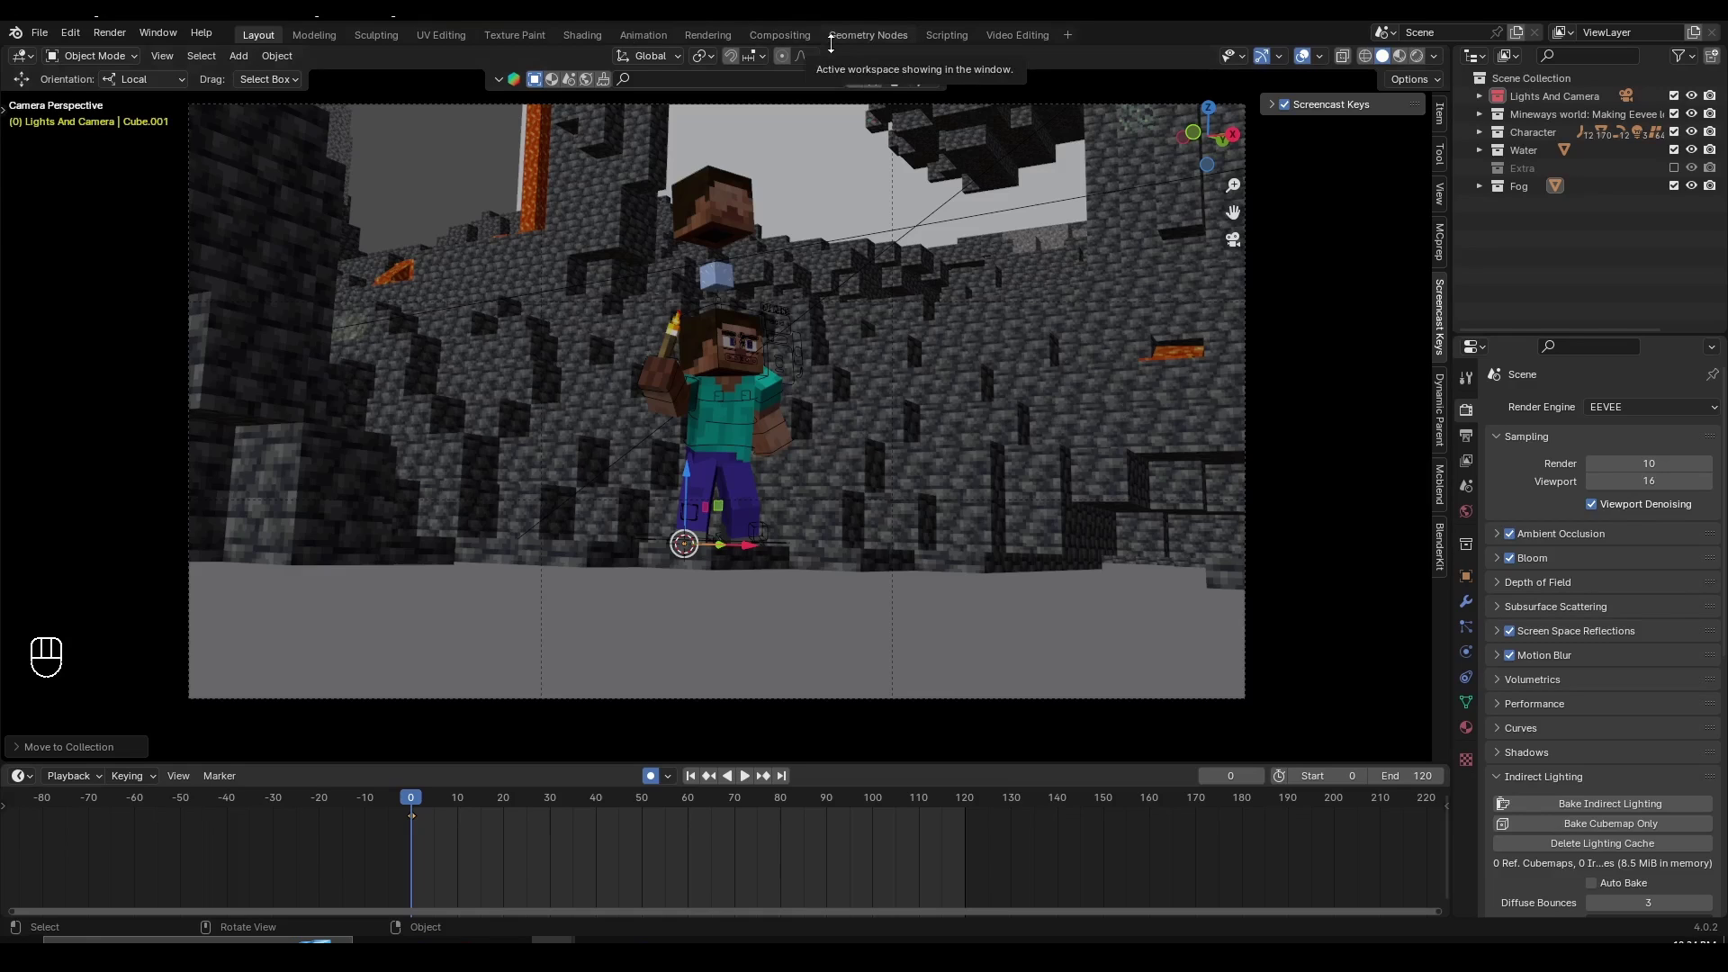
- Split off a Shader Editor beside the viewport, hide its side panel and set shading to Rendered
{"action": "left_click_drag", "start_coordinate": [837, 52], "coordinate": [99, 218]}
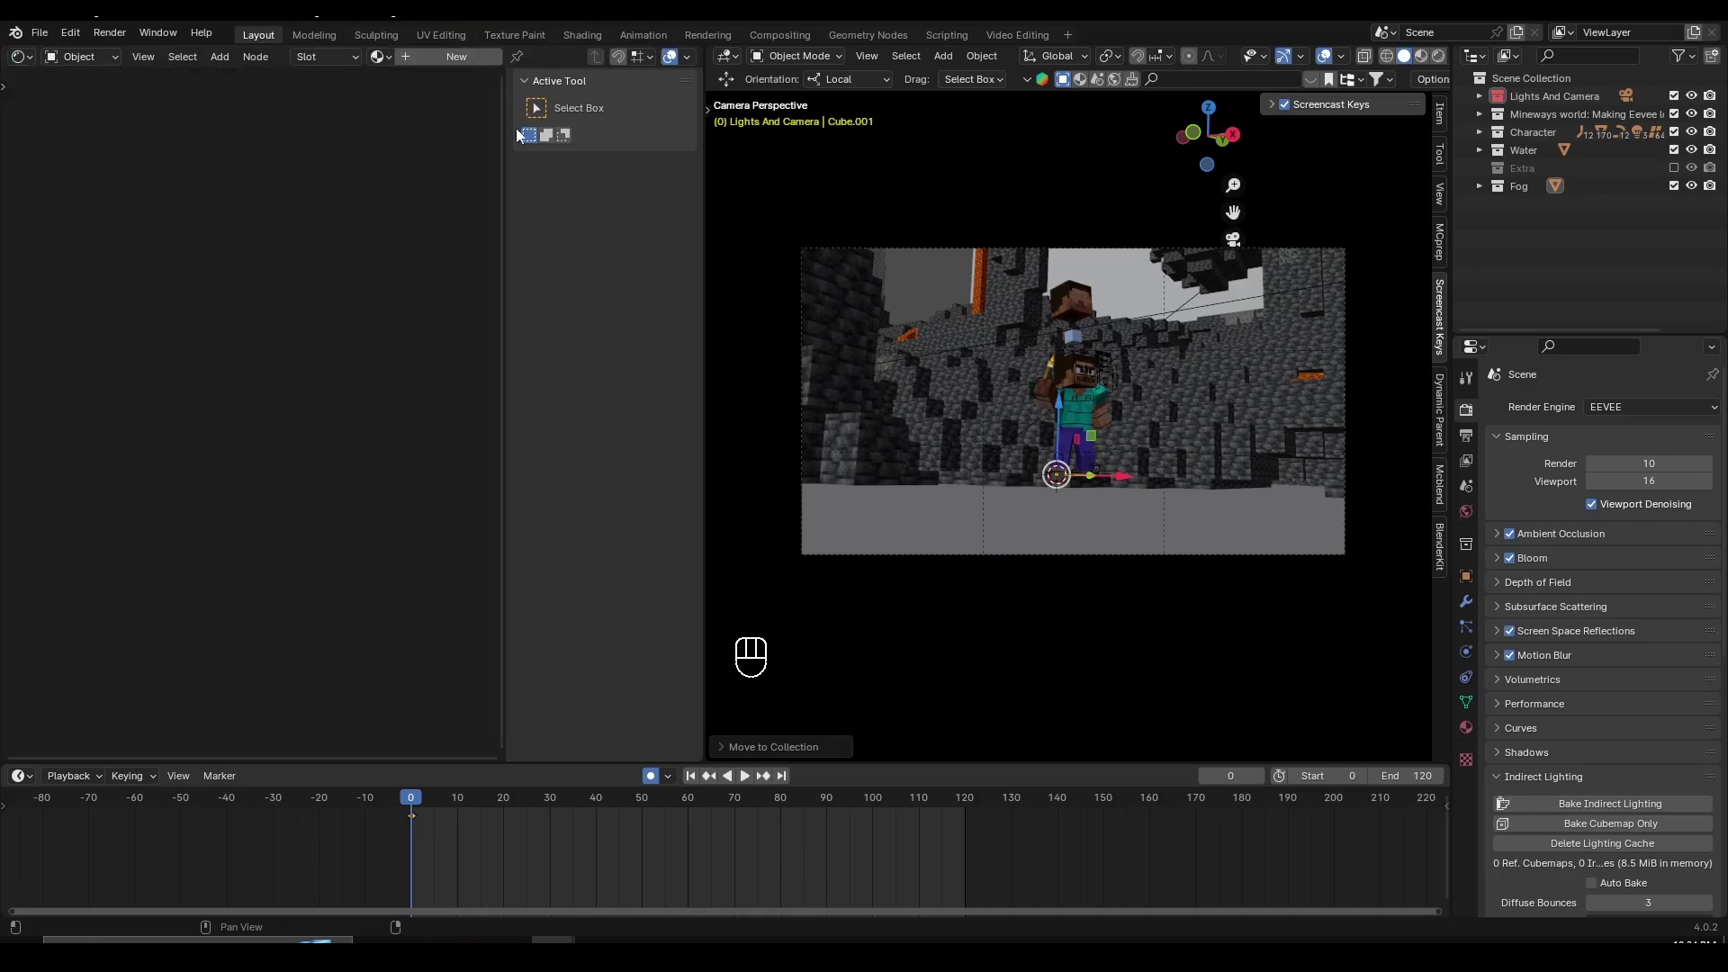
{"action": "key", "text": "n"}
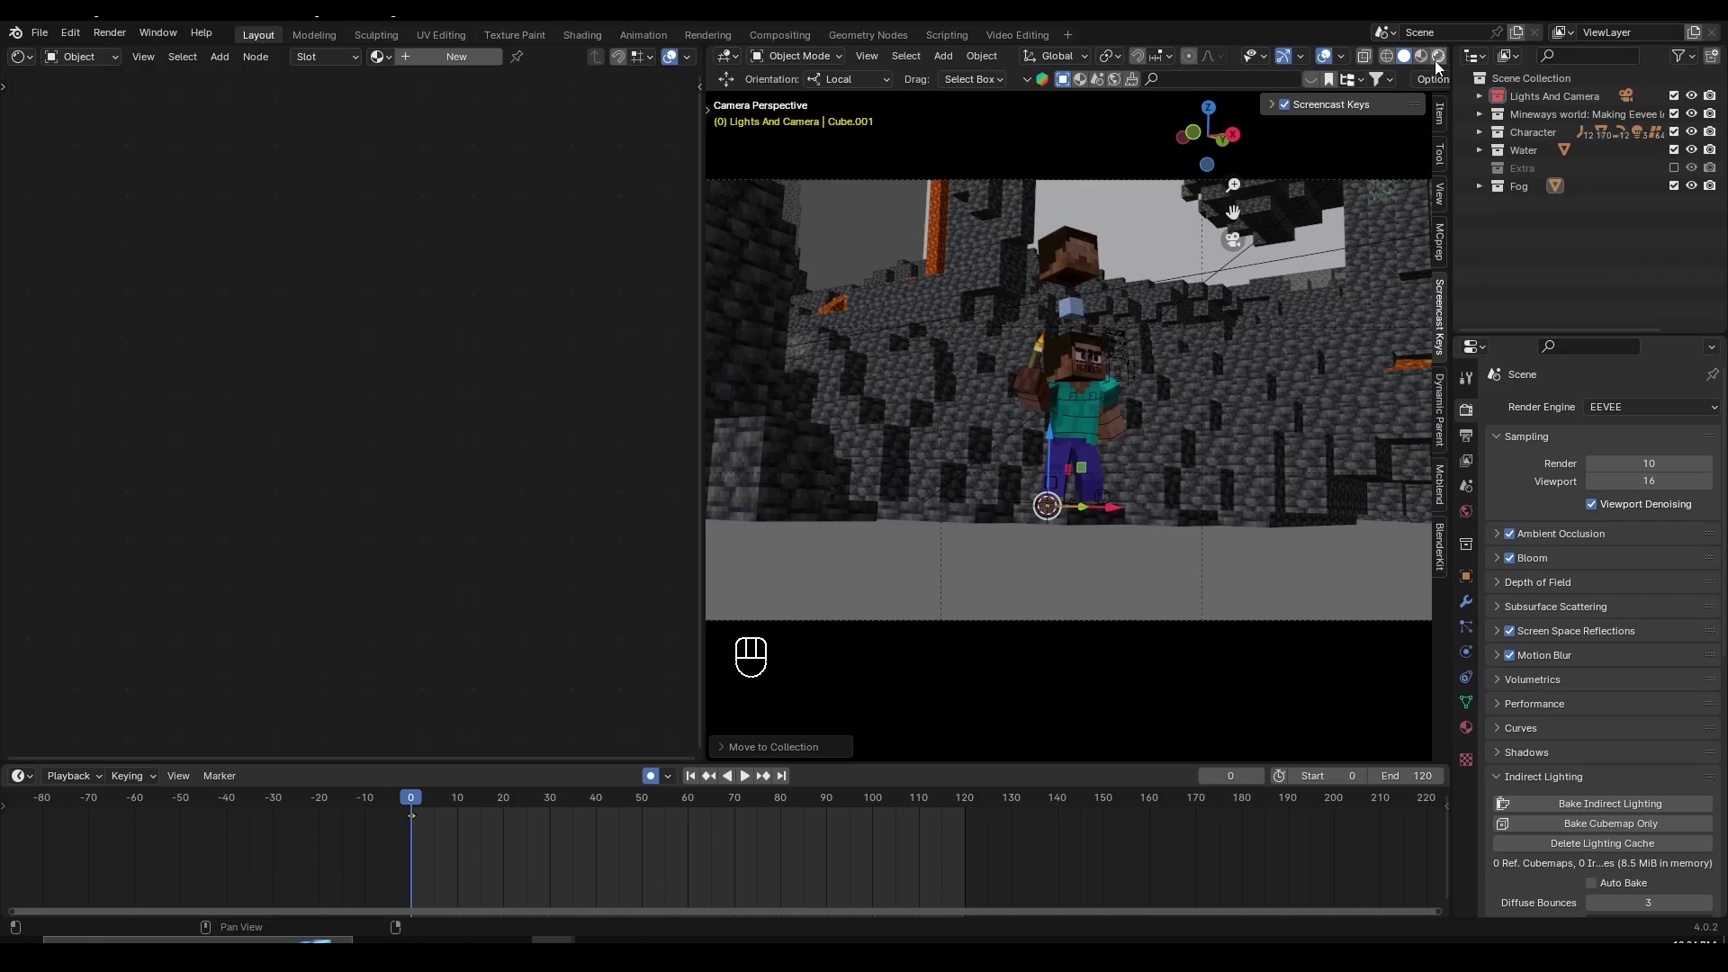
{"action": "left_click", "coordinate": [1441, 67]}
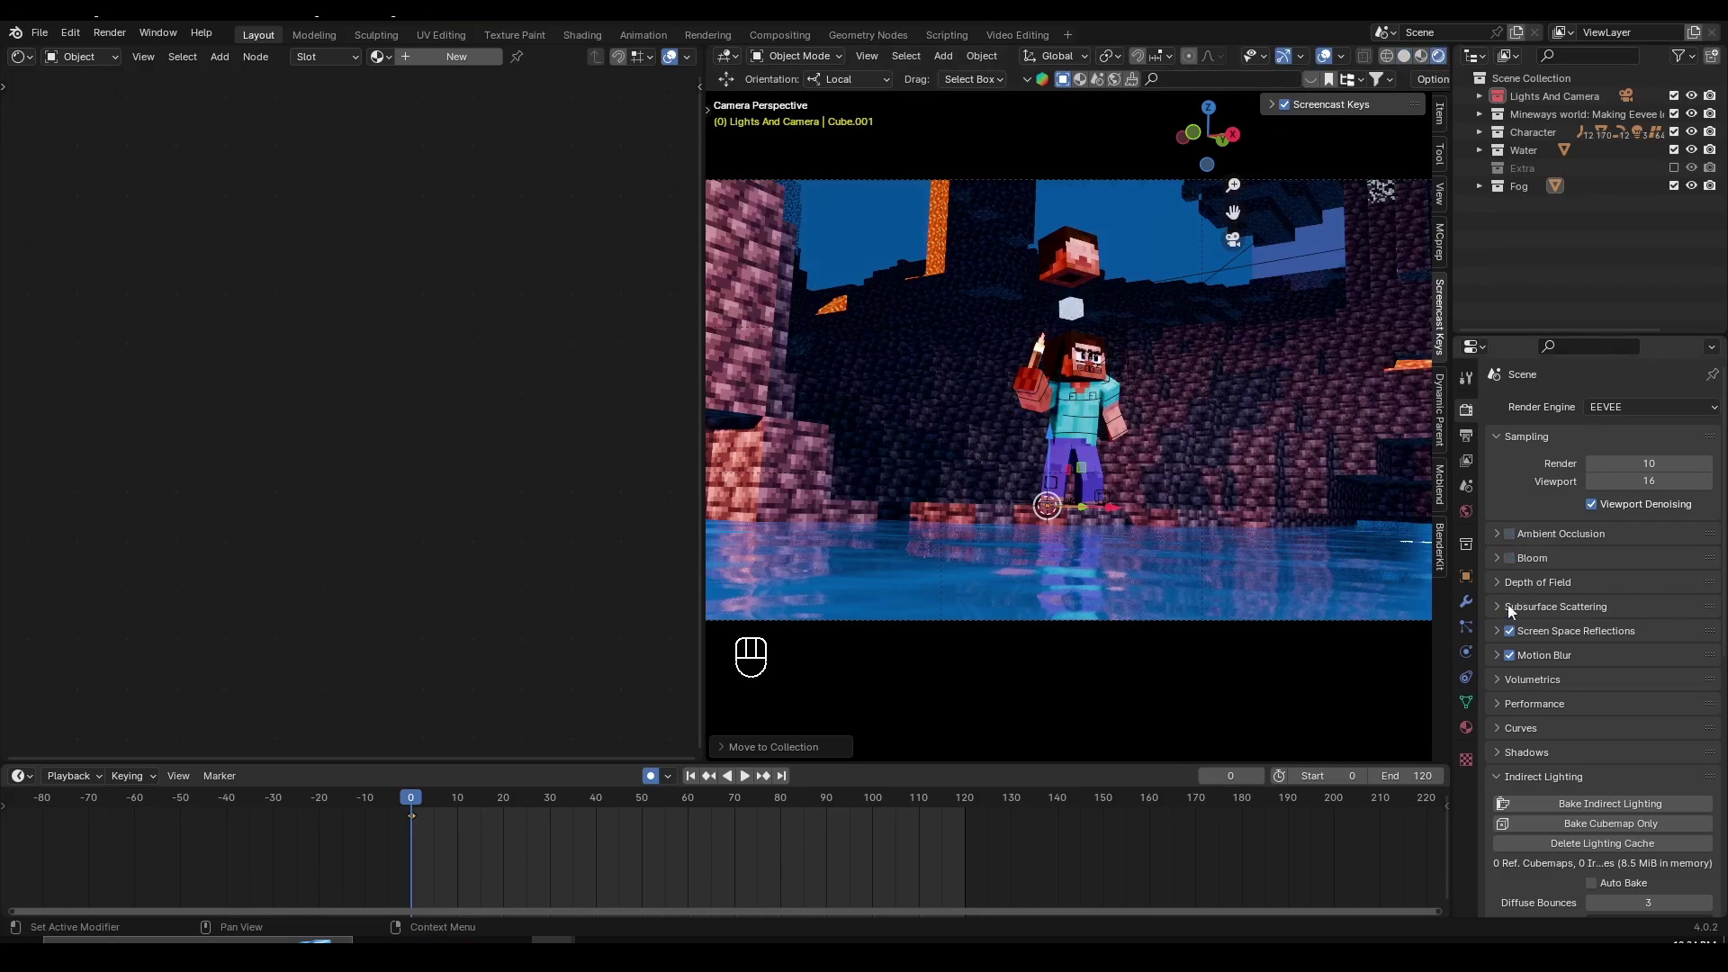
- Enable EEVEE ambient occlusion, bloom, screen-space reflections and motion blur
{"action": "left_click", "coordinate": [1514, 649]}
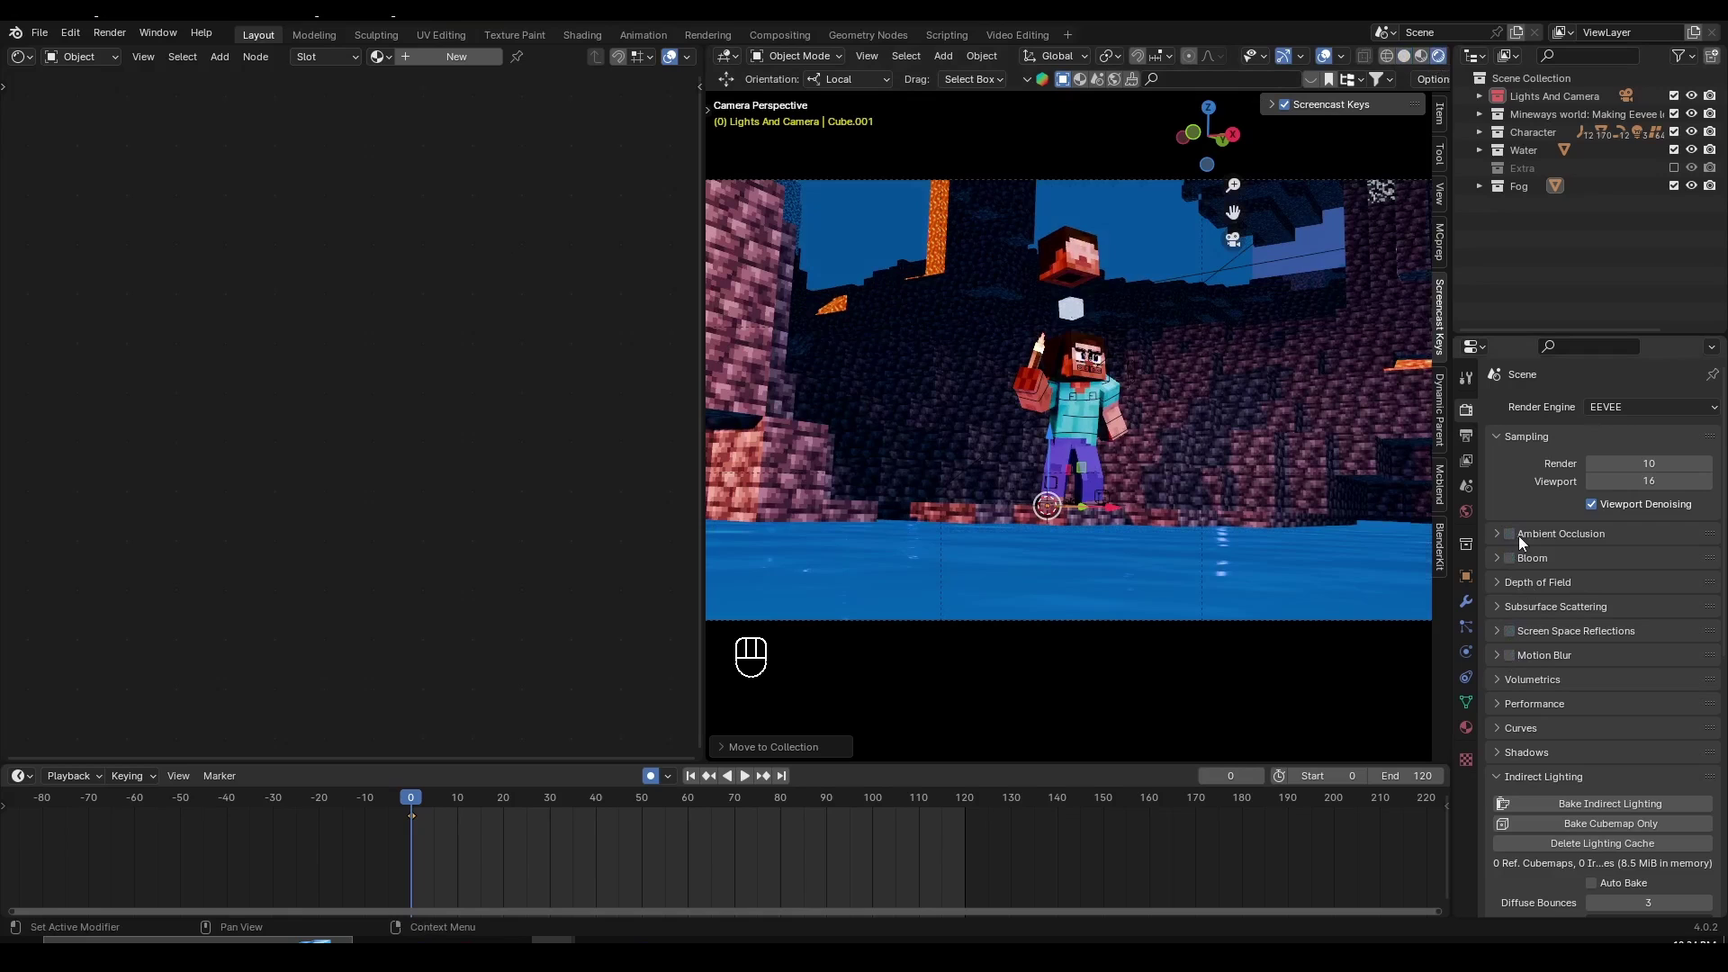
{"action": "left_click", "coordinate": [1512, 579]}
{"action": "left_click", "coordinate": [1514, 571]}
{"action": "left_click", "coordinate": [1514, 639]}
{"action": "left_click", "coordinate": [1518, 663]}
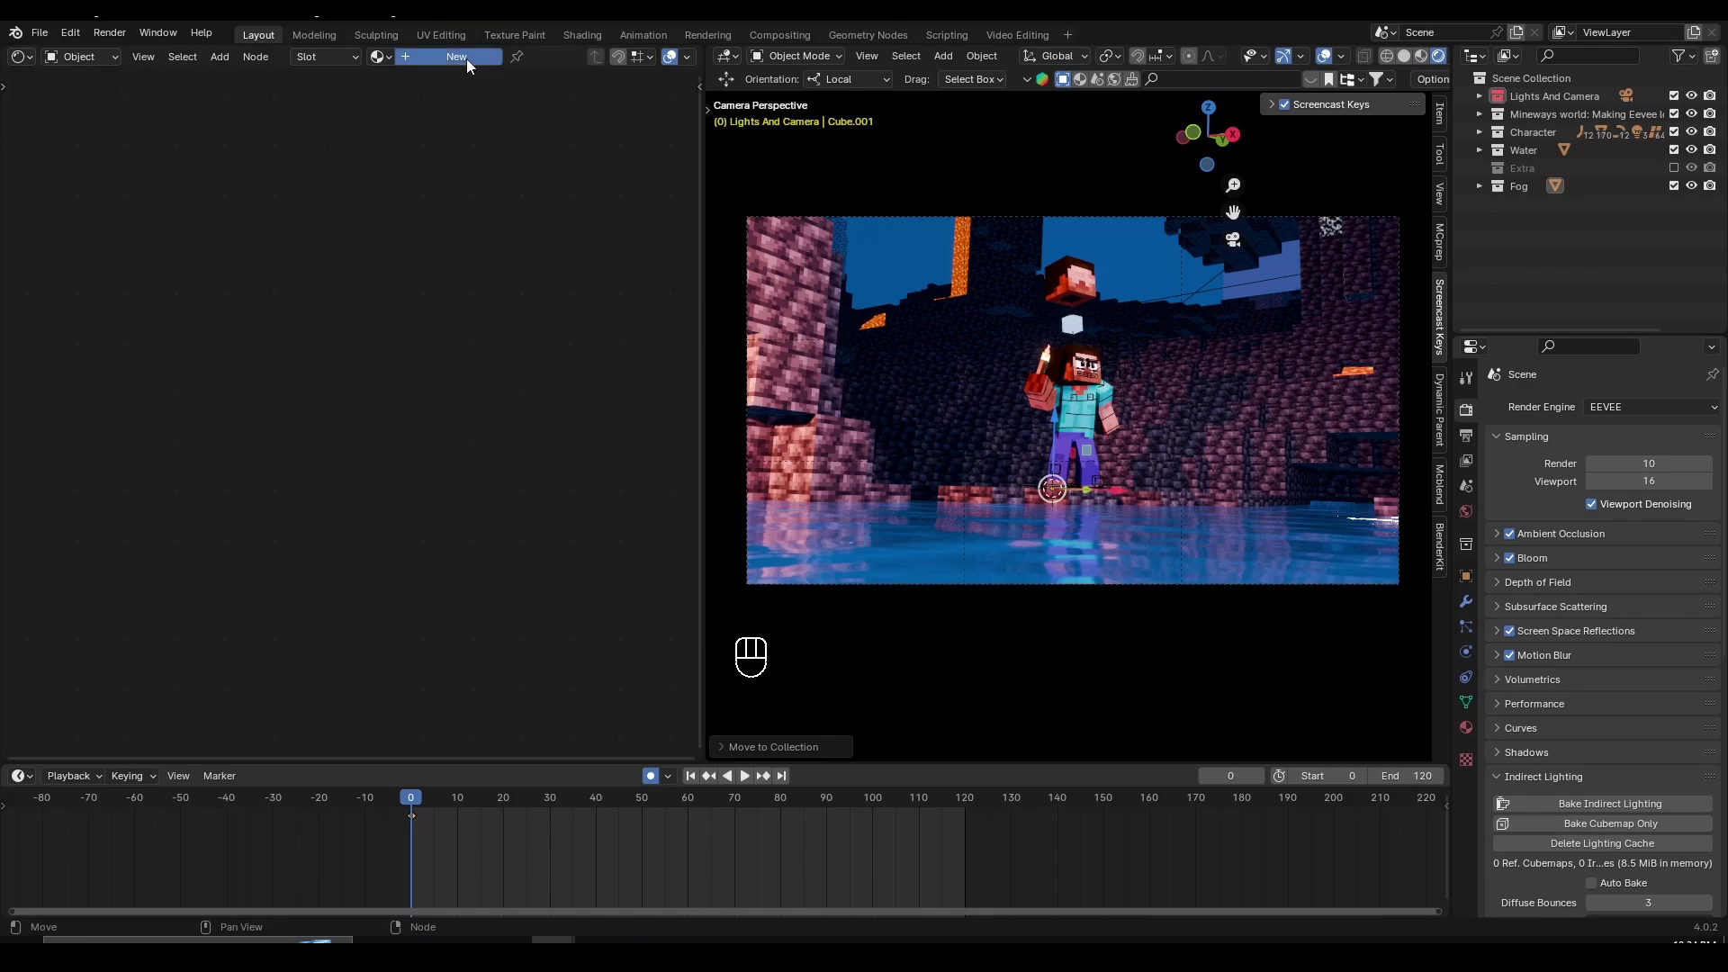
- Create a material named Volumetric Fog, delete its Principled BSDF node and bring up the Add list
{"action": "left_click", "coordinate": [471, 65]}
{"action": "left_click_drag", "start_coordinate": [525, 69], "coordinate": [528, 69]}
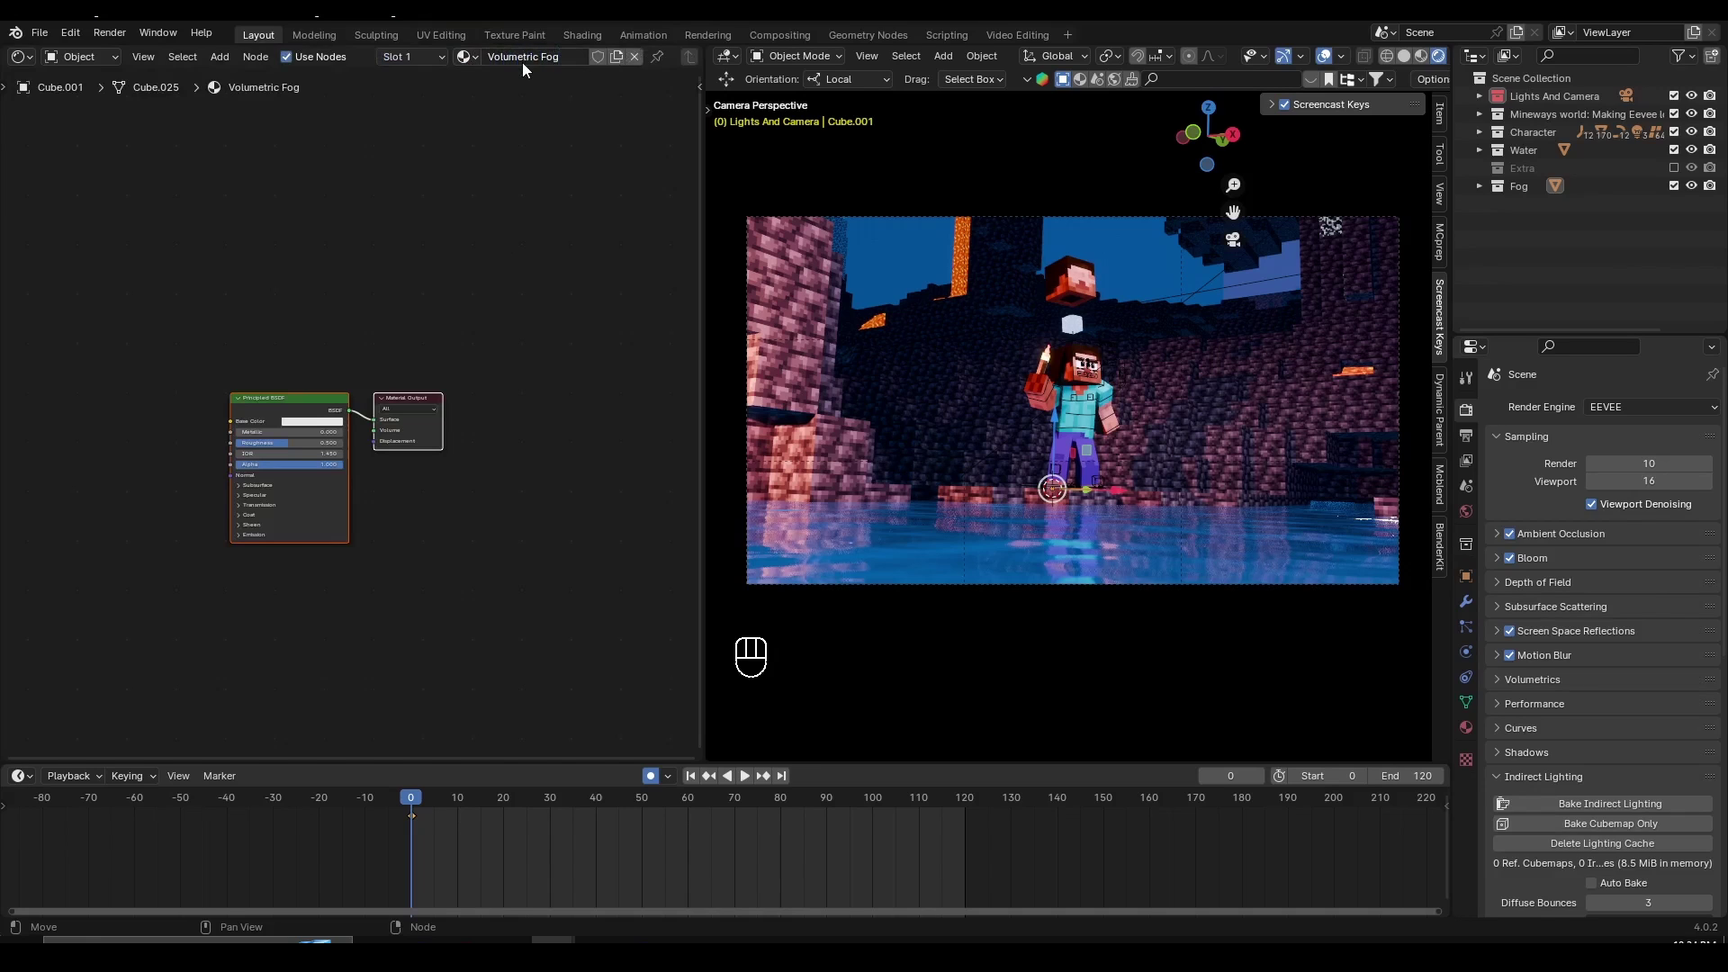
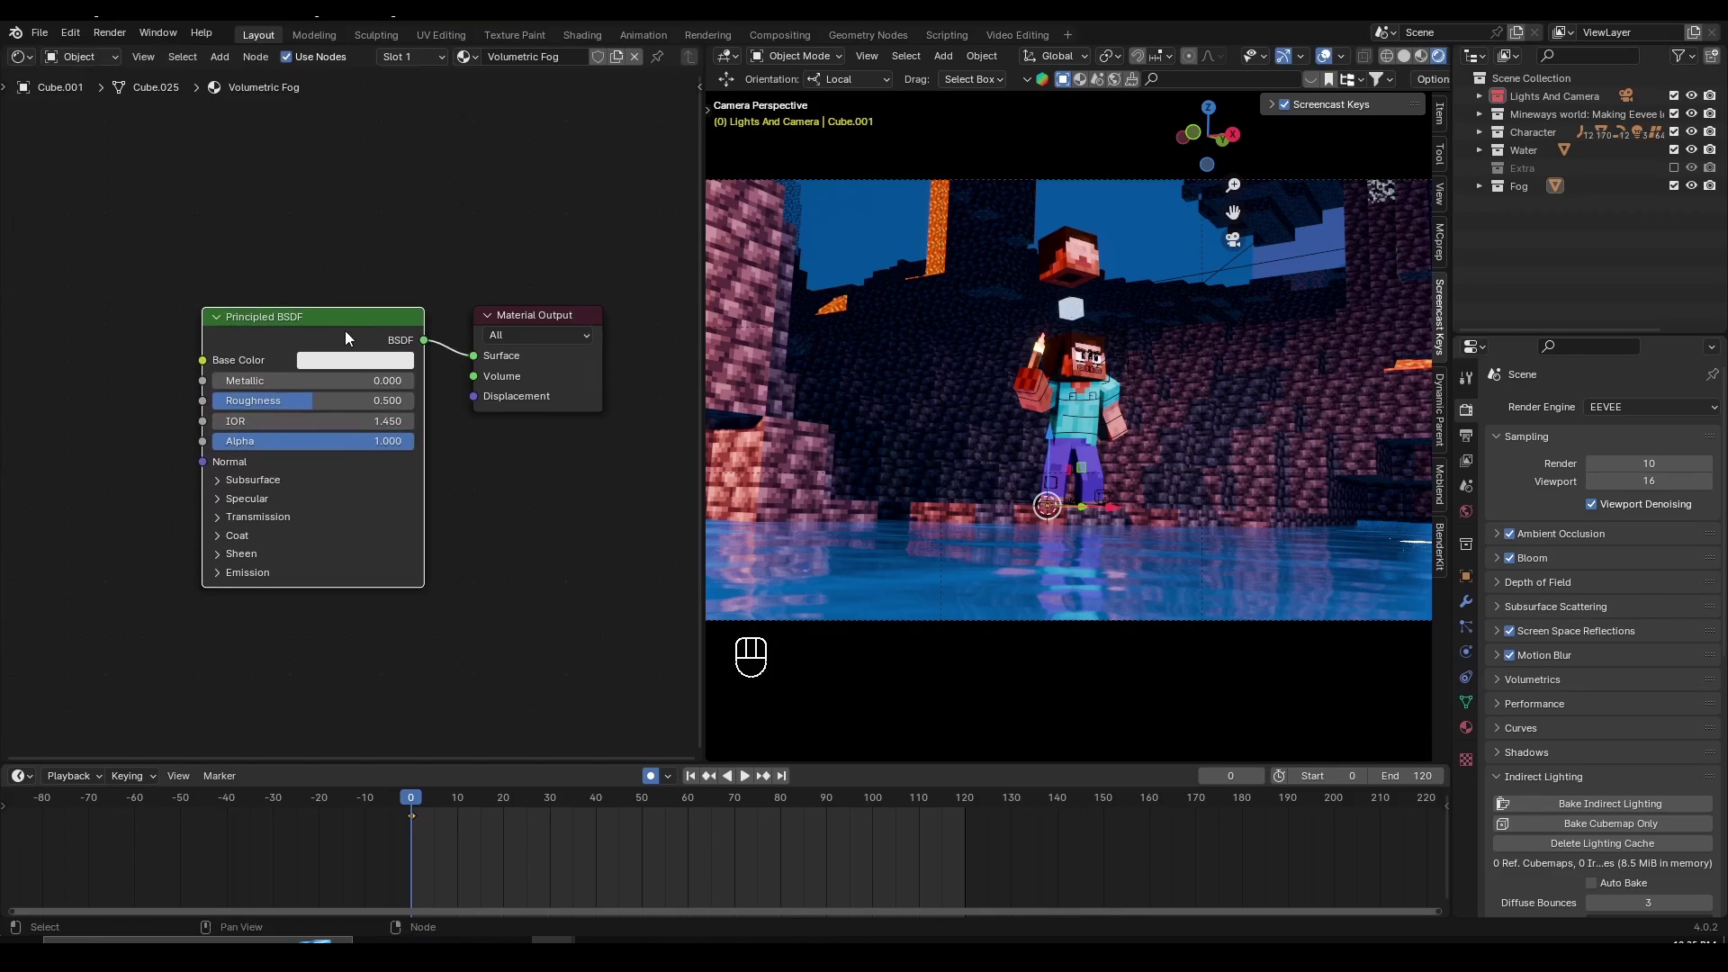
{"action": "key", "text": "Delete"}
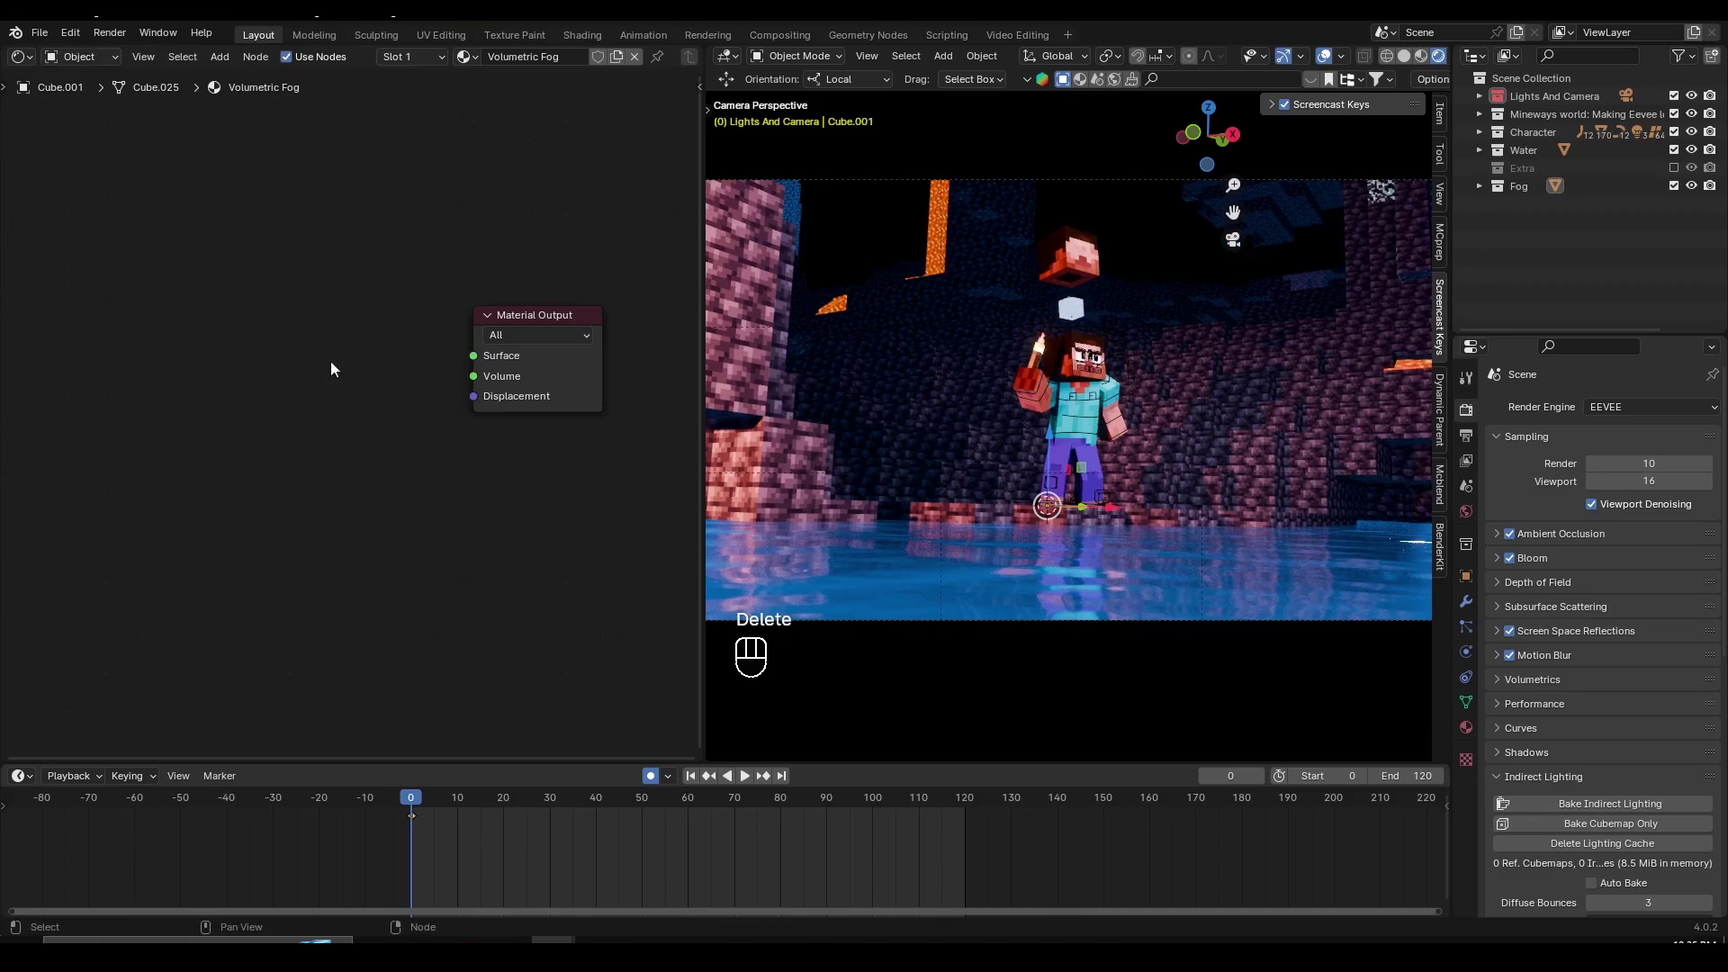
{"action": "key", "text": "shift+a"}
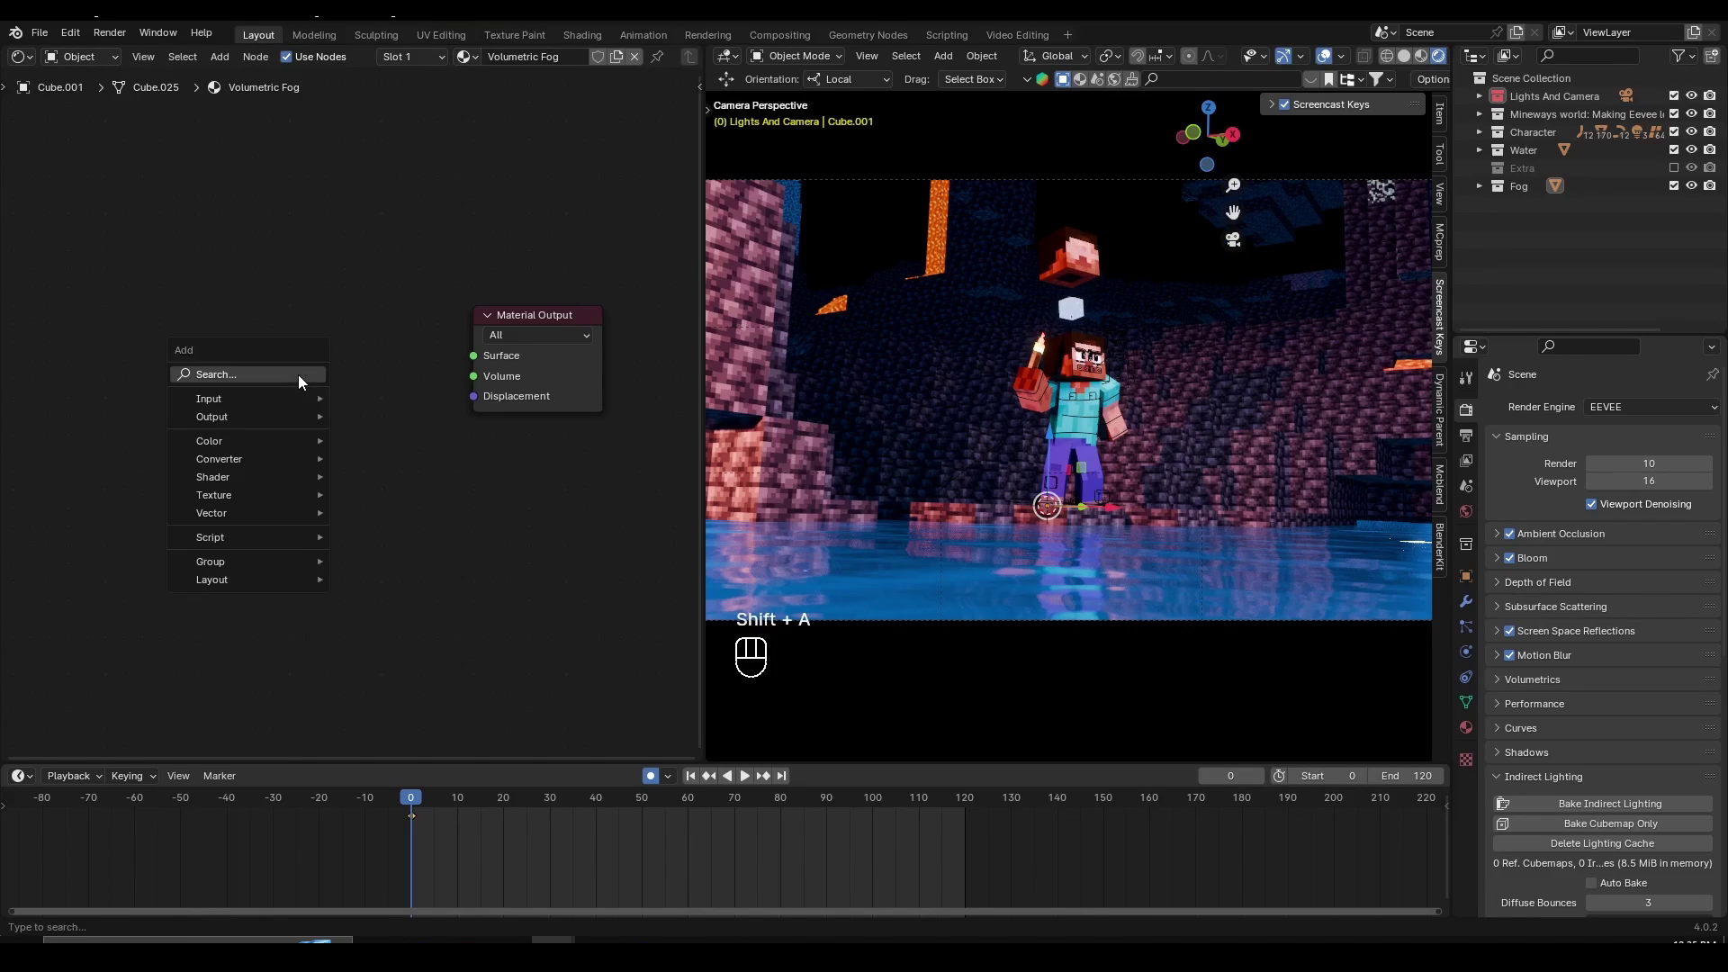
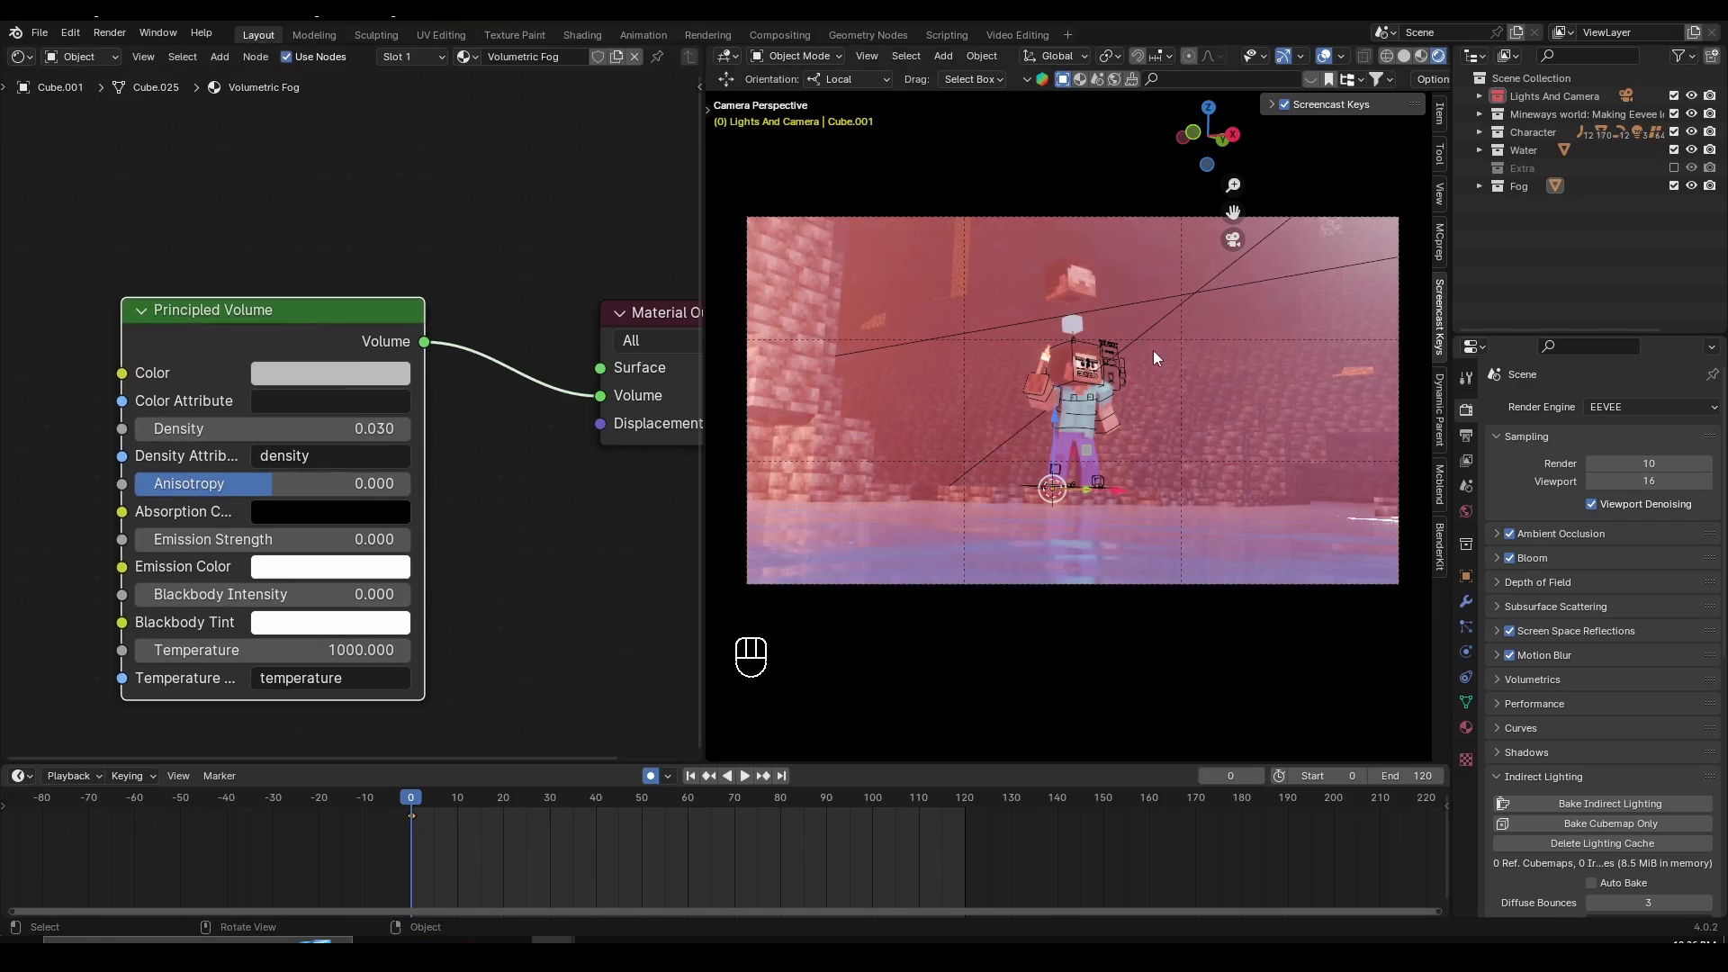
- Set the current frame to 21 and pan the node view to make room left of the Principled Volume
{"action": "key", "text": "space"}
{"action": "key", "text": "space"}
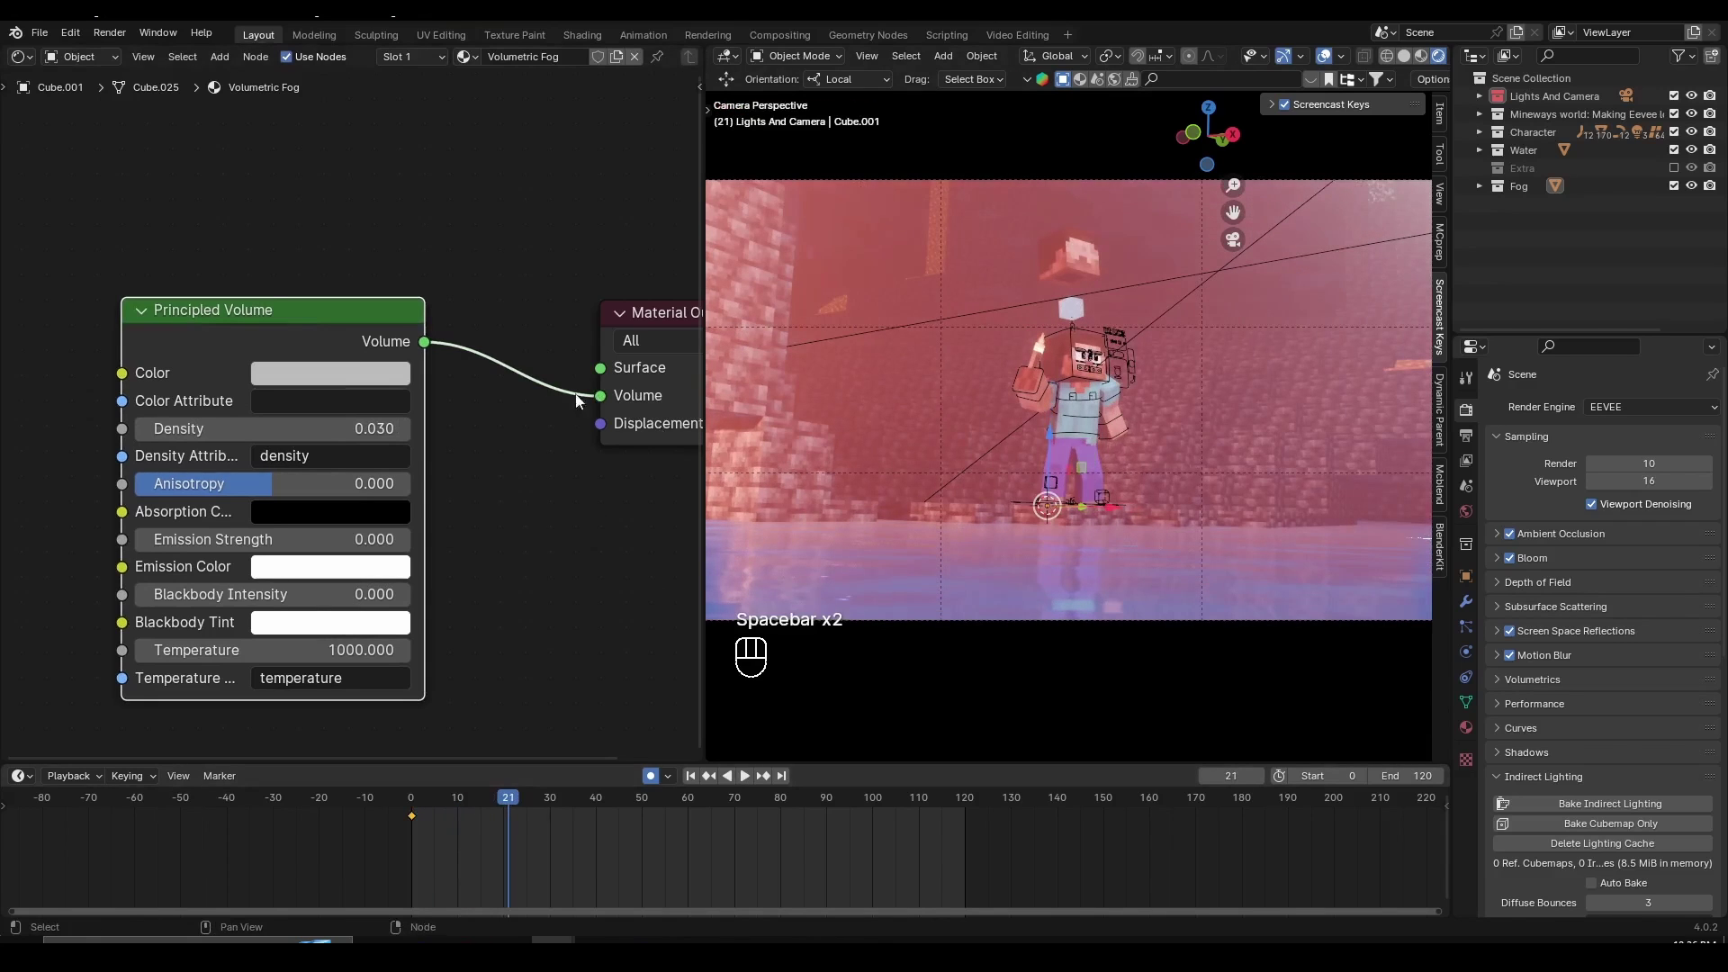
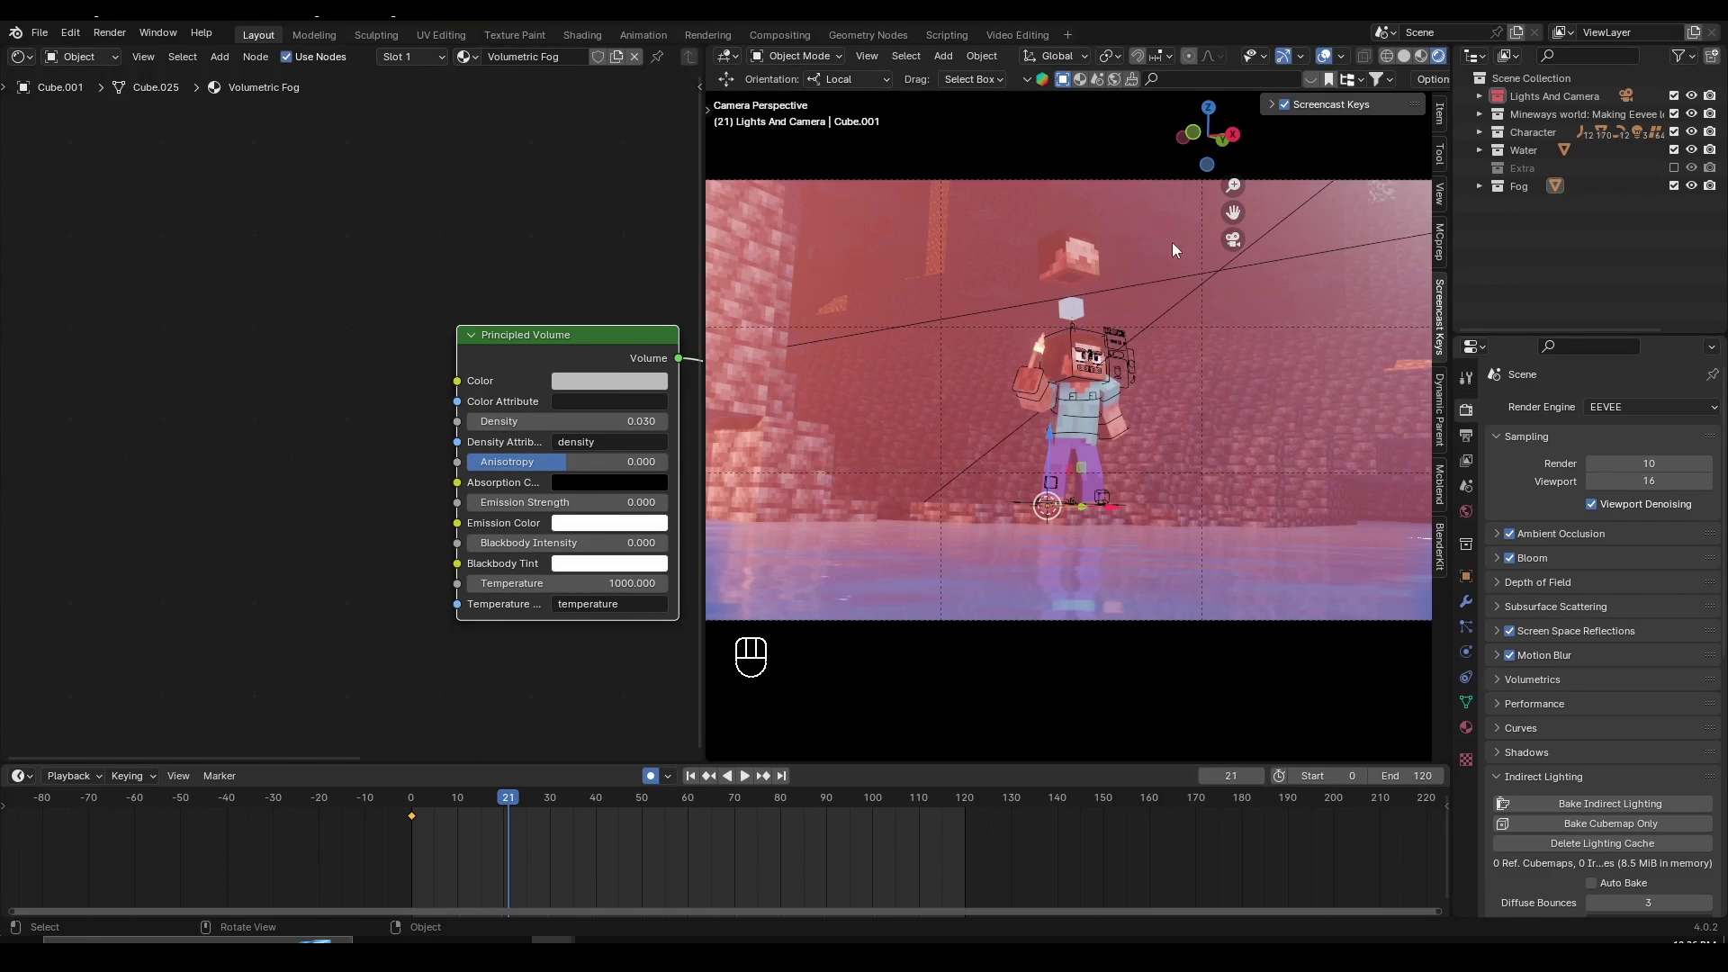
{"action": "left_click_drag", "start_coordinate": [474, 361], "coordinate": [333, 439]}
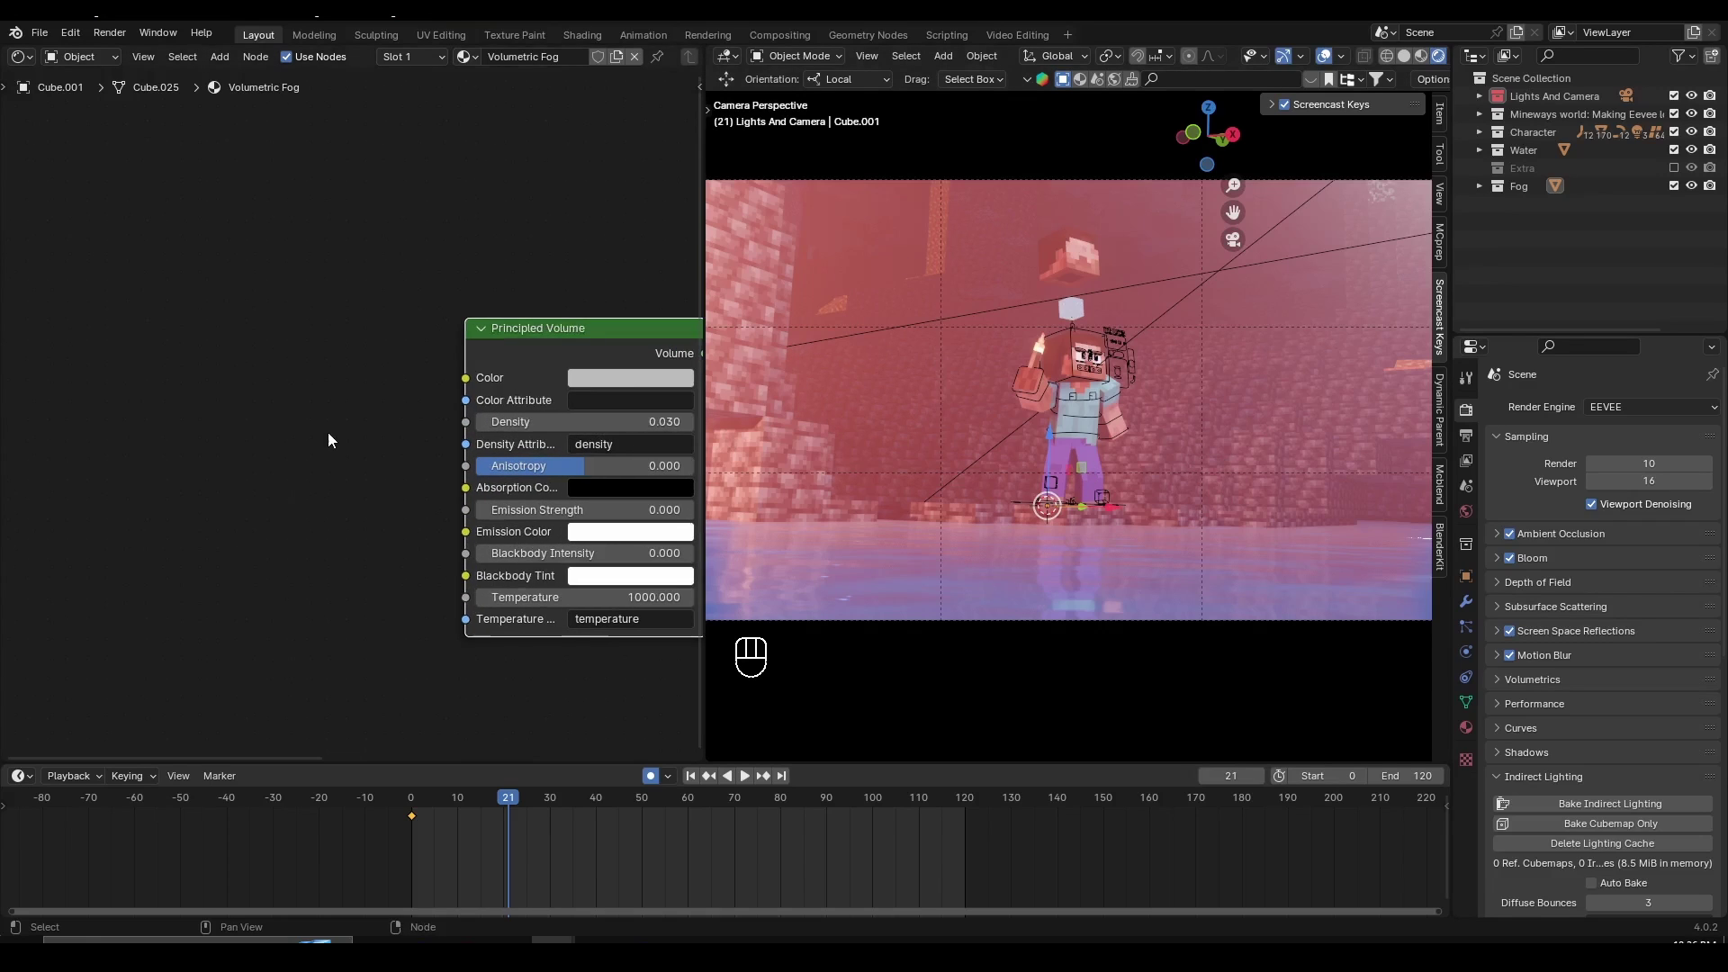
- Add a Noise Texture with Mapping and Texture Coordinate nodes, feeding Object into Mapping Vector
{"action": "key", "text": "shift+a"}
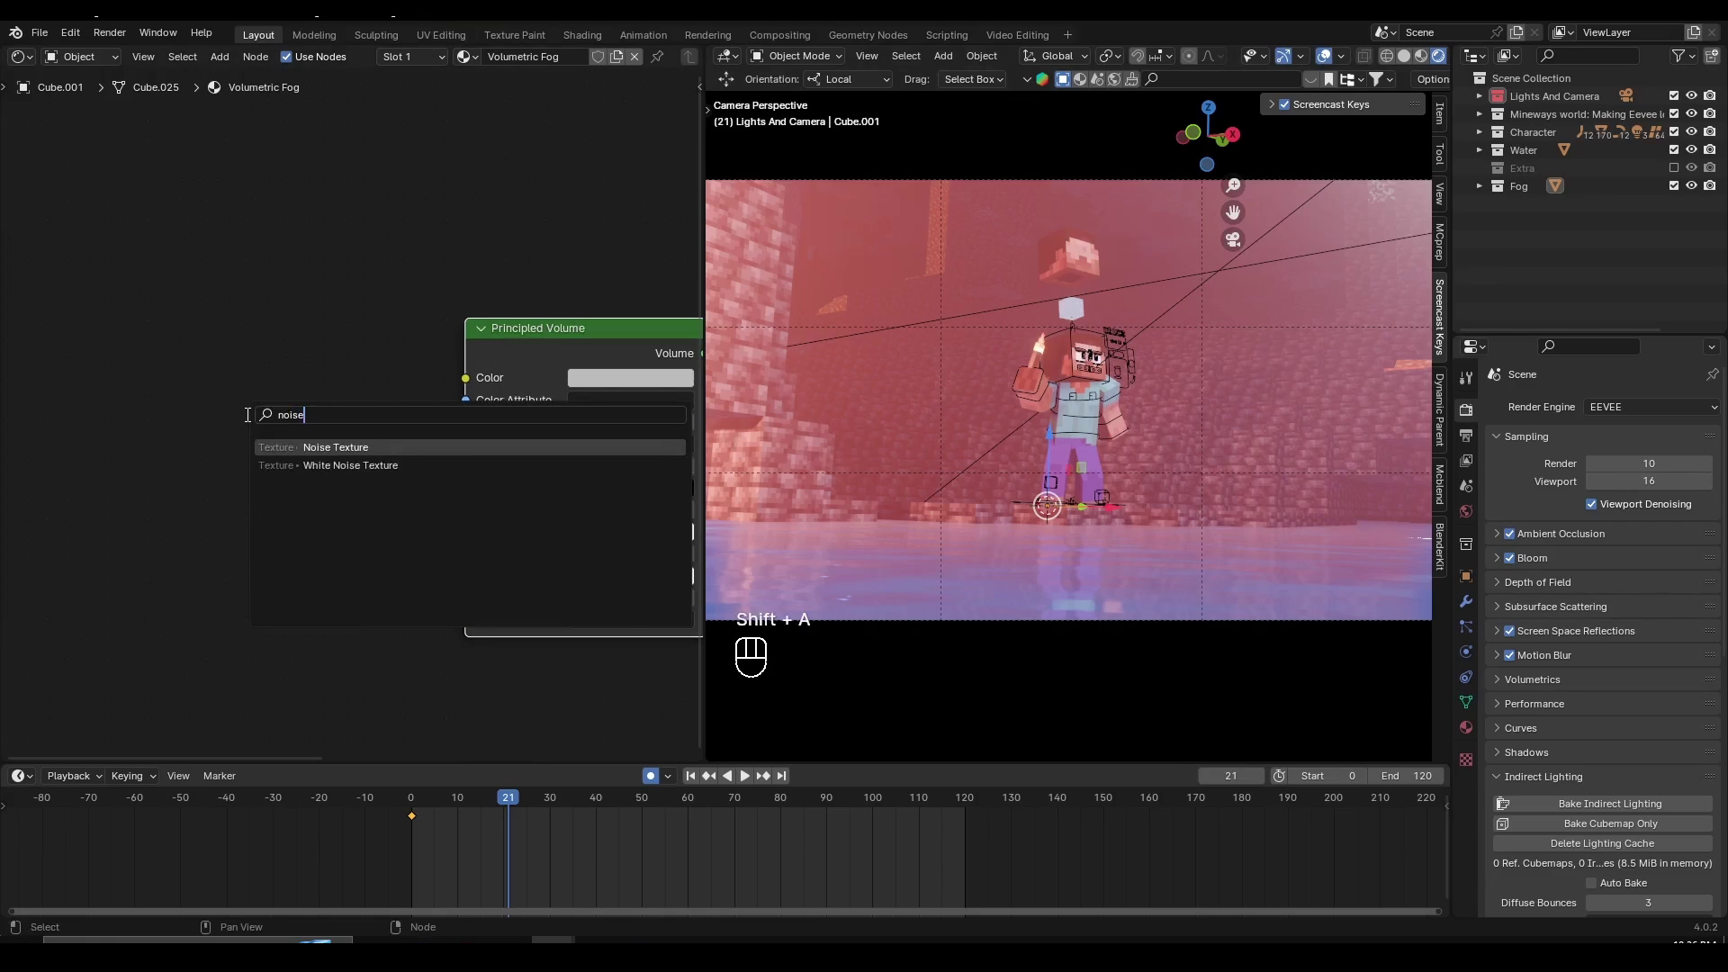
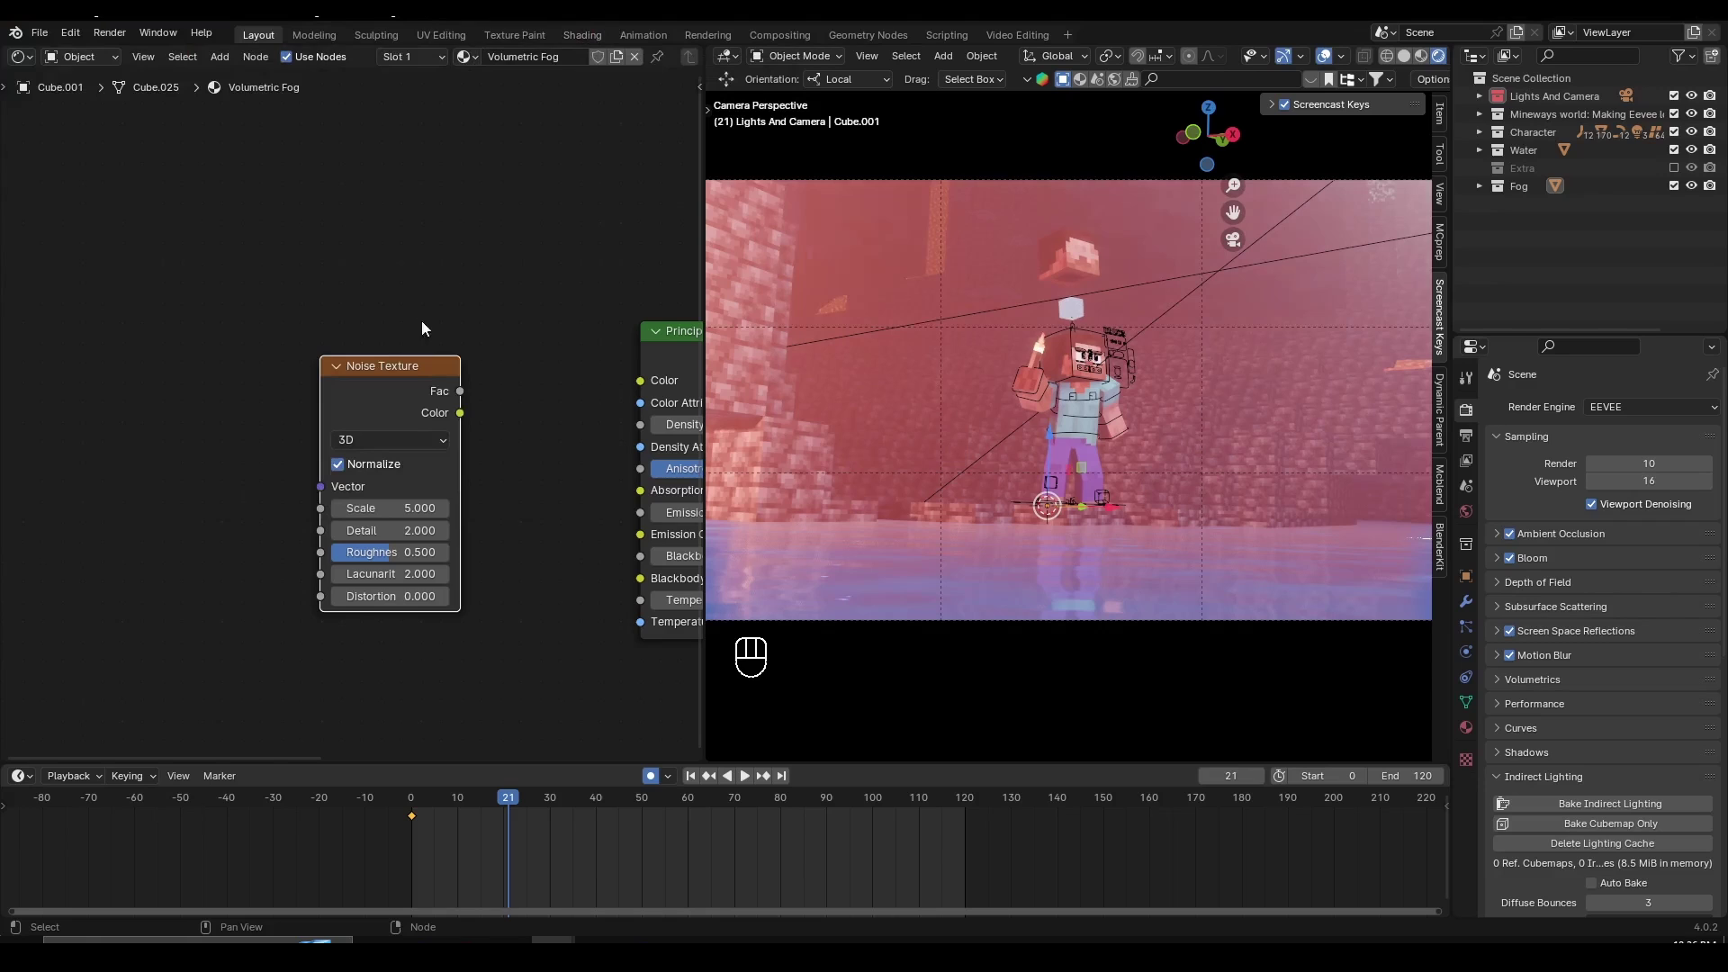
{"action": "double_click", "coordinate": [421, 382]}
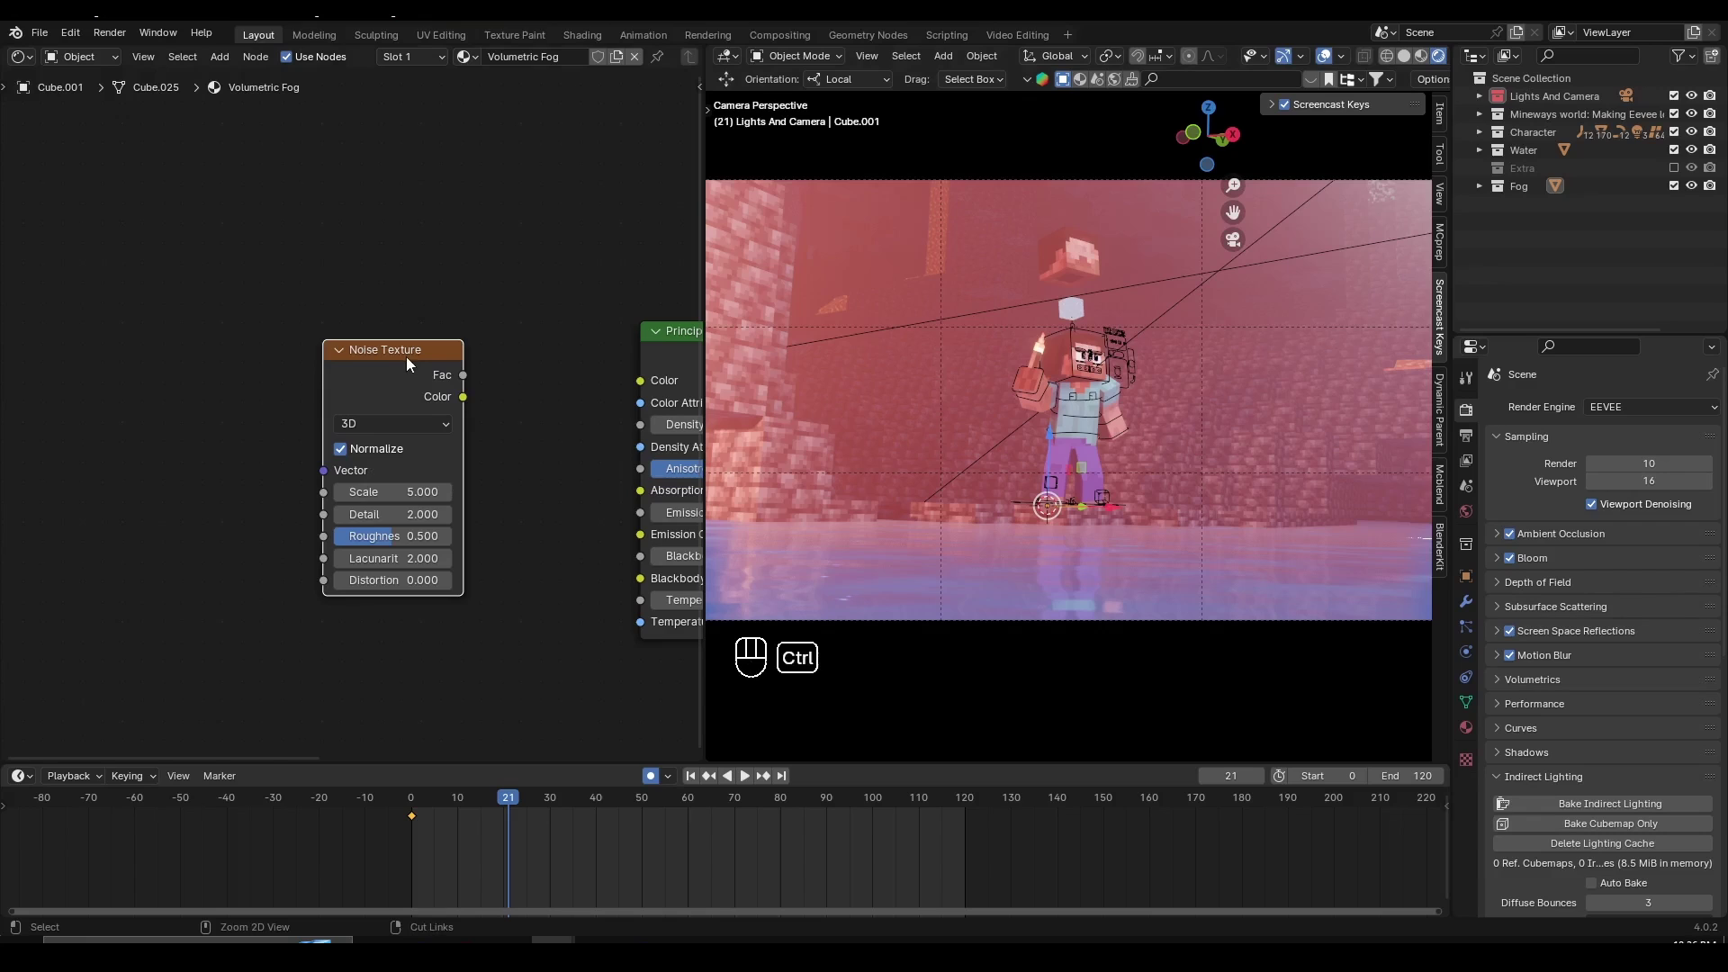
{"action": "key", "text": "ctrl+t"}
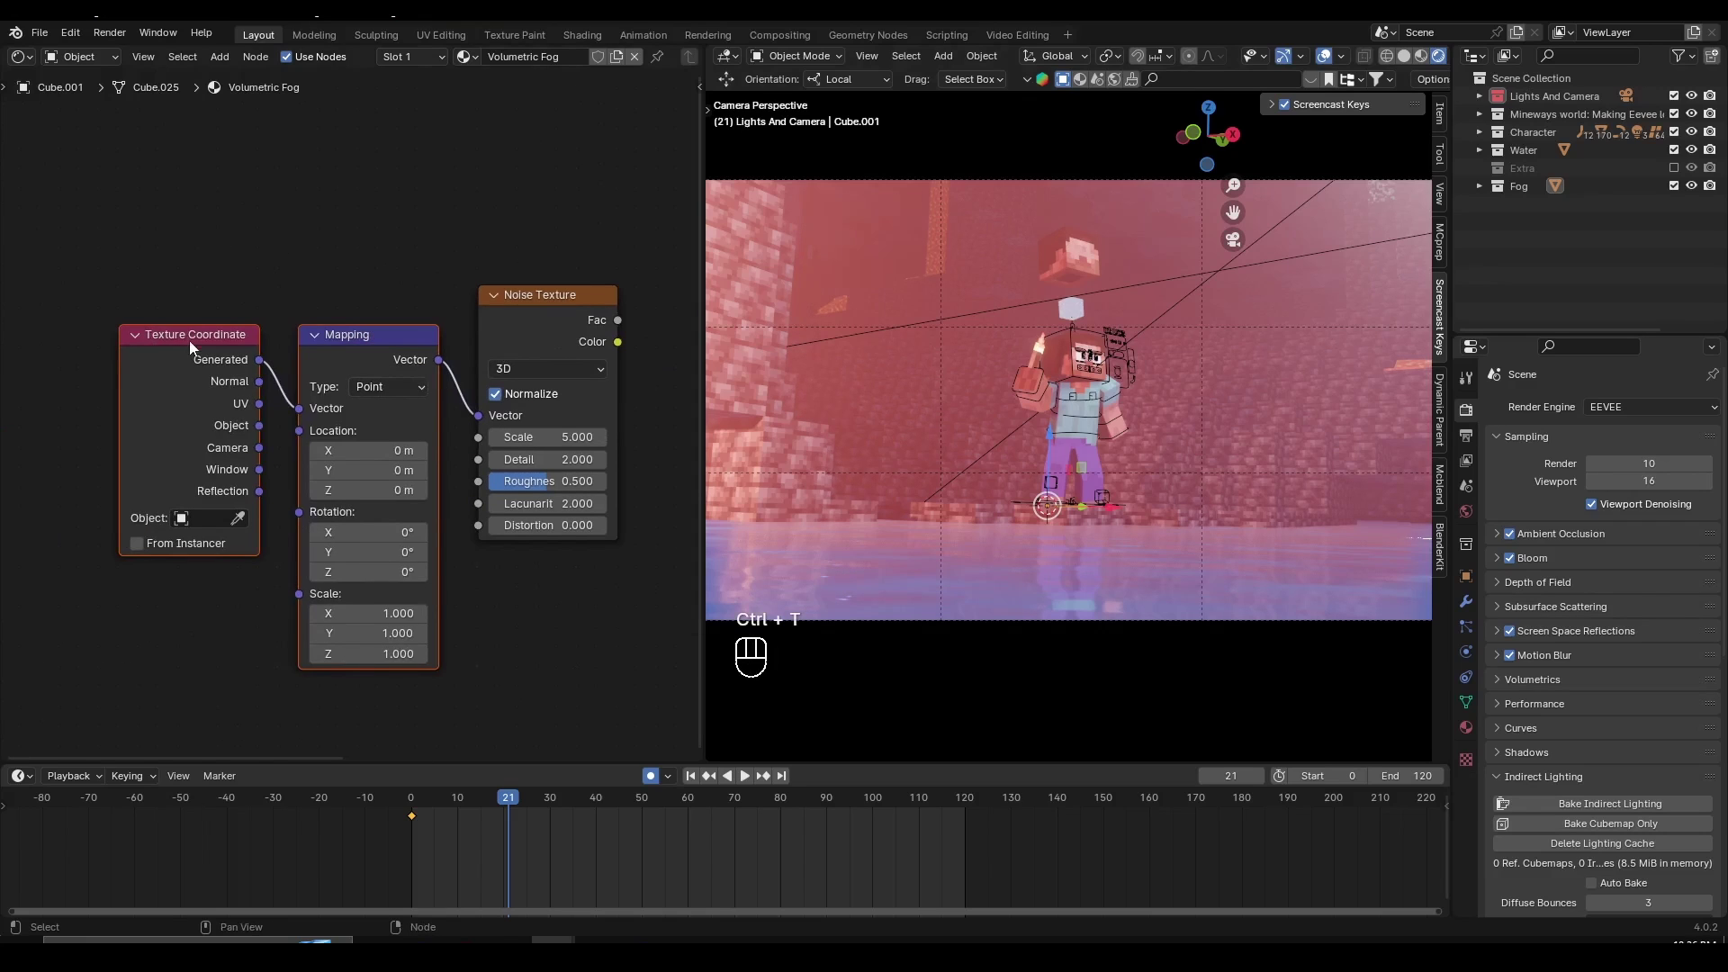
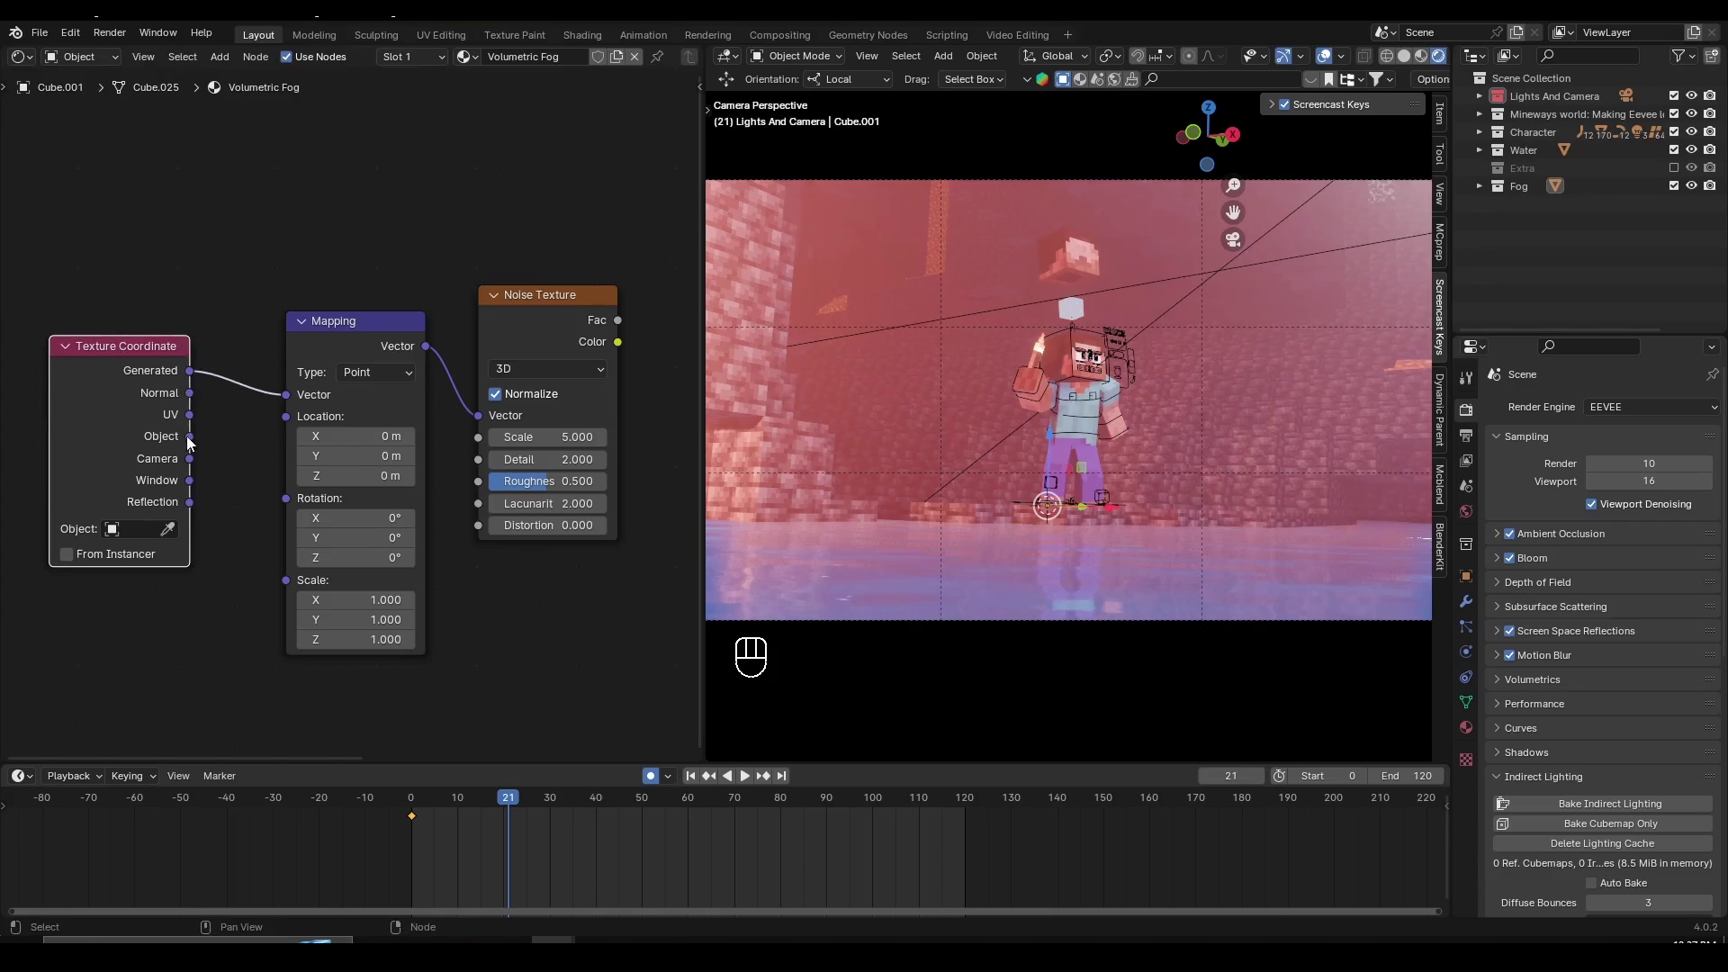
{"action": "left_click_drag", "start_coordinate": [200, 443], "coordinate": [335, 343]}
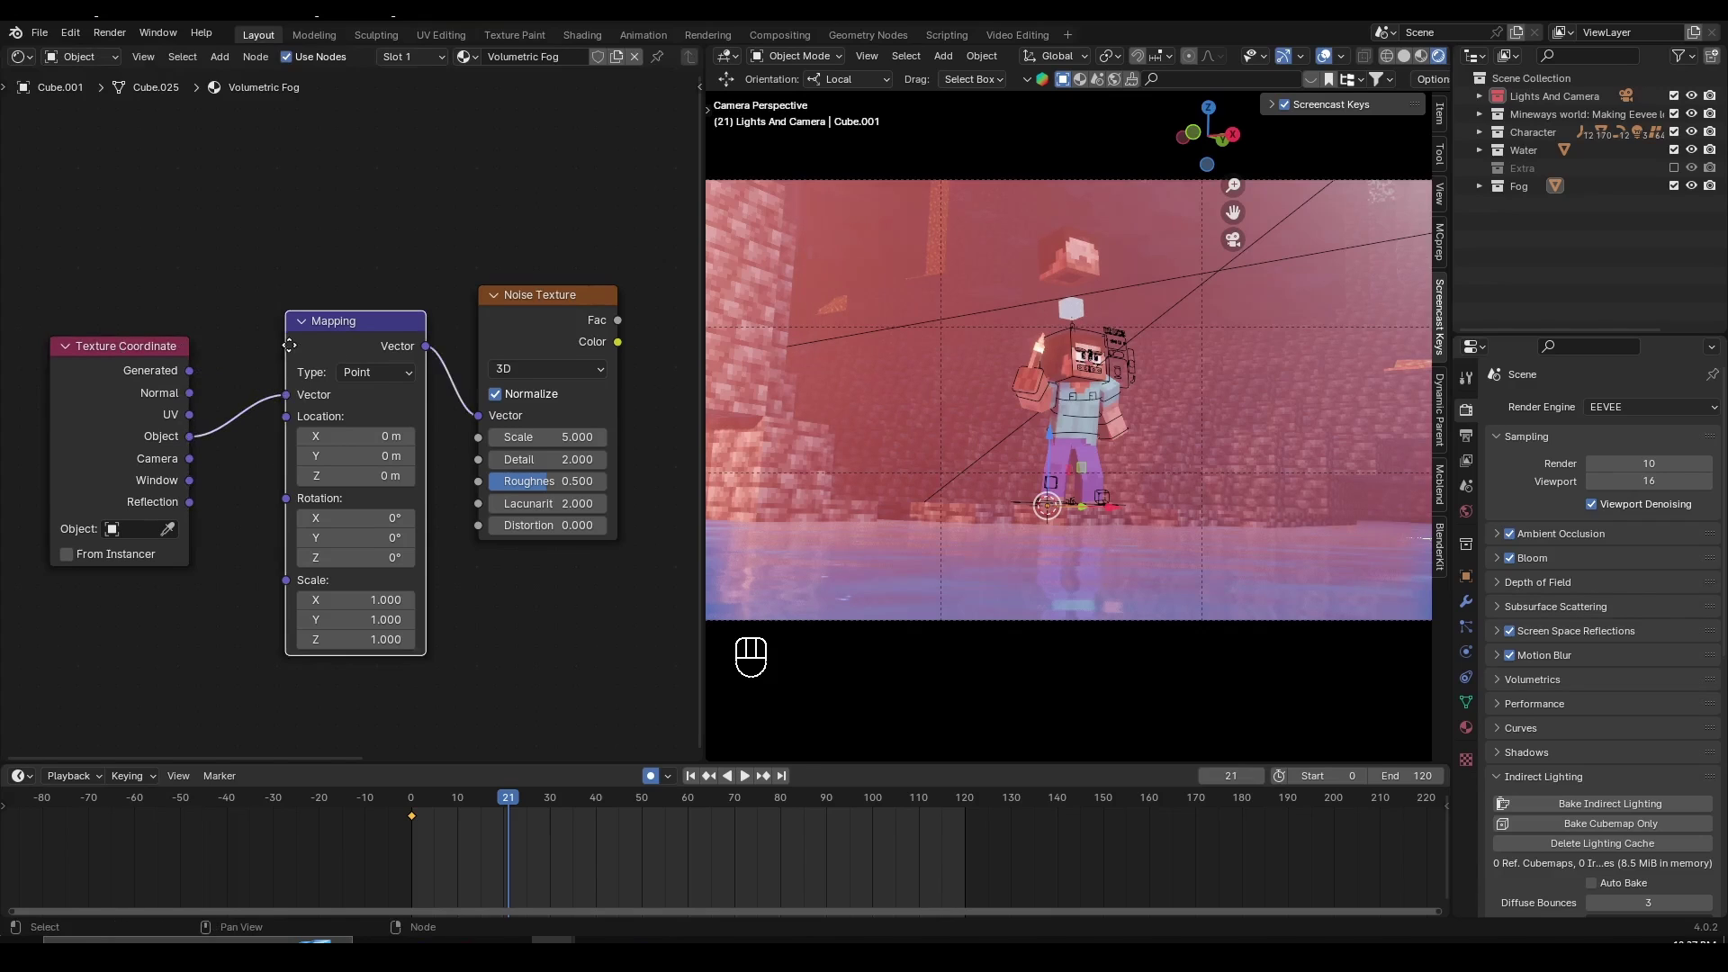
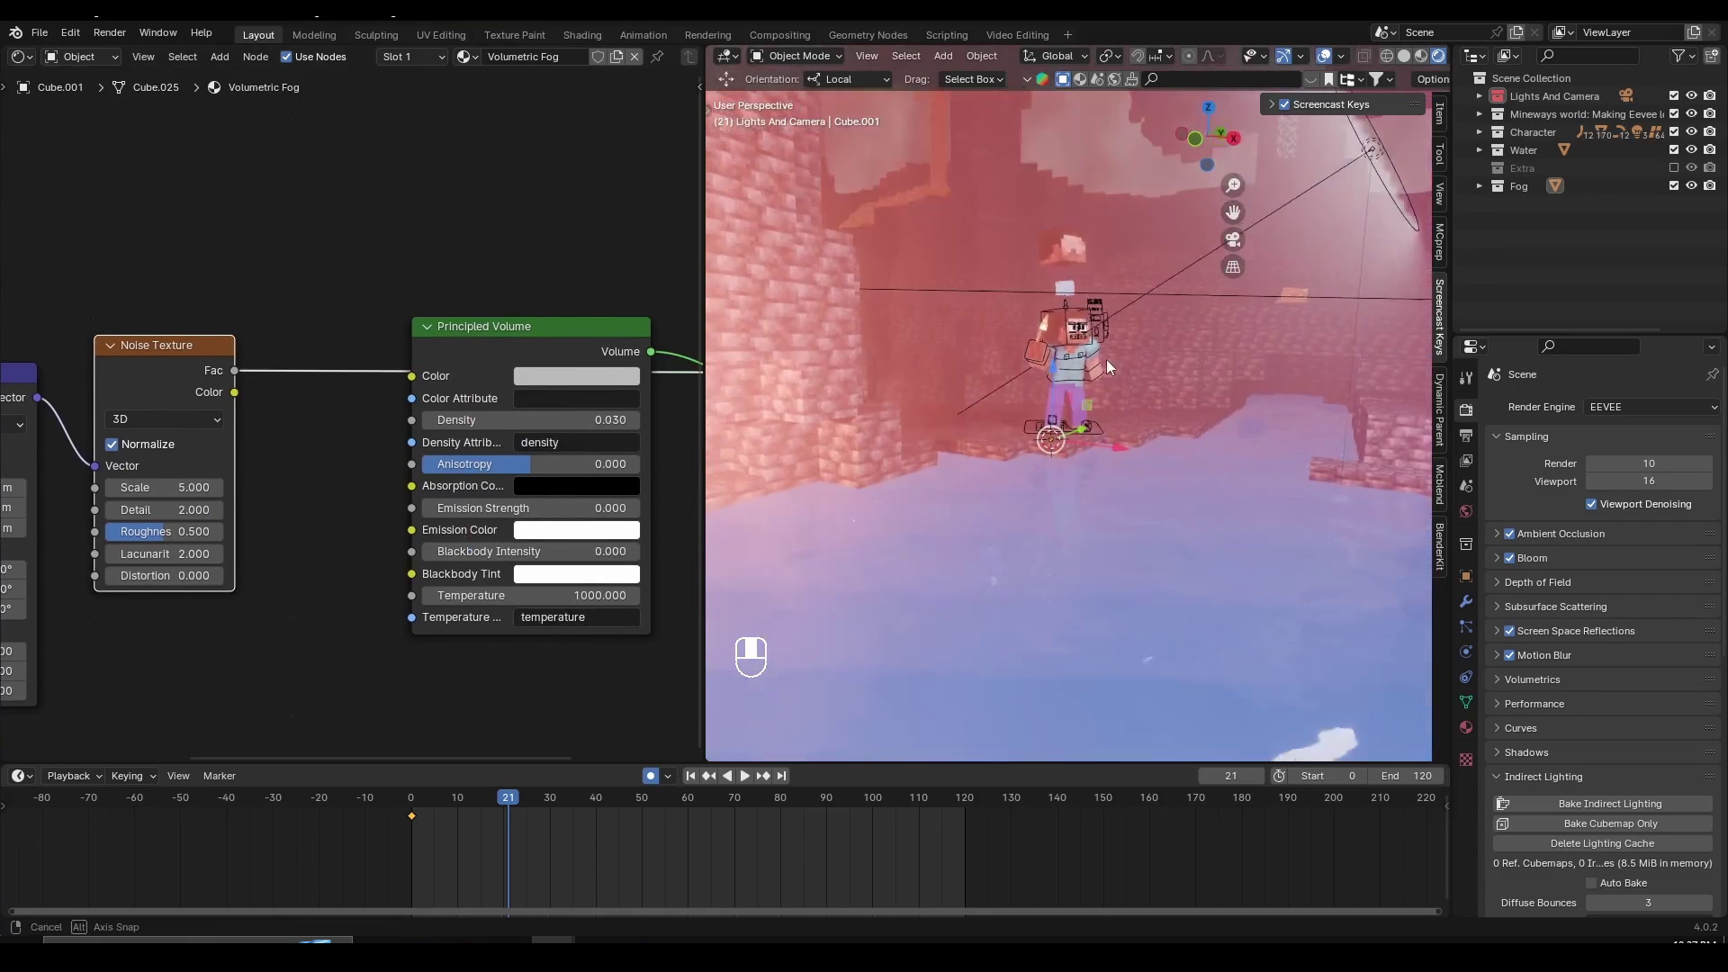
- Orbit outside the fog cube to inspect the 4D noise pattern, then return to camera view
{"action": "left_click_drag", "start_coordinate": [1097, 355], "coordinate": [1147, 402]}
{"action": "middle_click", "coordinate": [1148, 406]}
{"action": "left_click_drag", "start_coordinate": [1164, 416], "coordinate": [1147, 378]}
{"action": "middle_click", "coordinate": [1137, 453]}
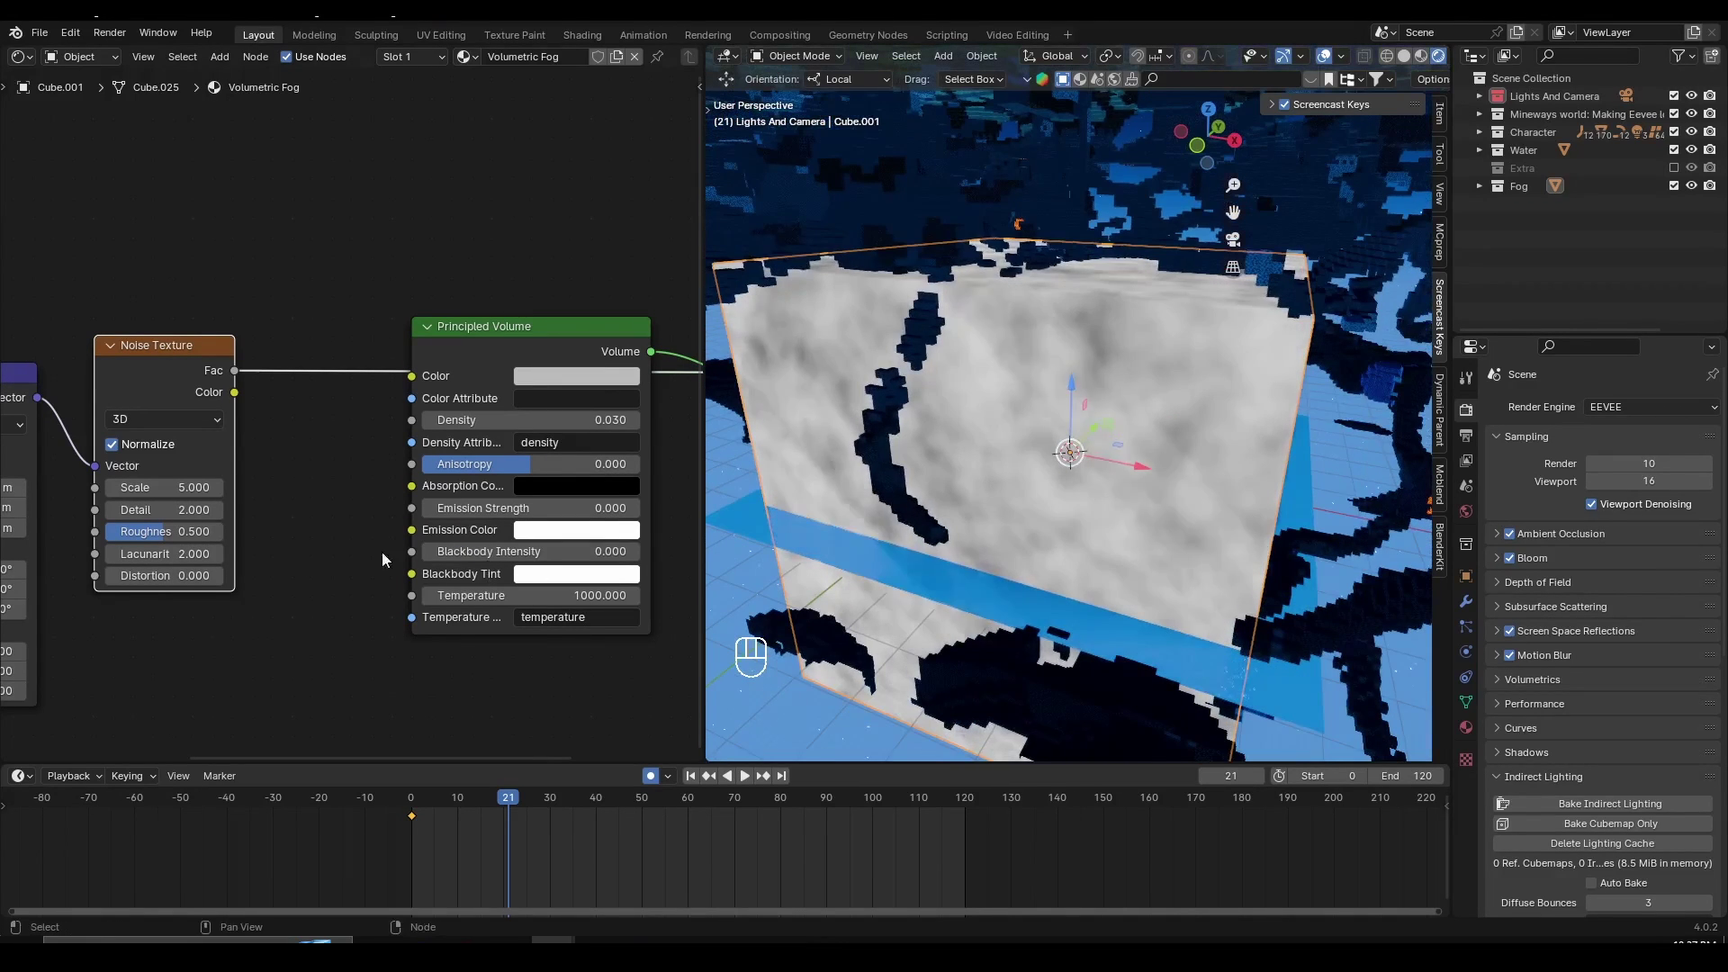
{"action": "key", "text": "ctrl+z"}
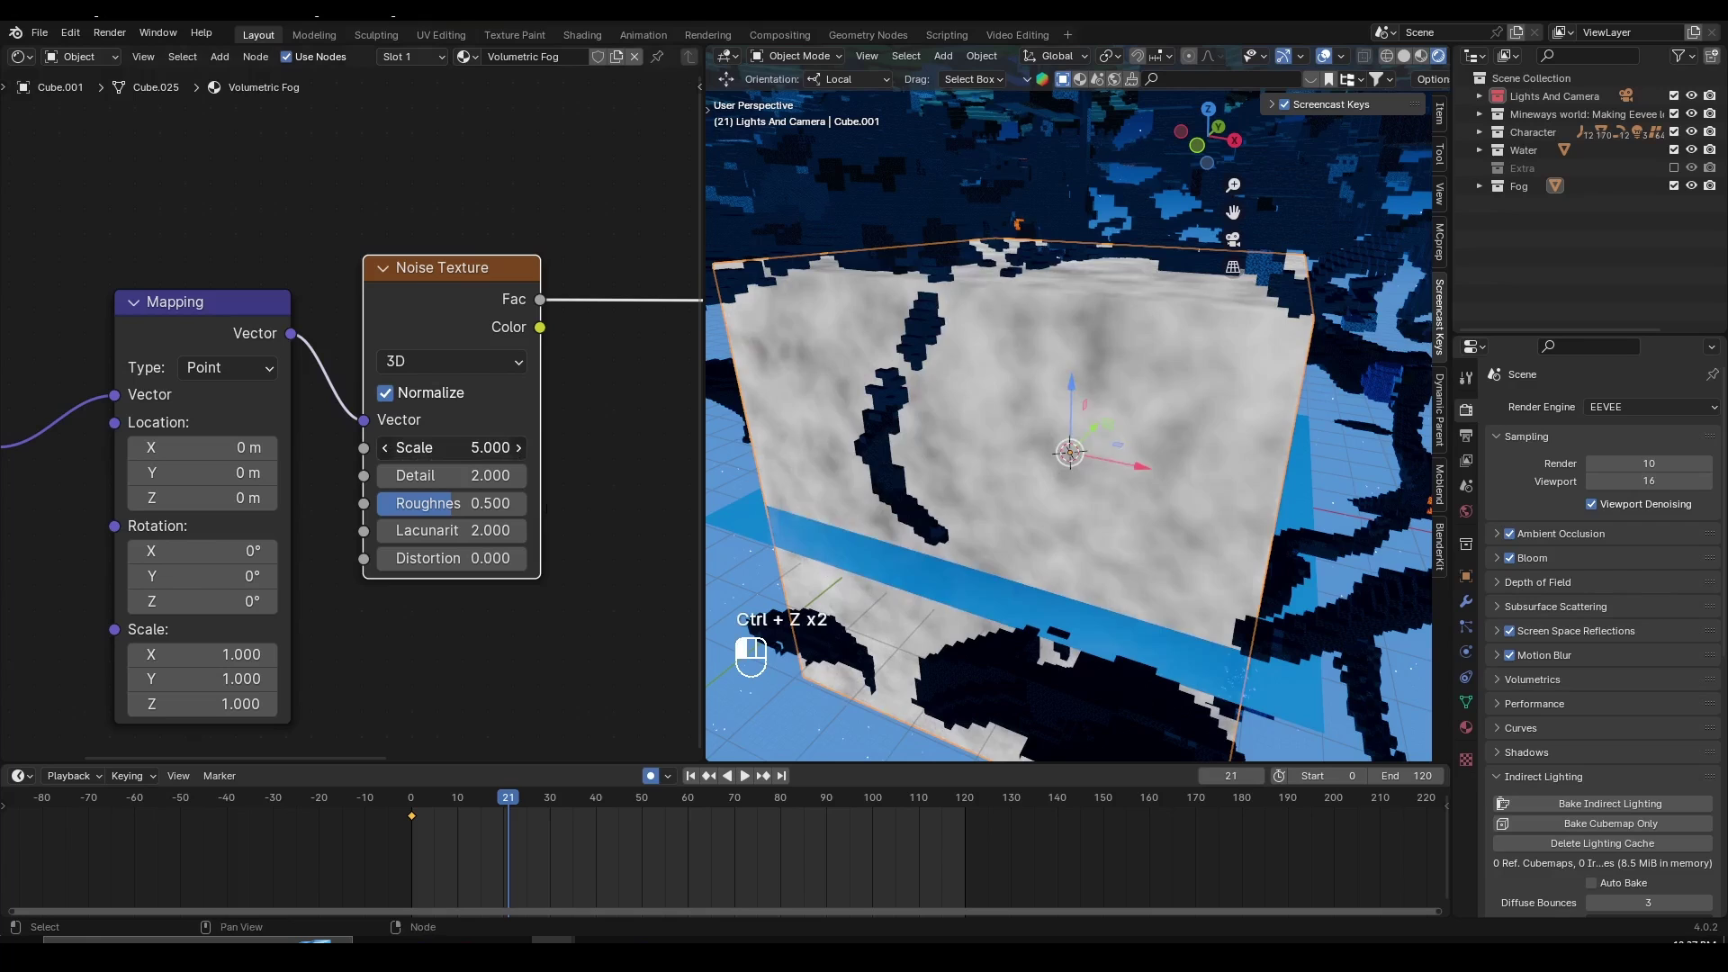
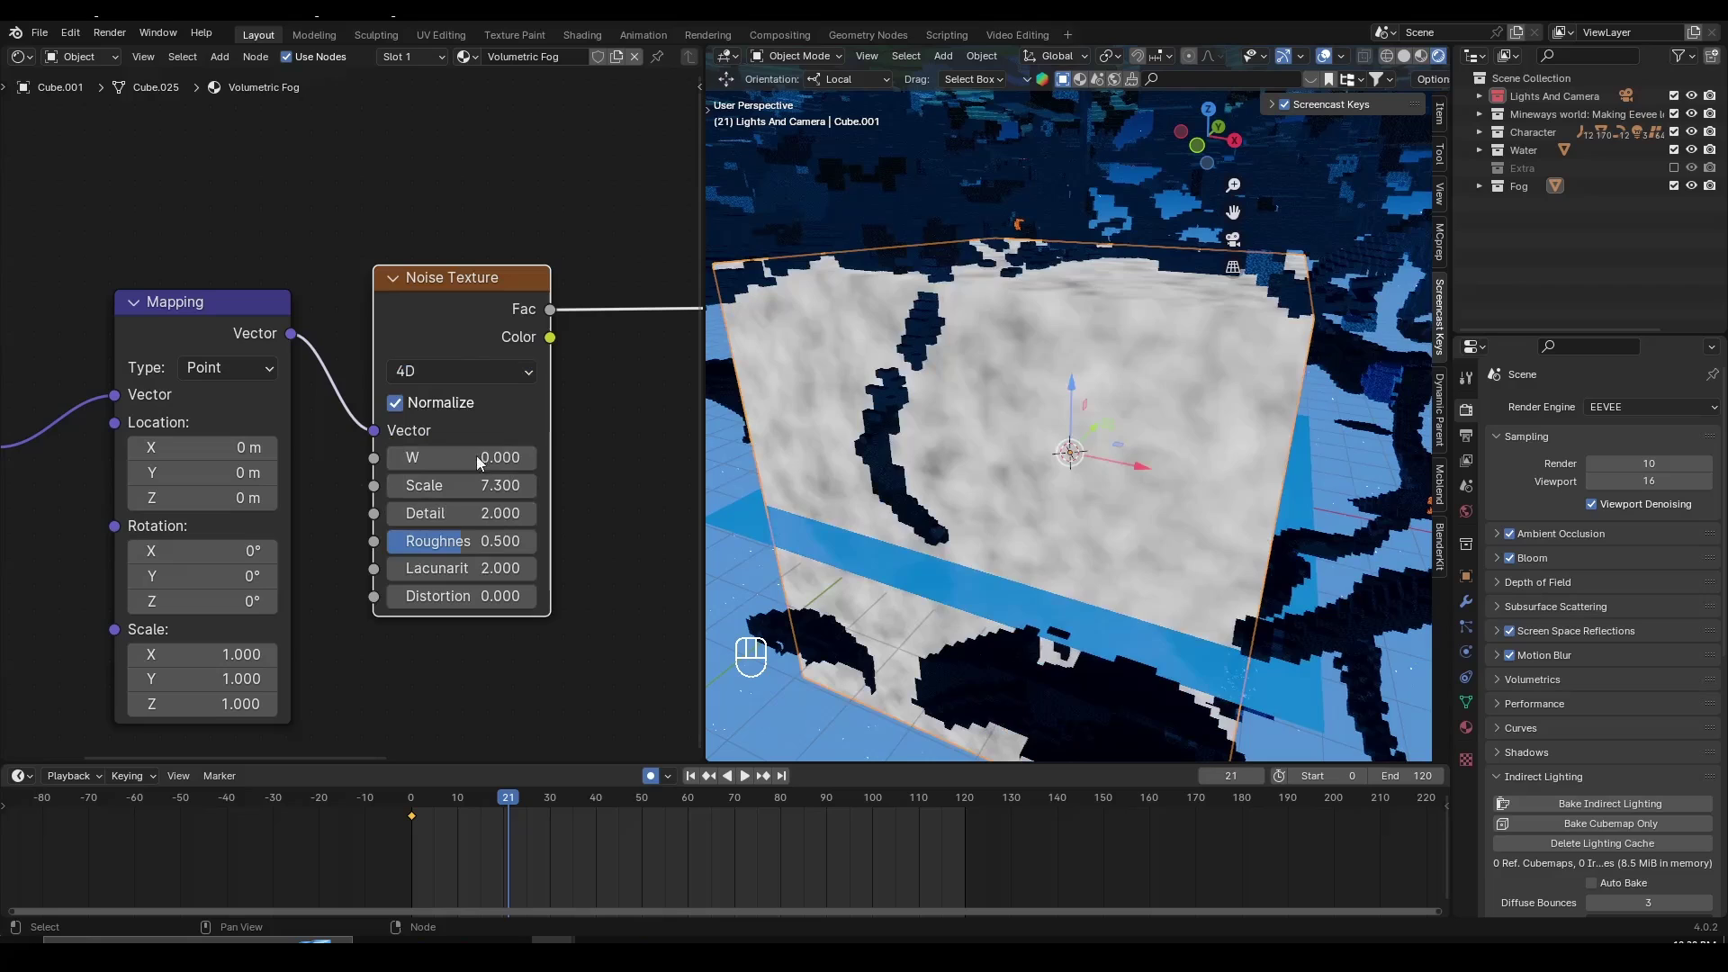
{"action": "key", "text": "ctrl+z"}
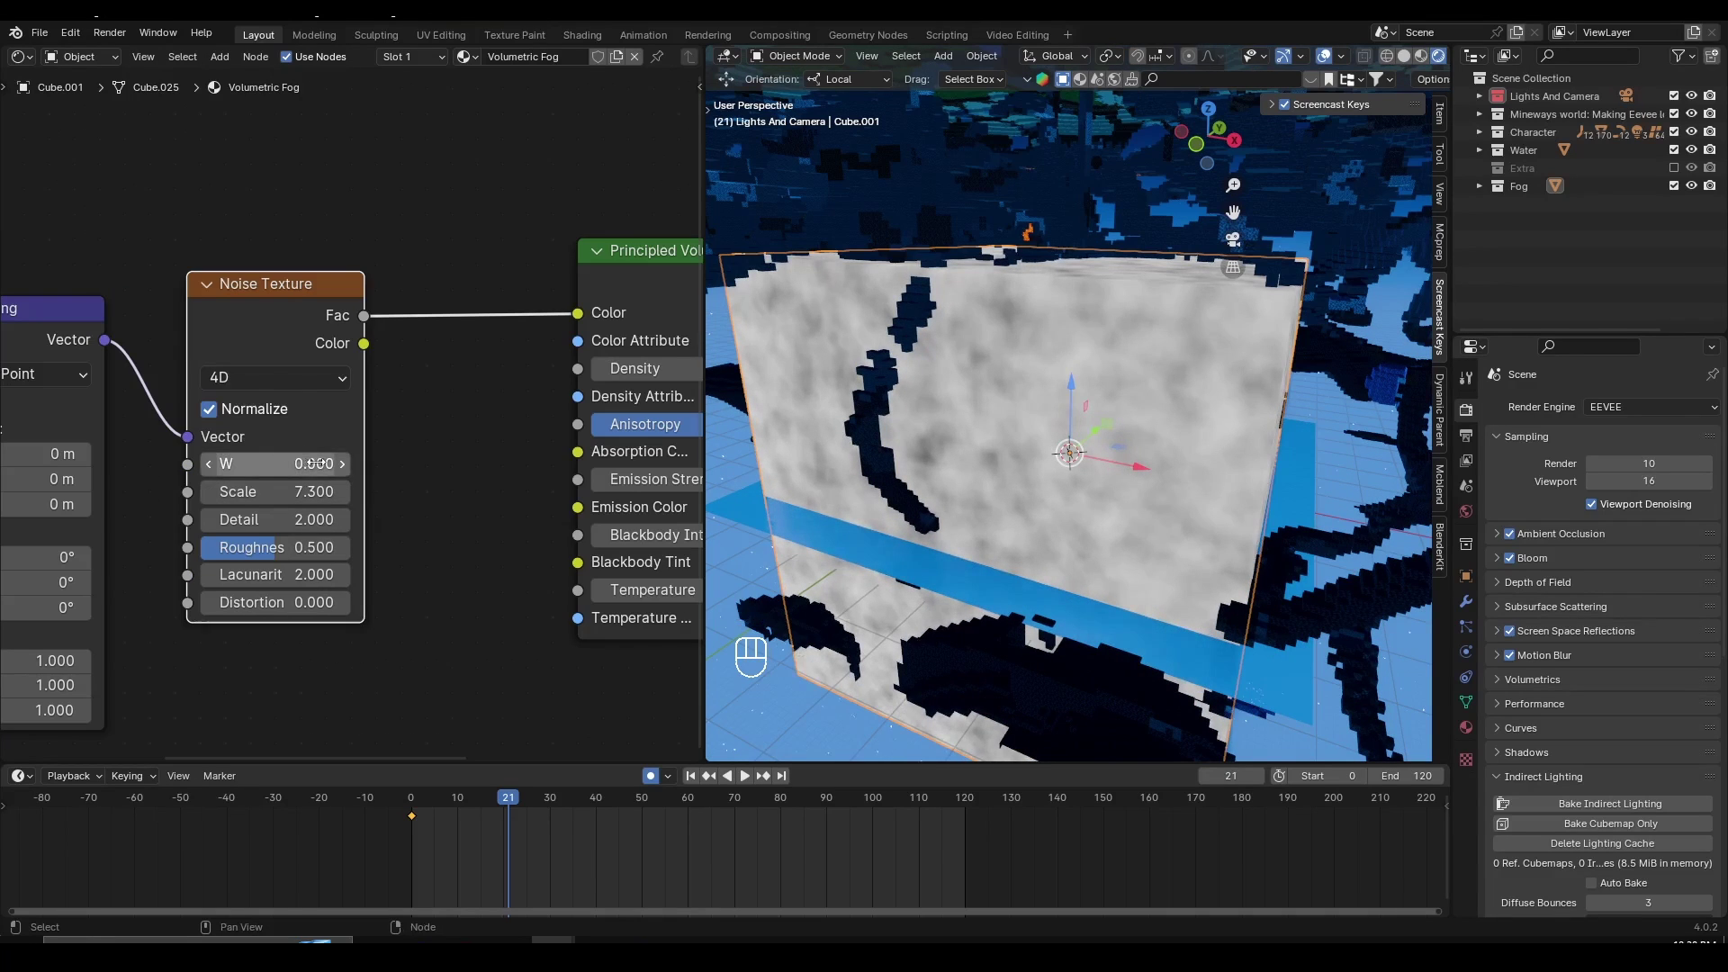
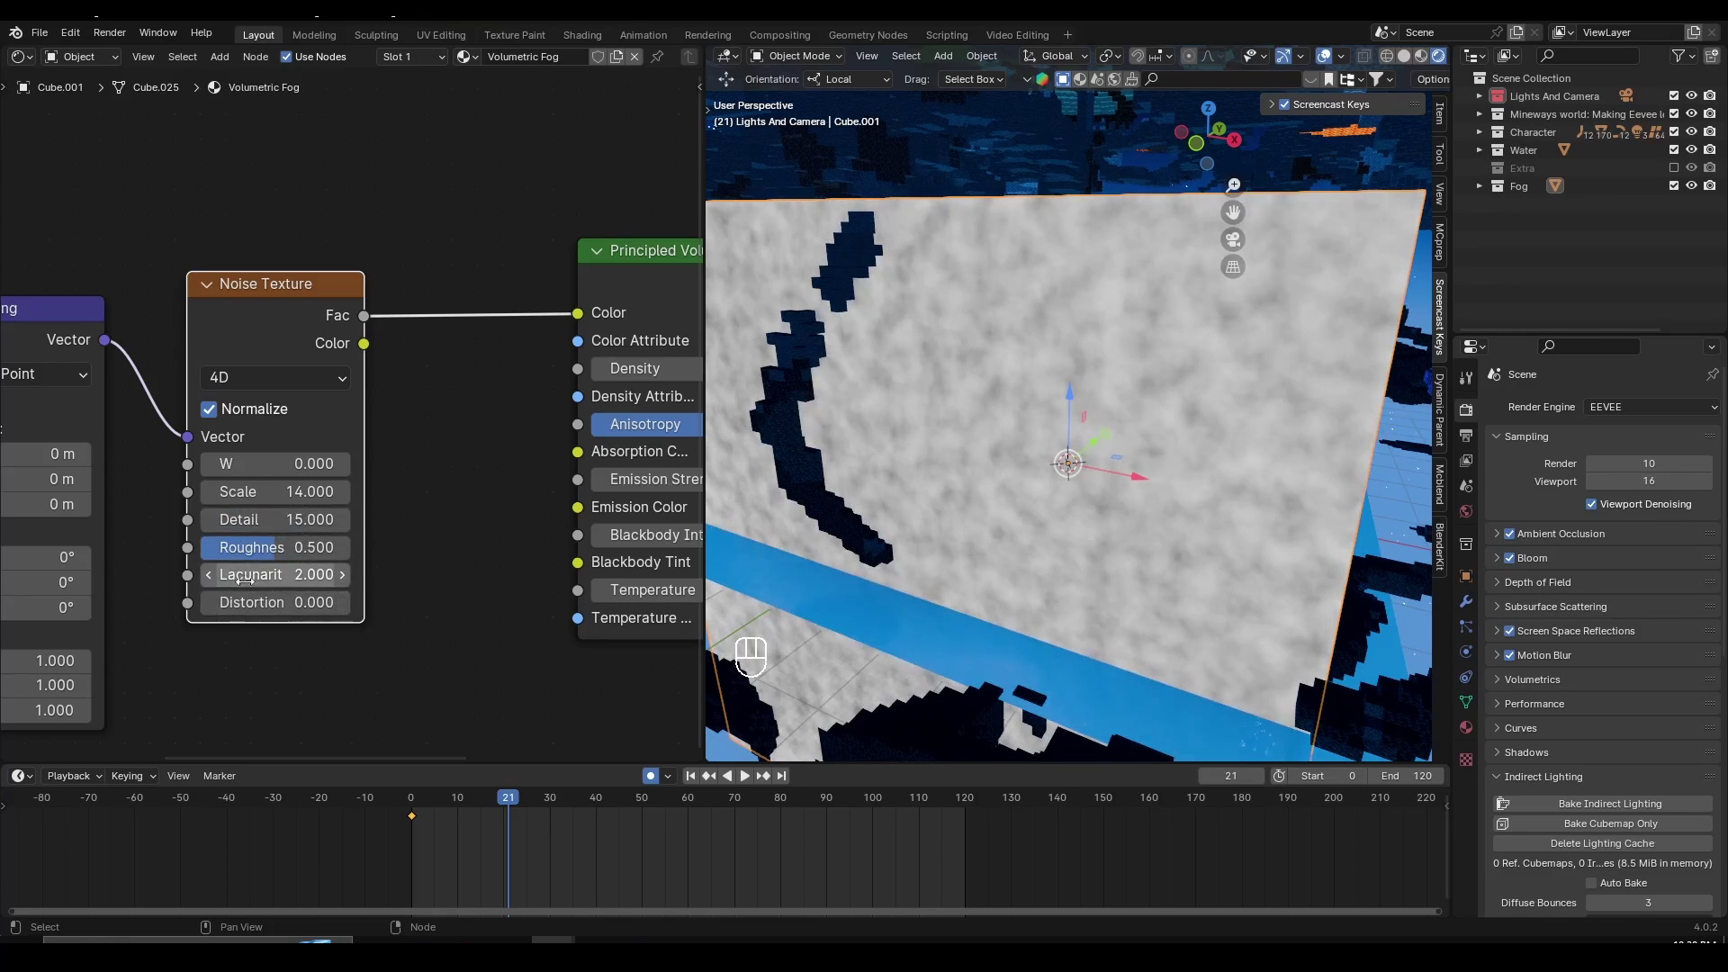
- Preview the noise on the fog, then wire Noise Fac into Principled Volume Density through a Color Ramp
{"action": "double_click", "coordinate": [165, 394]}
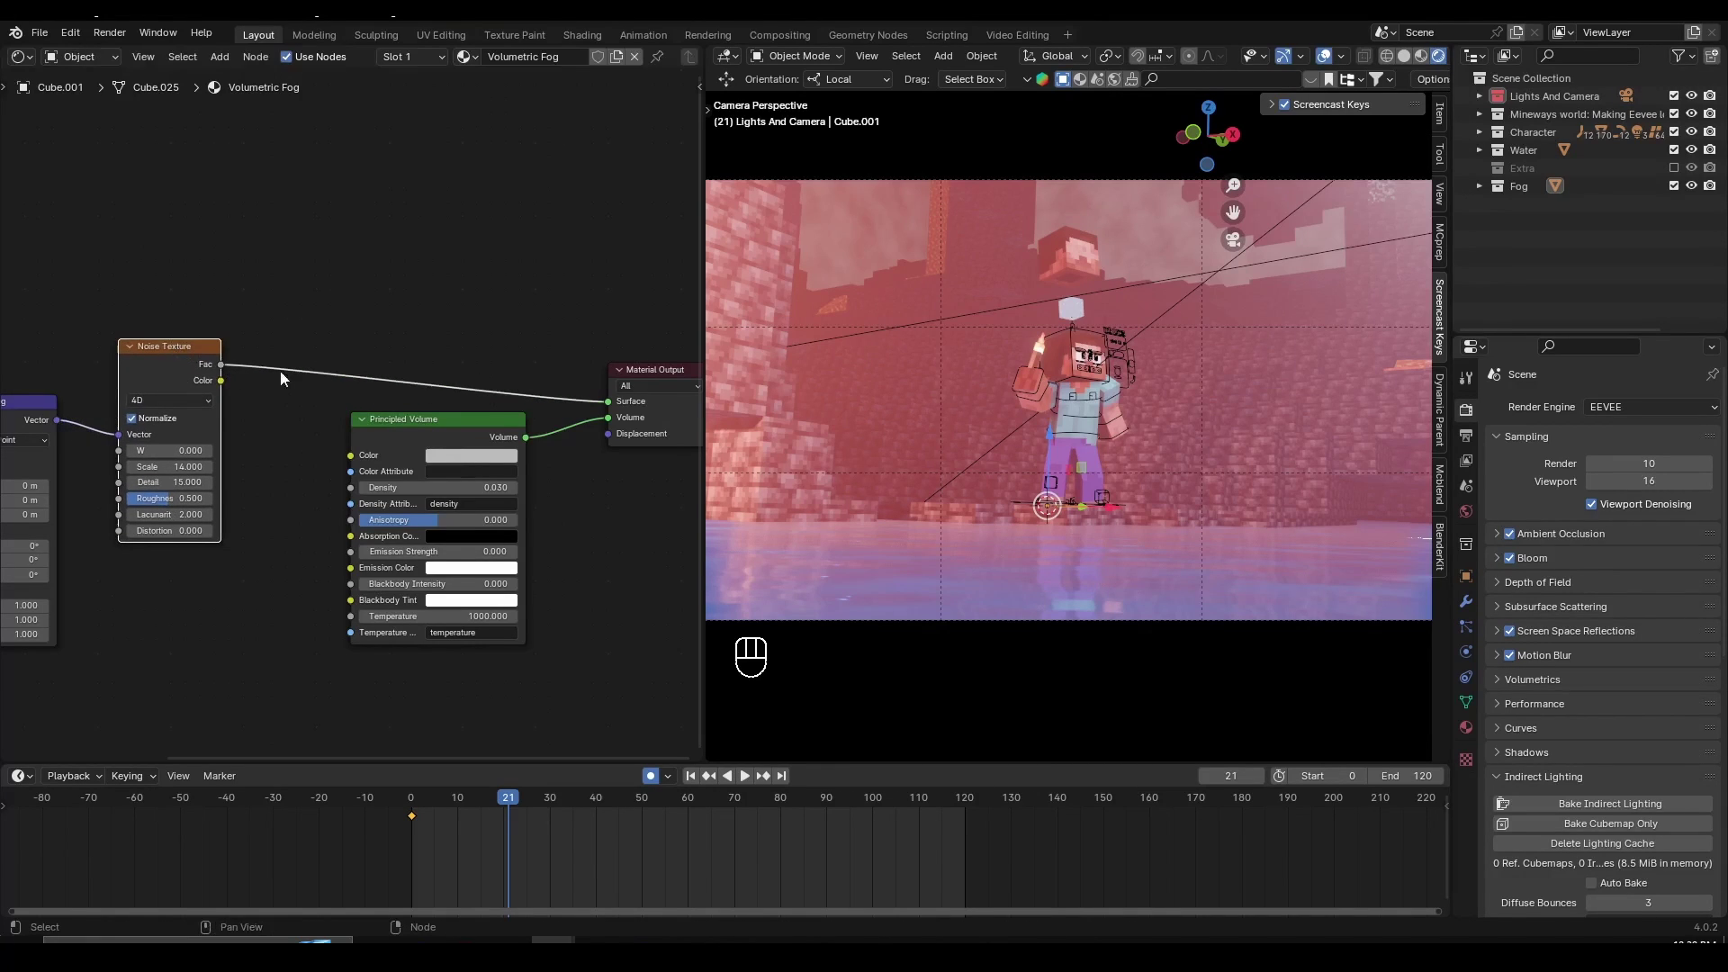
{"action": "left_click_drag", "start_coordinate": [609, 410], "coordinate": [634, 364]}
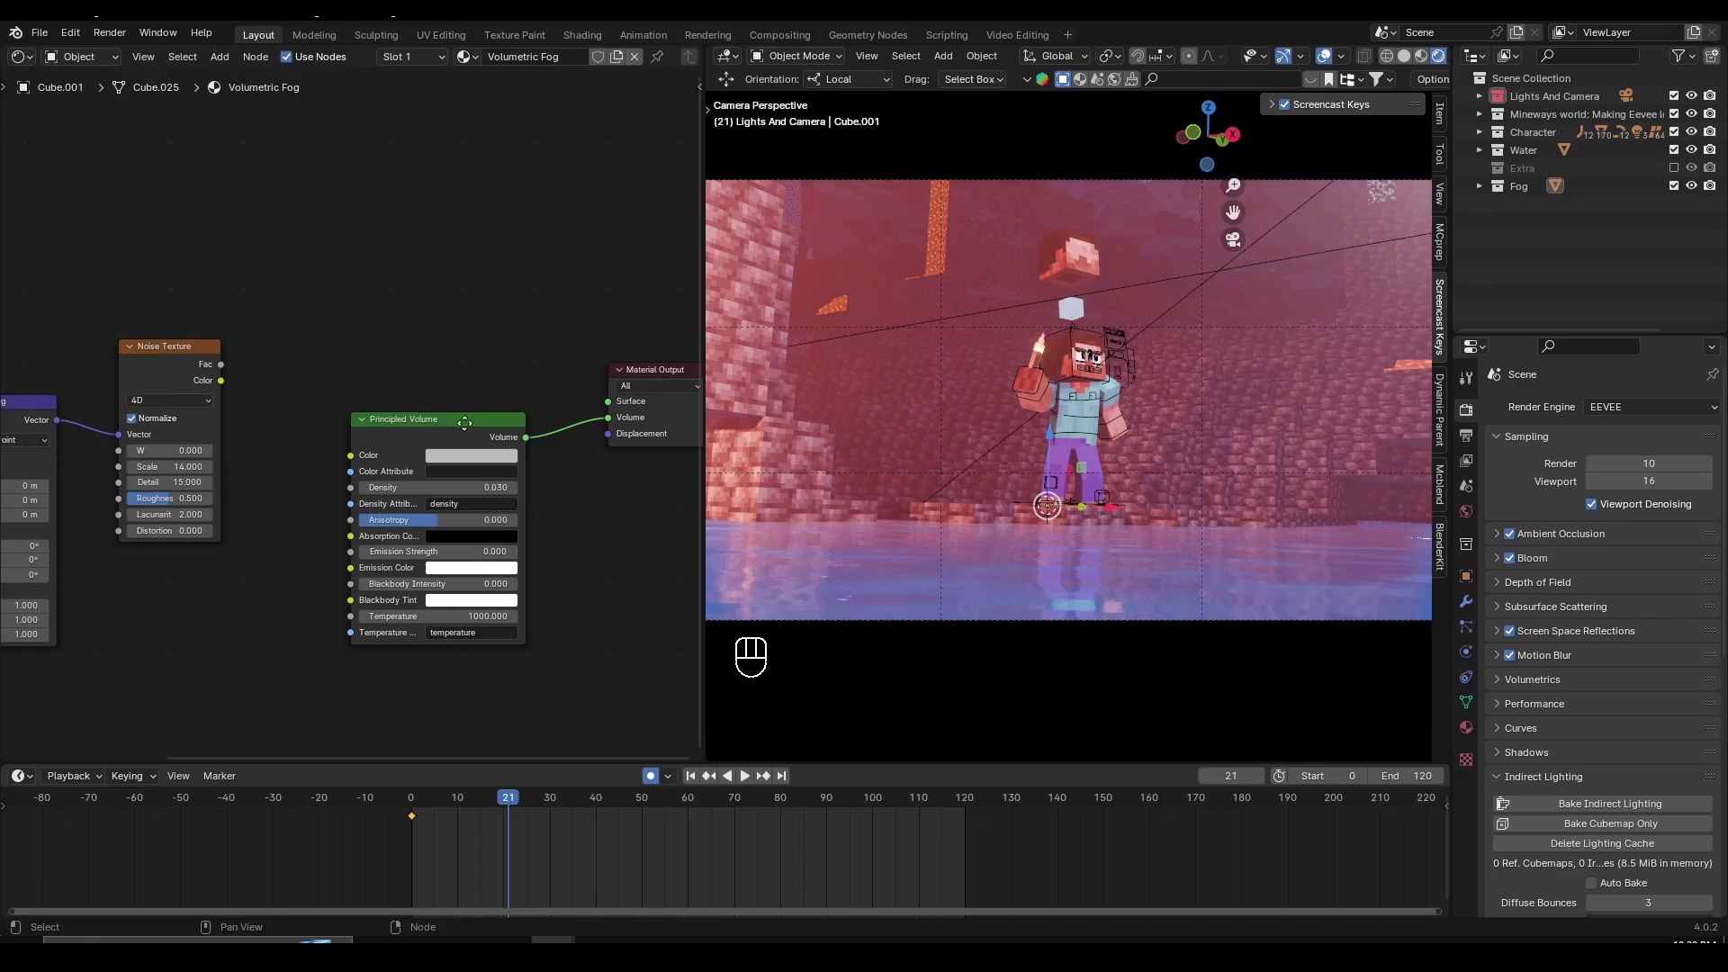
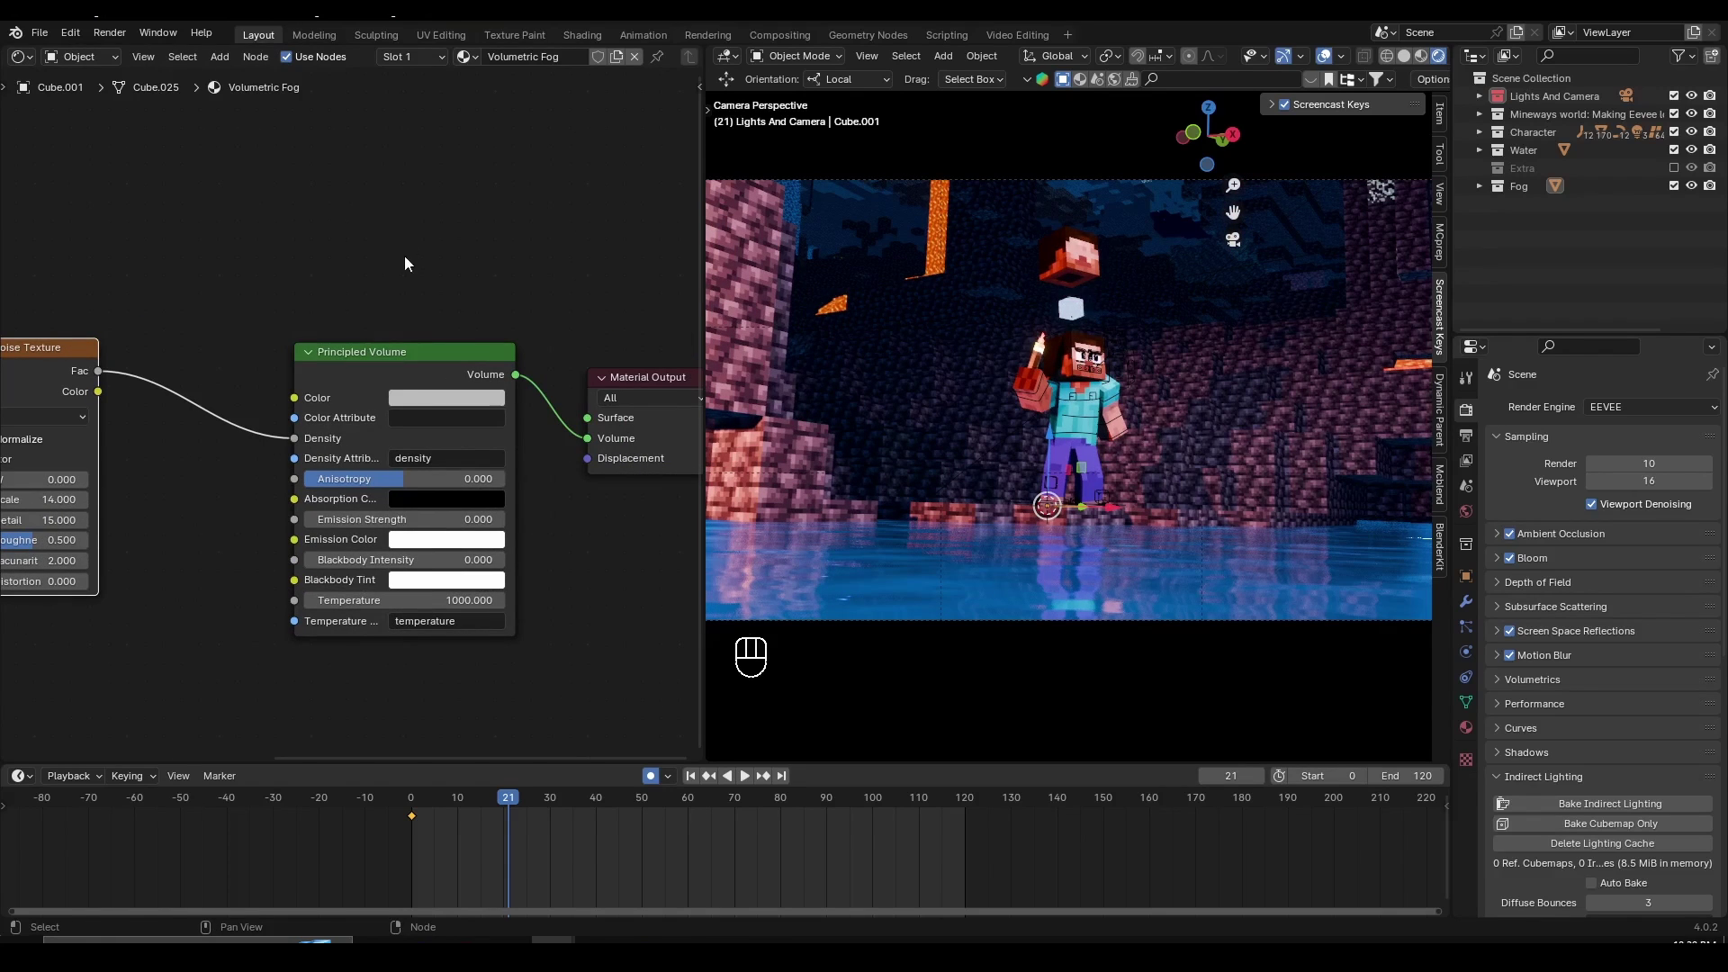
{"action": "left_click_drag", "start_coordinate": [441, 250], "coordinate": [383, 176]}
{"action": "left_click_drag", "start_coordinate": [390, 176], "coordinate": [646, 530]}
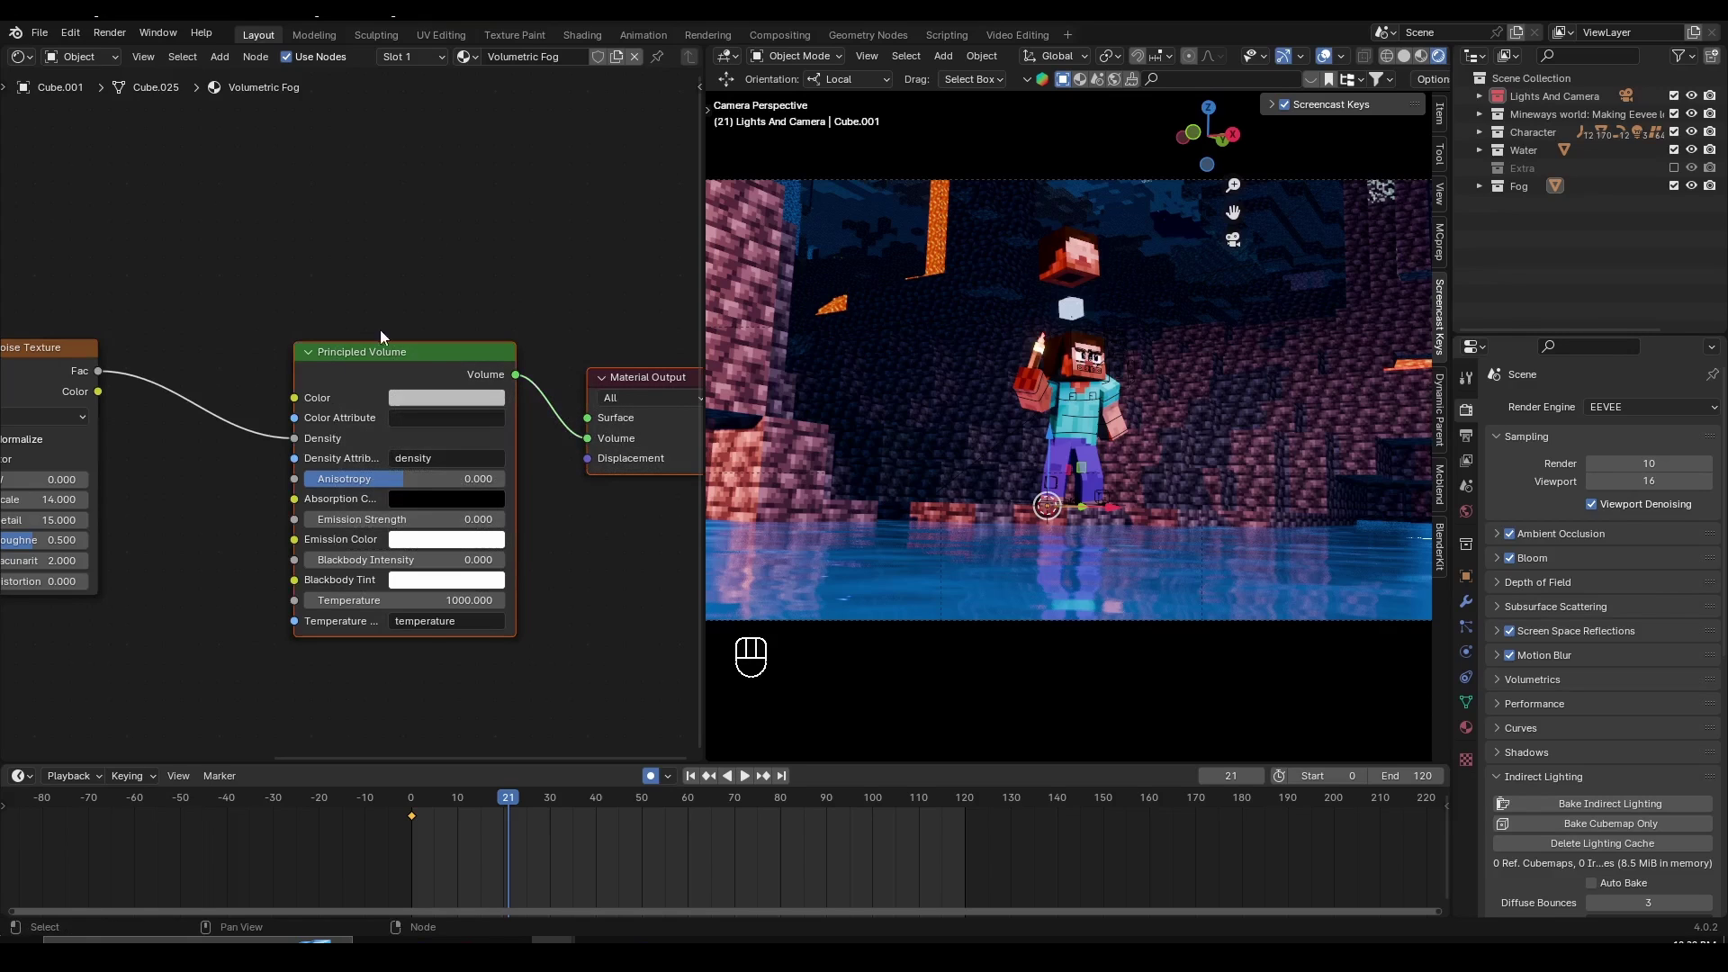
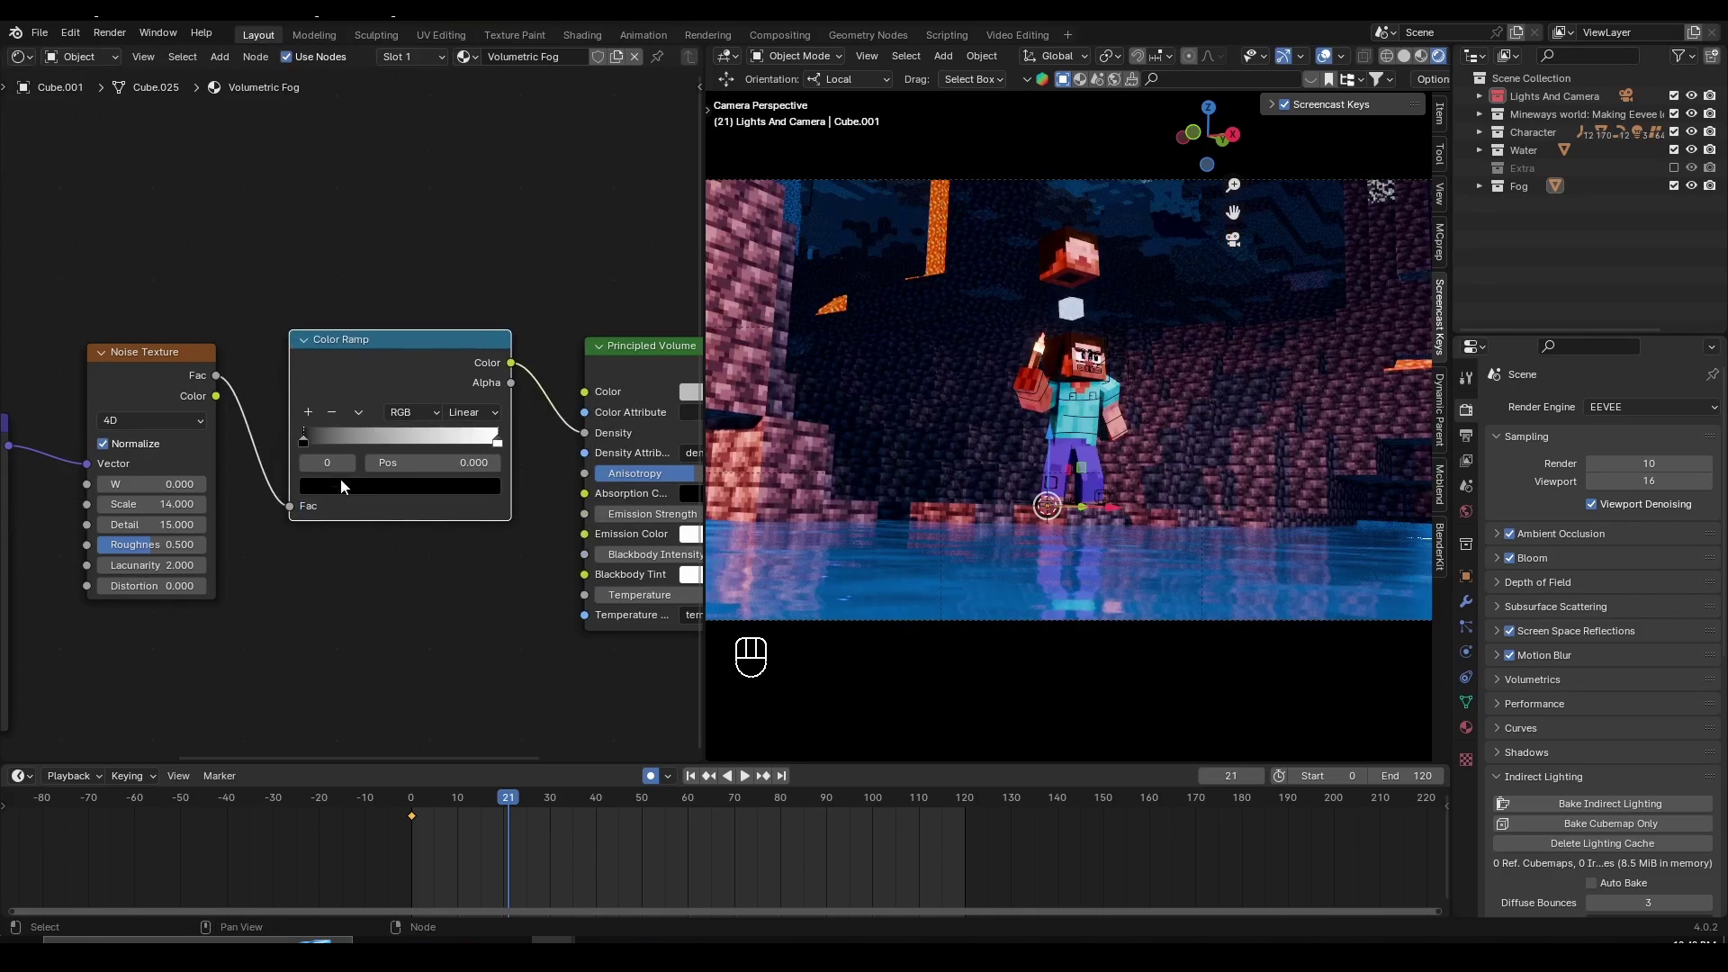
{"action": "left_click", "coordinate": [368, 355]}
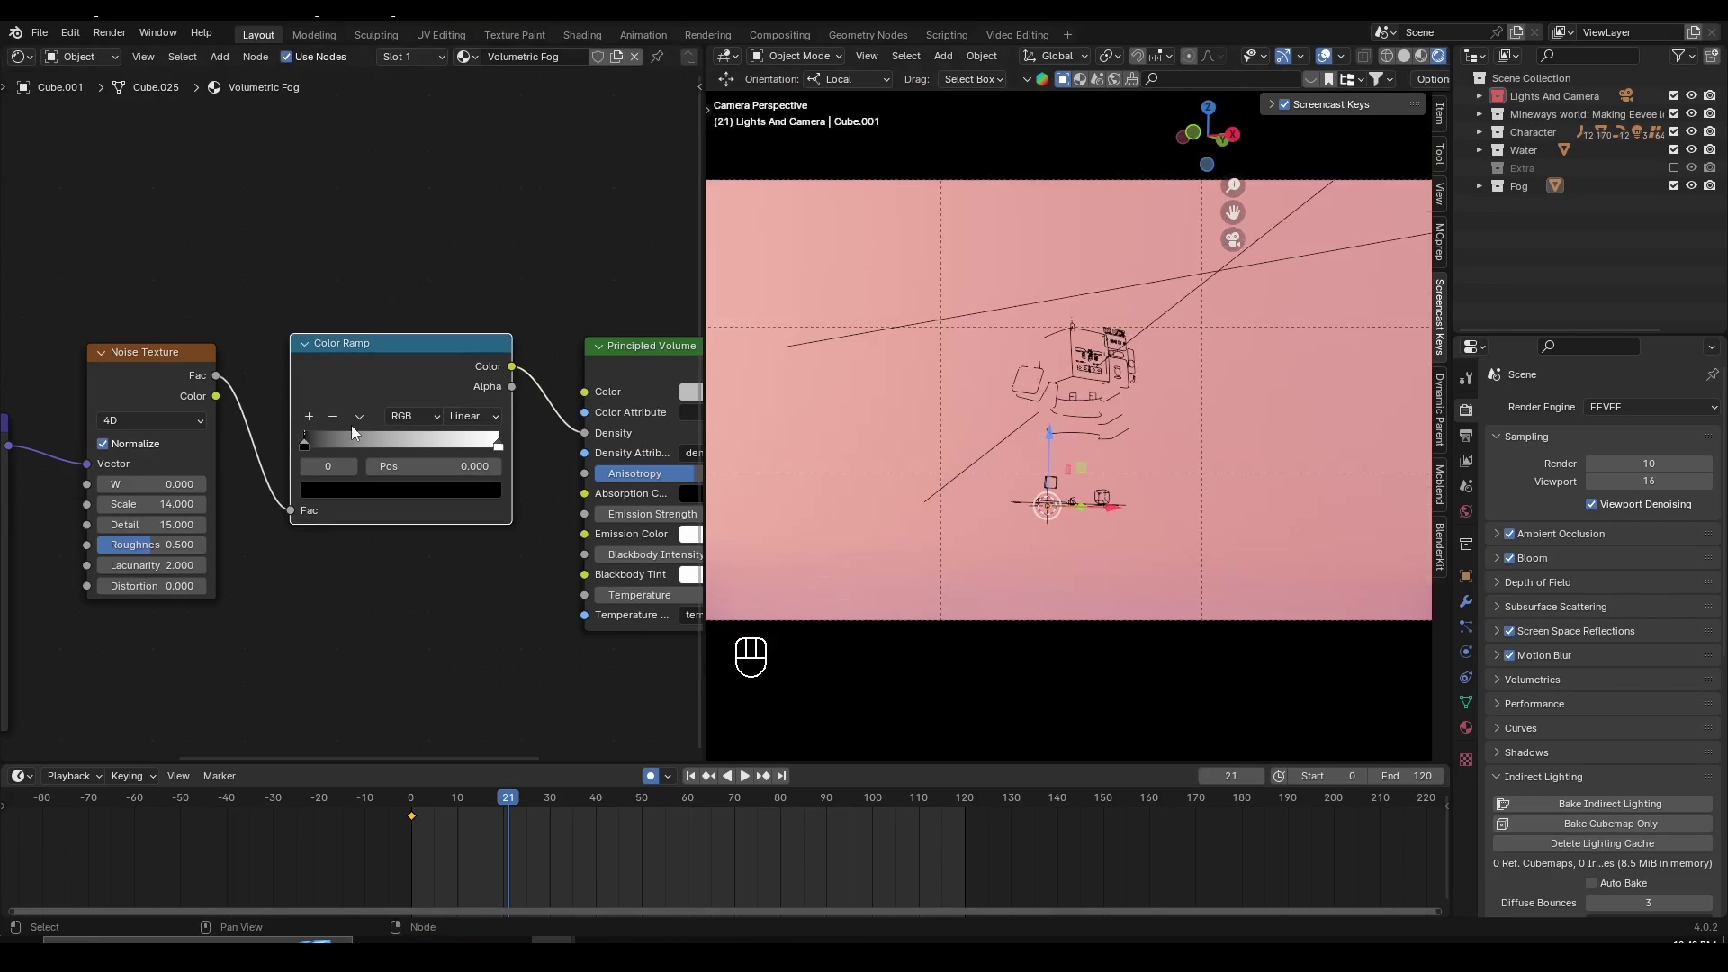
{"action": "left_click_drag", "start_coordinate": [304, 459], "coordinate": [521, 448]}
{"action": "left_click_drag", "start_coordinate": [521, 448], "coordinate": [525, 457]}
{"action": "left_click_drag", "start_coordinate": [525, 456], "coordinate": [531, 456]}
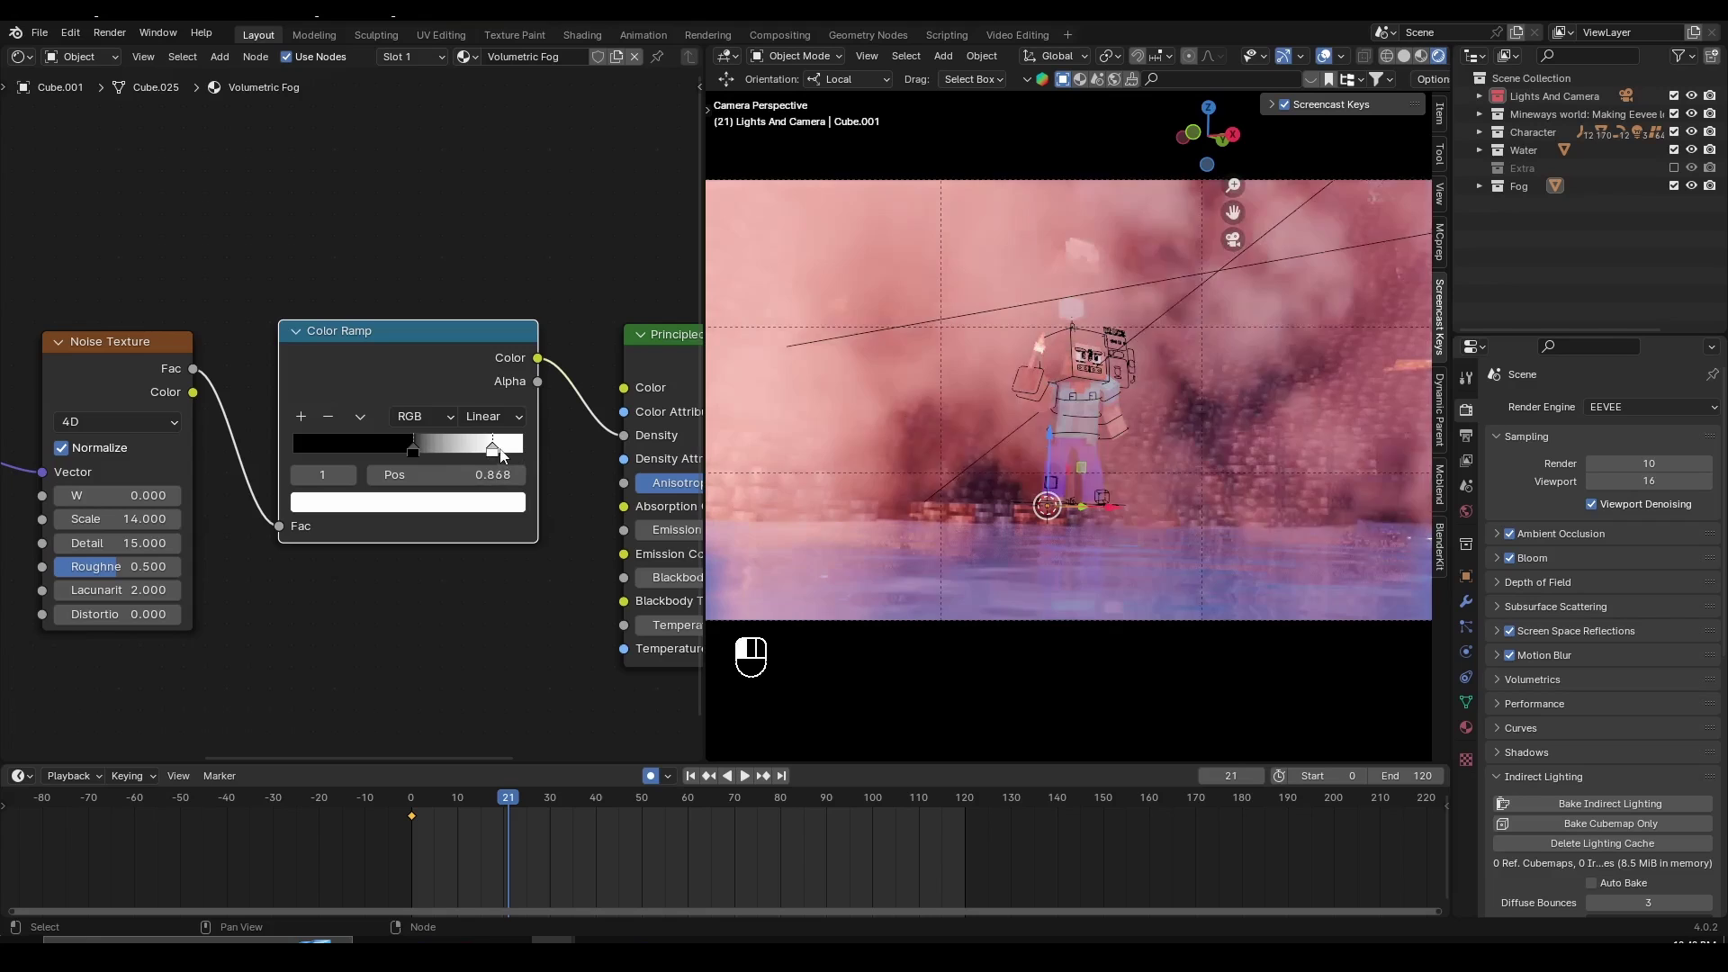
{"action": "left_click", "coordinate": [529, 454]}
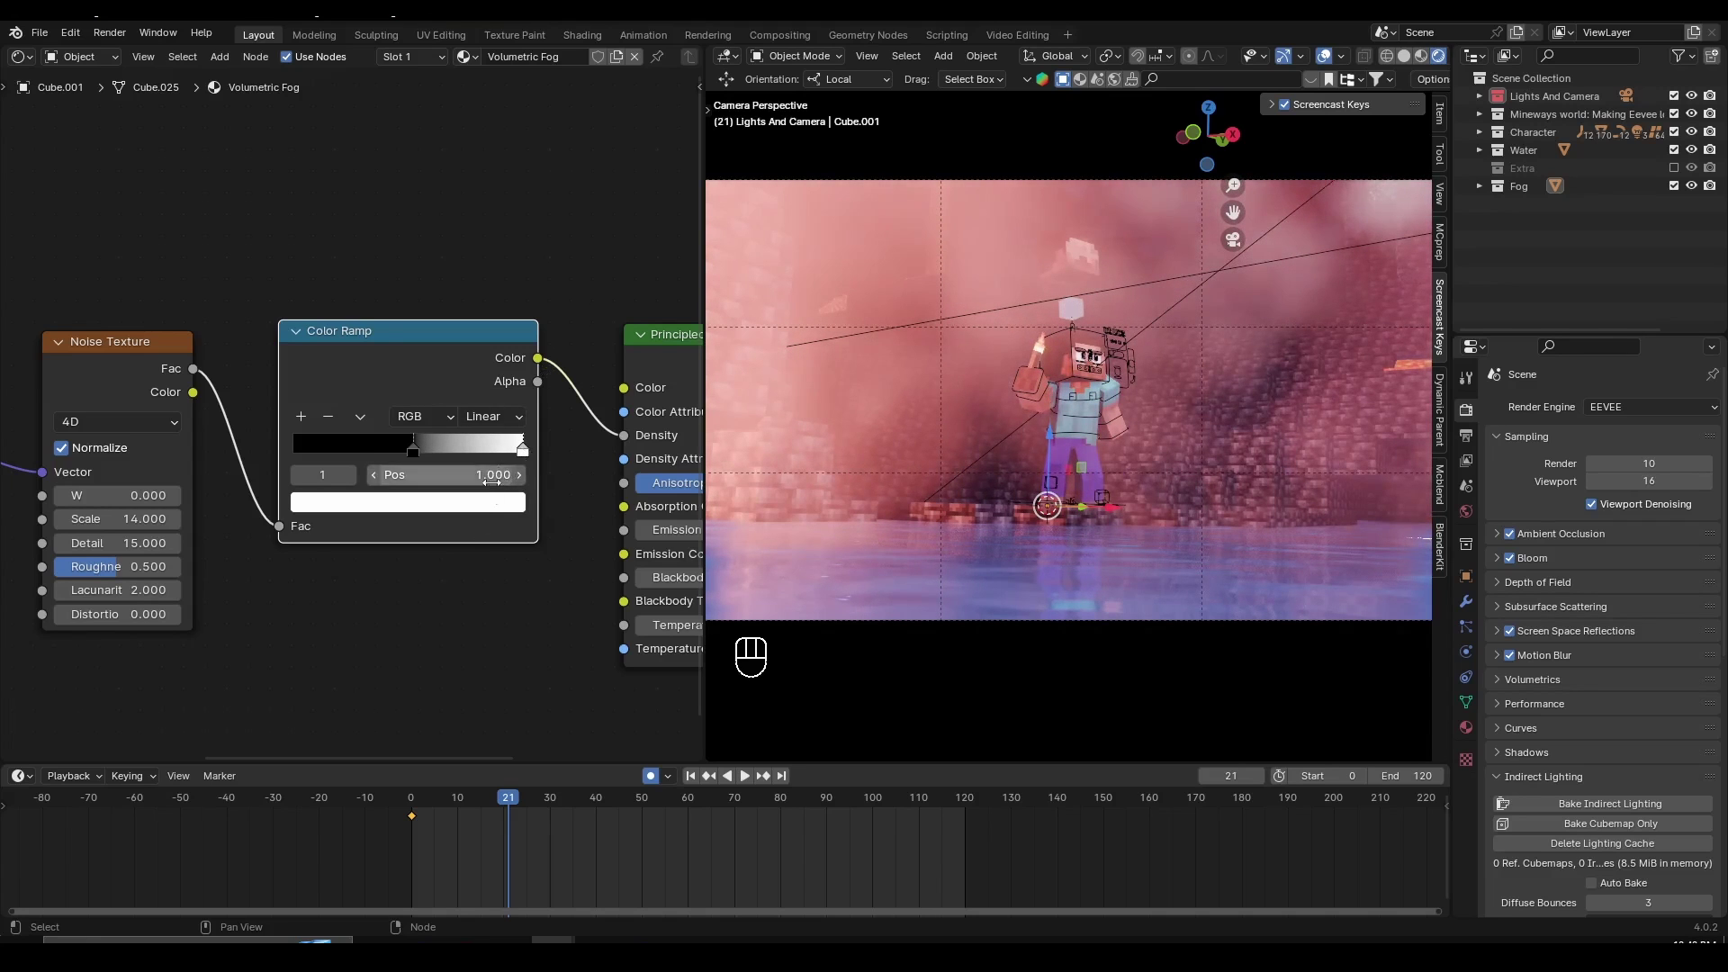
{"action": "left_click", "coordinate": [491, 503]}
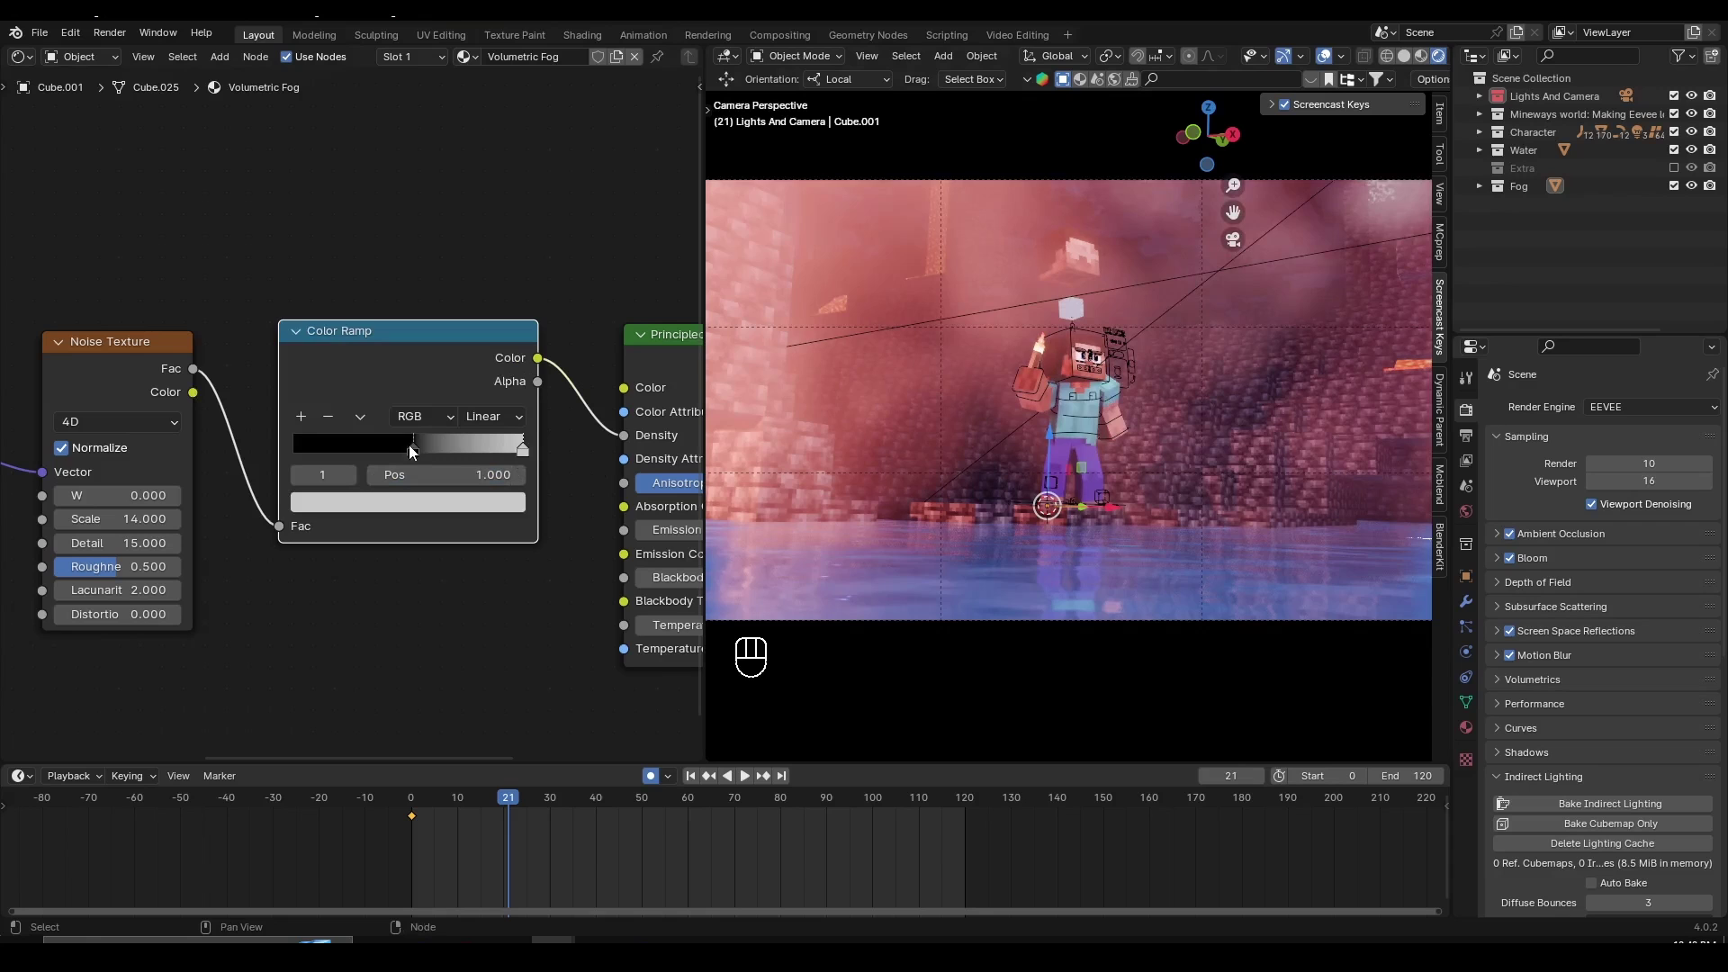
{"action": "left_click", "coordinate": [423, 454]}
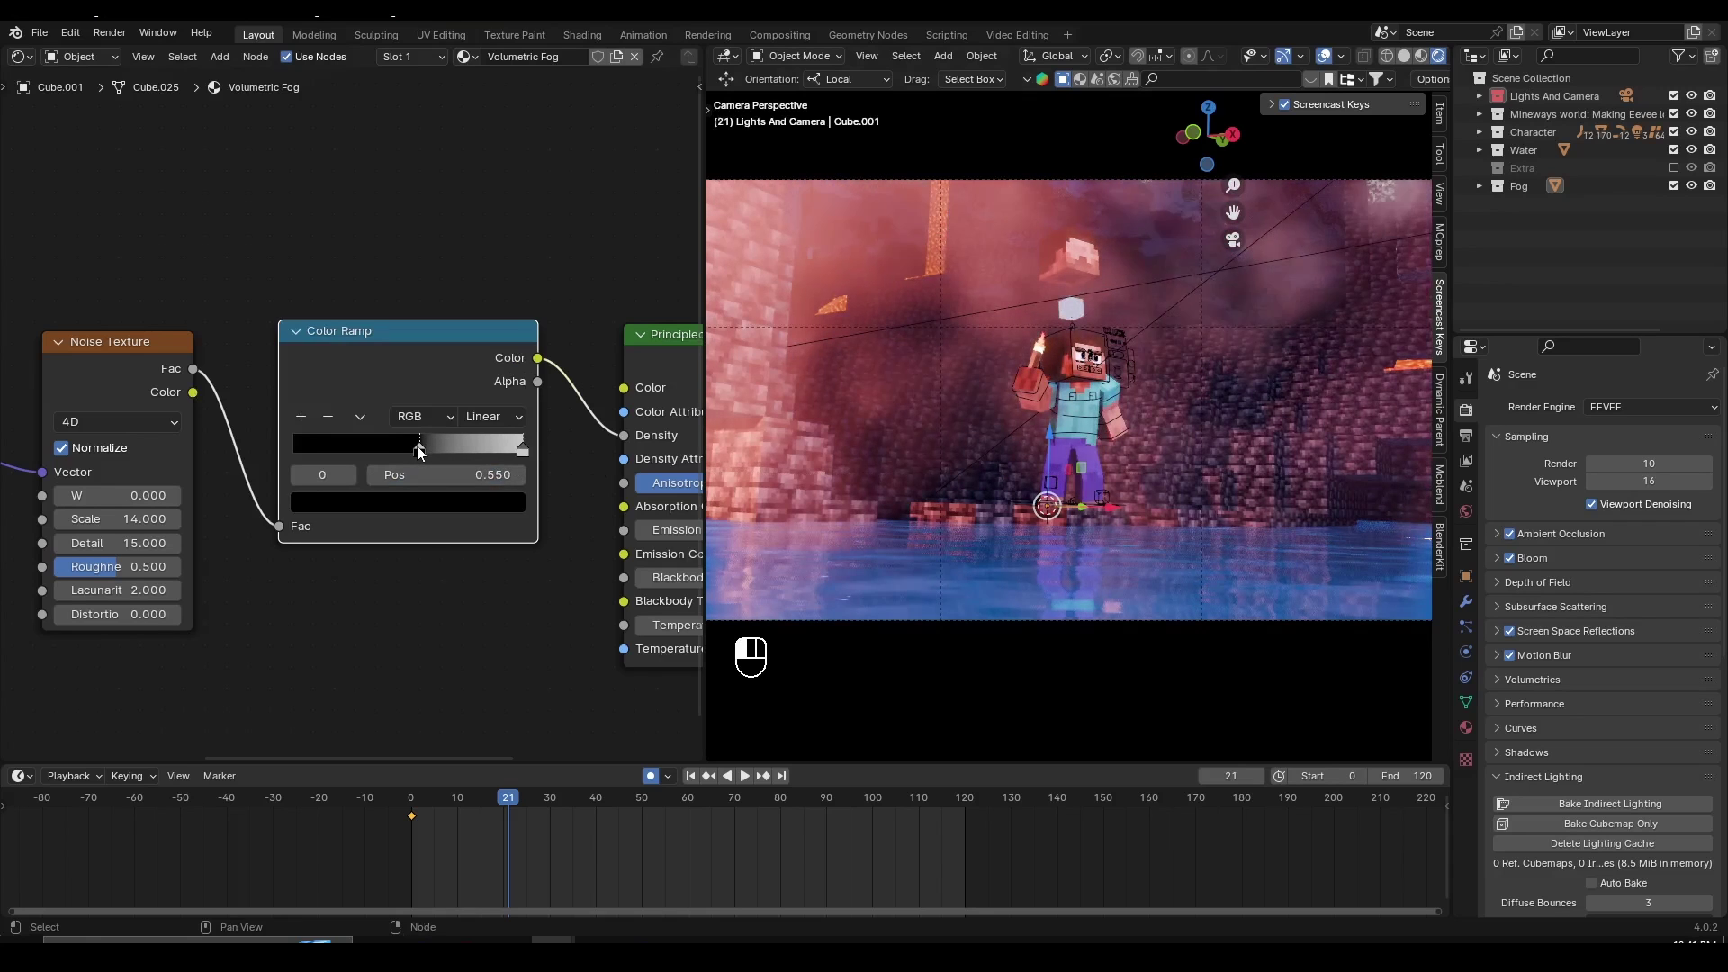
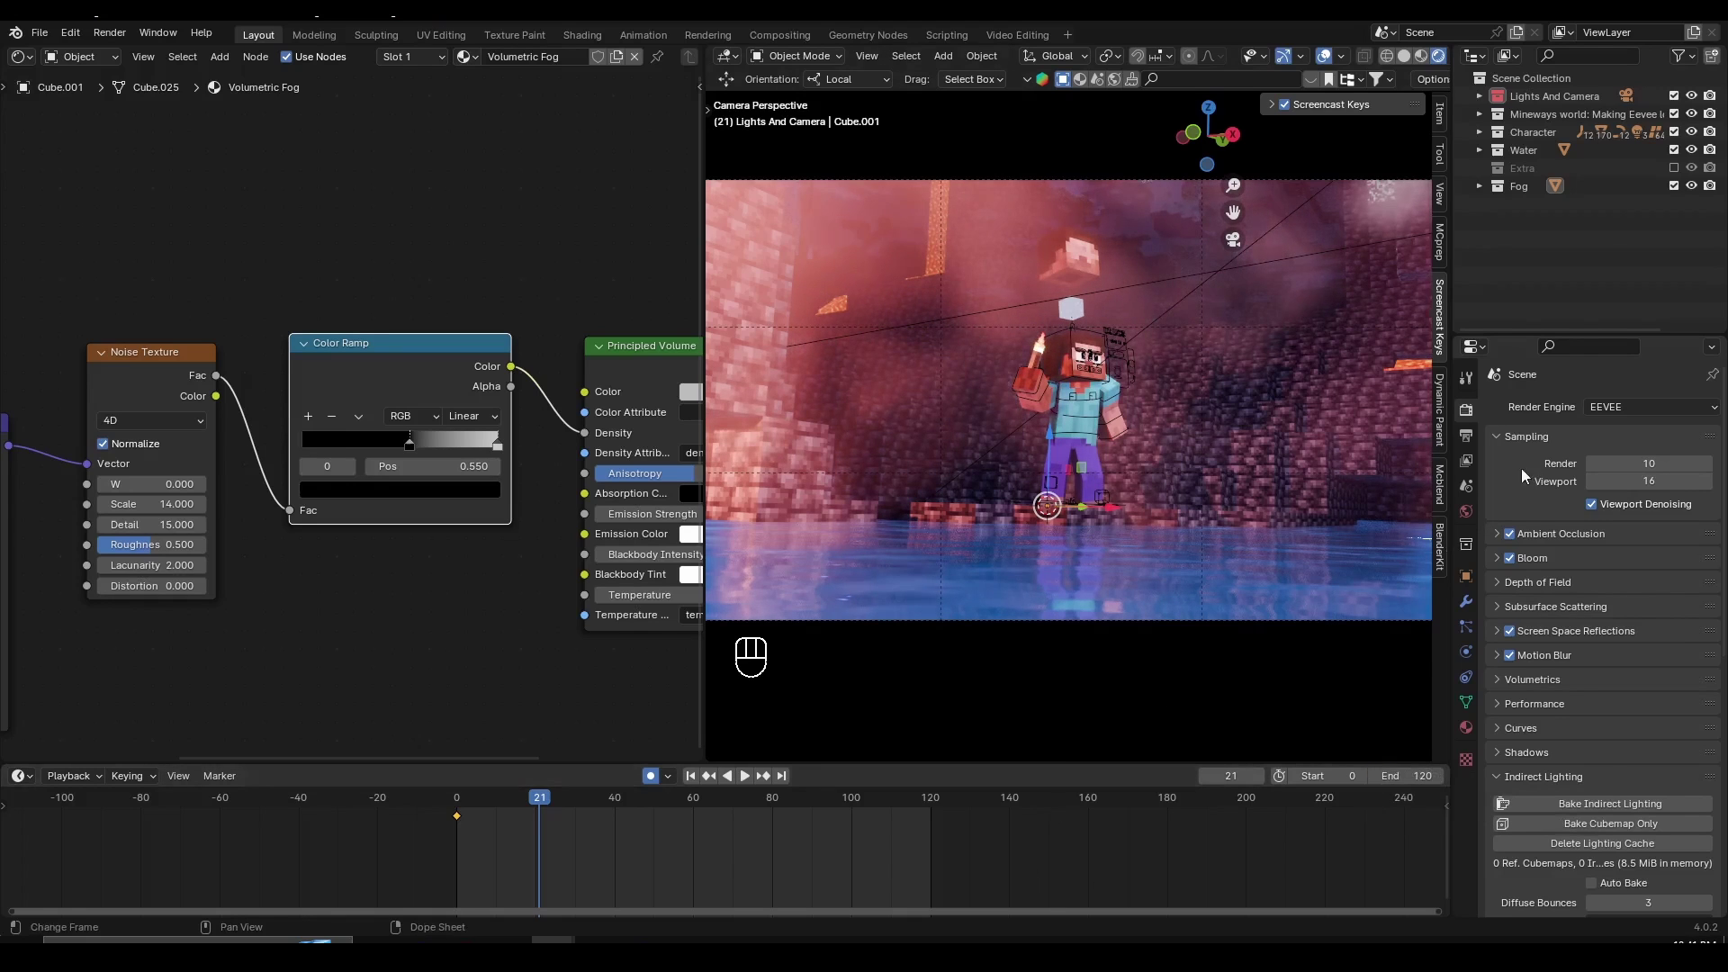
- Save the project, preview the fog with a denoised 30-sample Cycles render, then return to EEVEE
{"action": "left_click", "coordinate": [1471, 436]}
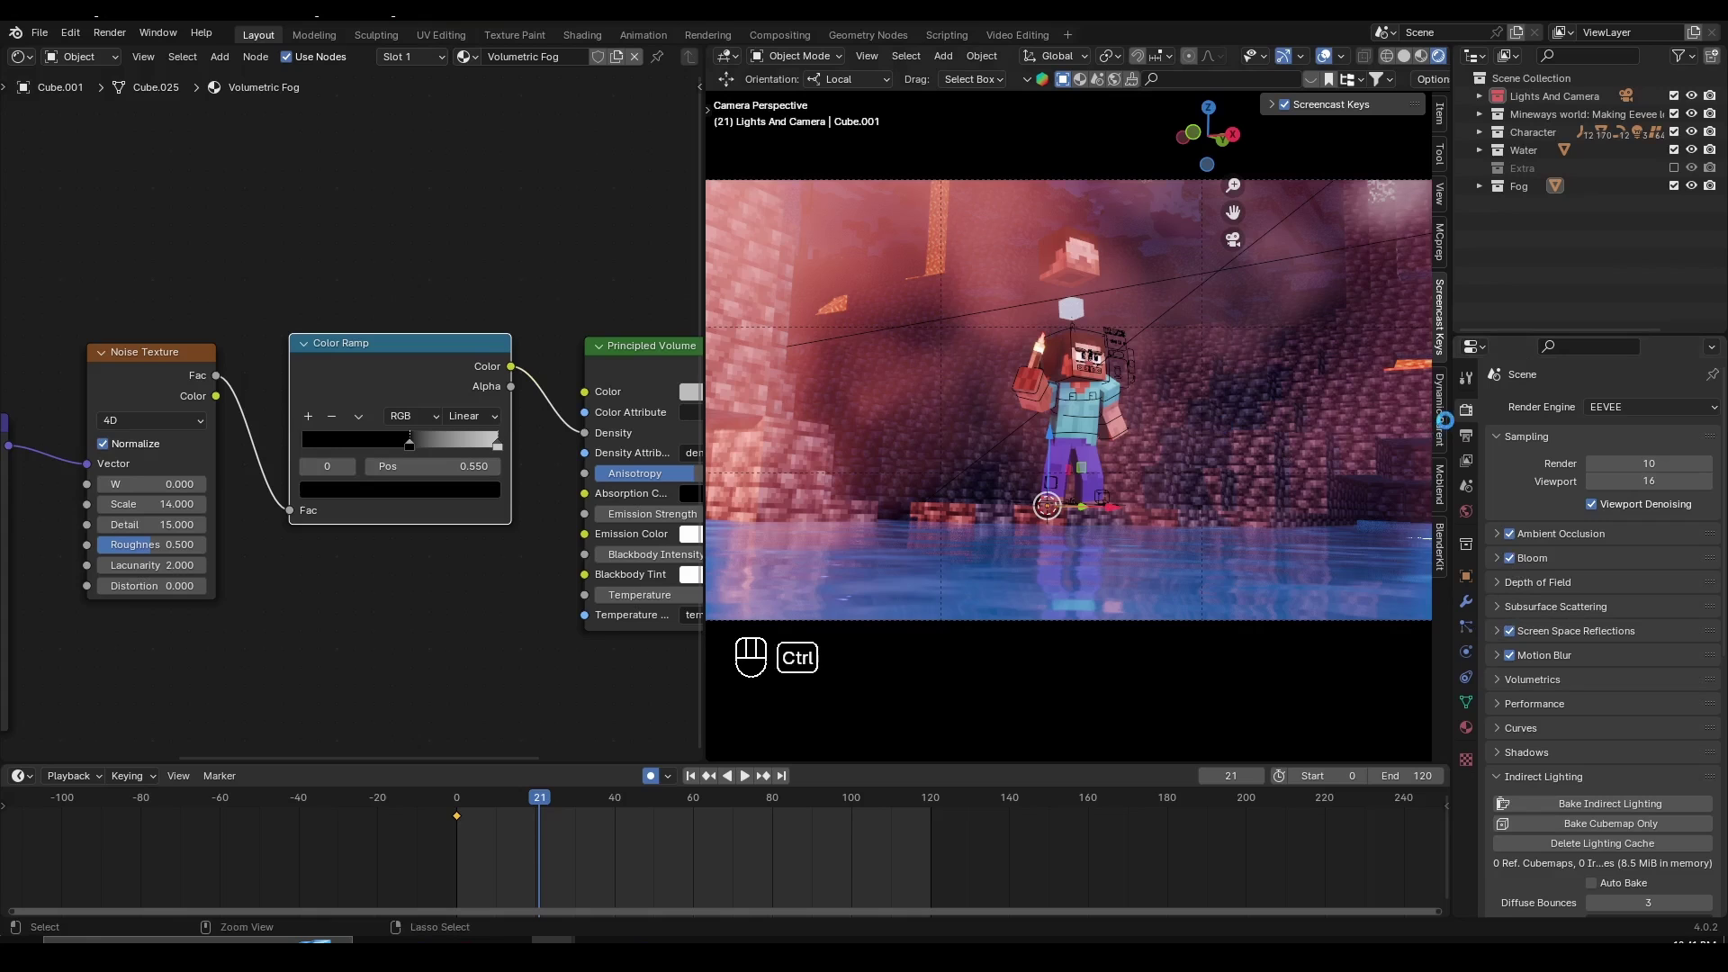
{"action": "key", "text": "ctrl+s"}
{"action": "left_click_drag", "start_coordinate": [1634, 414], "coordinate": [1627, 471]}
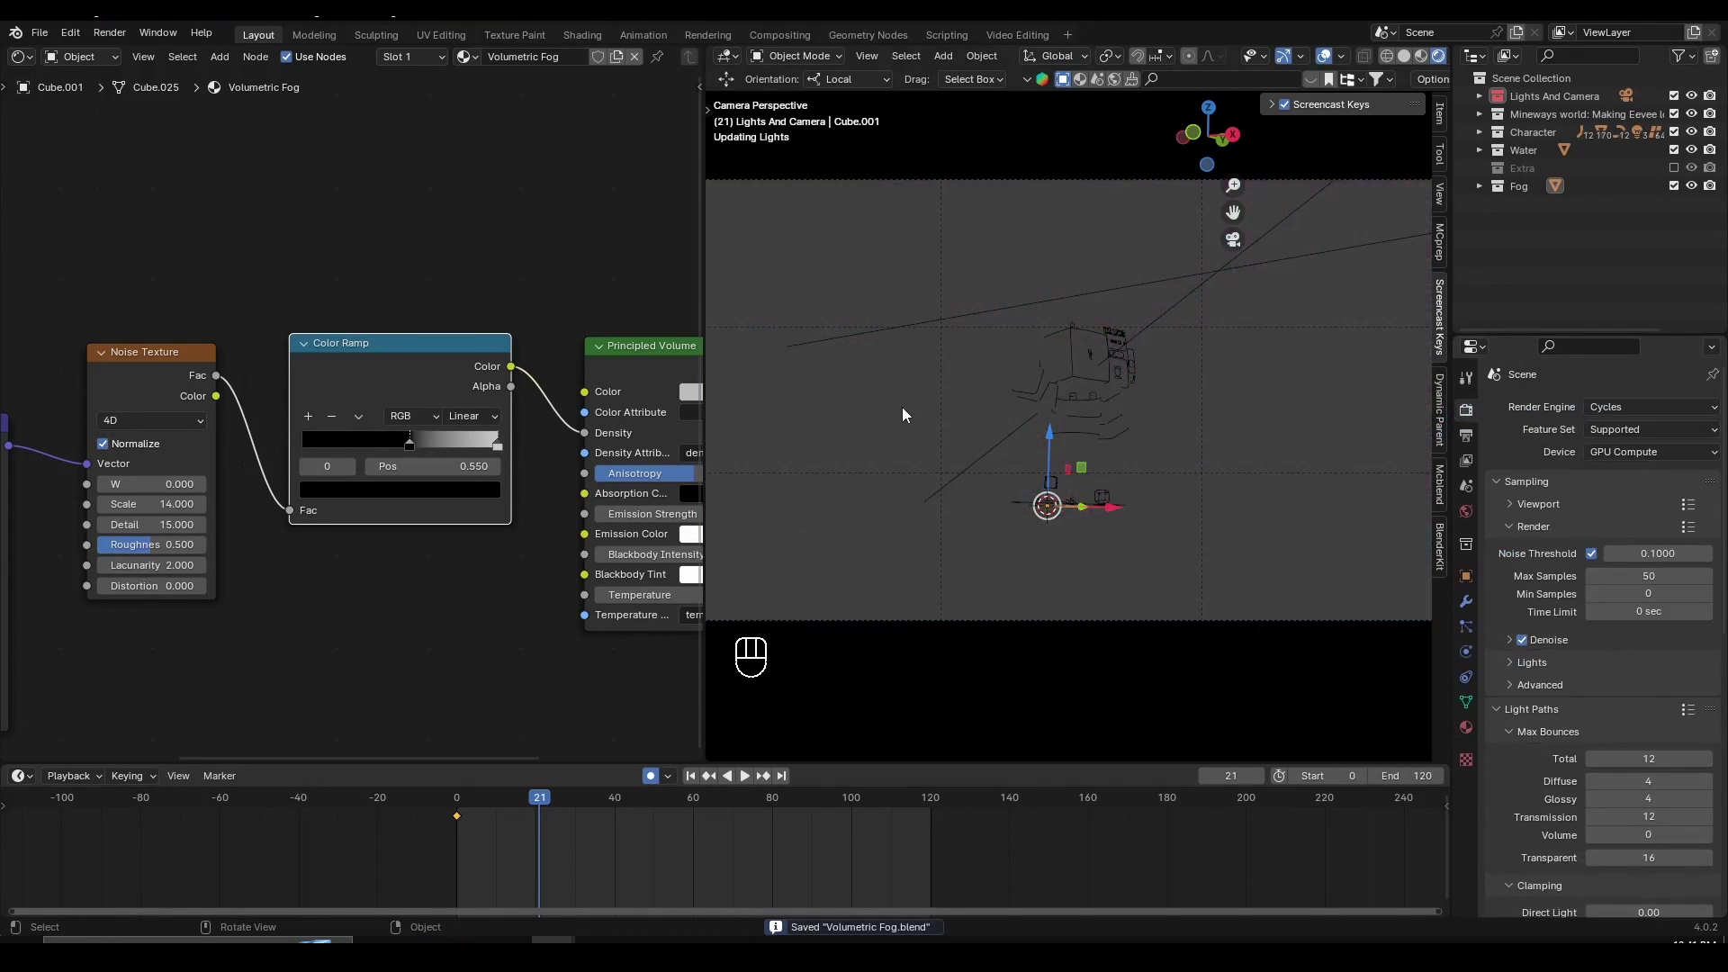
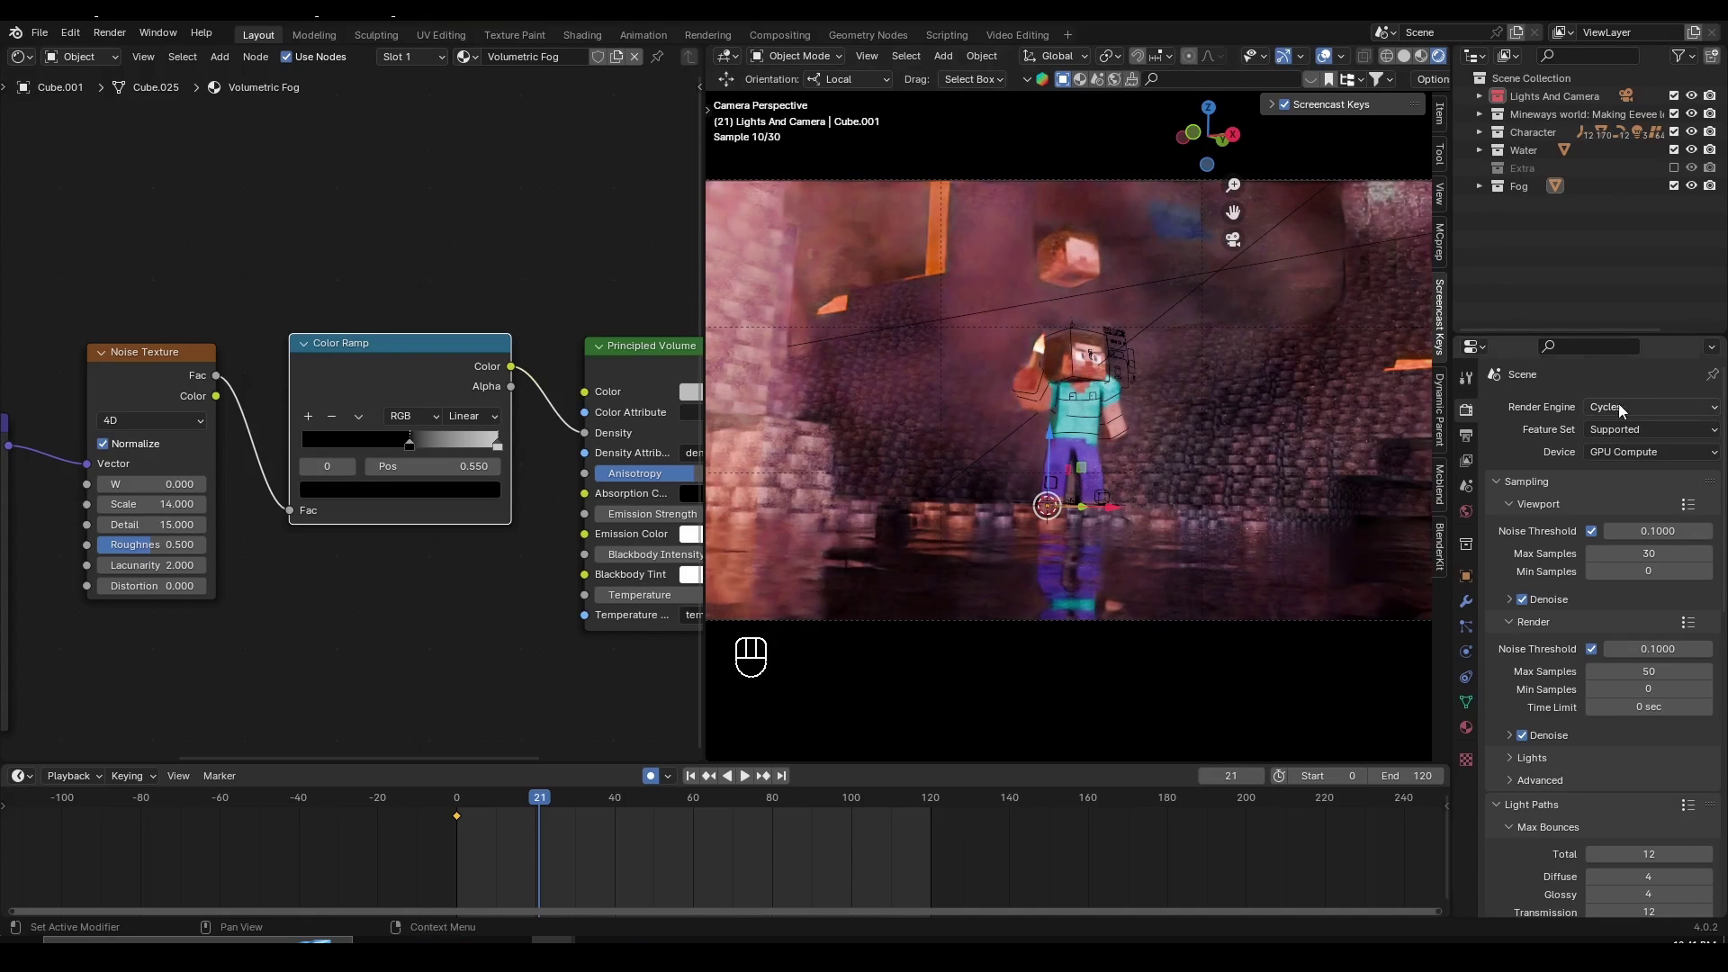
{"action": "left_click_drag", "start_coordinate": [1626, 411], "coordinate": [1070, 402]}
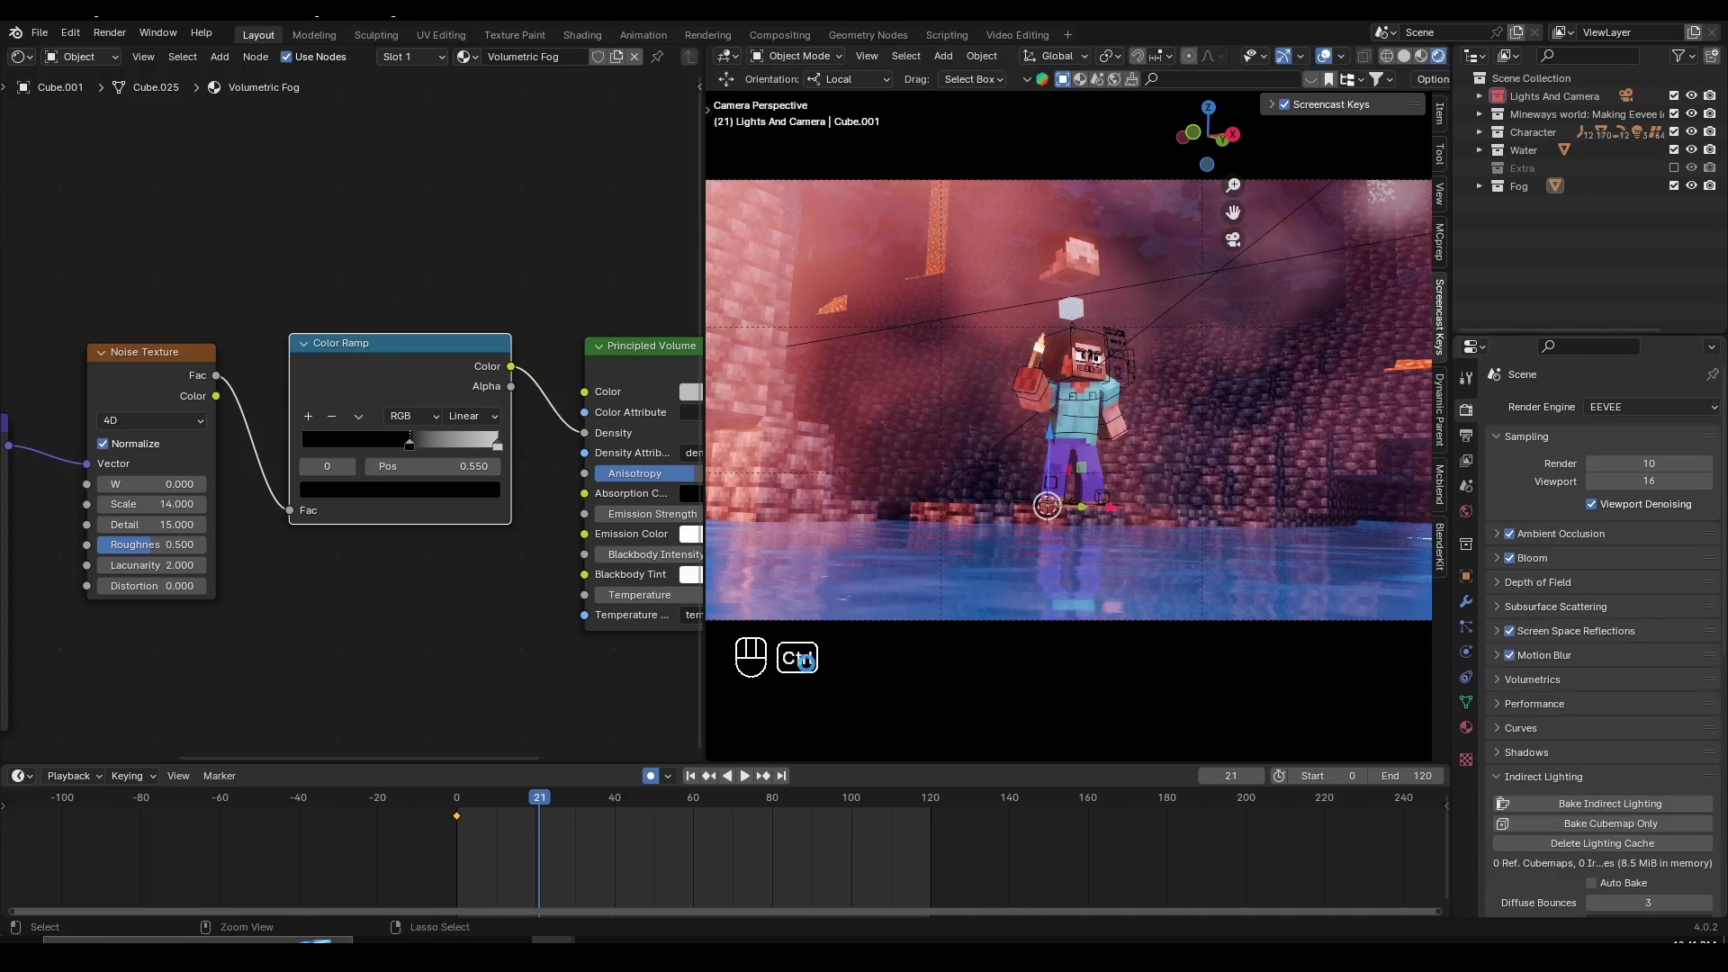
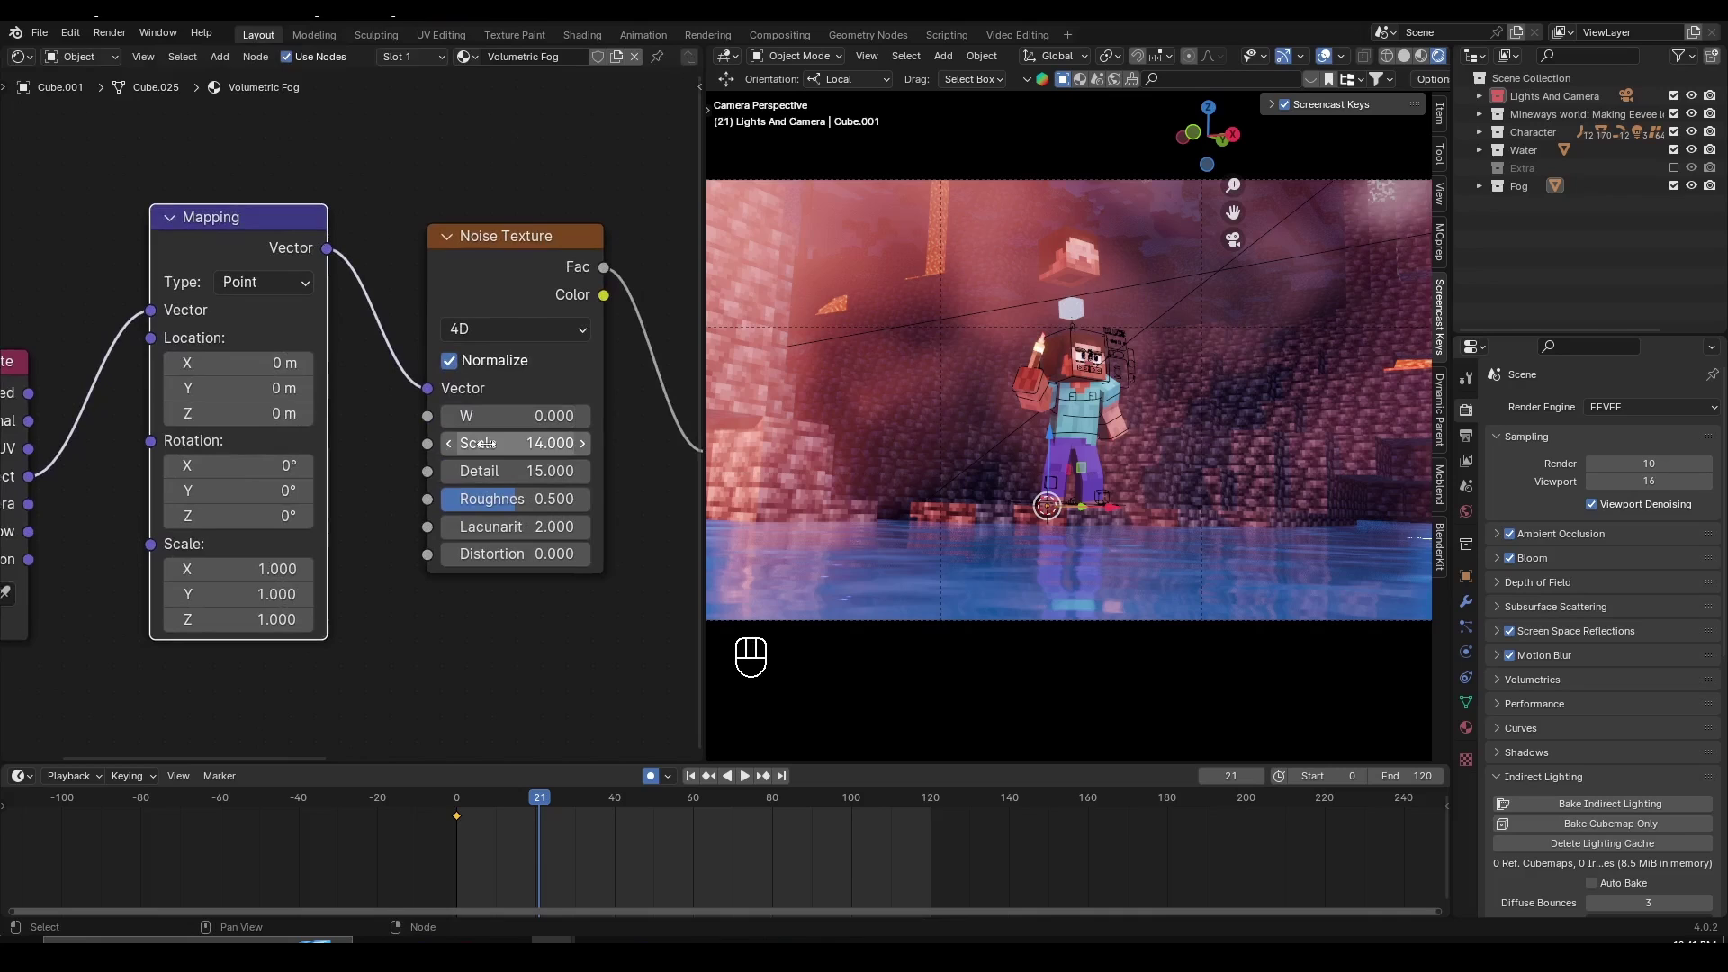
- Keyframe the Noise Texture W at 0 on frame 0 and 1 on frame 100, save and play
{"action": "key", "text": "ctrl+z"}
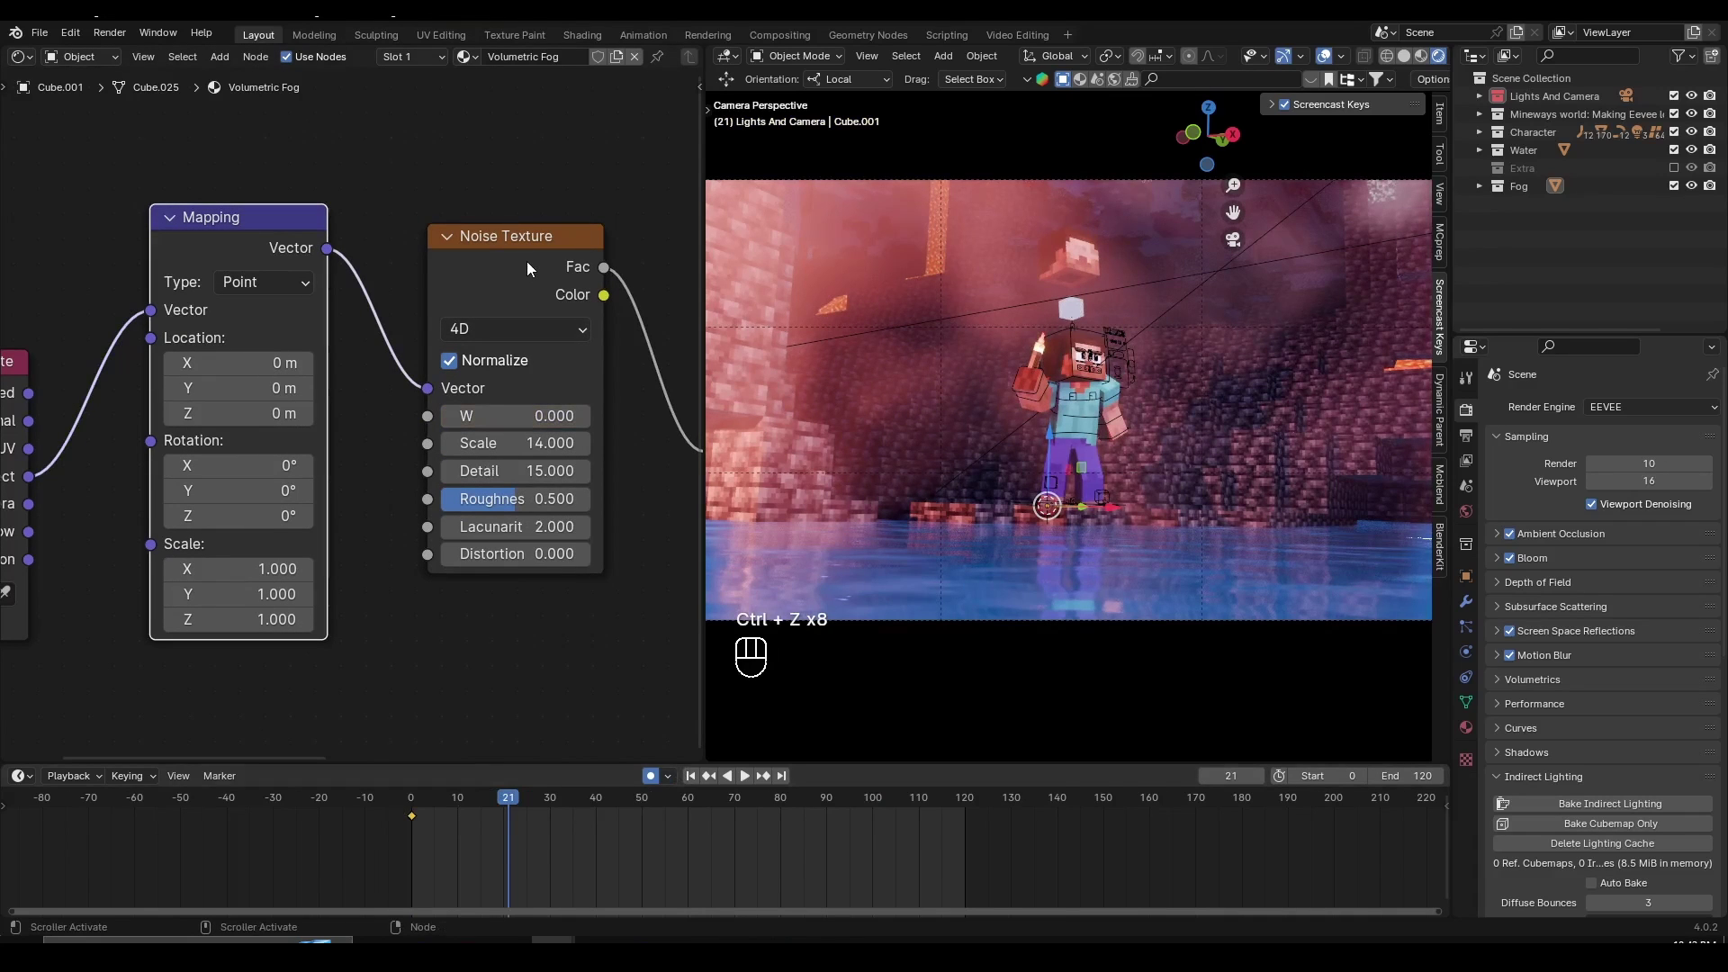
{"action": "left_click", "coordinate": [533, 268]}
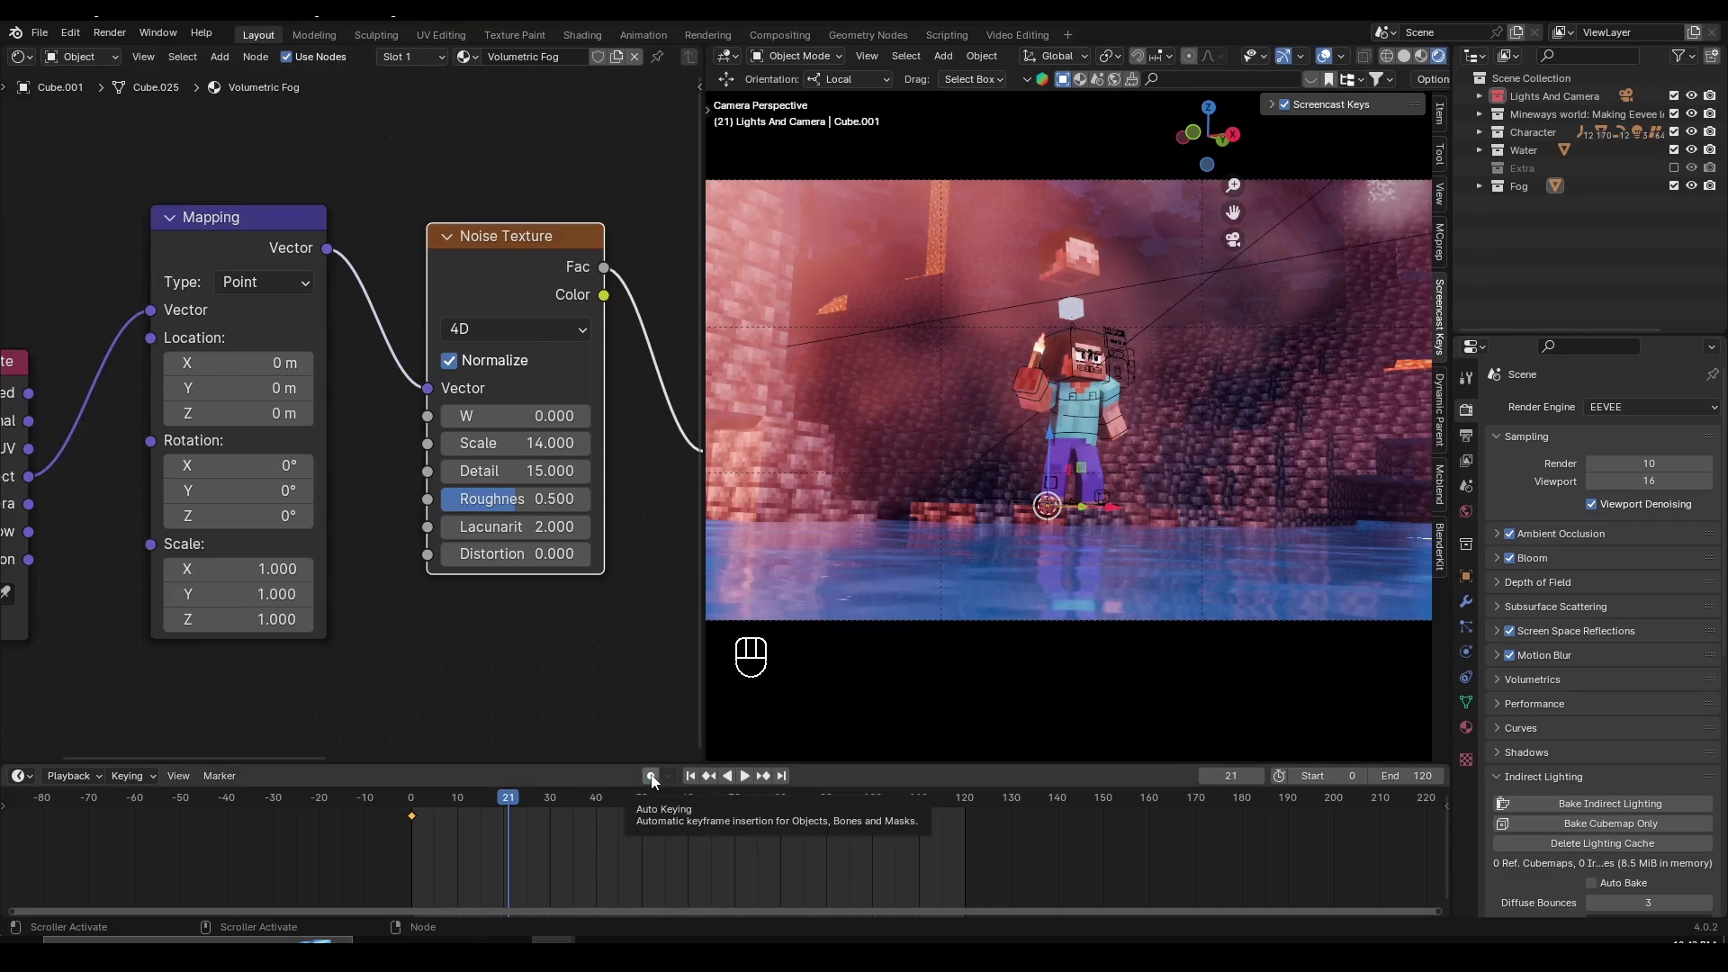
{"action": "left_click", "coordinate": [657, 781]}
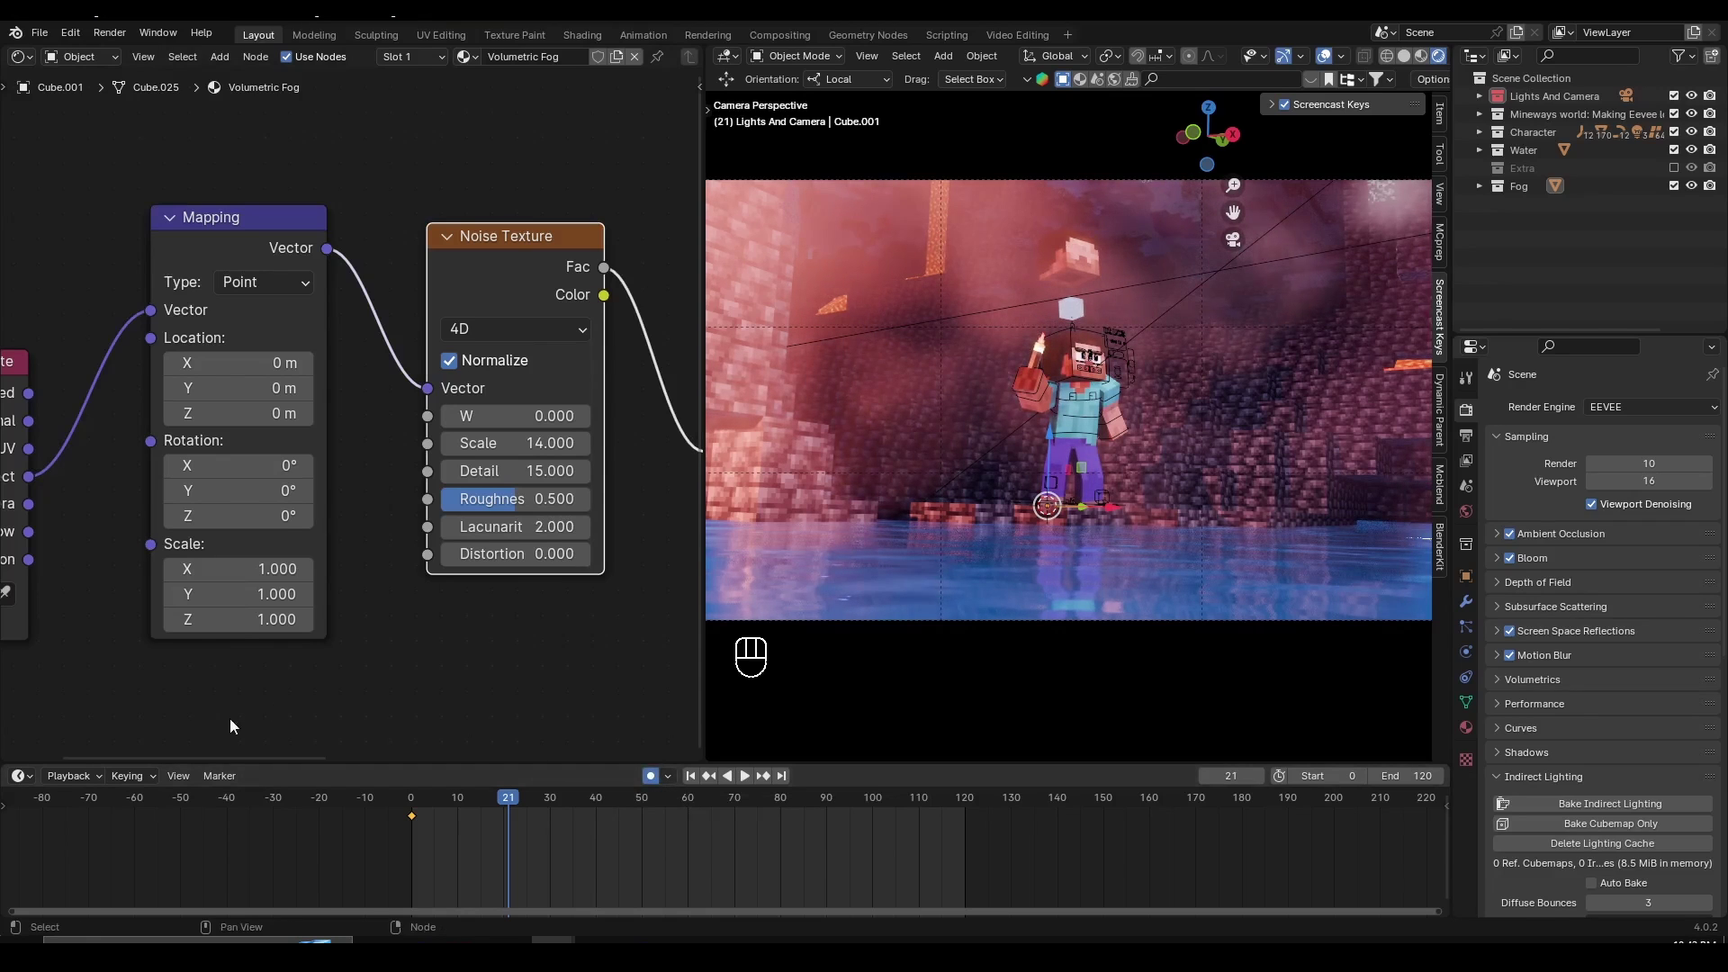
{"action": "left_click_drag", "start_coordinate": [135, 783], "coordinate": [125, 685]}
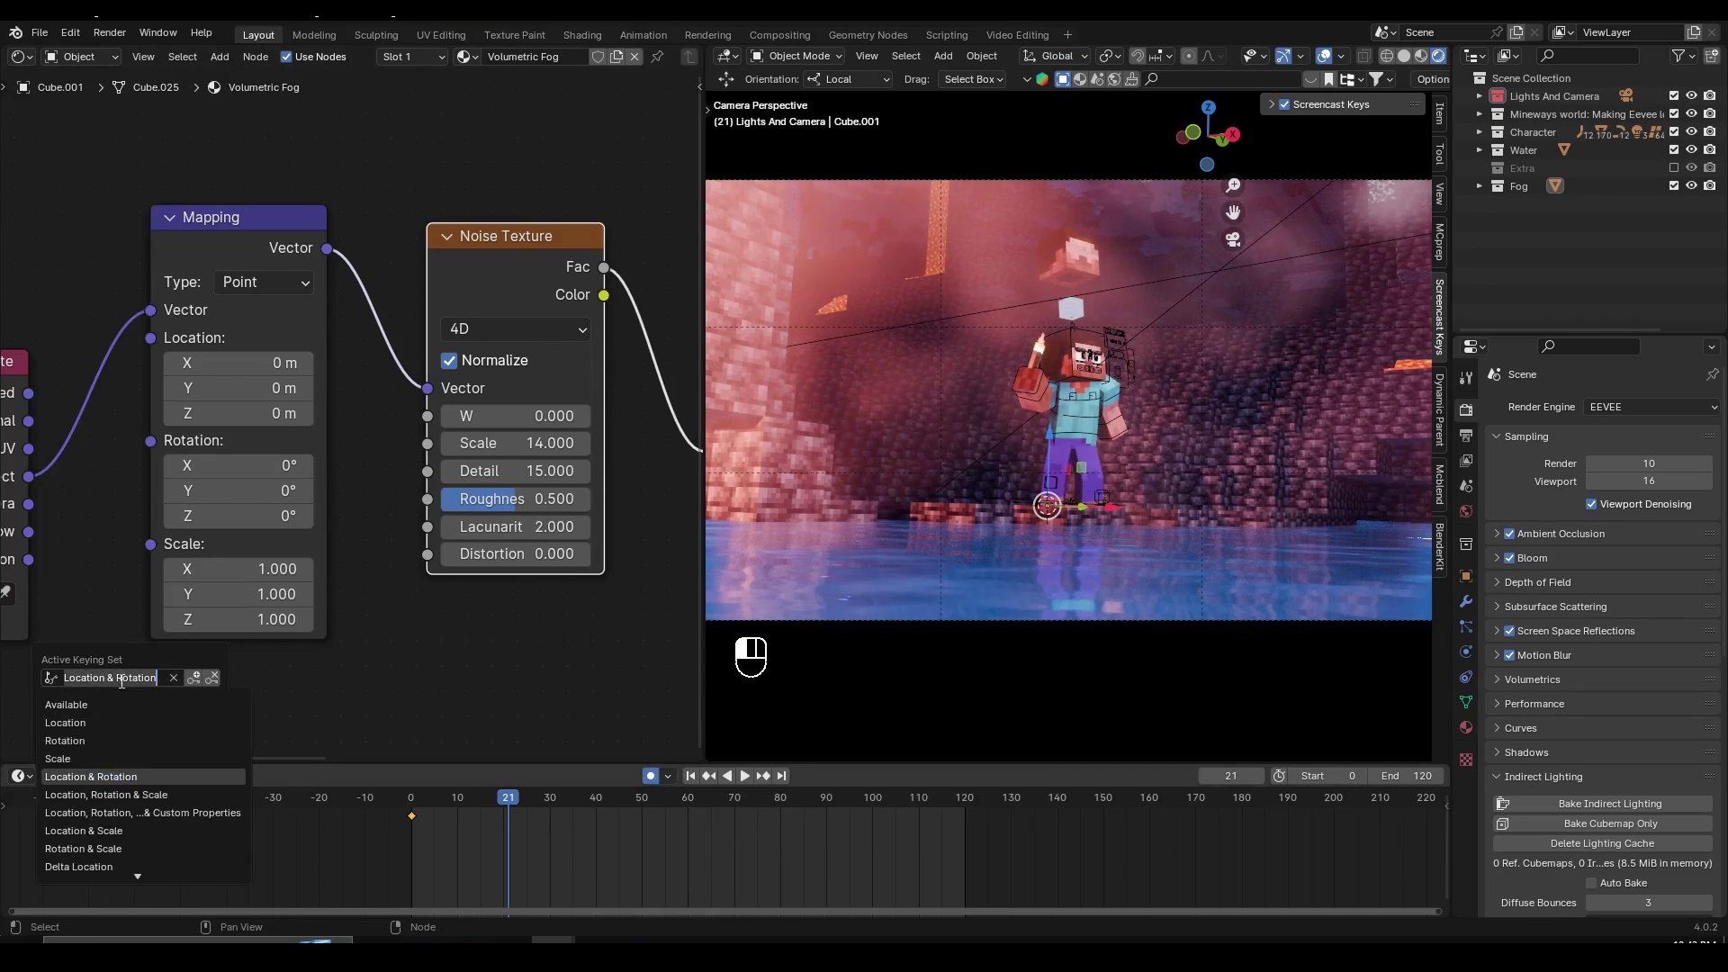
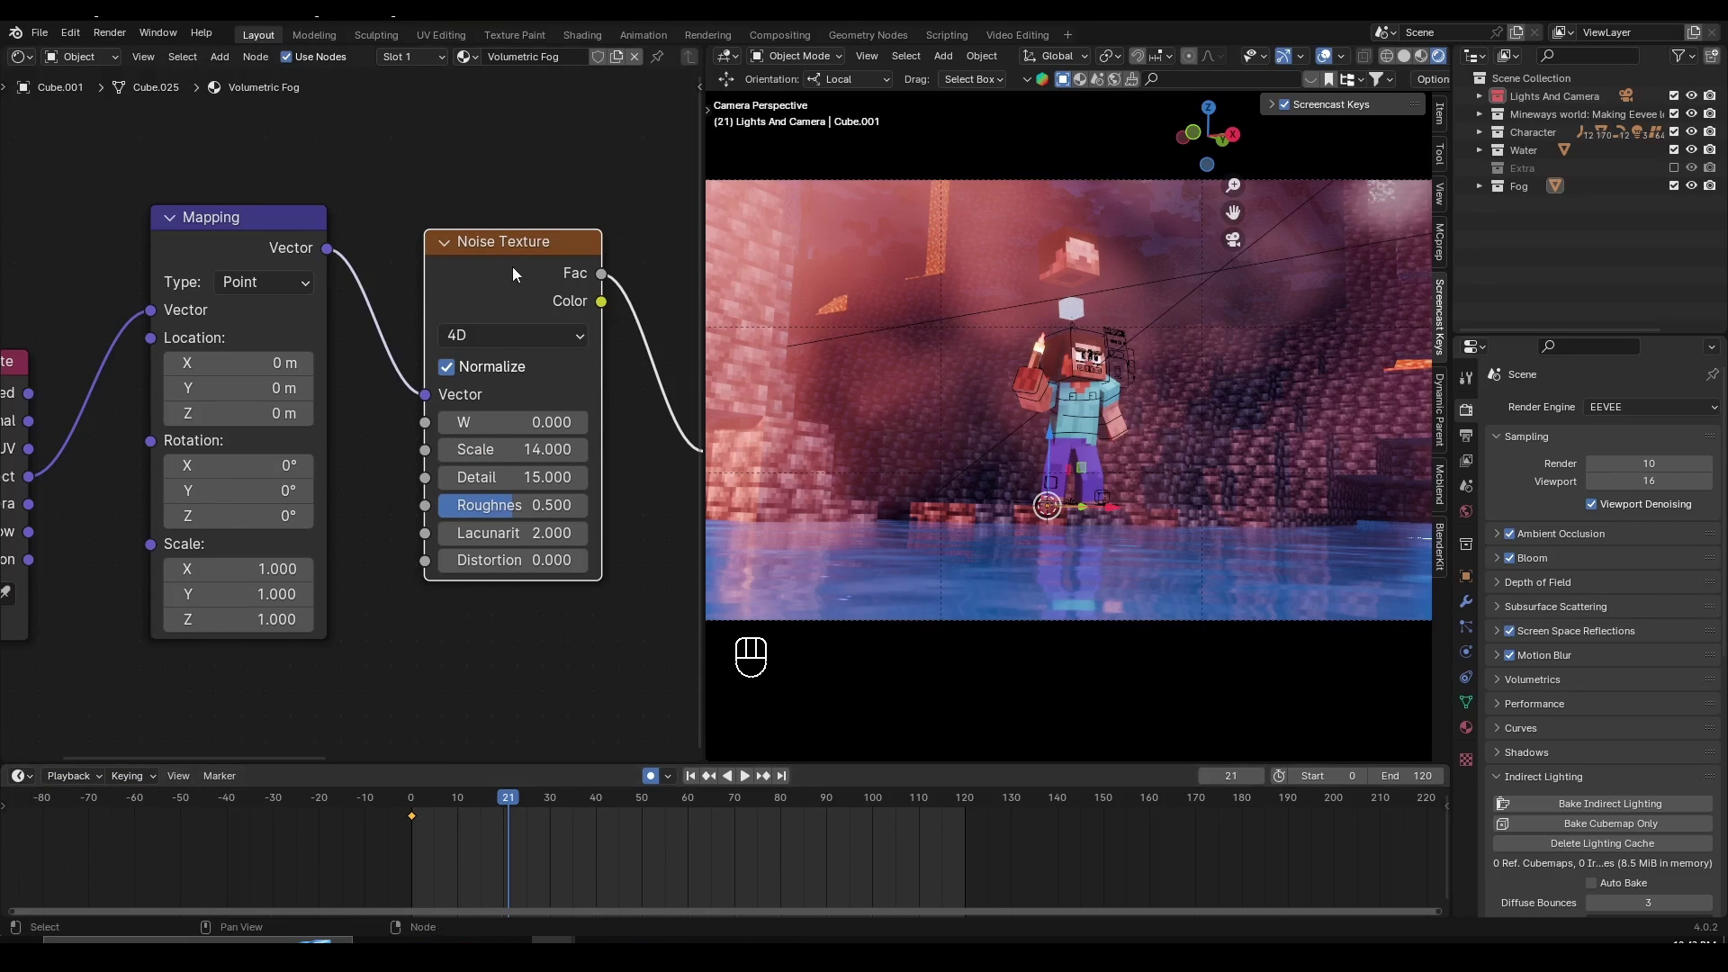
{"action": "left_click", "coordinate": [388, 803]}
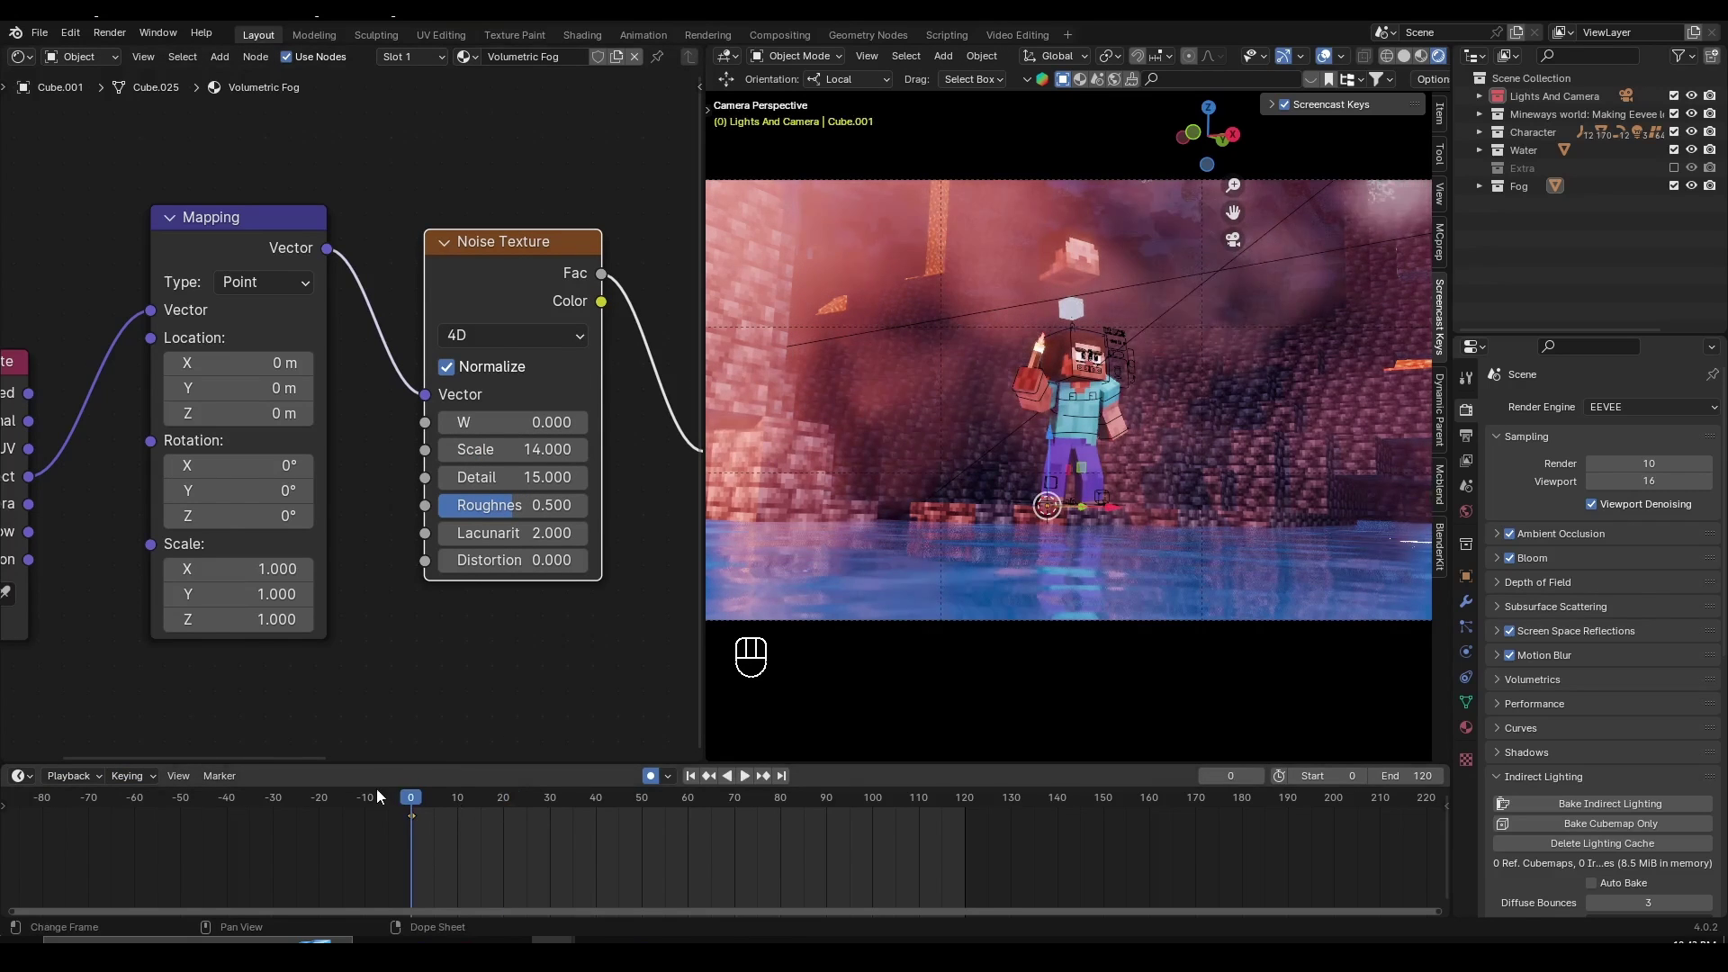
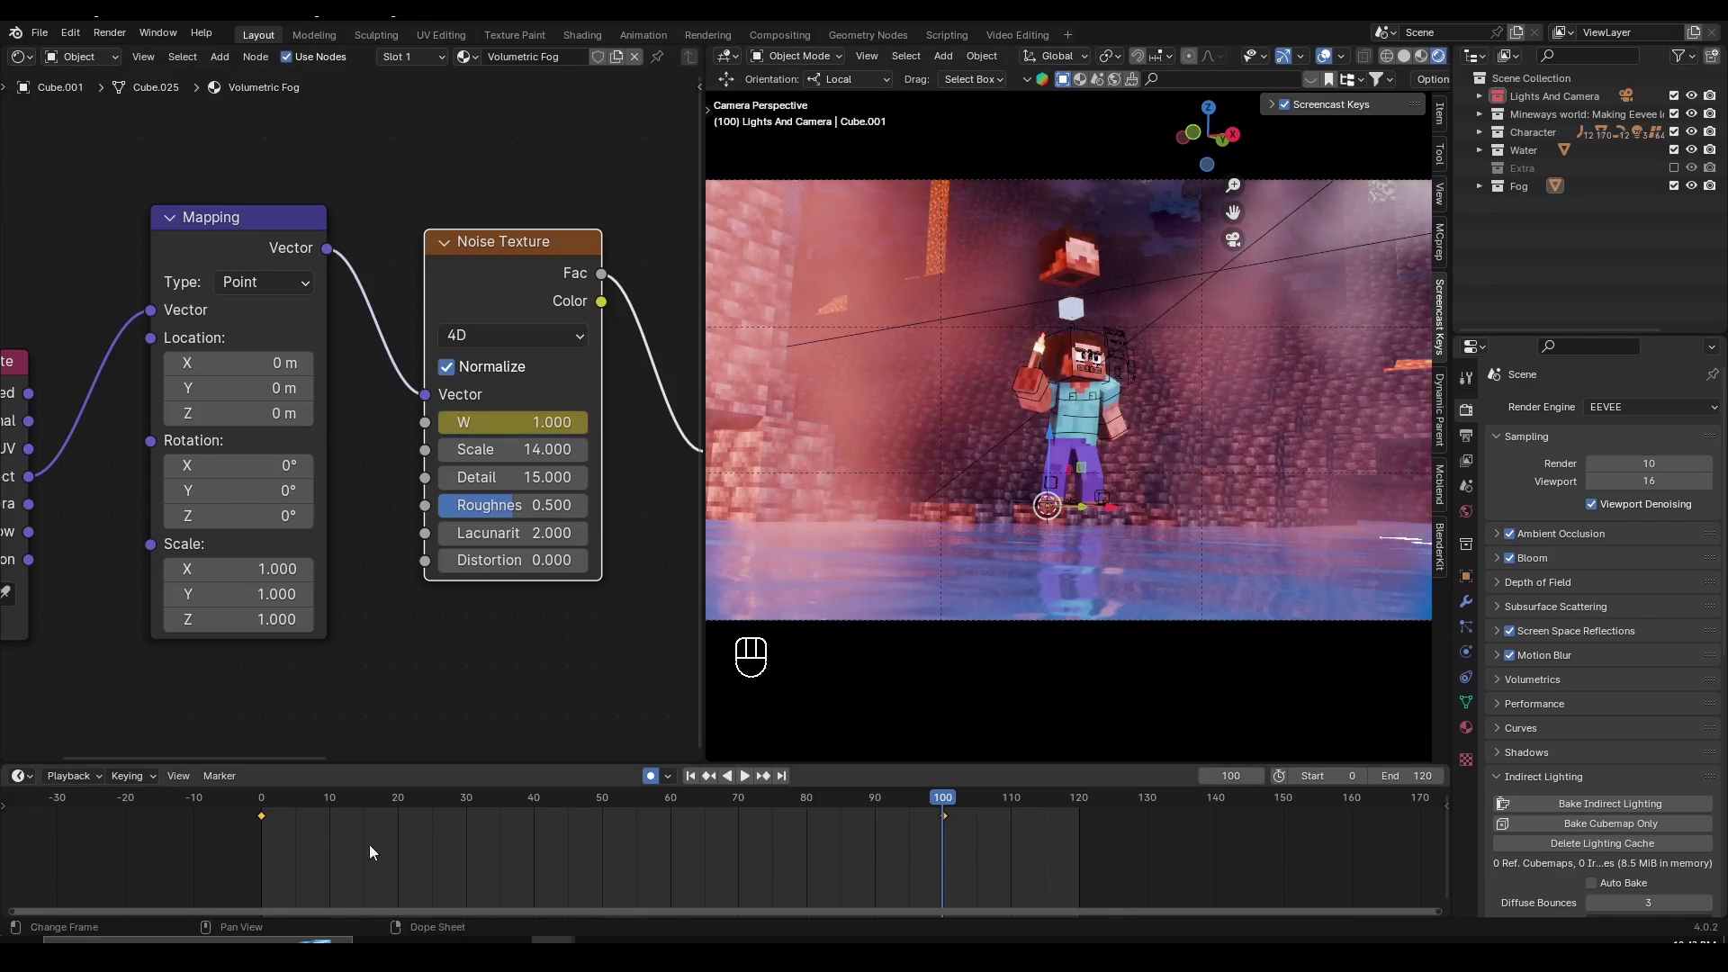
{"action": "left_click", "coordinate": [248, 807]}
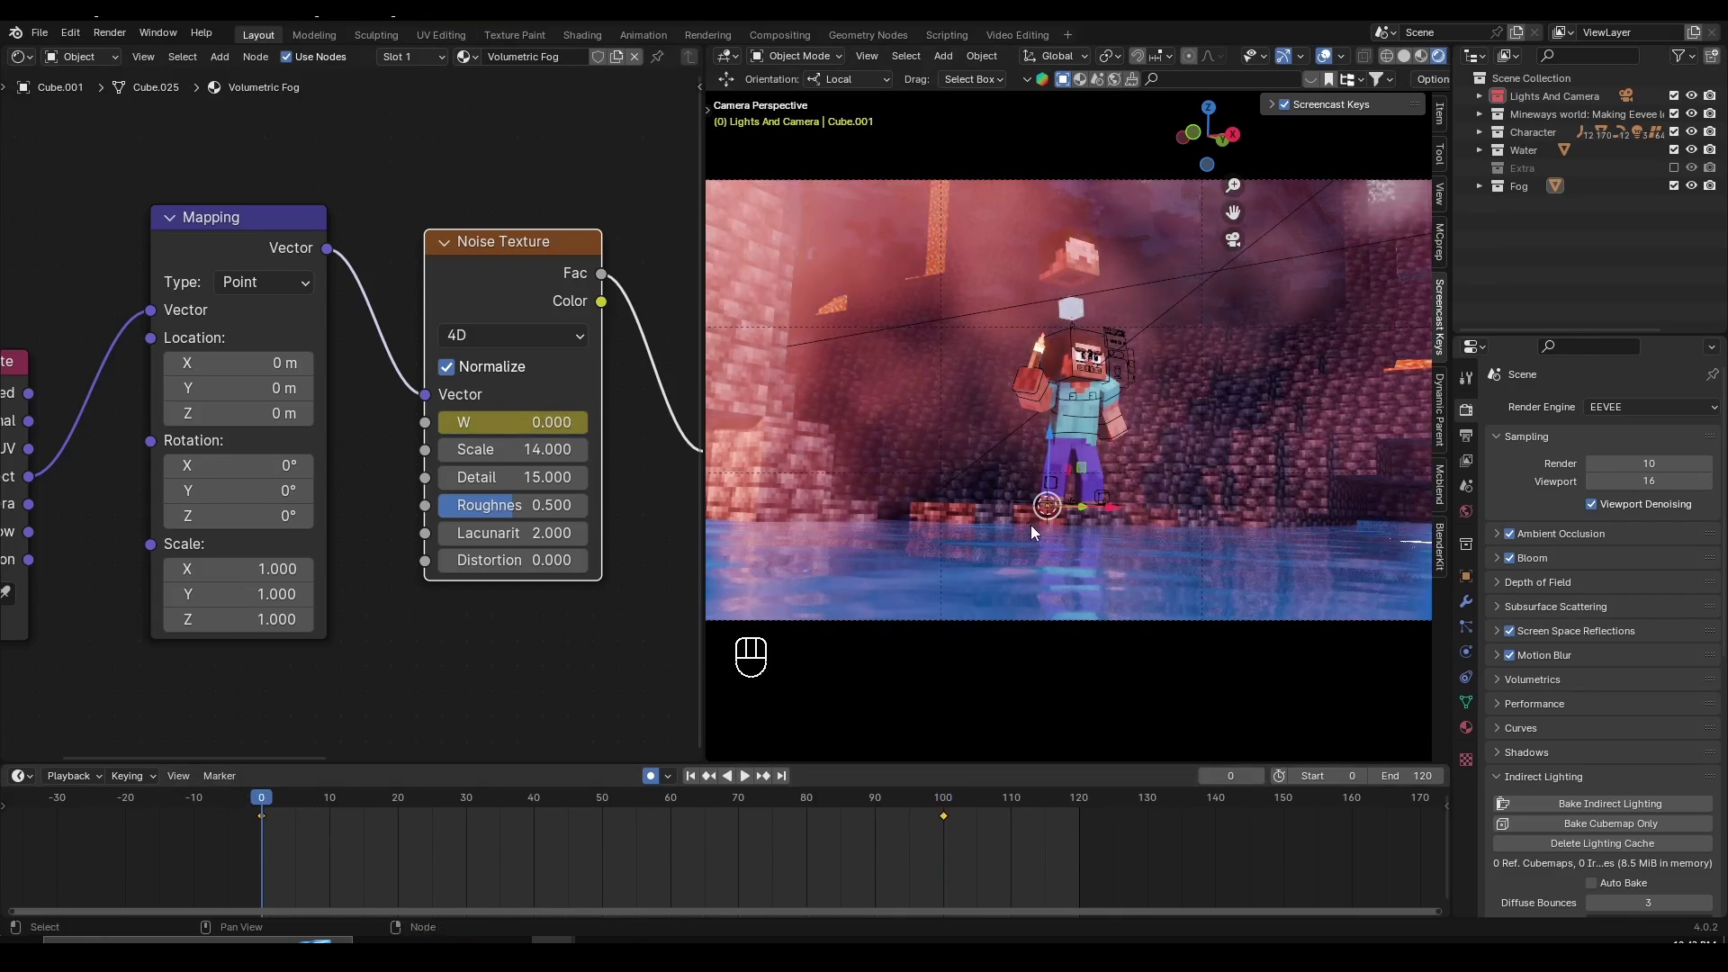
{"action": "key", "text": "ctrl+s"}
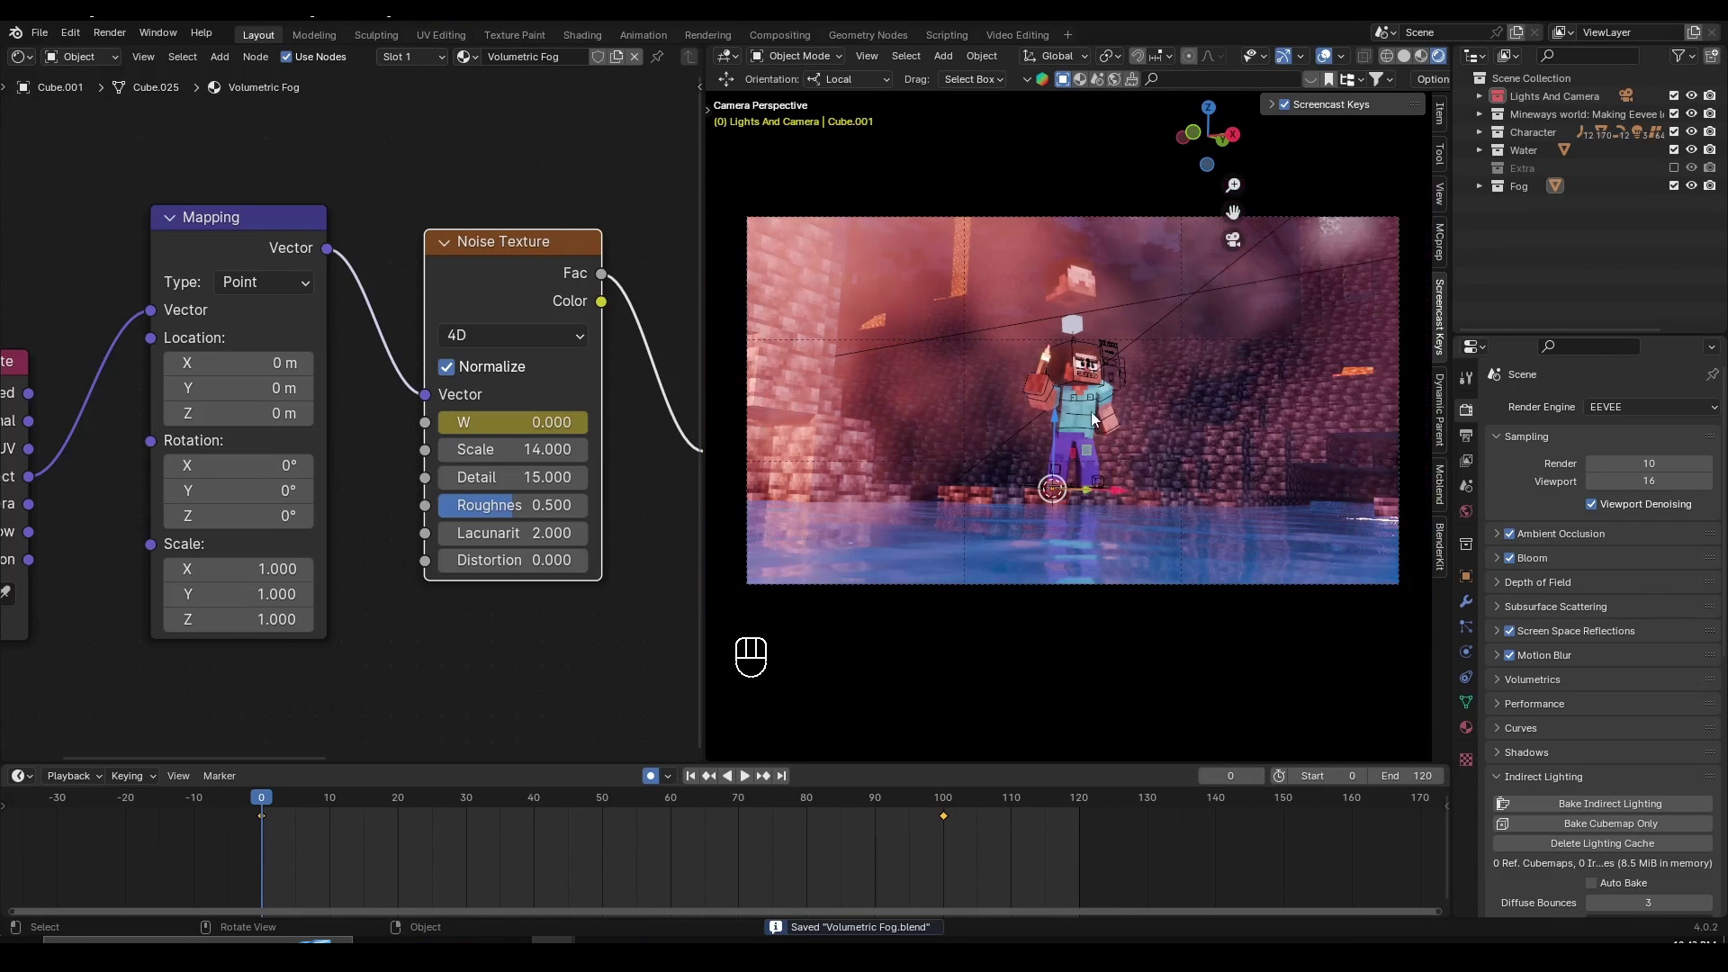
{"action": "key", "text": "space"}
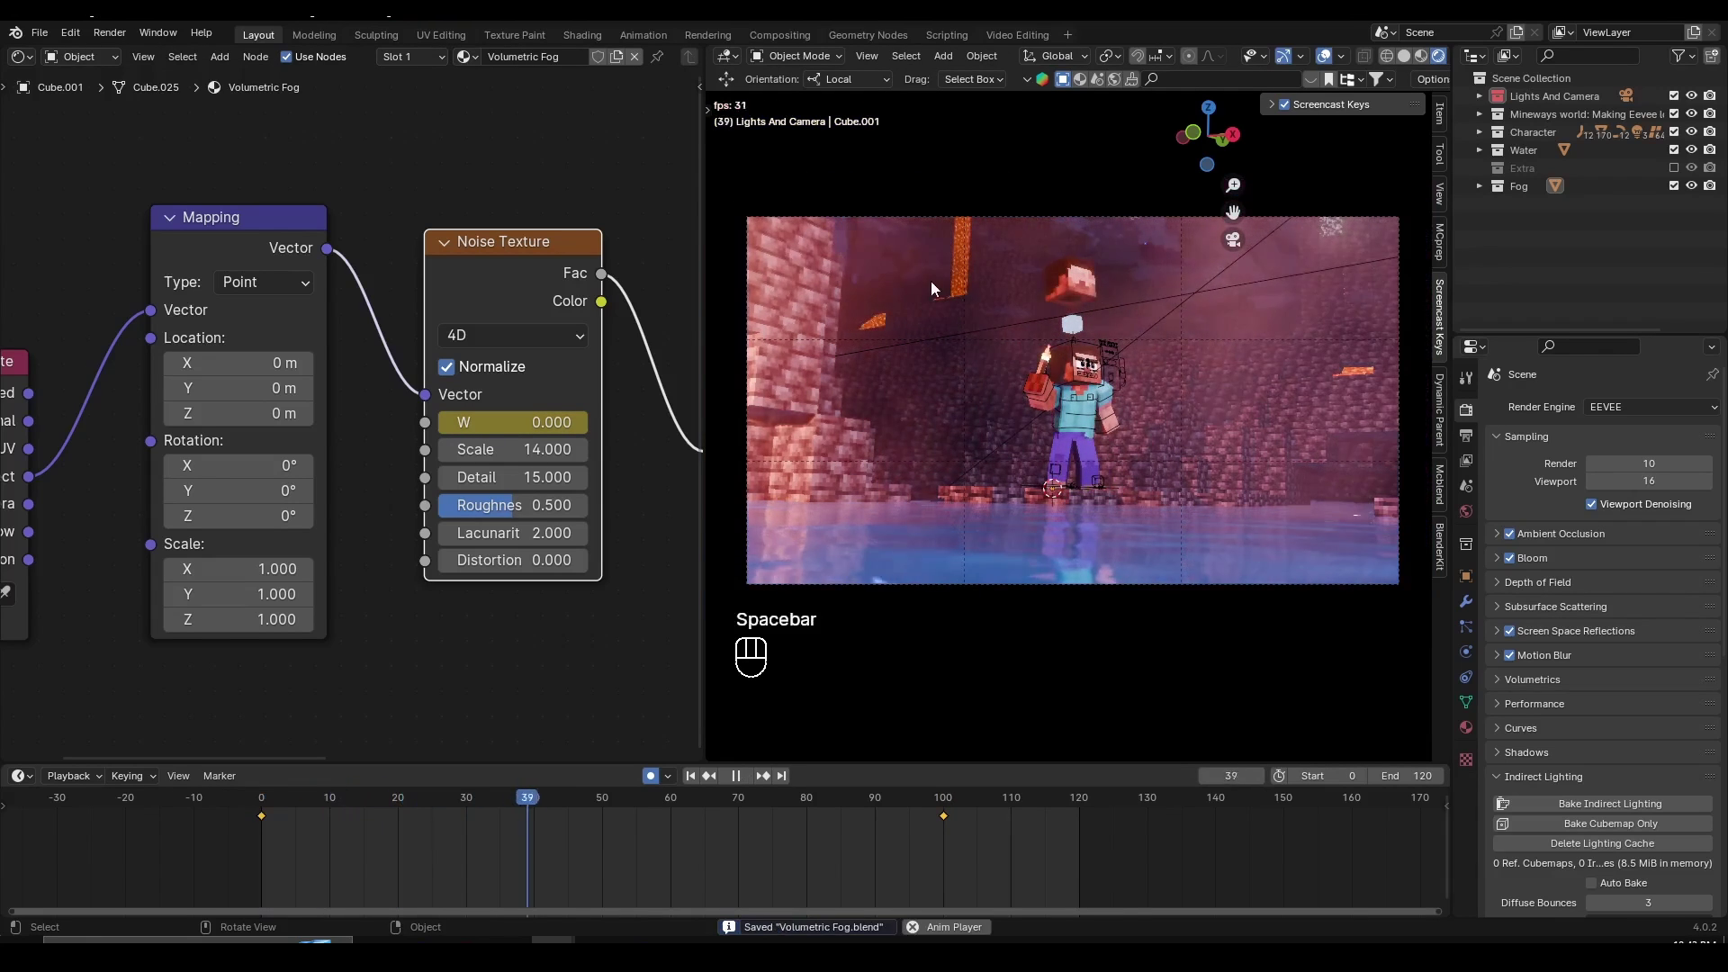
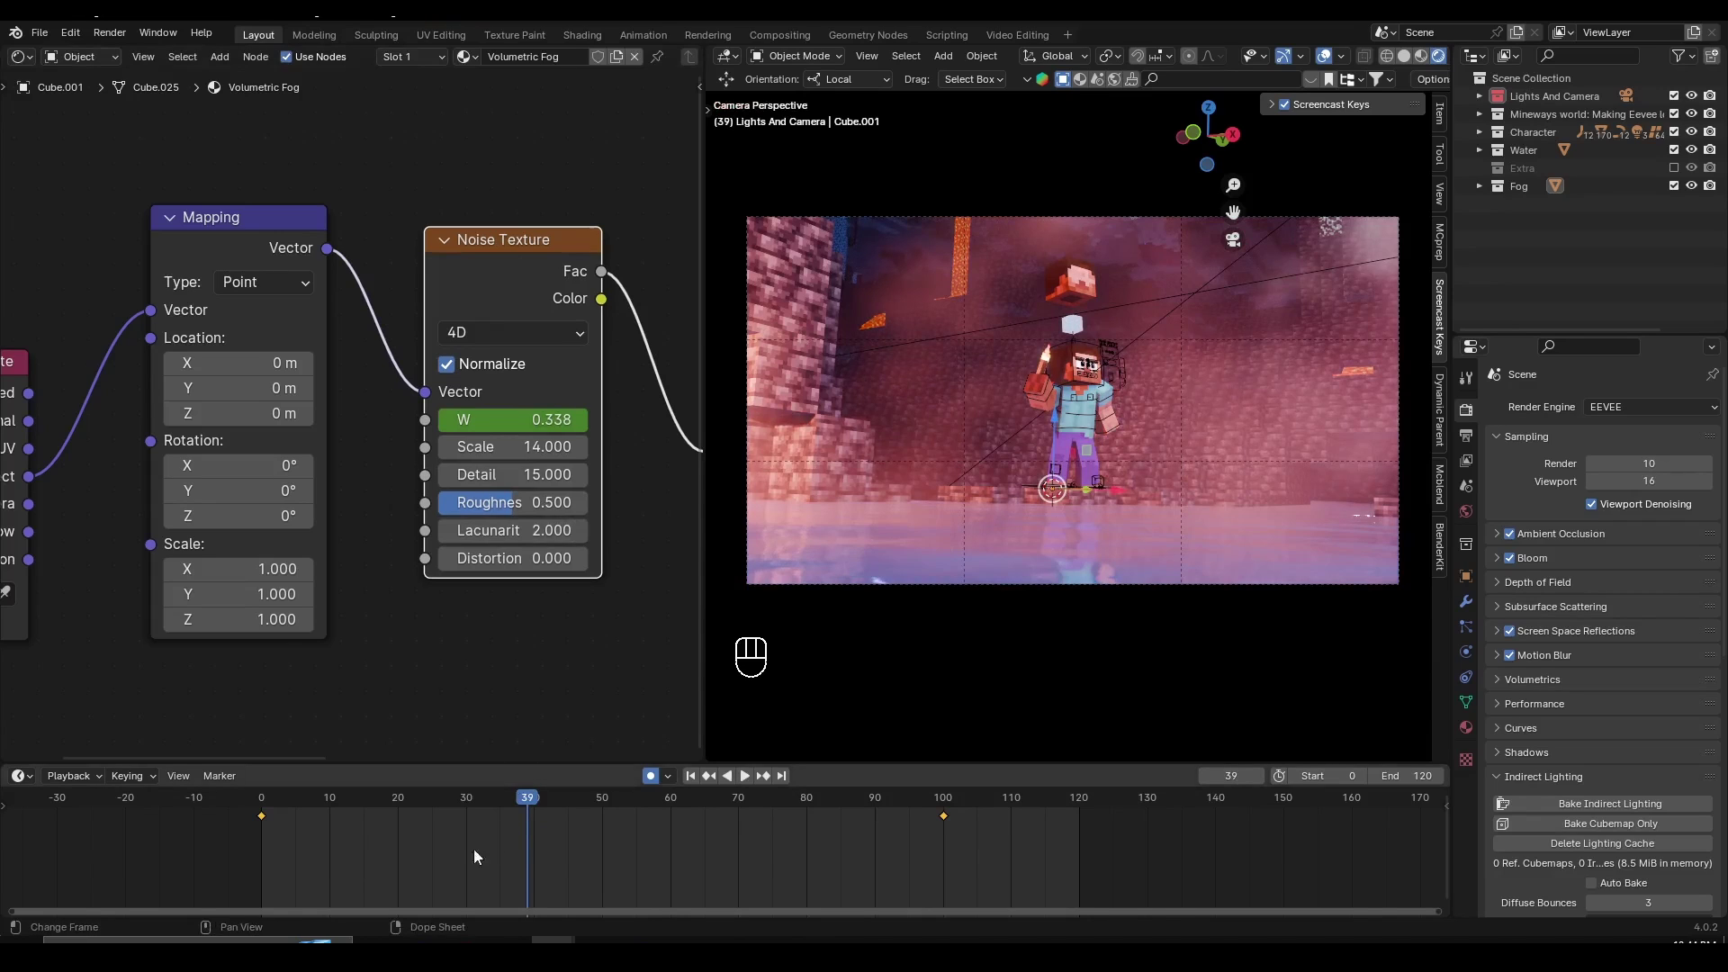
- Make all W keyframes interpolate linearly and replay to check the steady drift
{"action": "key", "text": "a"}
{"action": "key", "text": "t"}
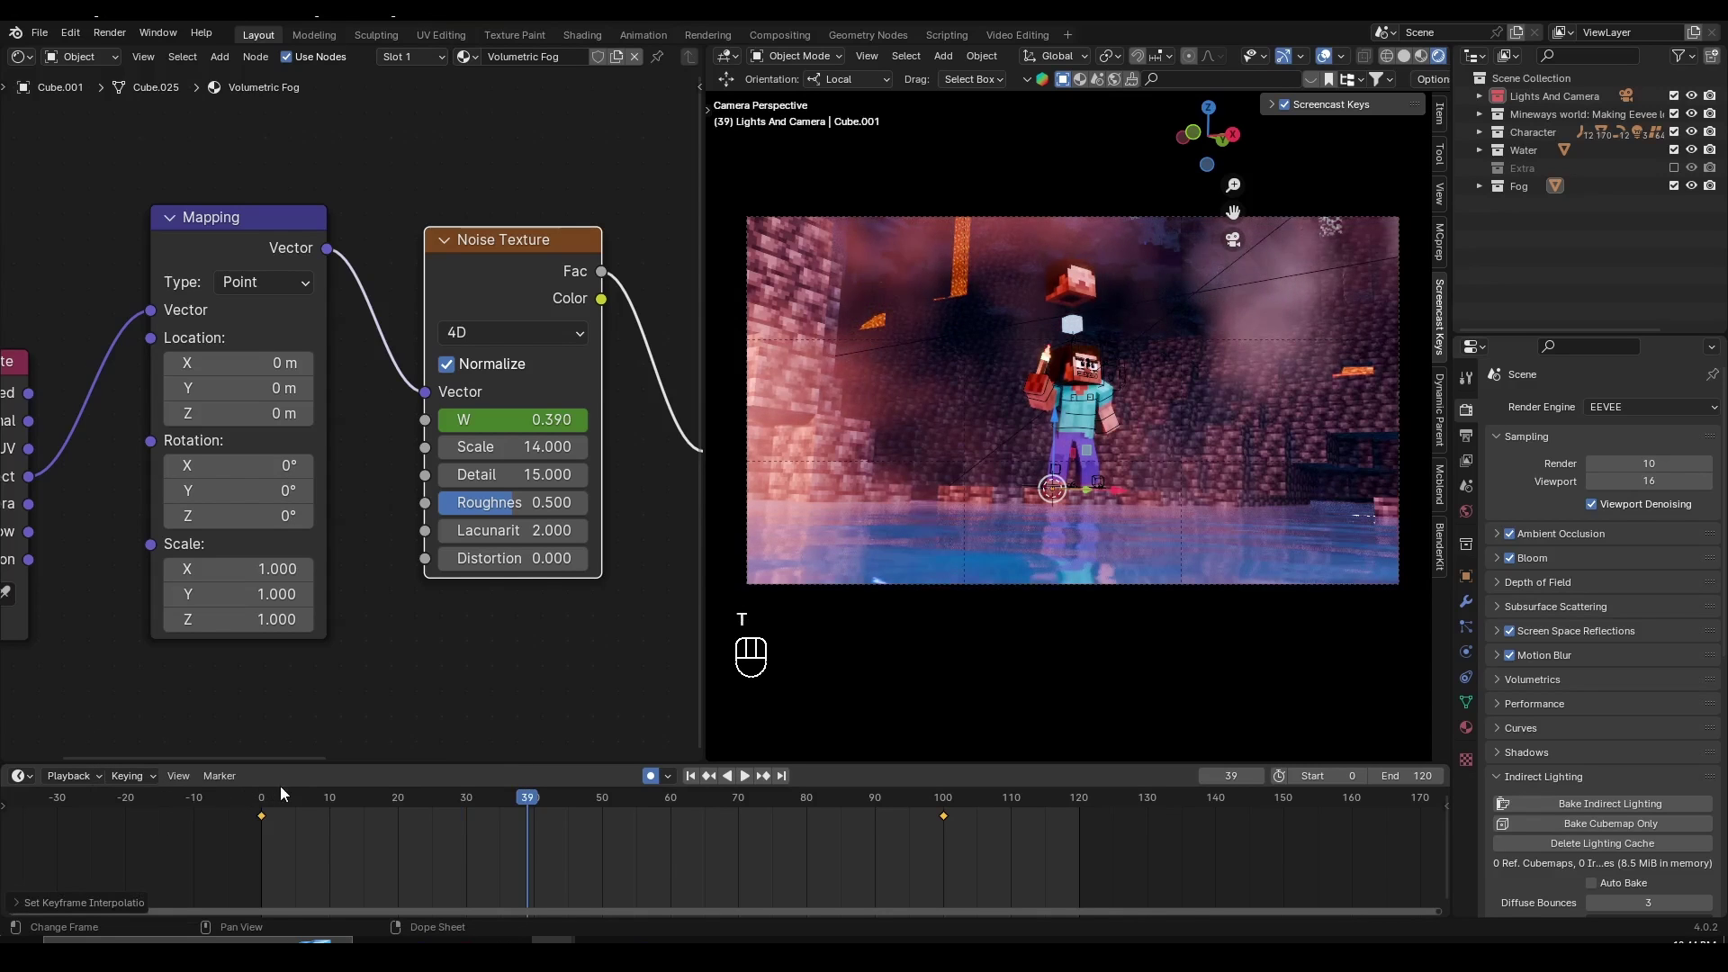
{"action": "left_click", "coordinate": [251, 809]}
{"action": "key", "text": "space"}
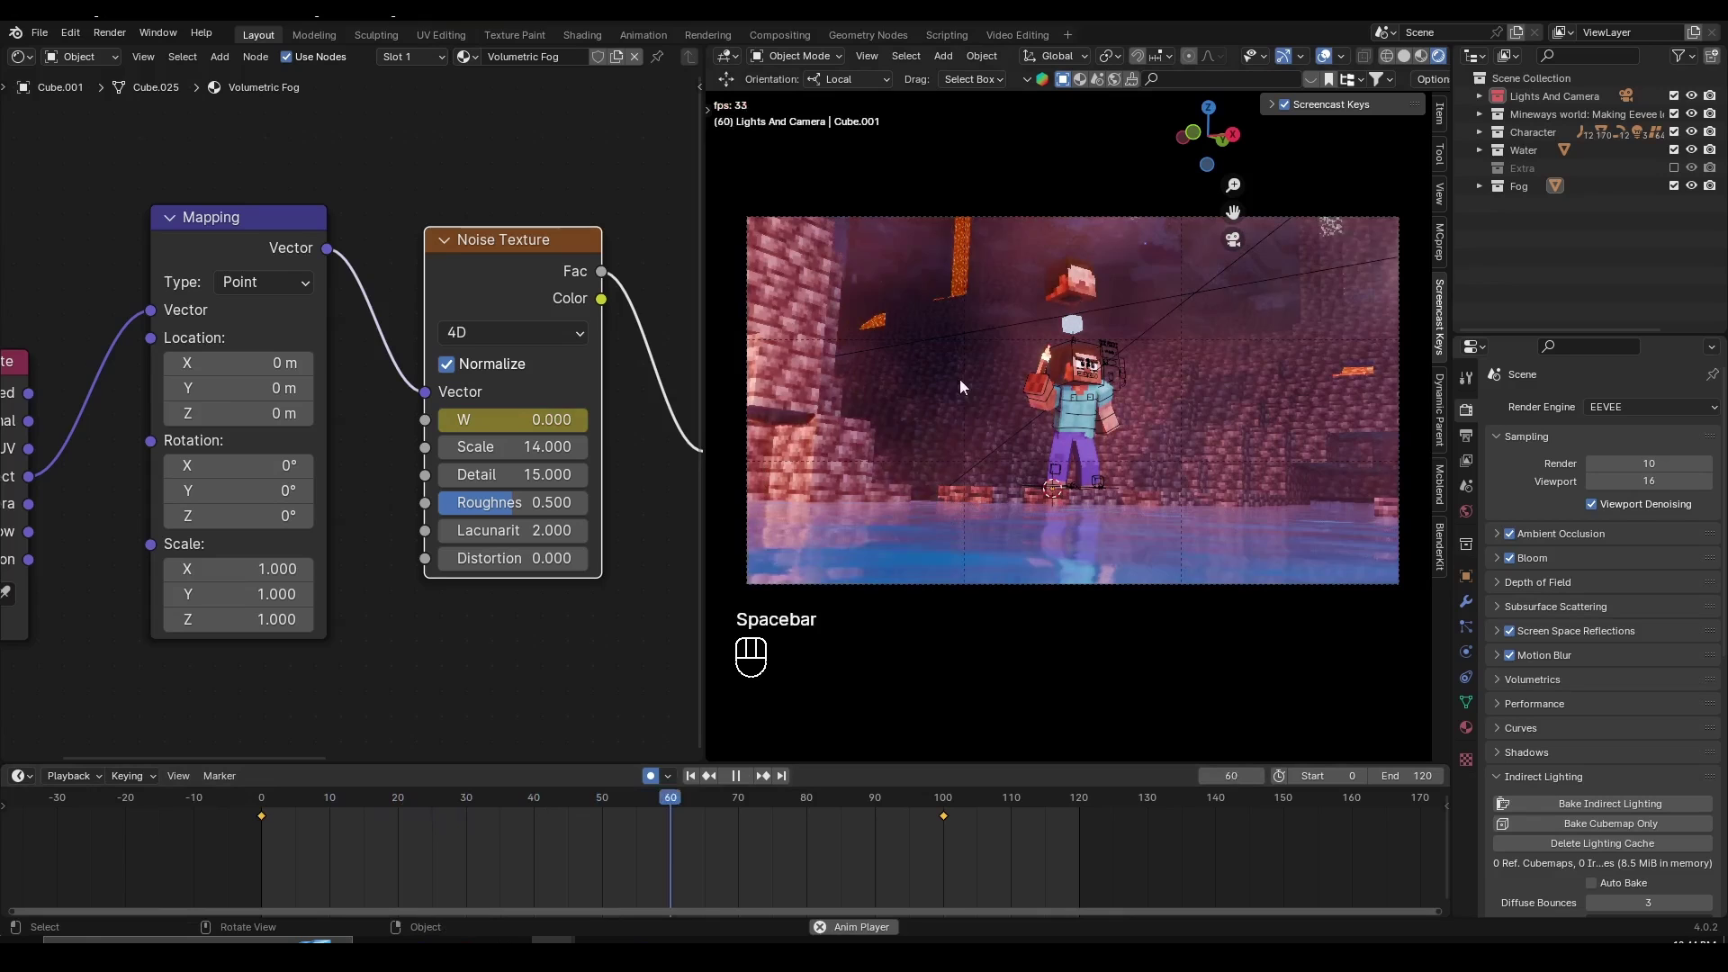
{"action": "key", "text": "space"}
{"action": "left_click", "coordinate": [270, 810]}
{"action": "key", "text": "space"}
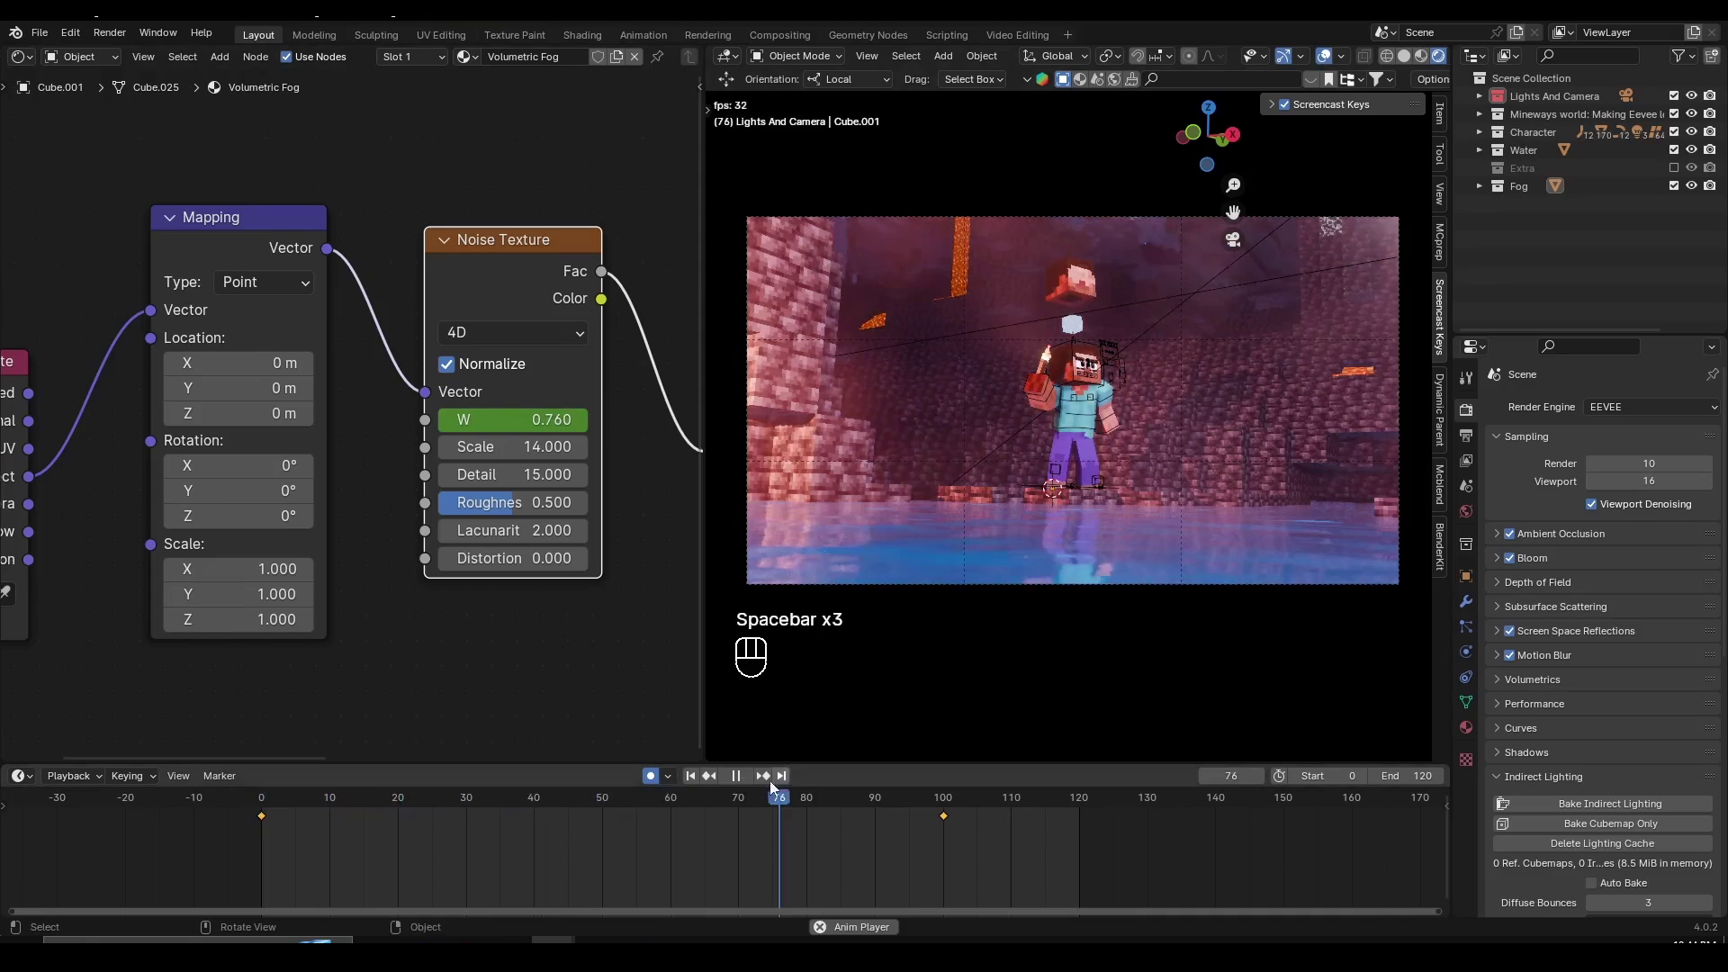
{"action": "key", "text": "space"}
- Keyframe the Mapping Location at 0 m on frame 0 and move the playhead to frame 100
{"action": "left_click_drag", "start_coordinate": [518, 813], "coordinate": [535, 801]}
{"action": "left_click_drag", "start_coordinate": [640, 811], "coordinate": [1000, 815]}
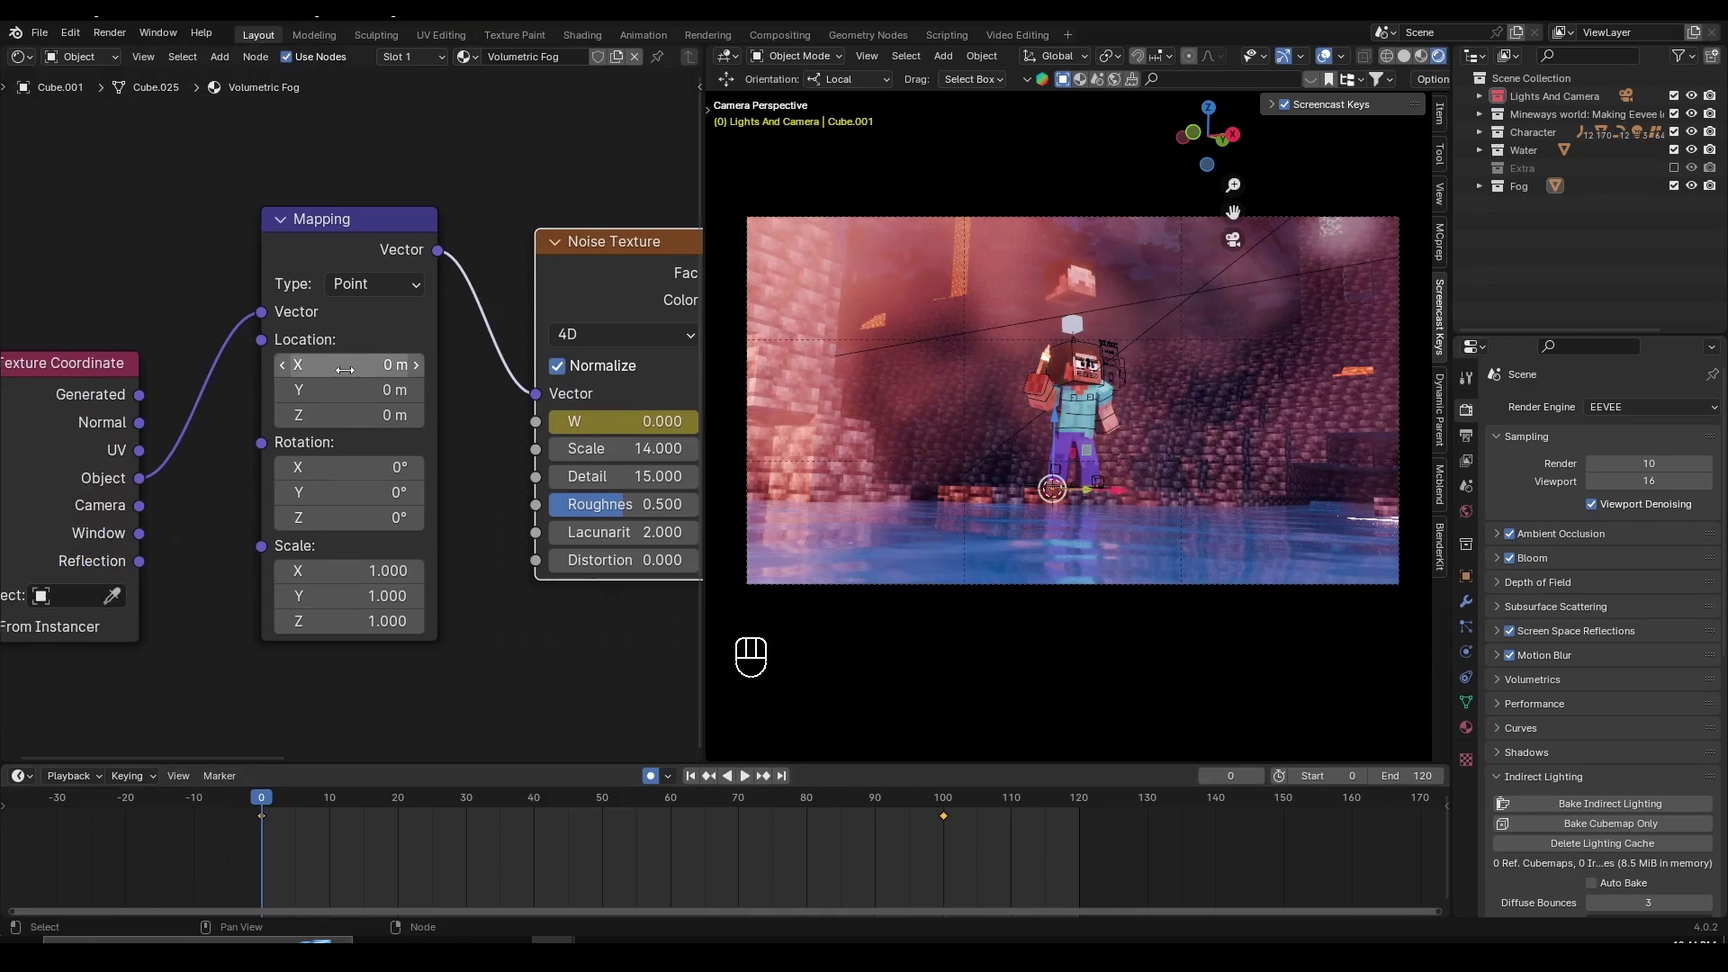
{"action": "key", "text": "i"}
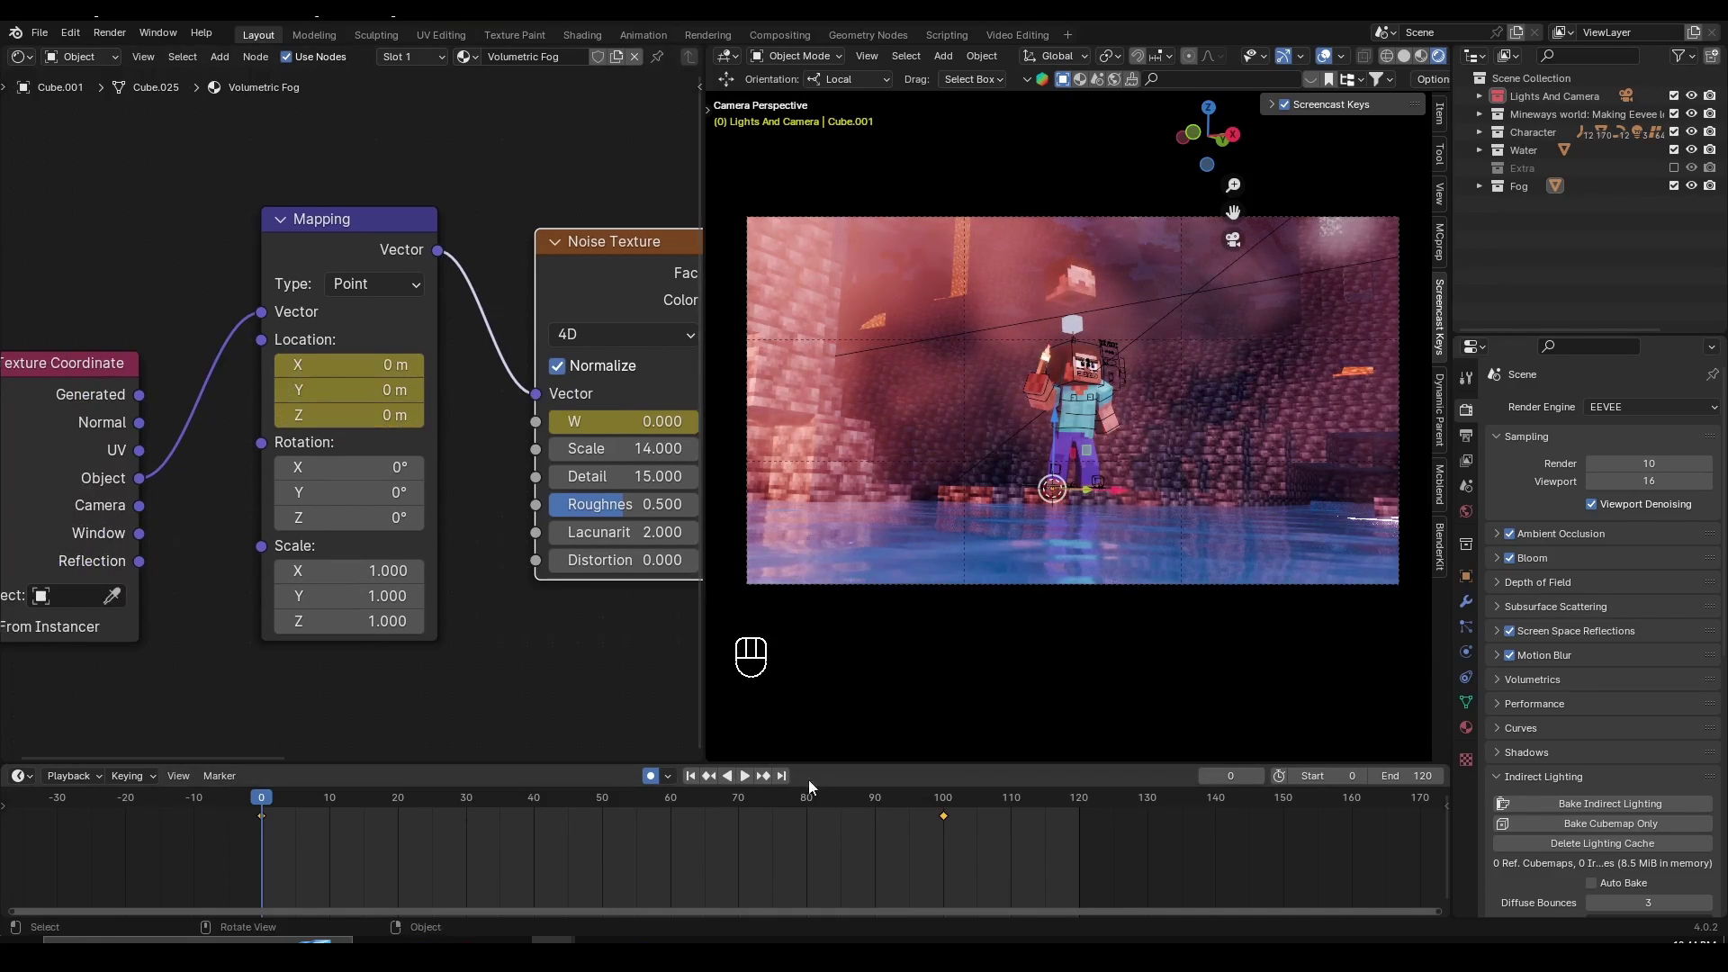
{"action": "left_click", "coordinate": [951, 804]}
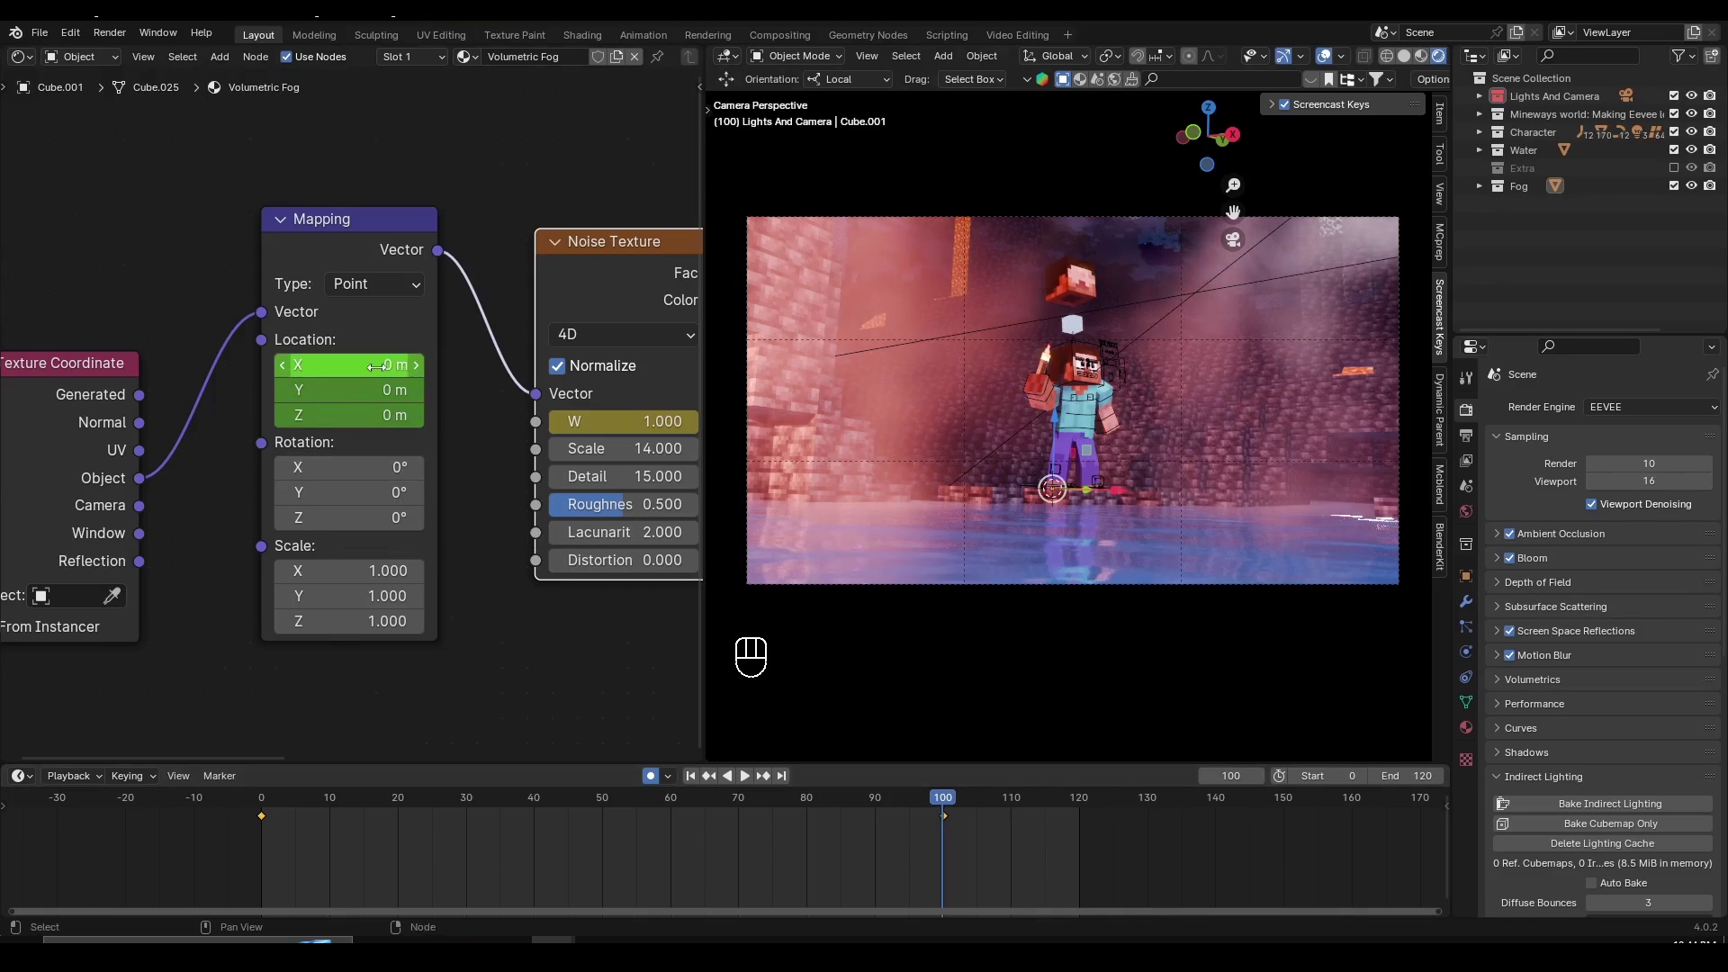
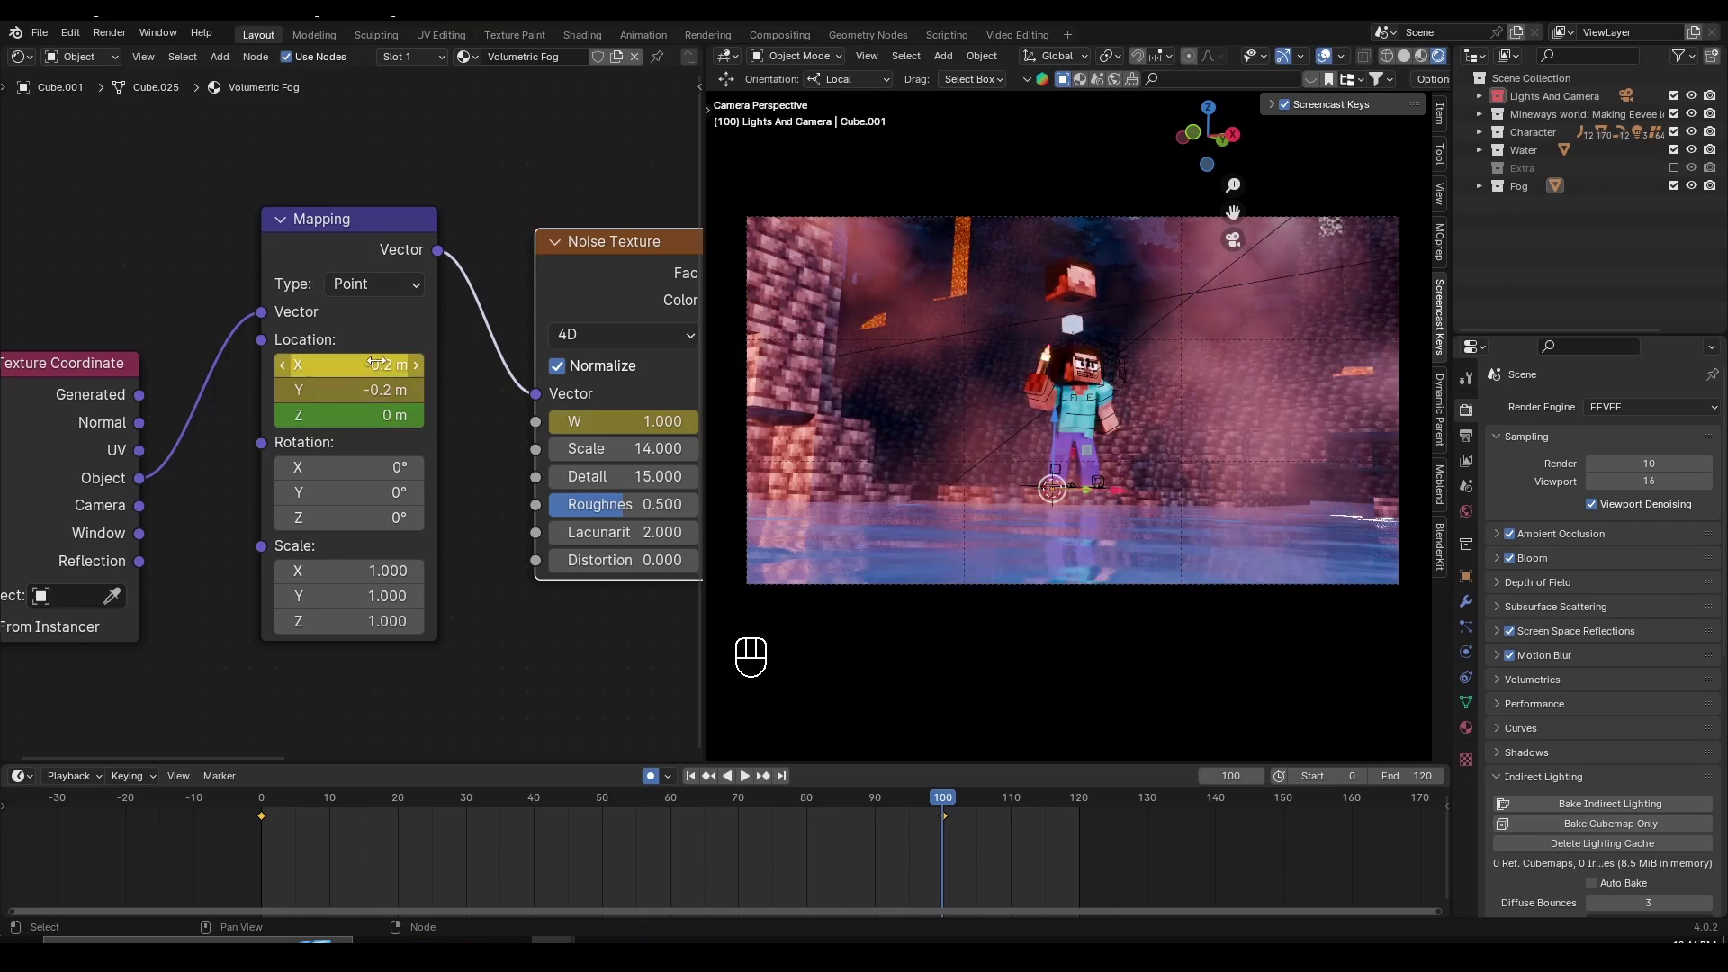
- Play the fog animation and scrub back to an earlier frame to watch the drift
{"action": "key", "text": "space"}
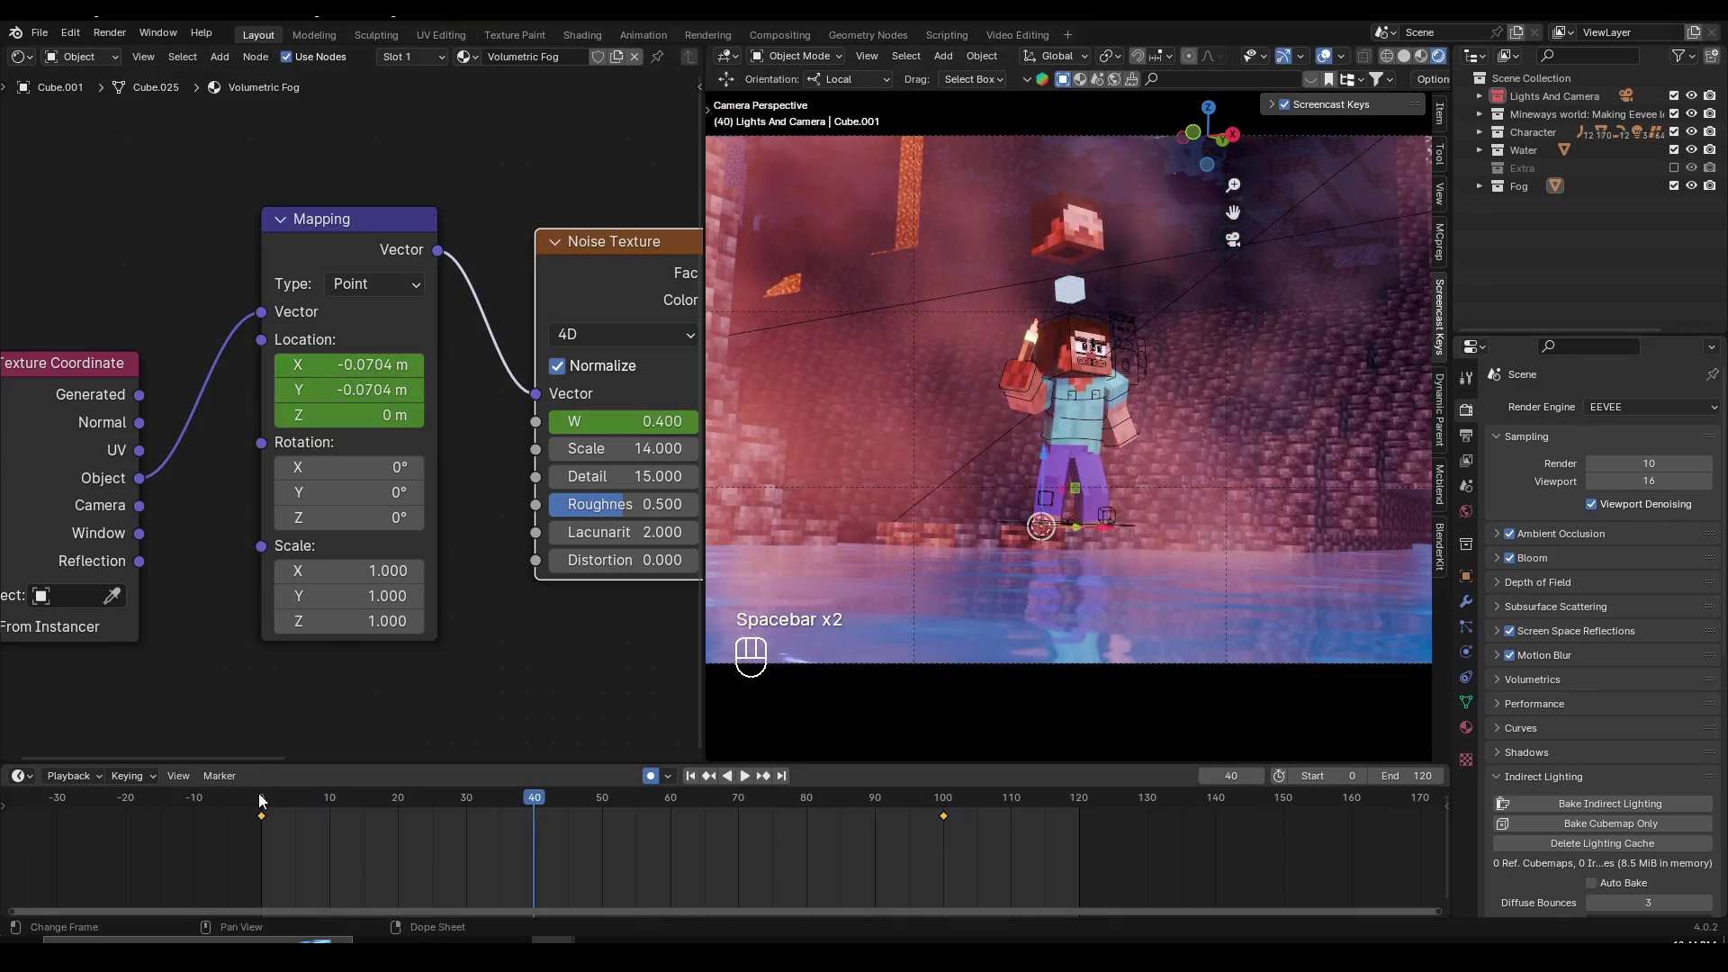
{"action": "key", "text": "space"}
{"action": "left_click_drag", "start_coordinate": [1173, 521], "coordinate": [1158, 505]}
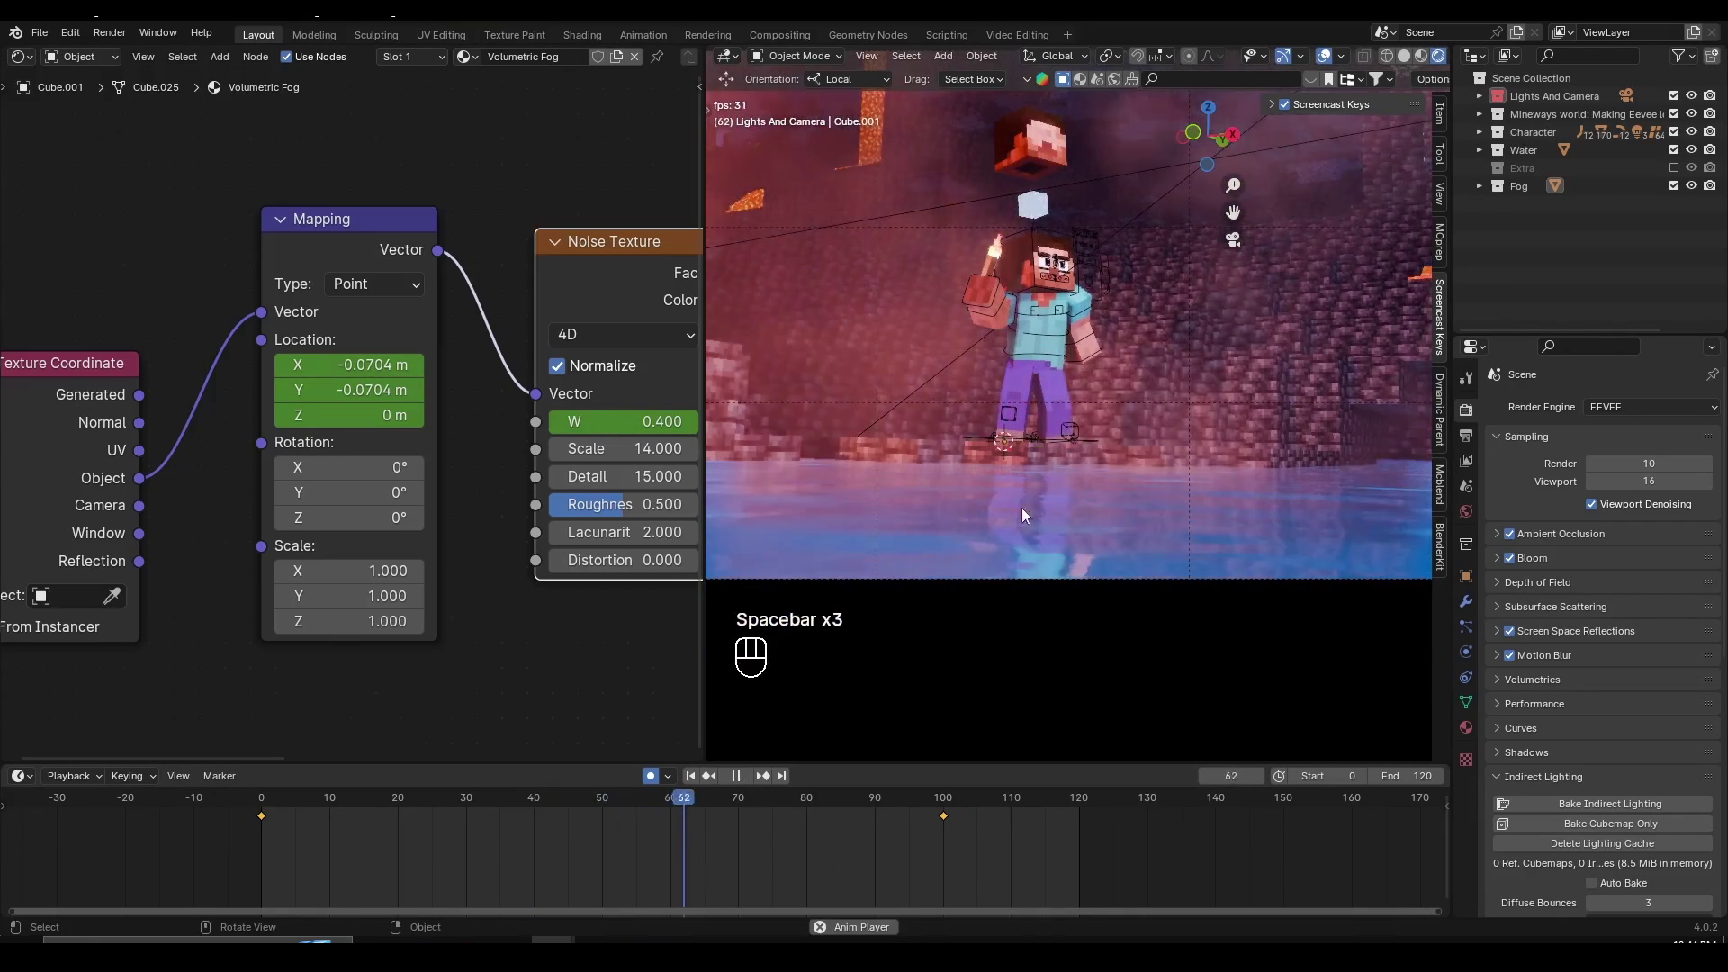
{"action": "key", "text": "space"}
{"action": "left_click_drag", "start_coordinate": [308, 801], "coordinate": [384, 806]}
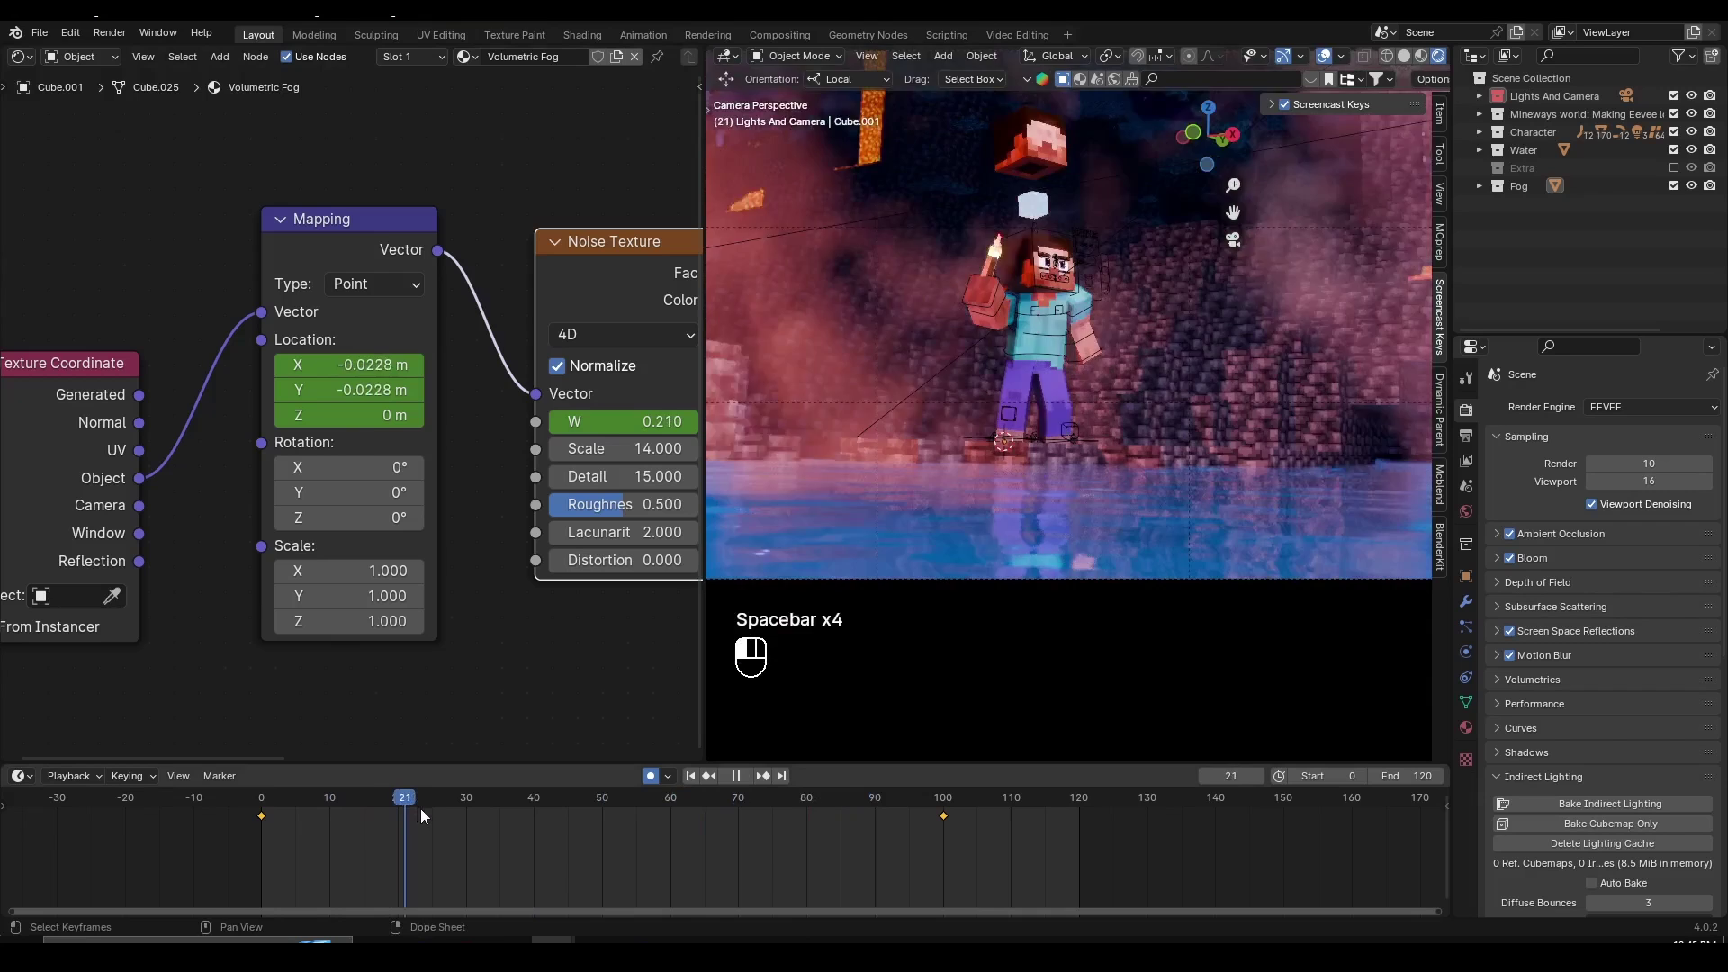
- Zoom out the Dope Sheet to view the whole keyframe range
{"action": "left_click_drag", "start_coordinate": [1064, 500], "coordinate": [330, 143]}
{"action": "left_click", "coordinate": [329, 143]}
{"action": "left_click", "coordinate": [283, 257]}
{"action": "left_click", "coordinate": [518, 278]}
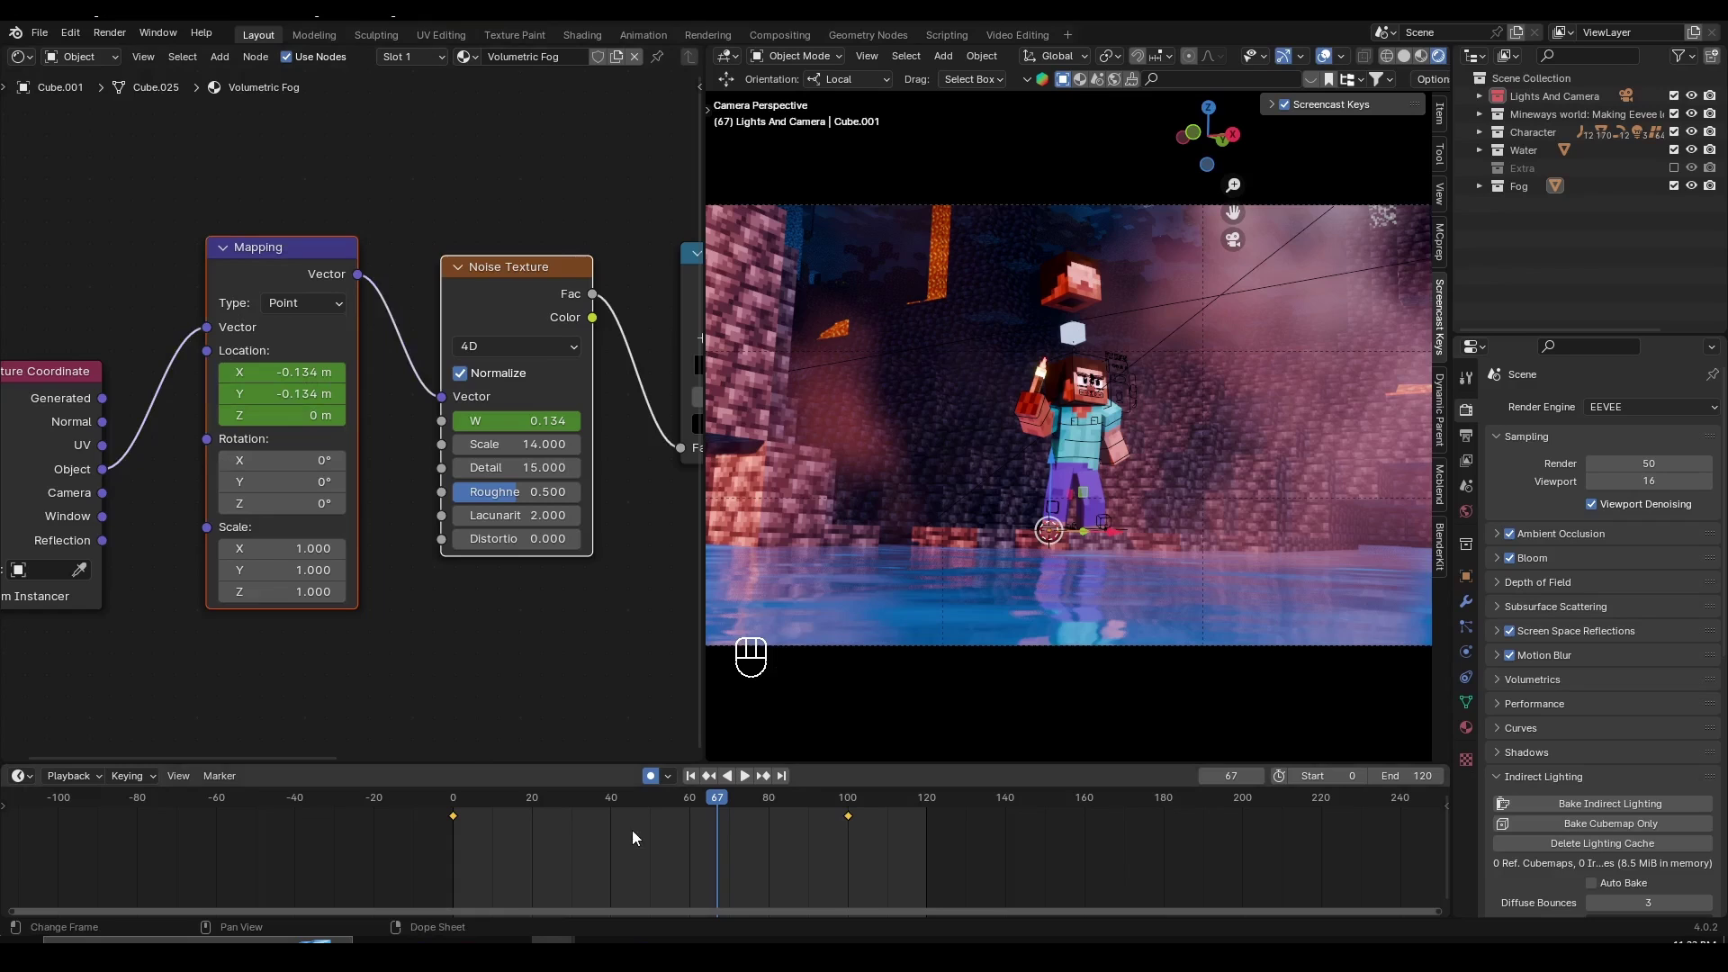
- Set all fog keyframes to Linear interpolation and Linear Extrapolation
{"action": "key", "text": "a"}
{"action": "left_click", "coordinate": [617, 847]}
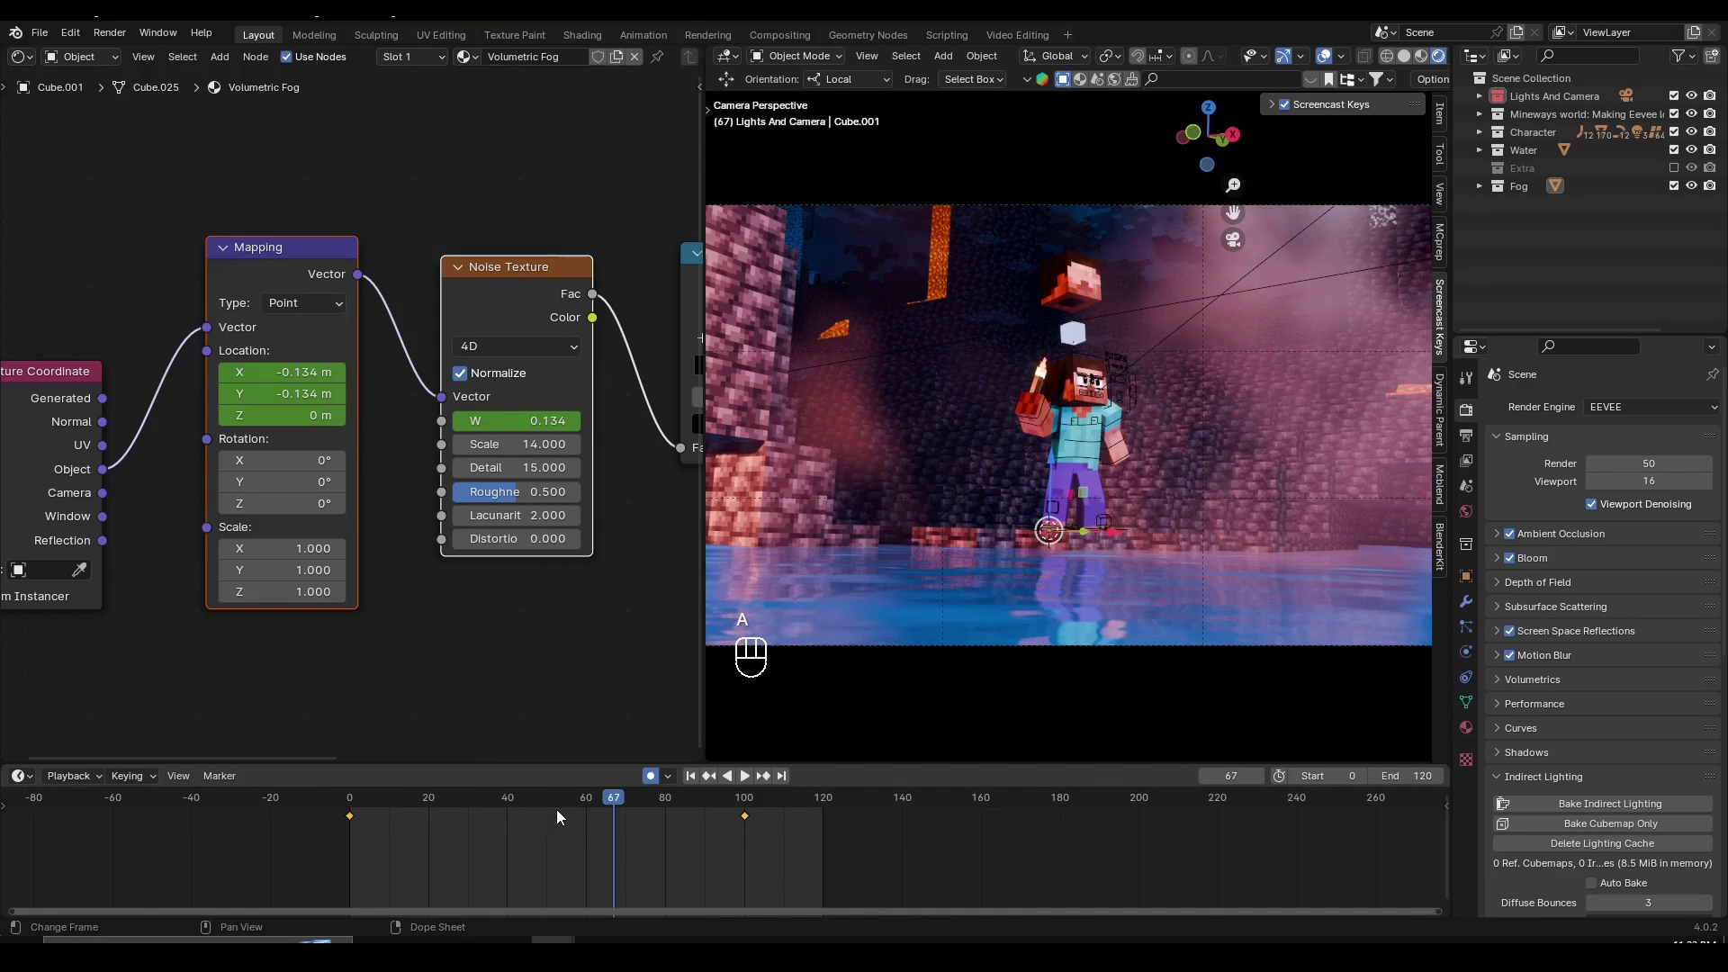
{"action": "key", "text": "t"}
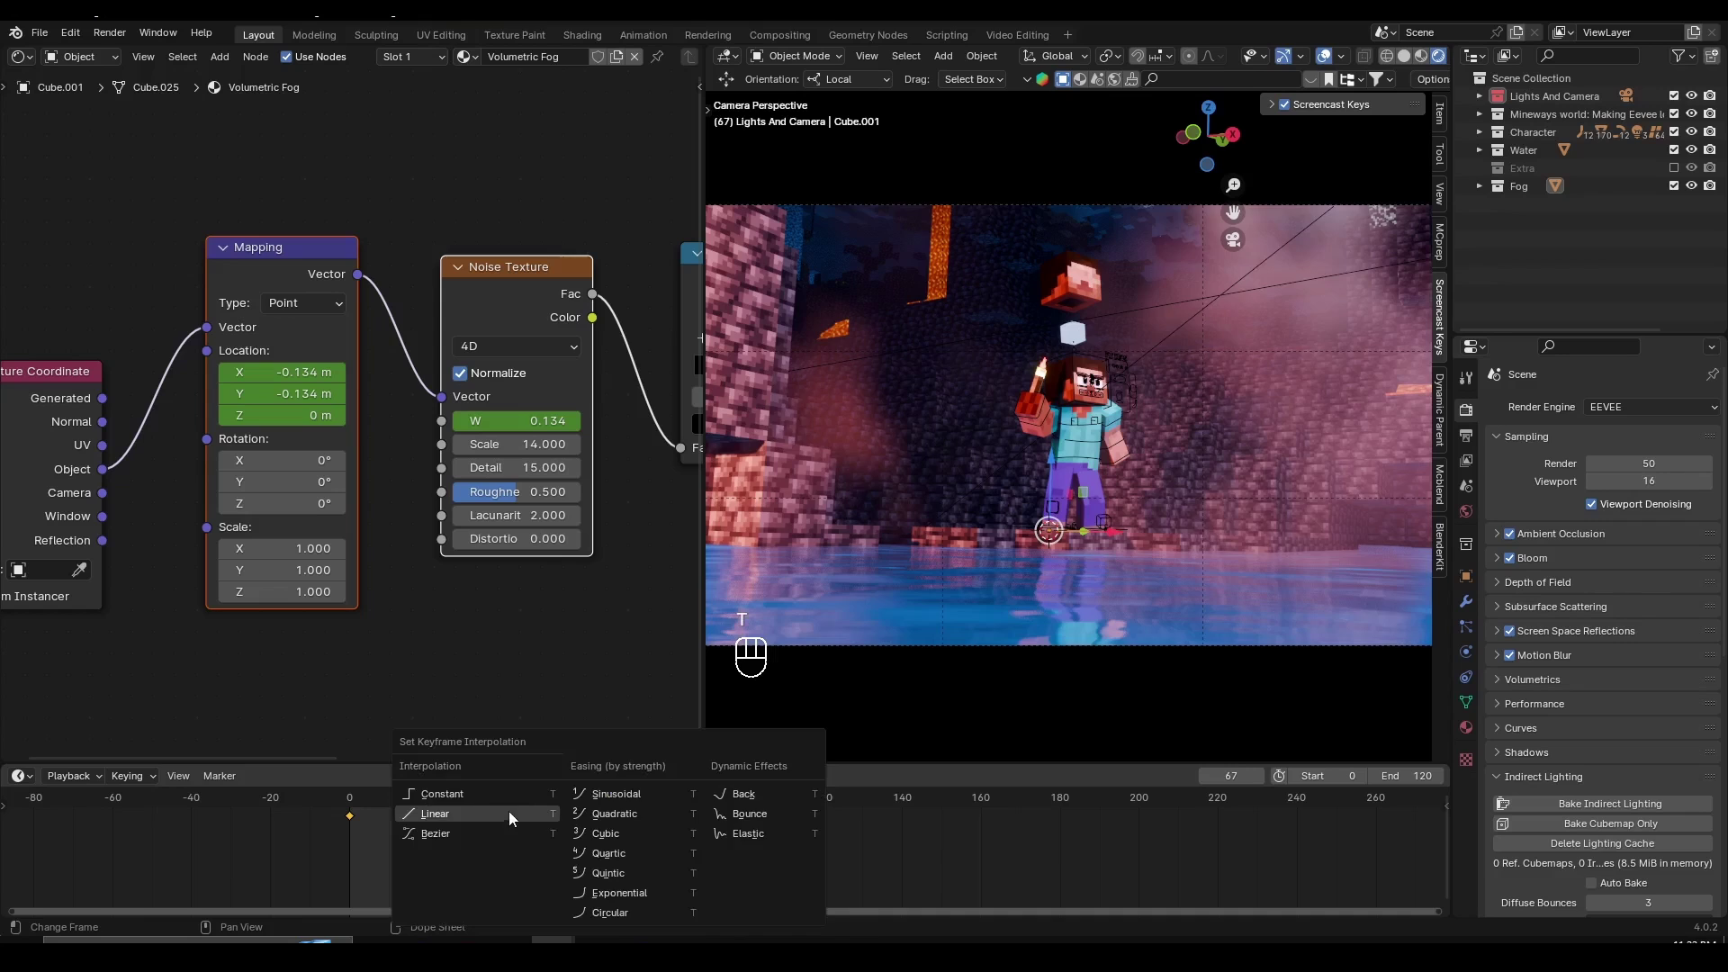
{"action": "left_click_drag", "start_coordinate": [544, 802], "coordinate": [555, 840]}
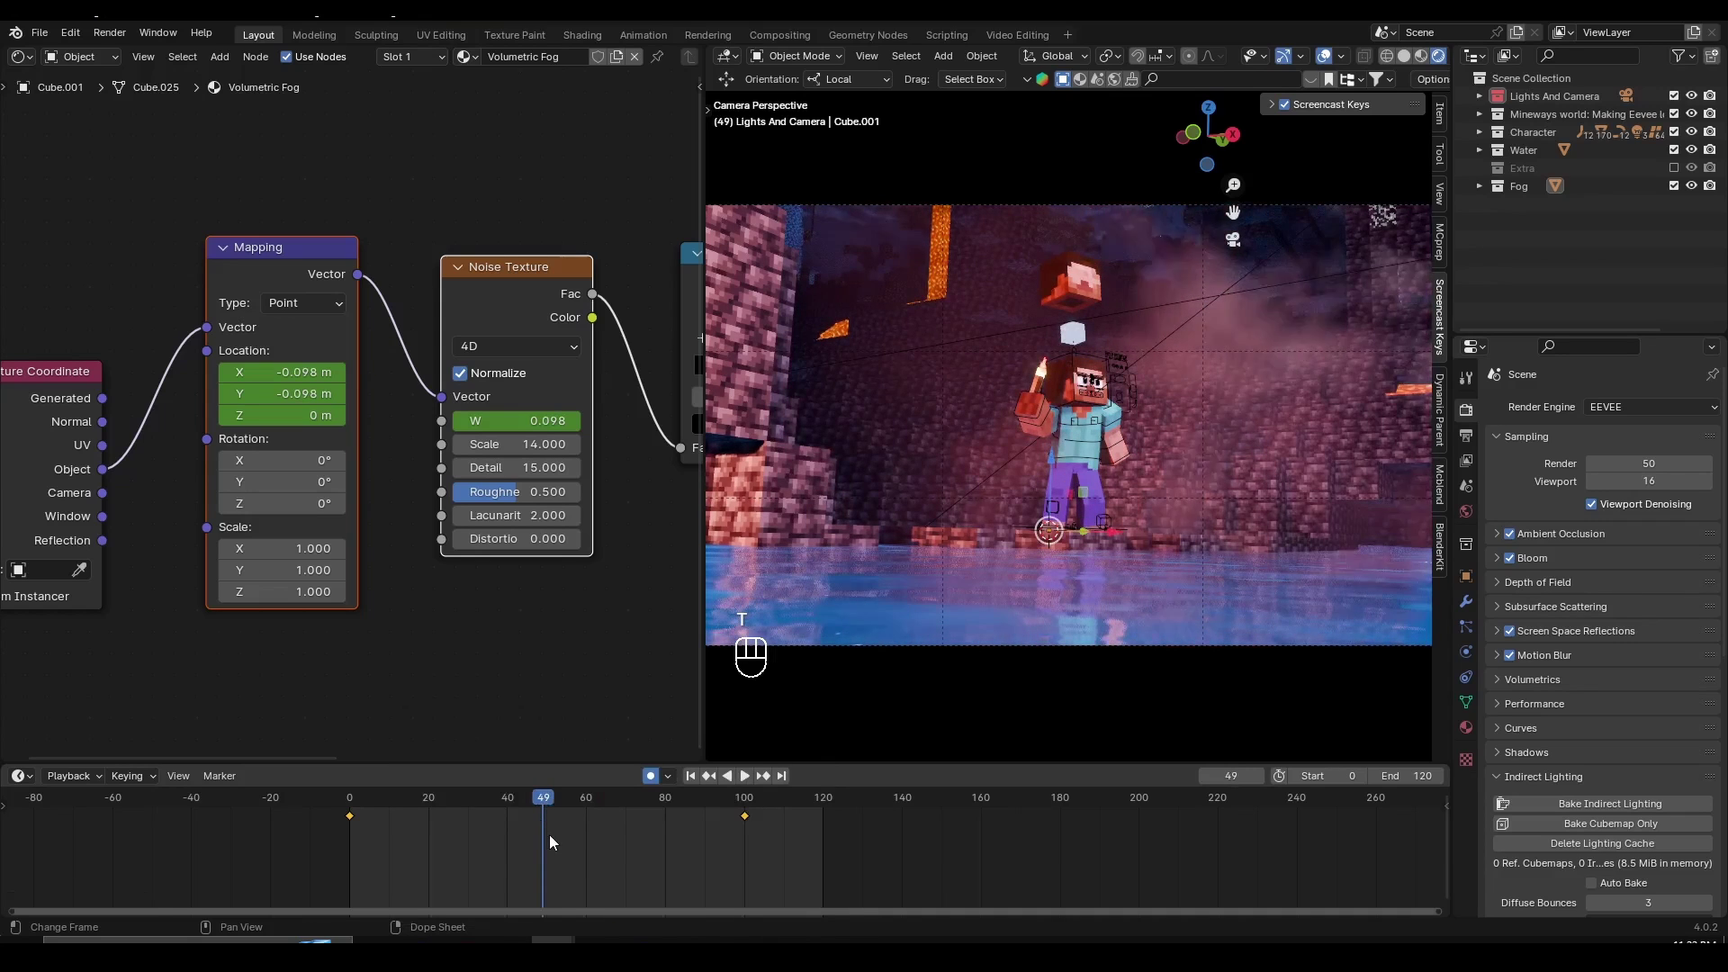
{"action": "key", "text": "shift+e"}
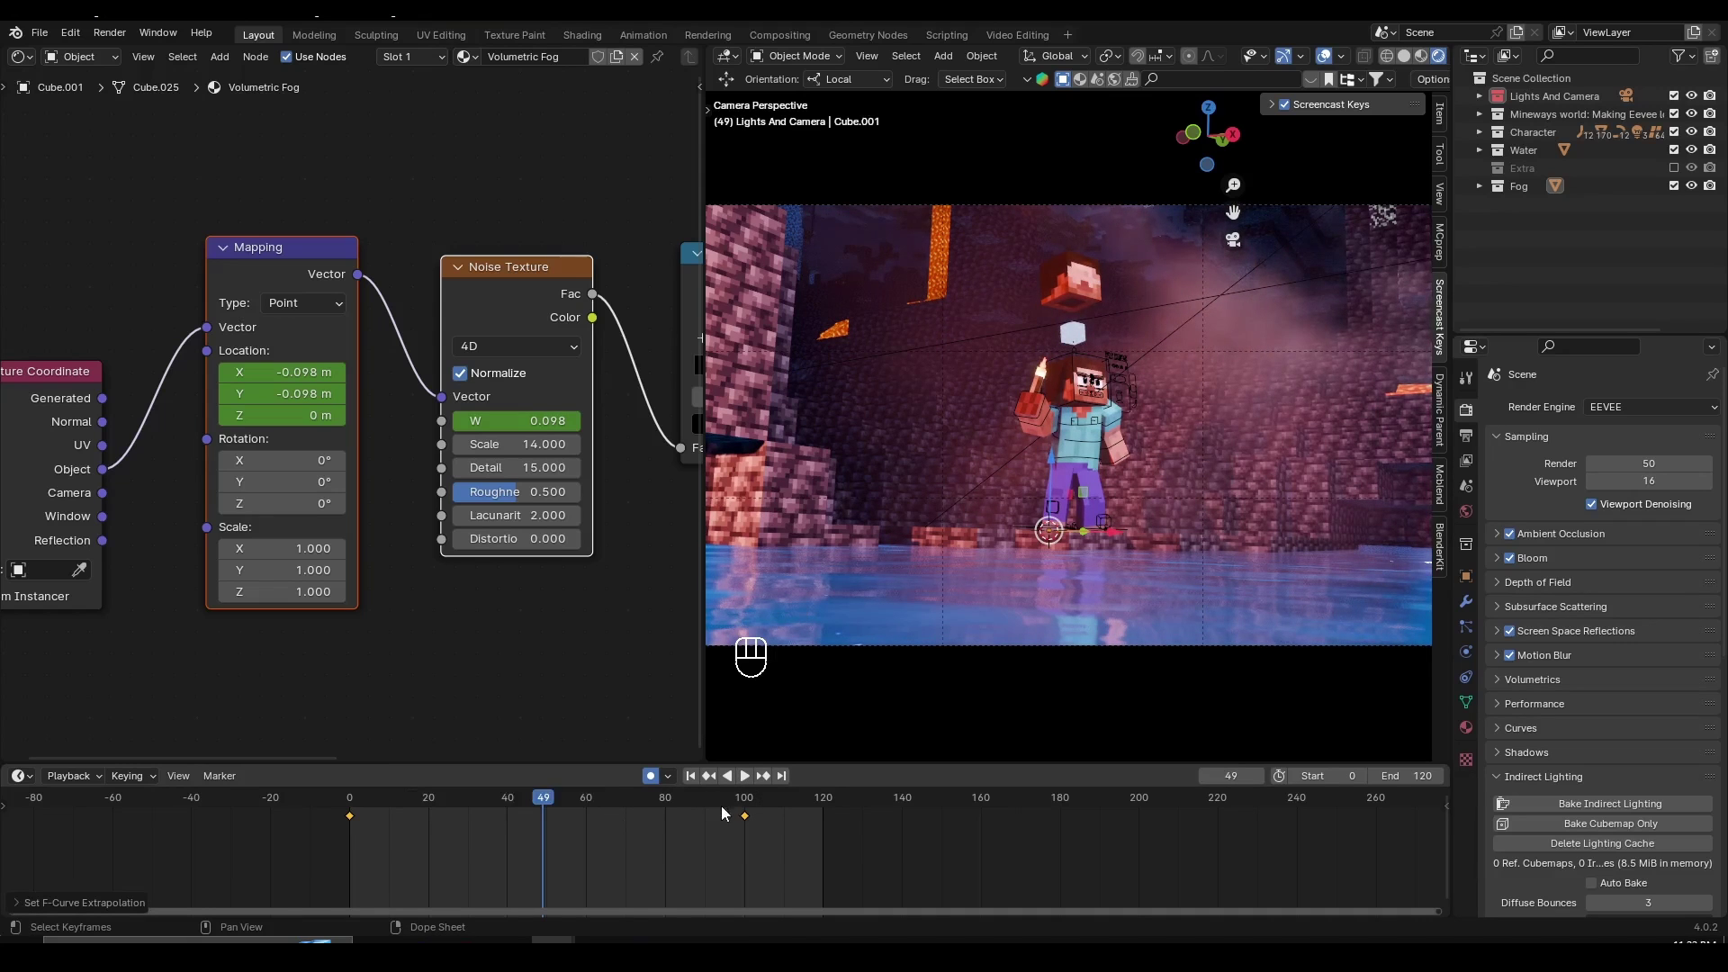
- Scrub well past frame 100 to confirm W and Location keep changing, then return to the keyed range
{"action": "left_click_drag", "start_coordinate": [722, 806], "coordinate": [807, 805]}
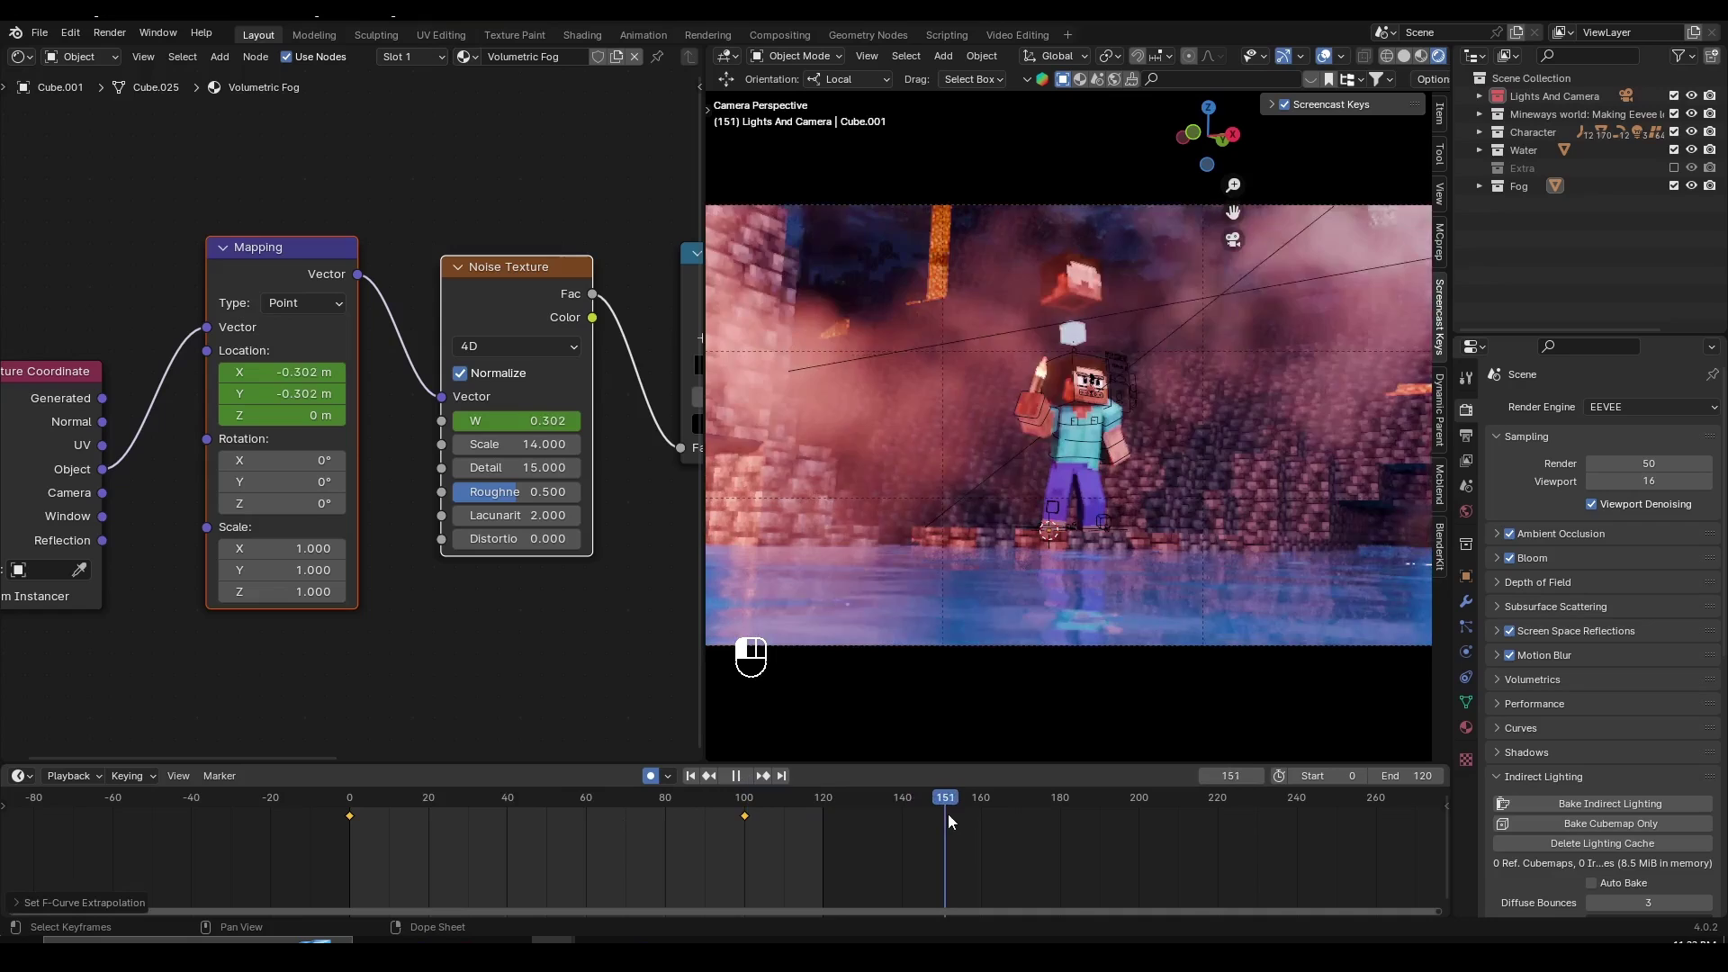
{"action": "left_click_drag", "start_coordinate": [1062, 823], "coordinate": [1244, 834]}
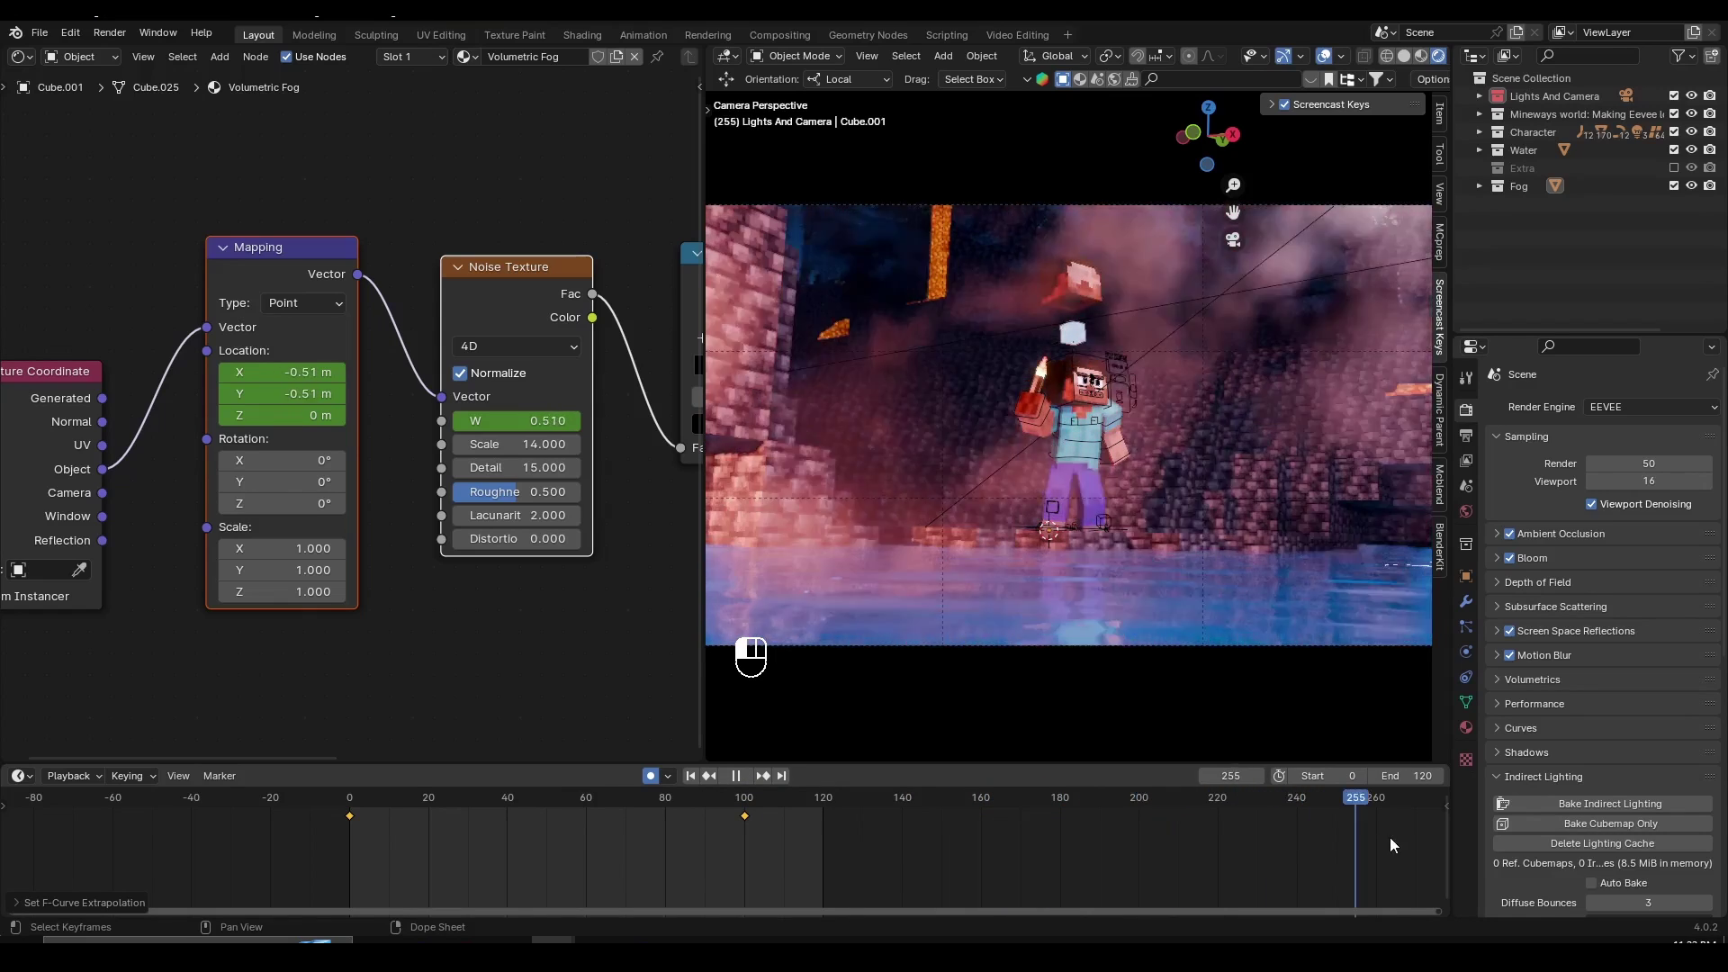
{"action": "left_click_drag", "start_coordinate": [1336, 846], "coordinate": [1245, 847]}
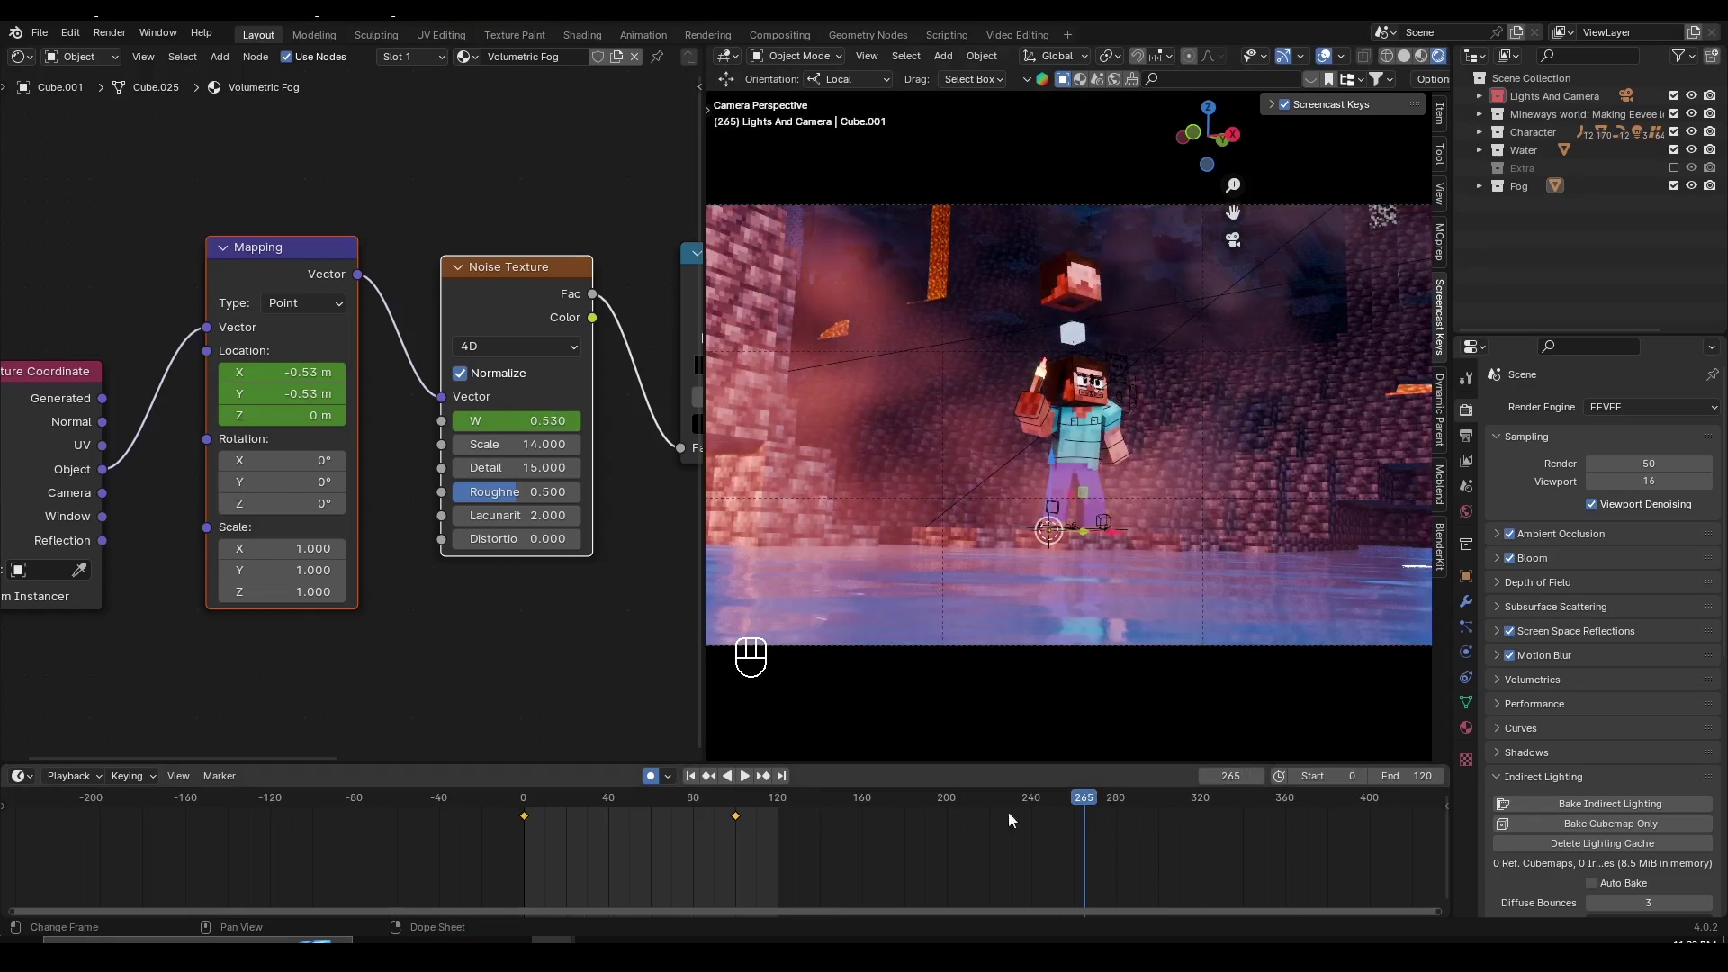
{"action": "key", "text": "space"}
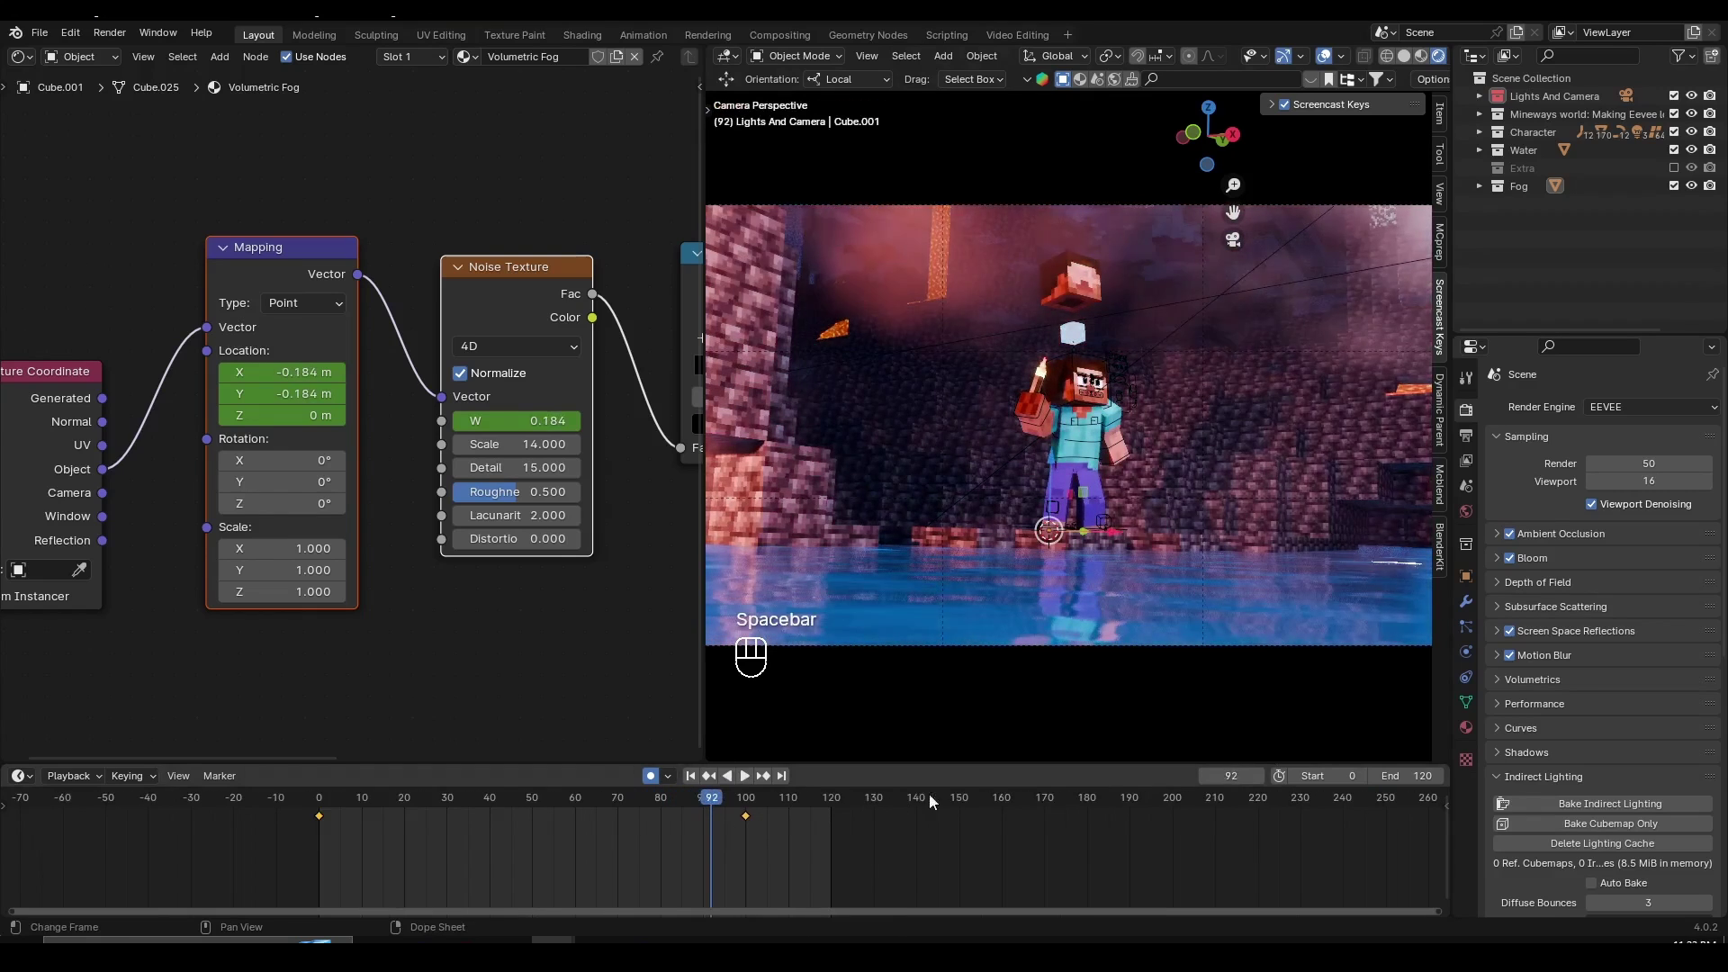
{"action": "left_click_drag", "start_coordinate": [1041, 798], "coordinate": [588, 813]}
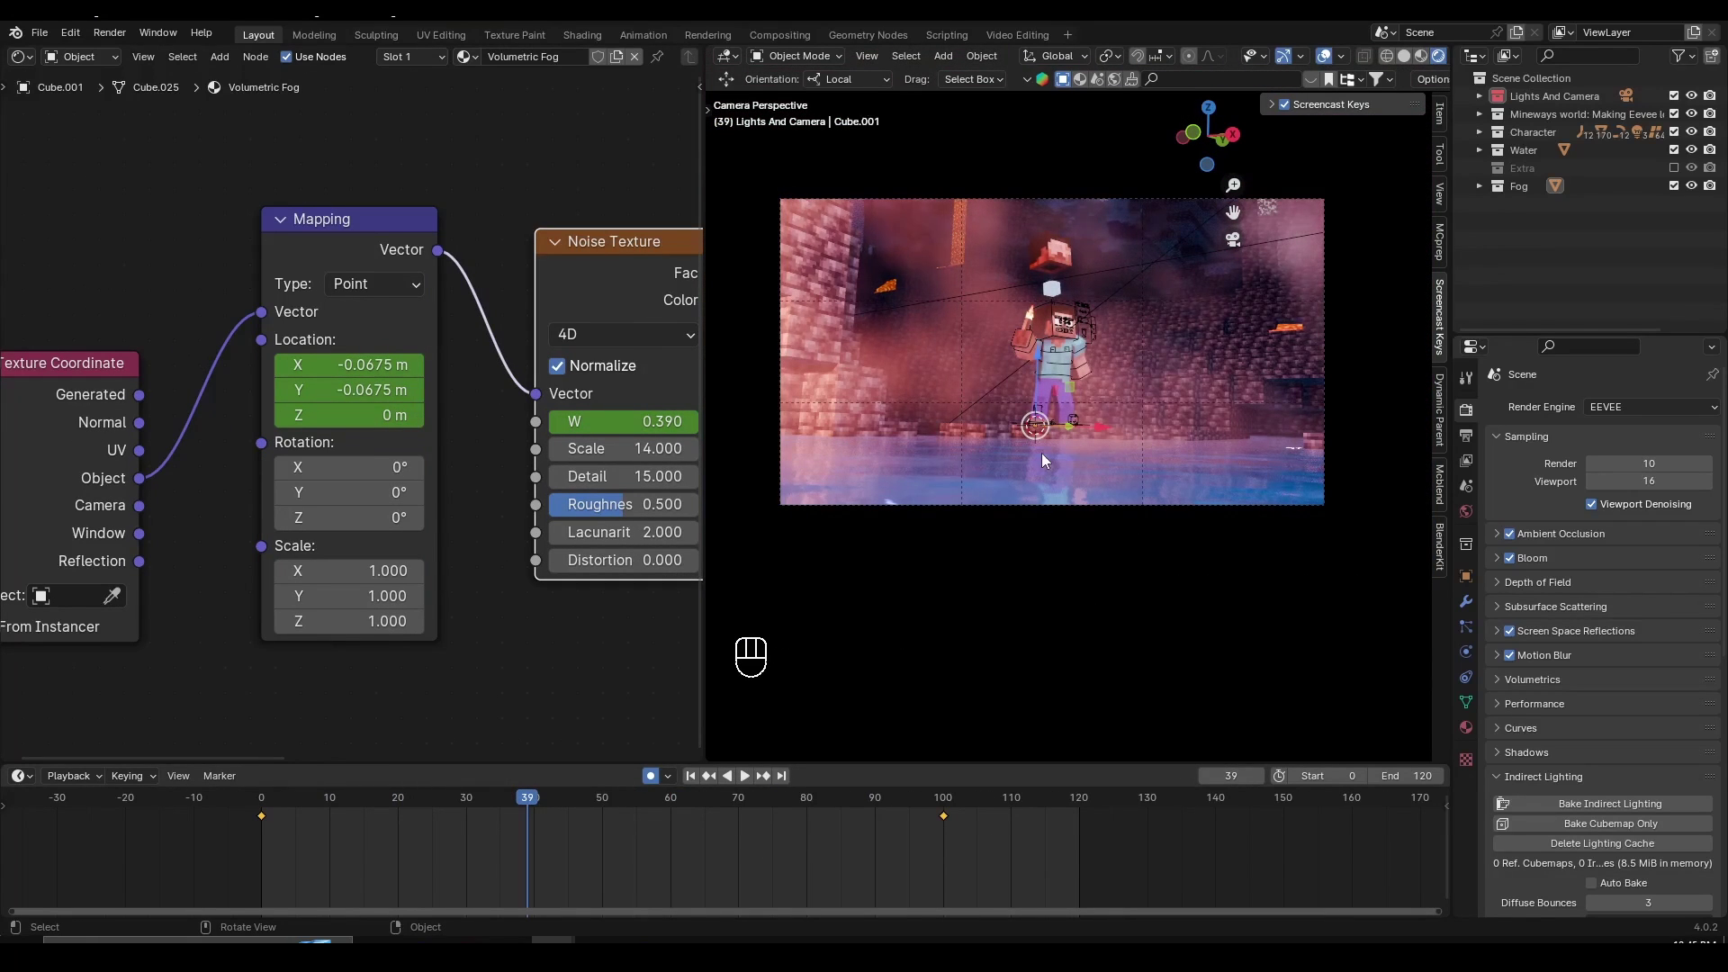
{"action": "key", "text": "space"}
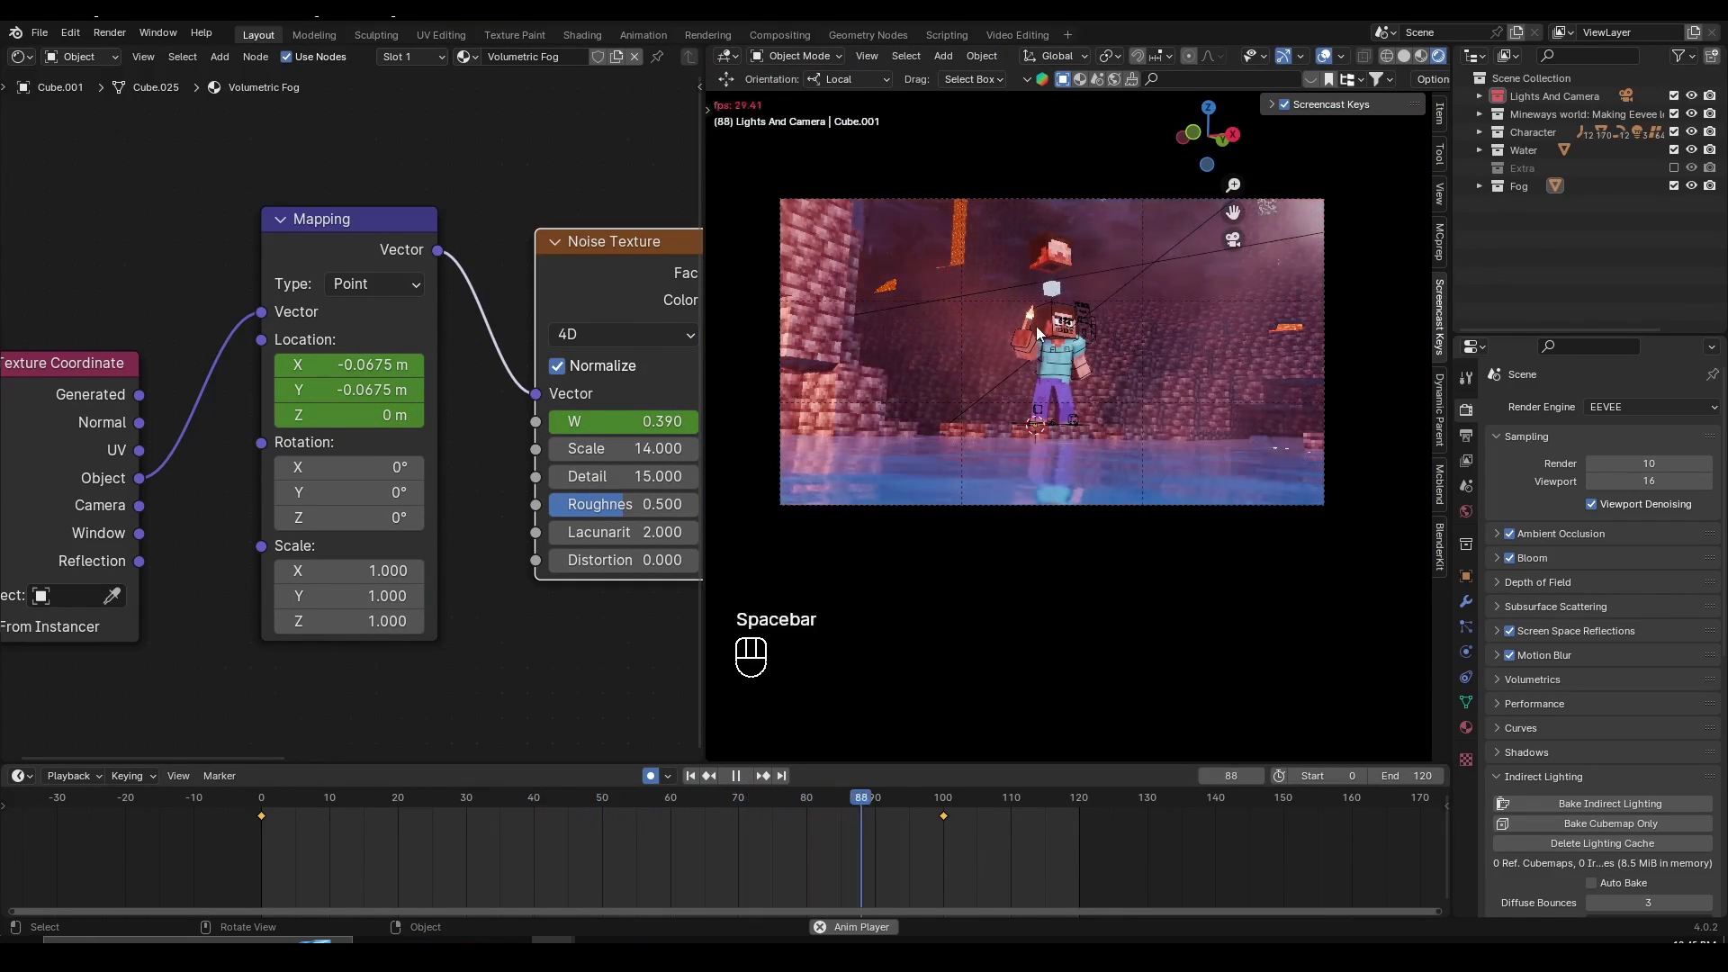
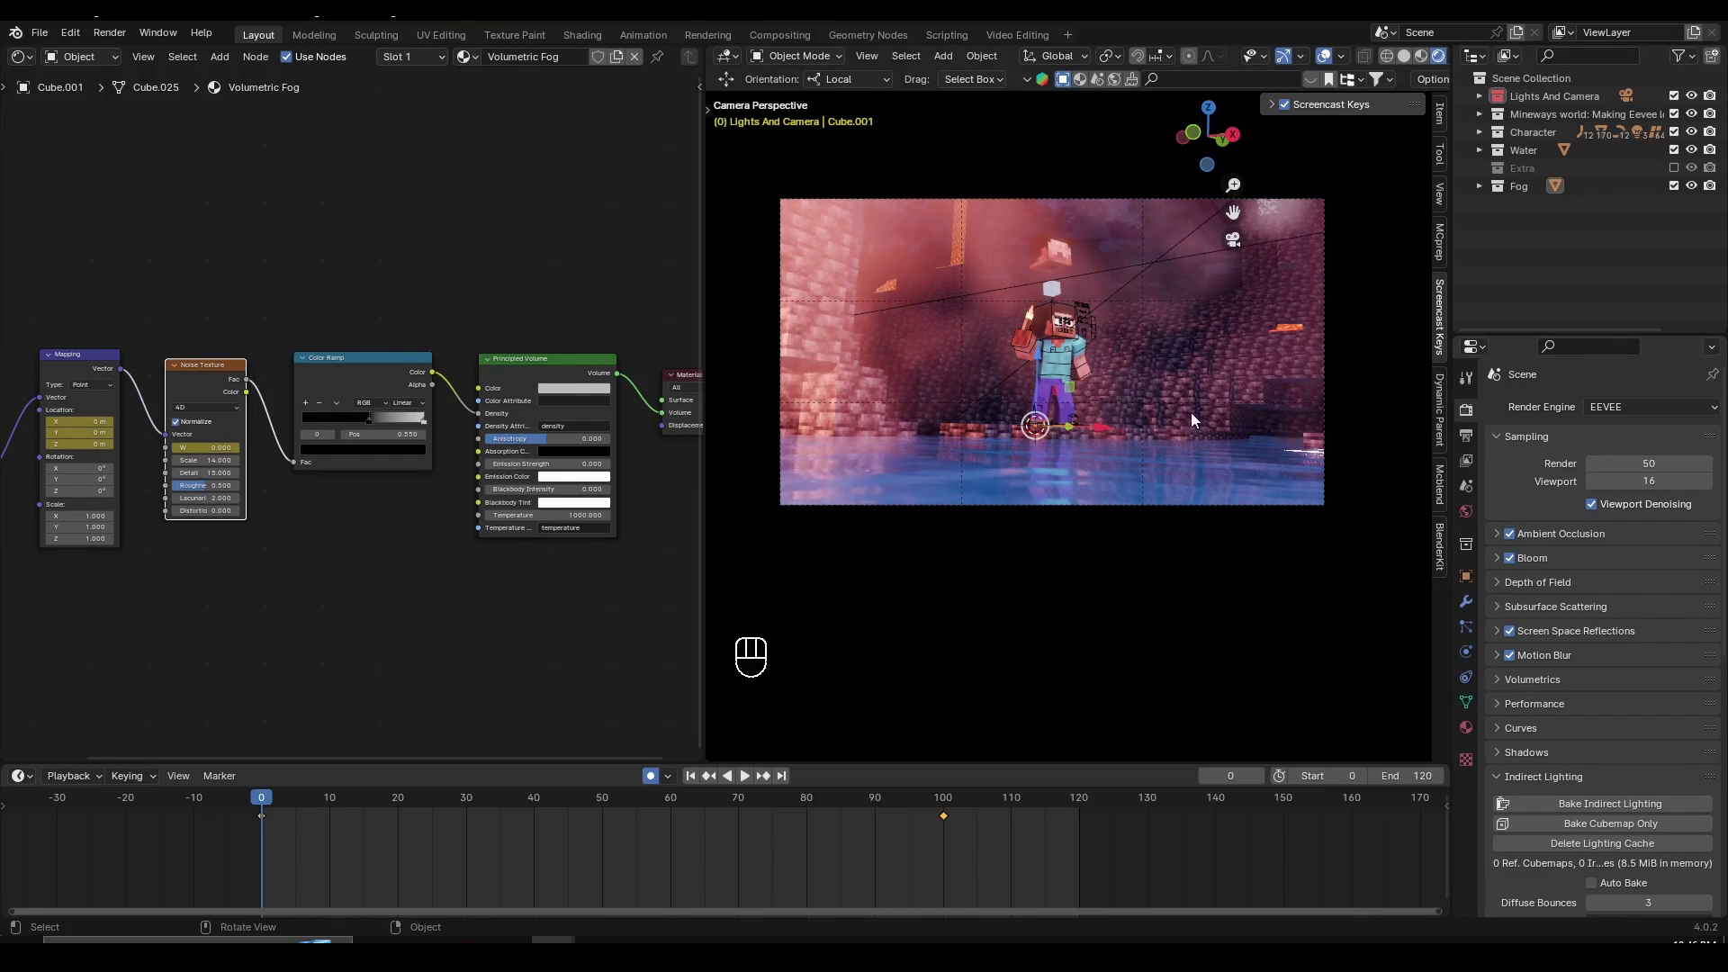
- Step between keyframes, return to frame 0 and play the finished fog drift animation
{"action": "left_click_drag", "start_coordinate": [1174, 483], "coordinate": [1192, 489]}
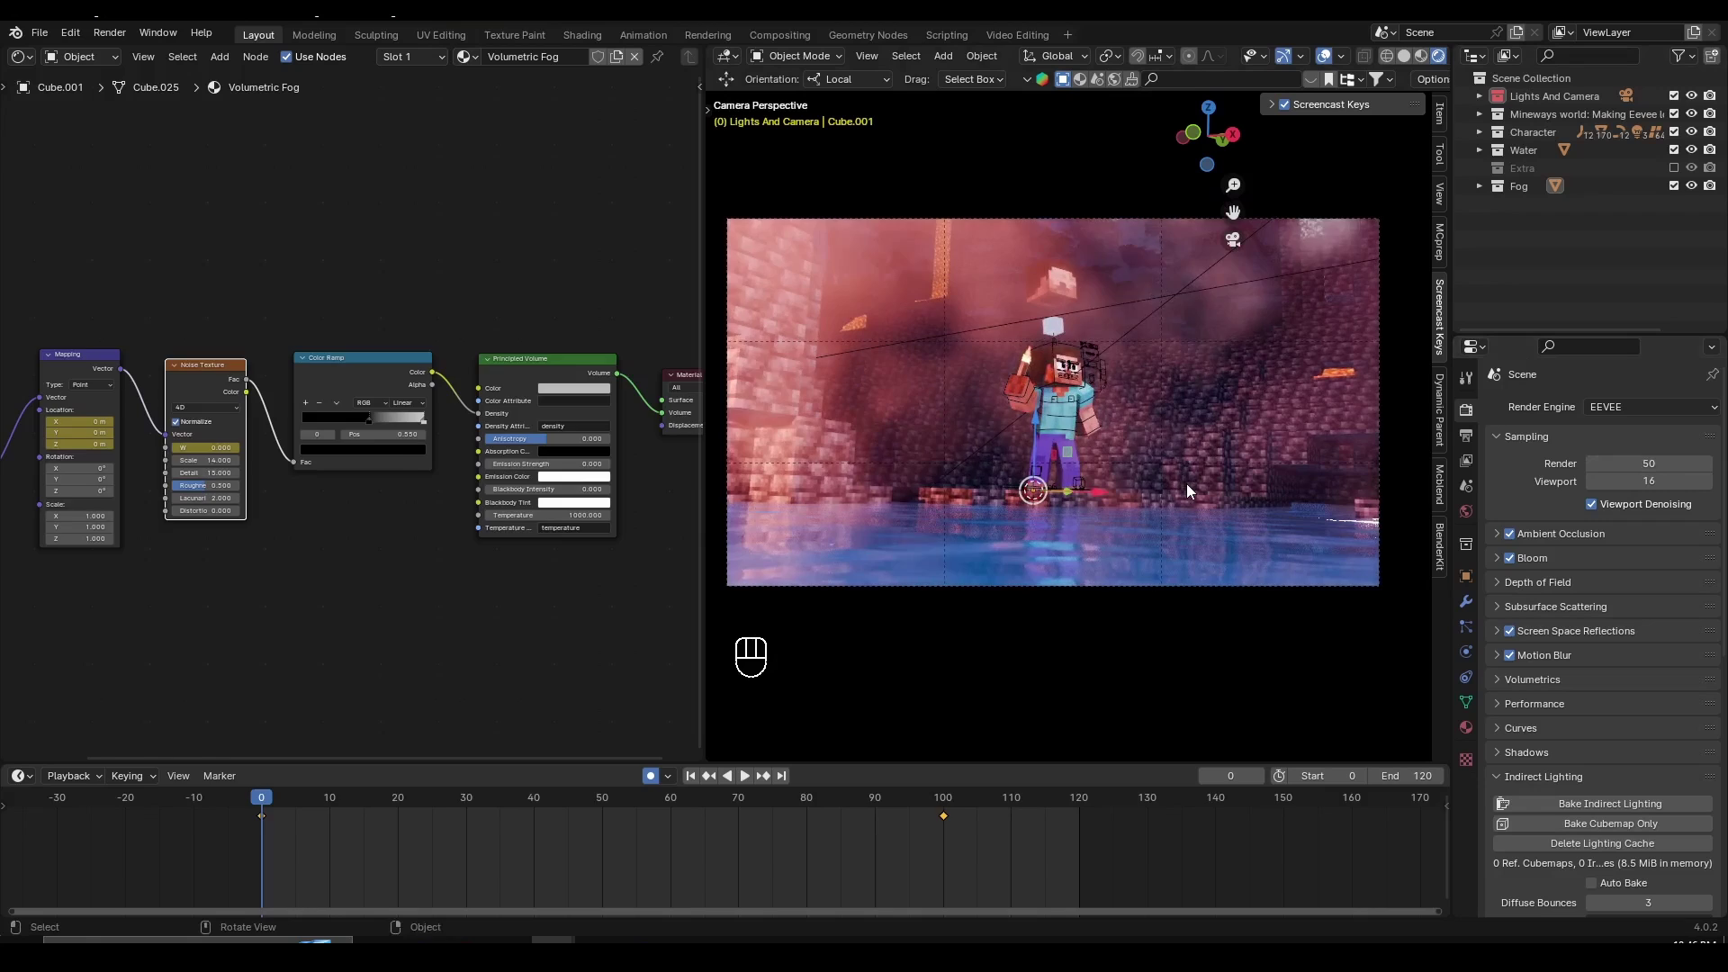
{"action": "left_click", "coordinate": [331, 542]}
{"action": "key", "text": "Up"}
{"action": "key", "text": "Down"}
{"action": "key", "text": "Up"}
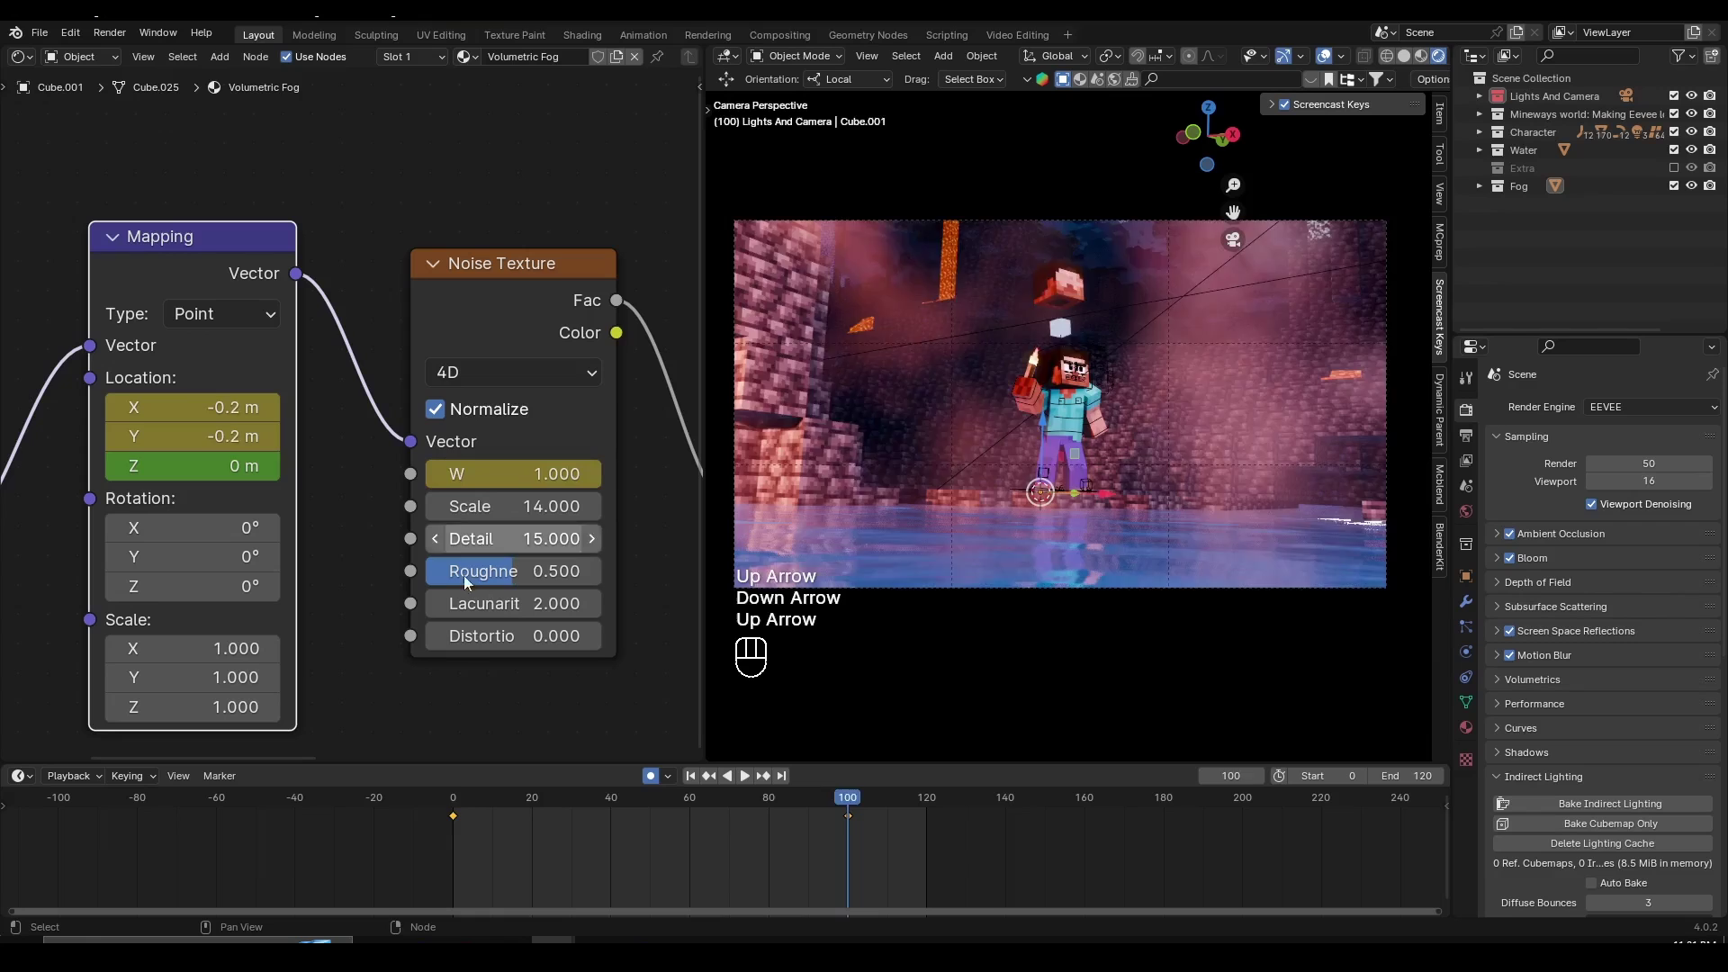
{"action": "key", "text": "Down"}
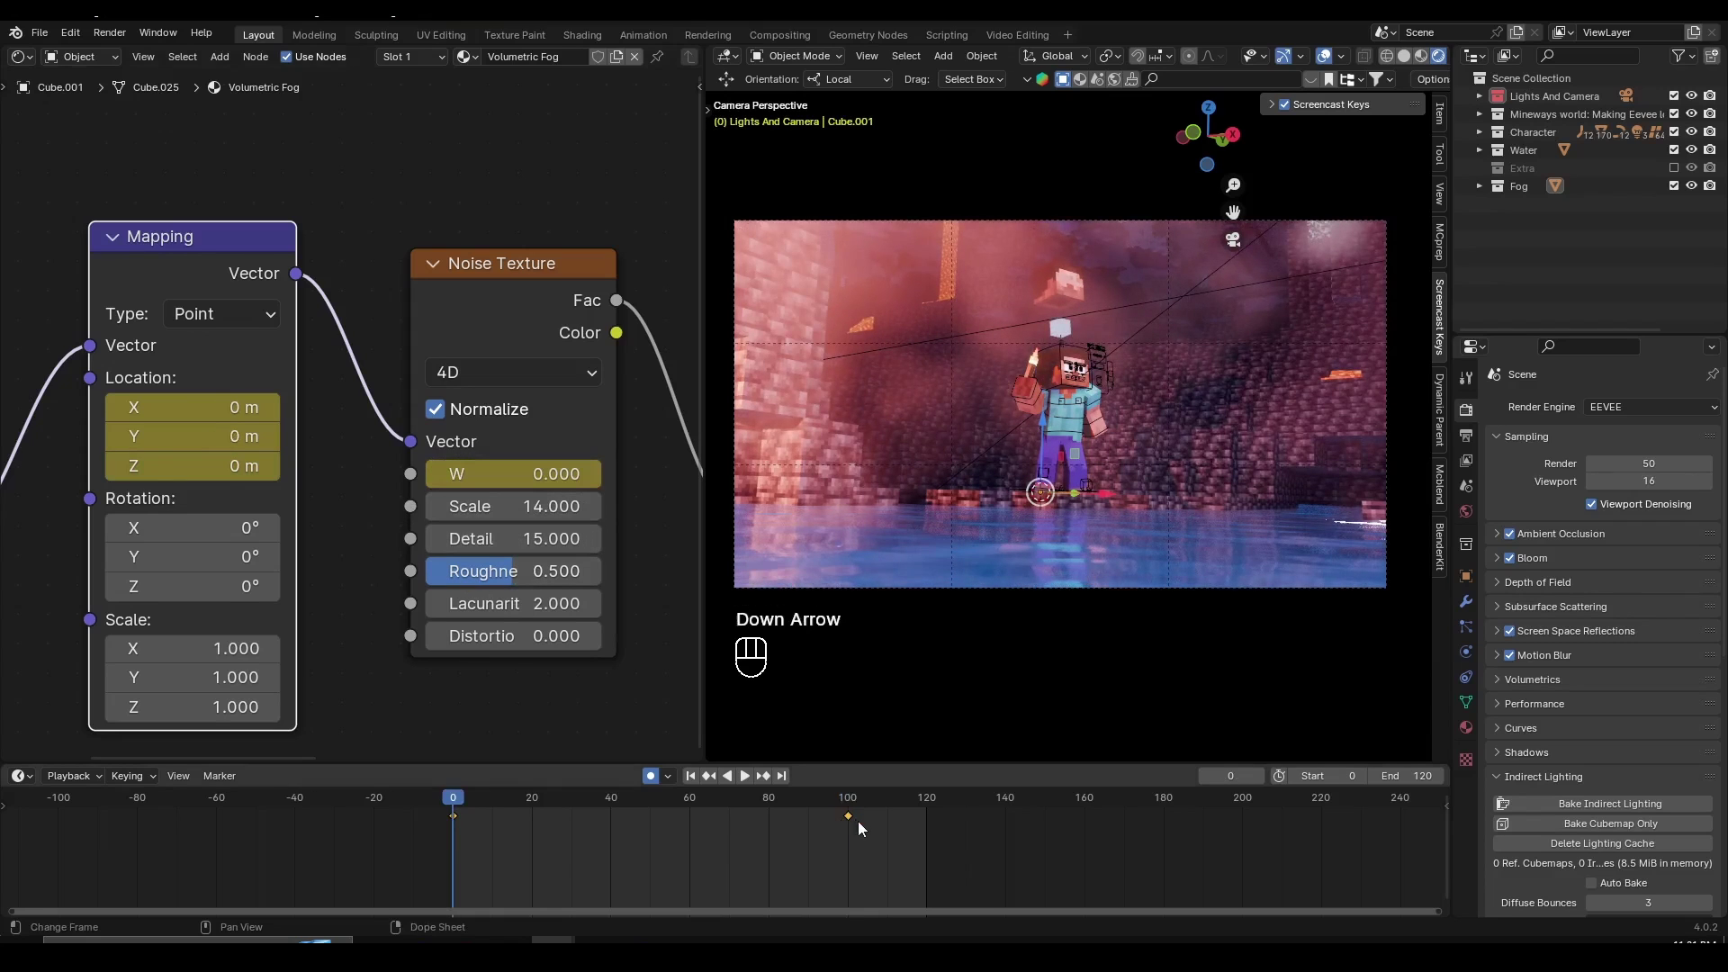
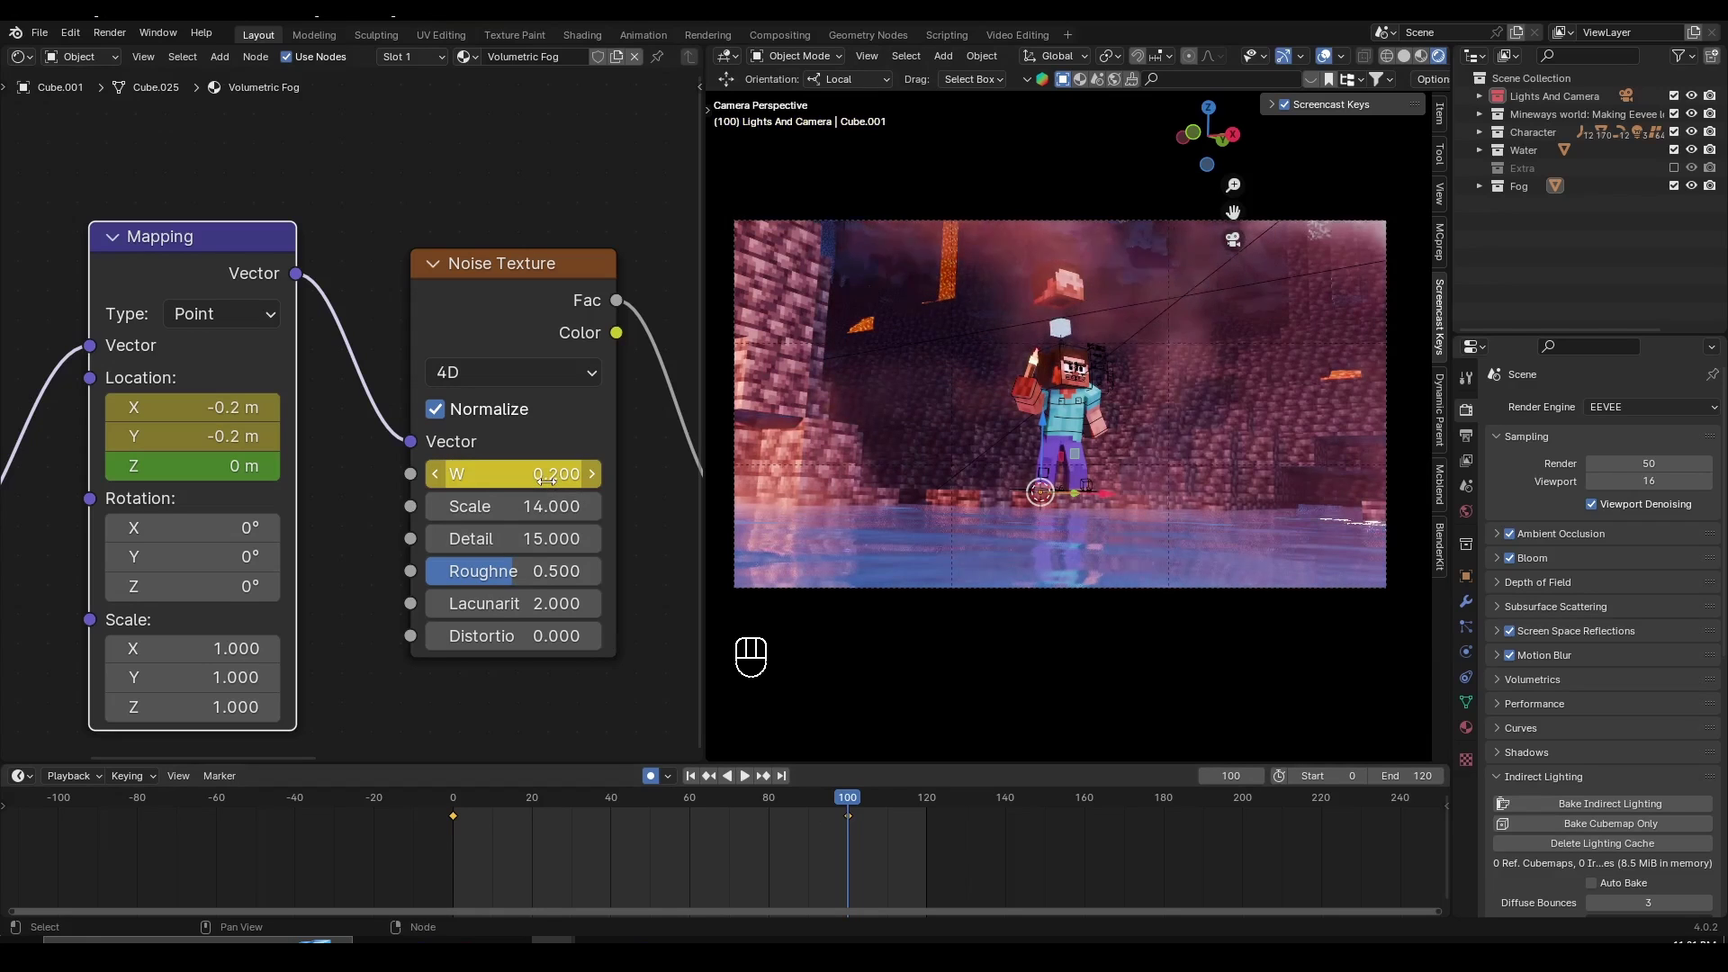
{"action": "left_click_drag", "start_coordinate": [487, 811], "coordinate": [464, 810]}
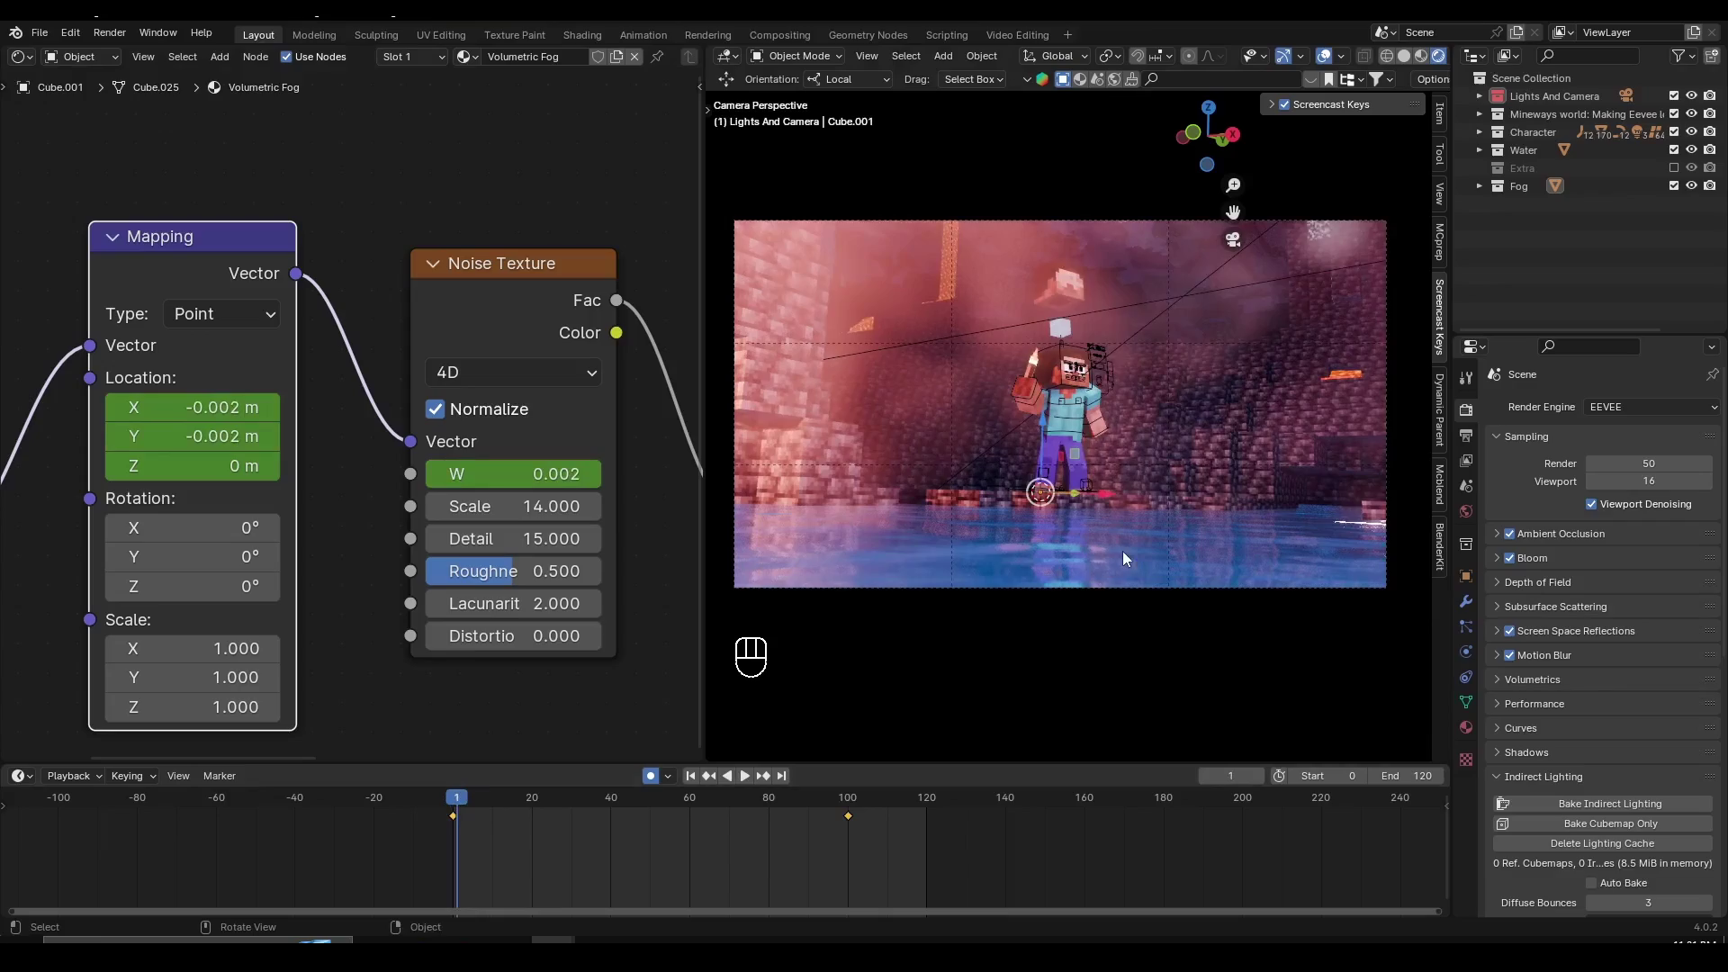
{"action": "key", "text": "alt+a"}
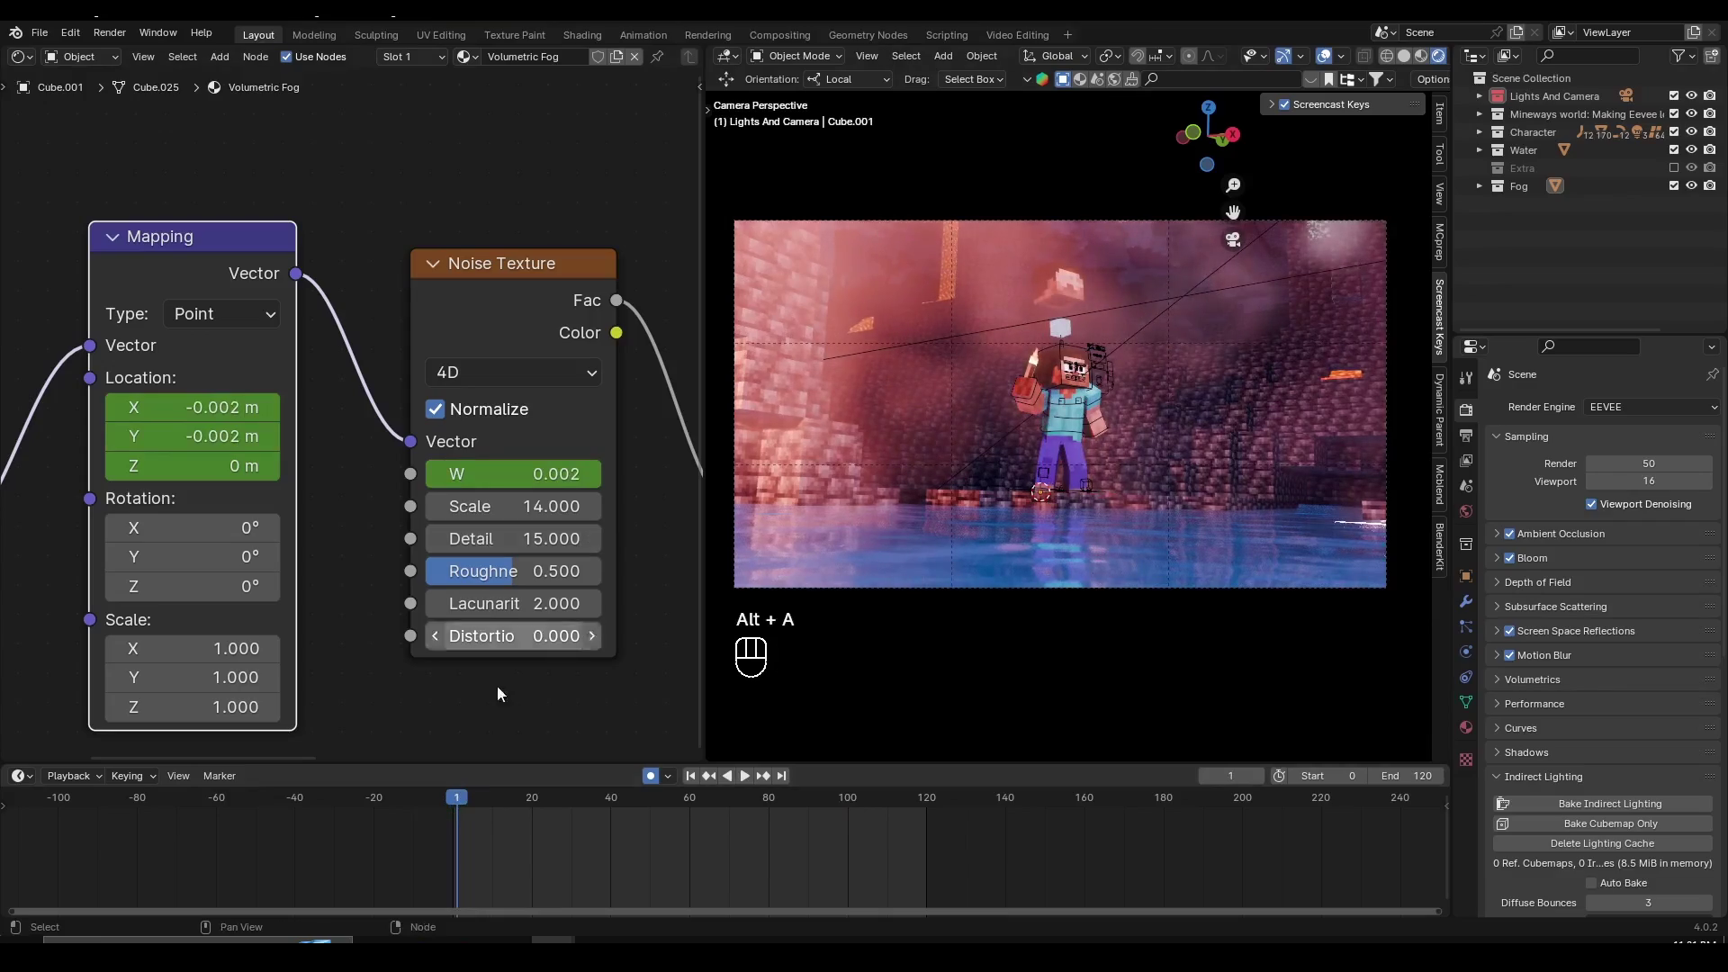
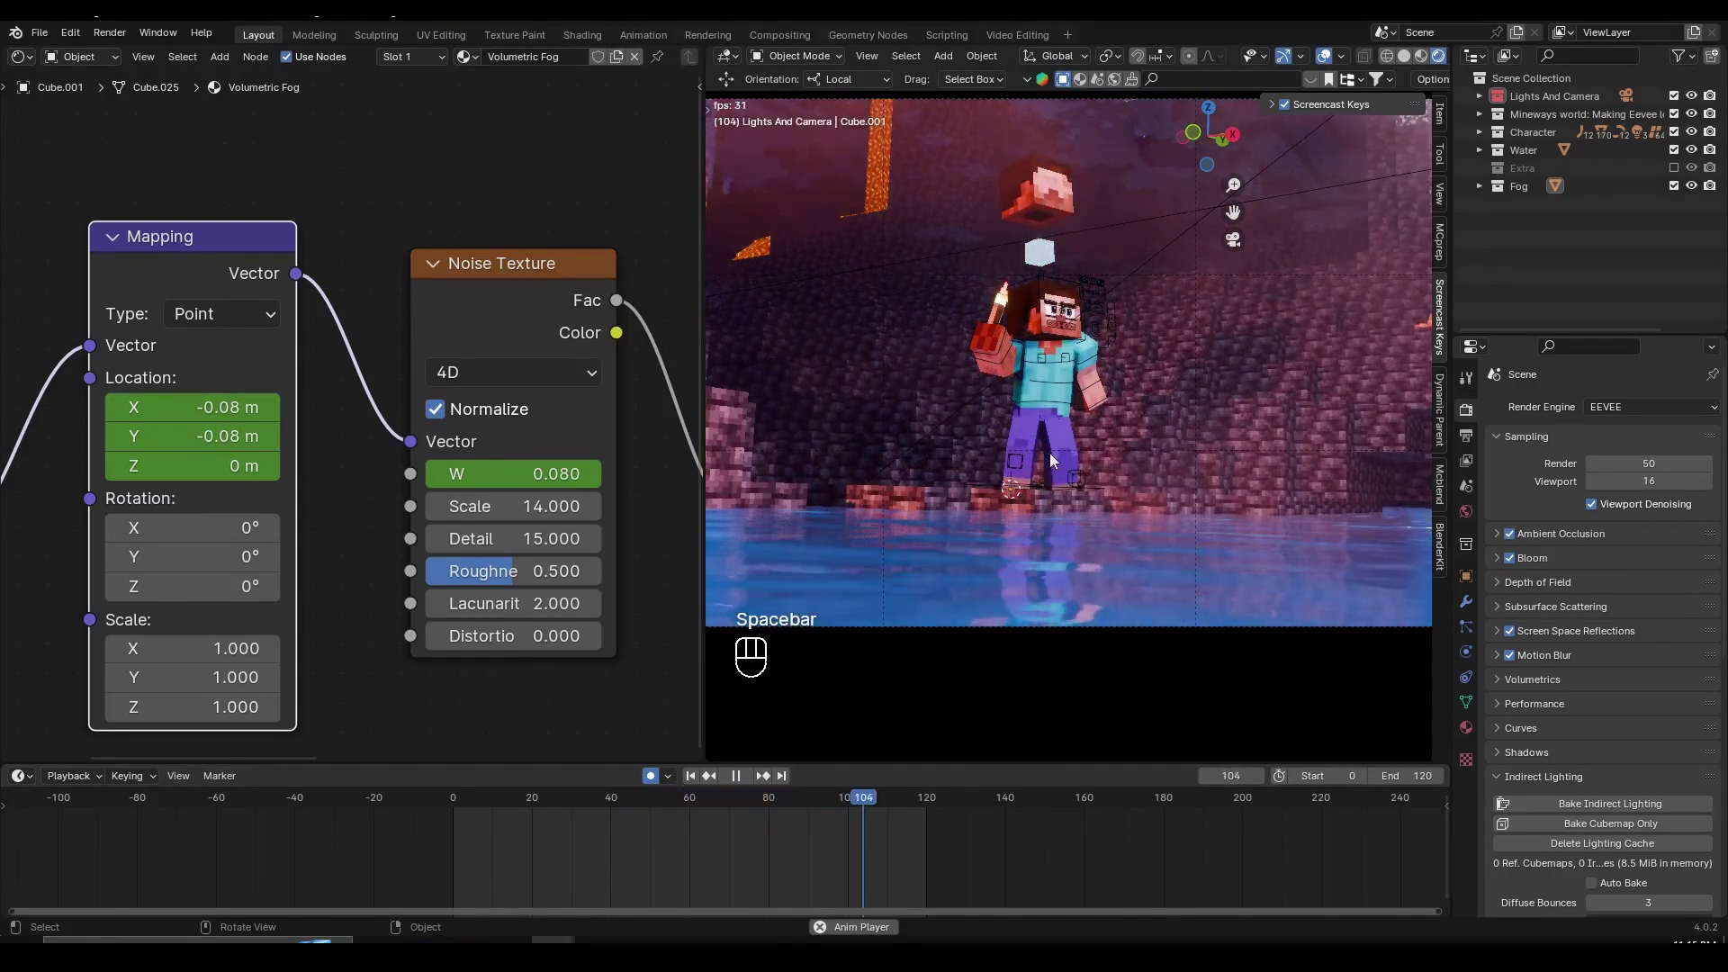
{"action": "left_click_drag", "start_coordinate": [1080, 501], "coordinate": [1083, 513]}
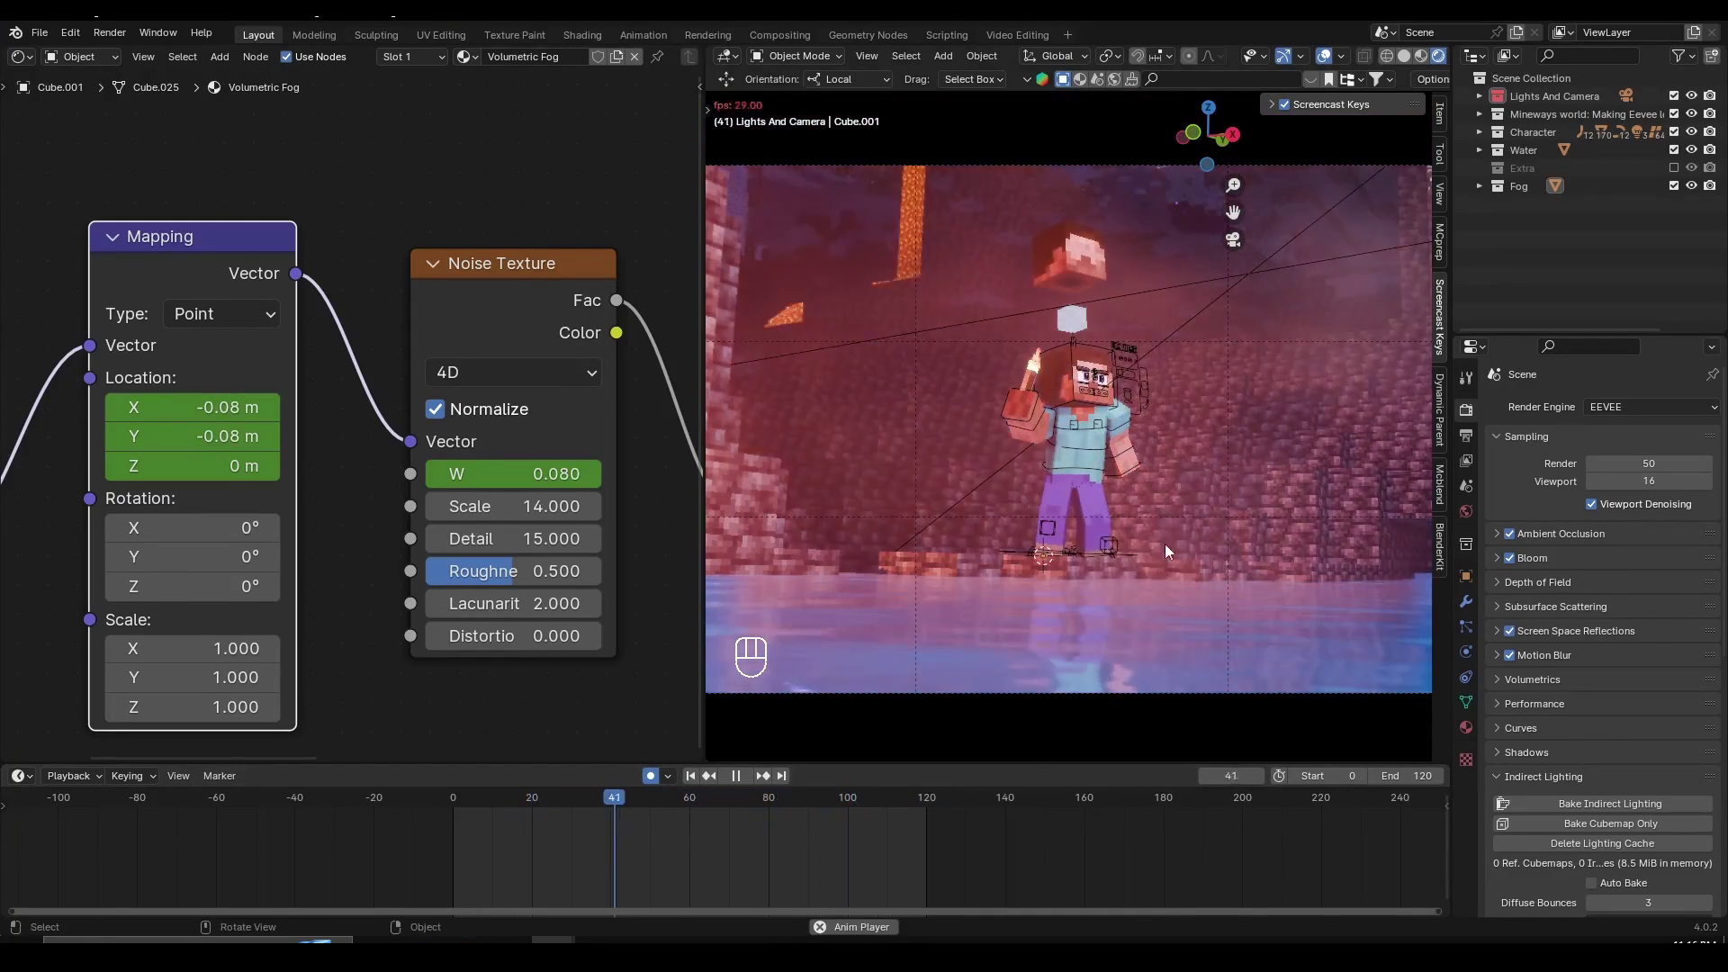